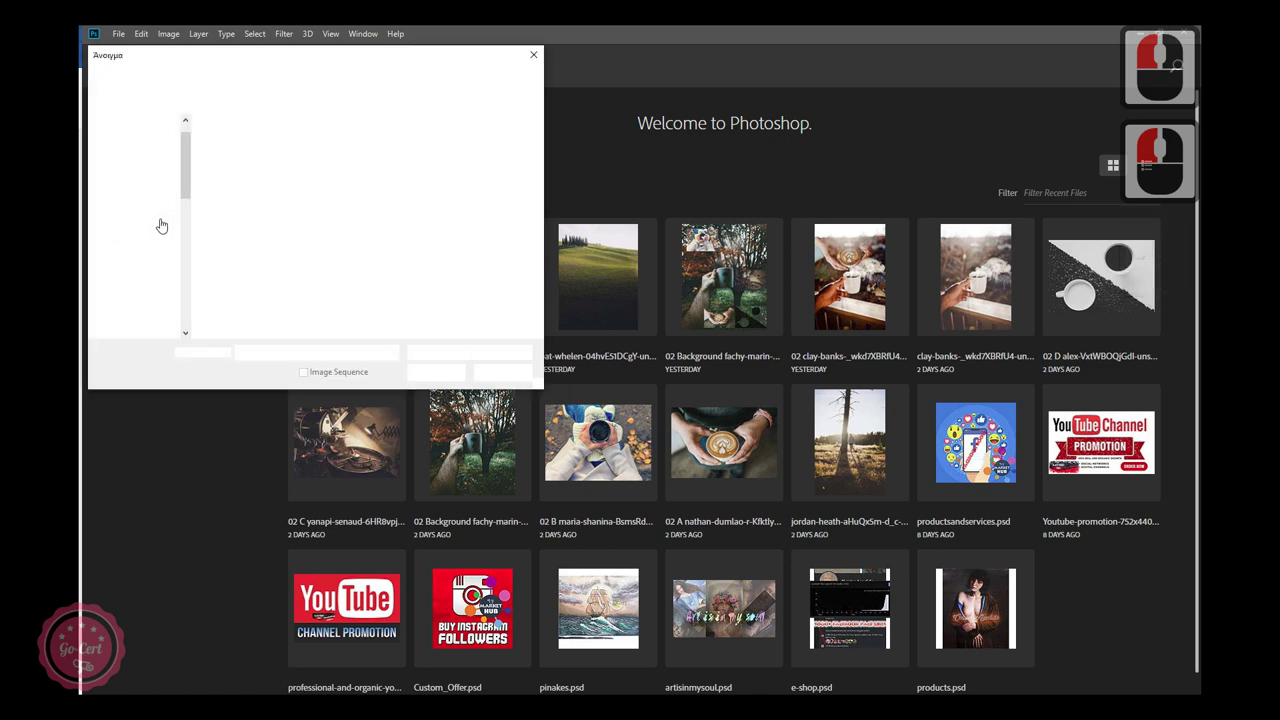
Open the jordan-heath tree photo from the Open dialog.
double_click(243, 158)
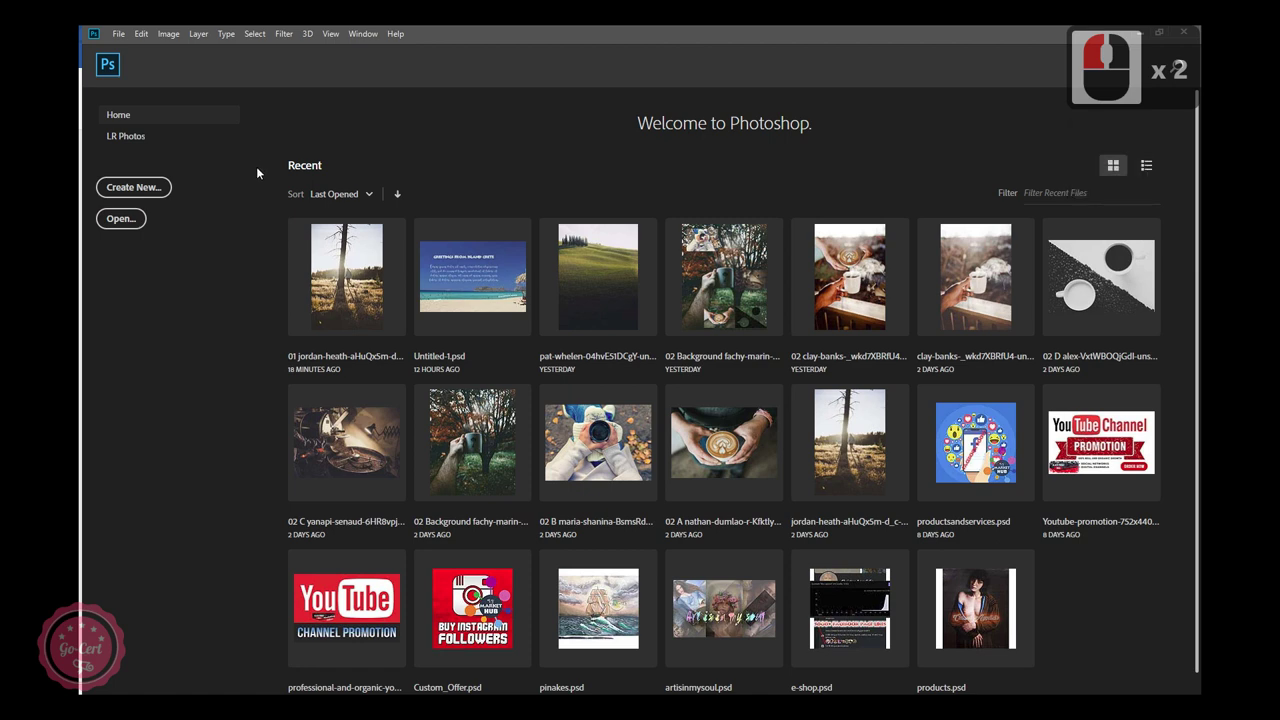
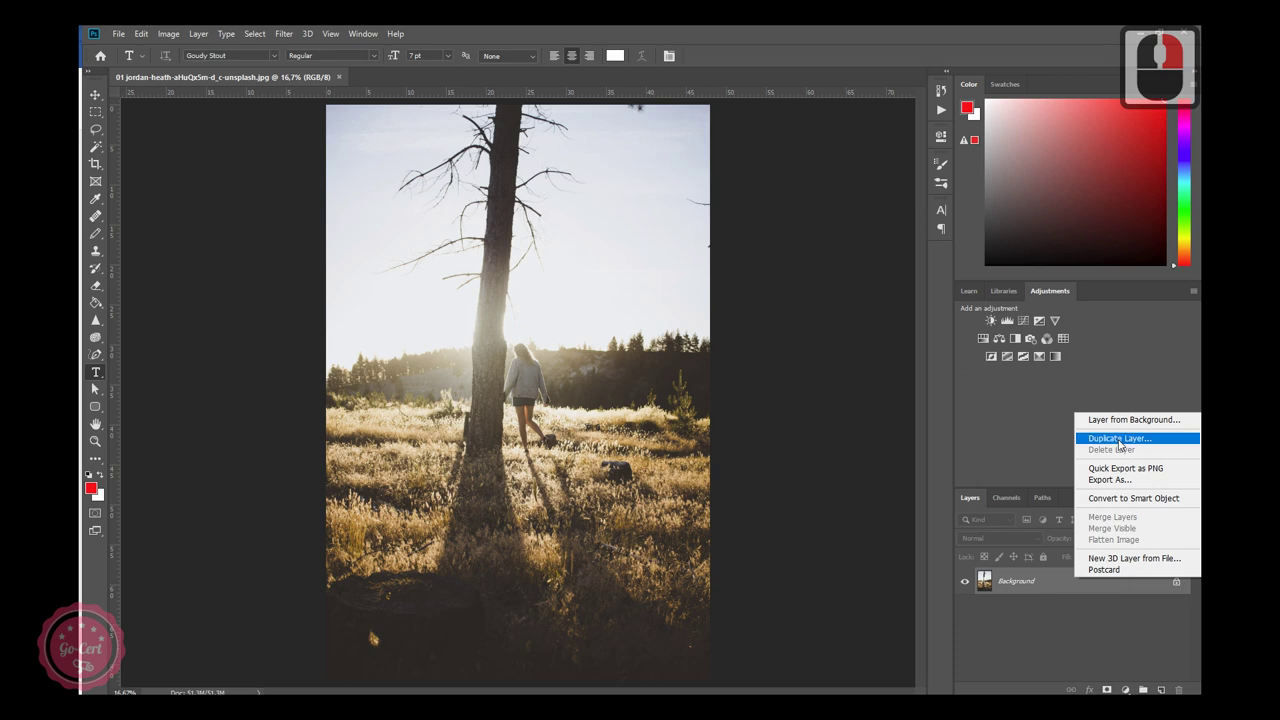
Duplicate the Background layer and begin naming the copy 'Image auto tone'.
click(1041, 633)
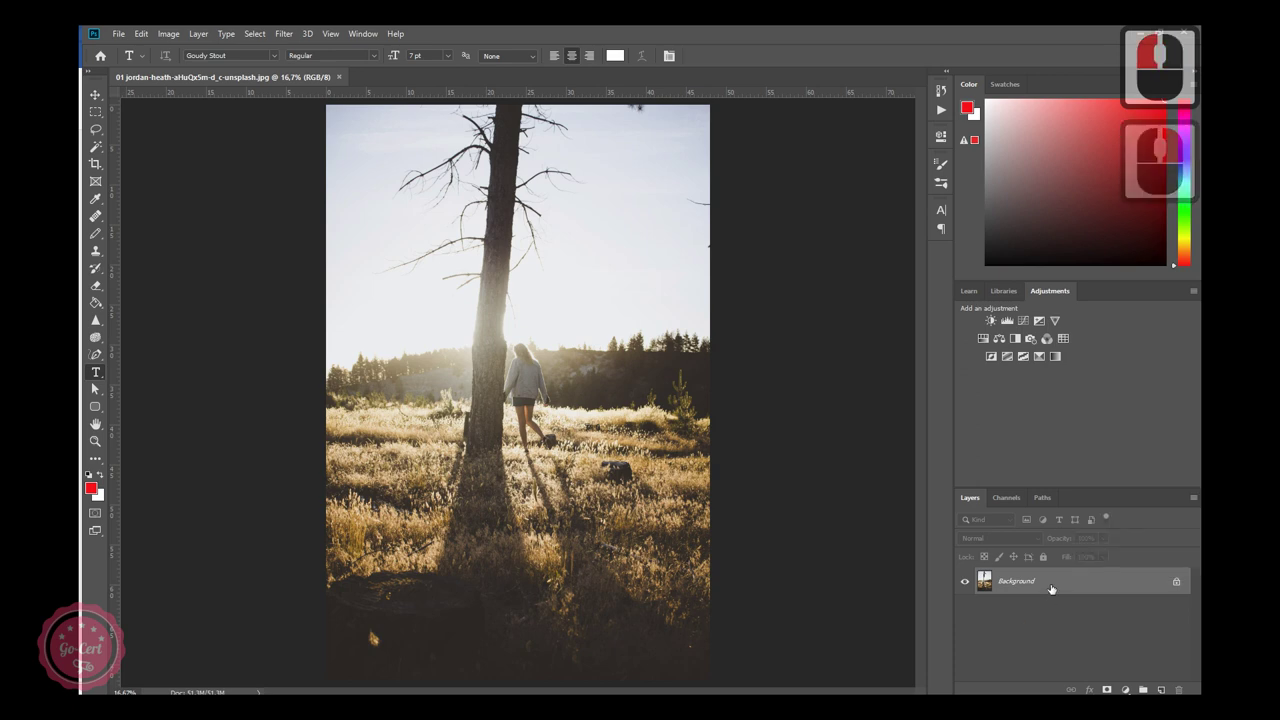
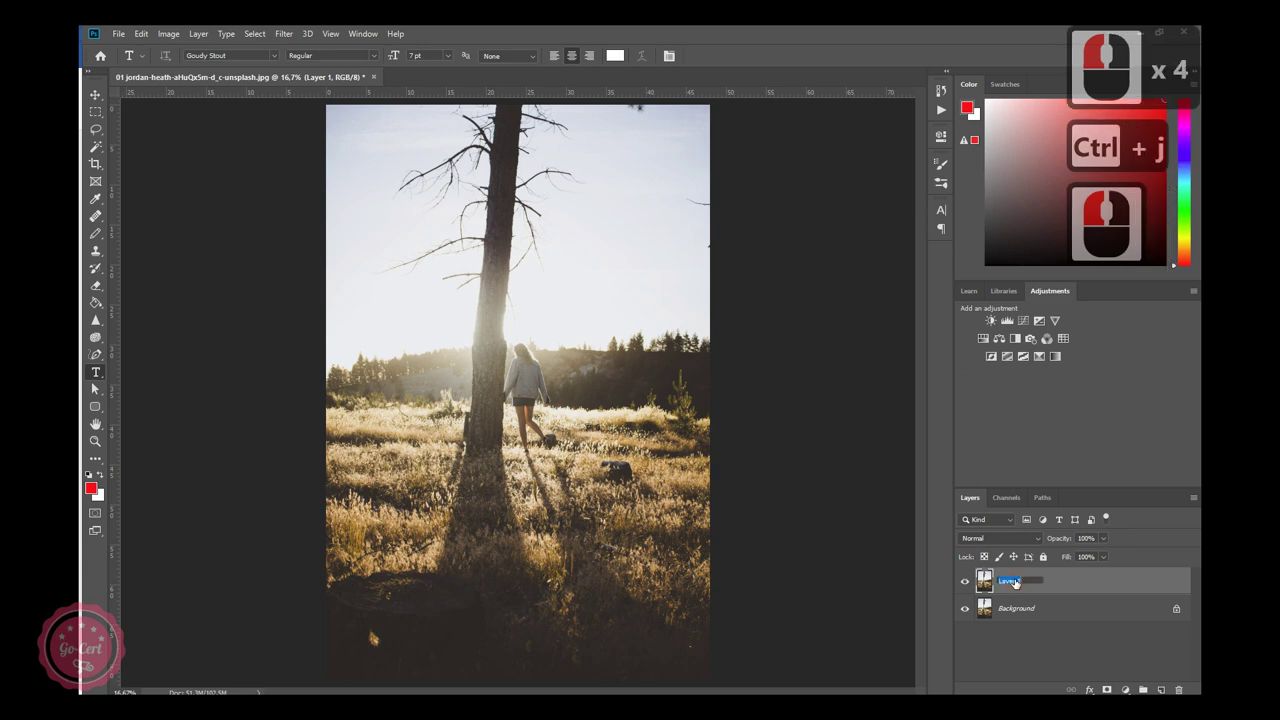
text(image)
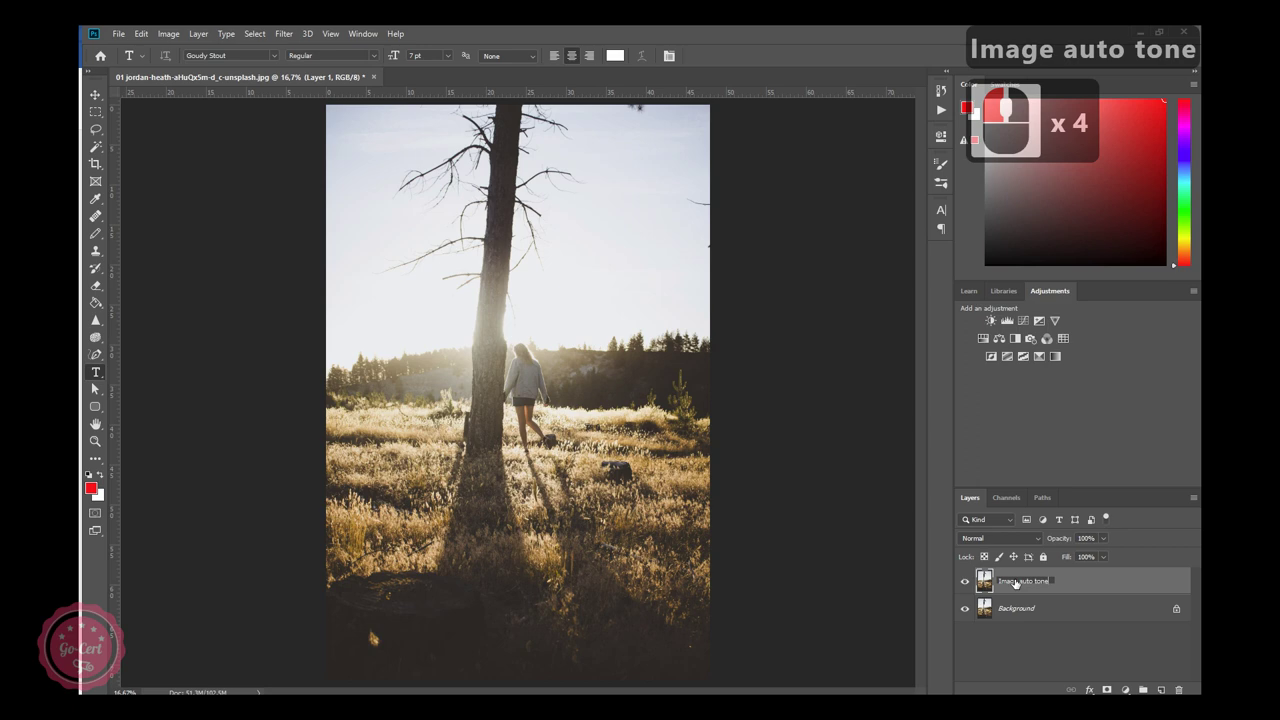
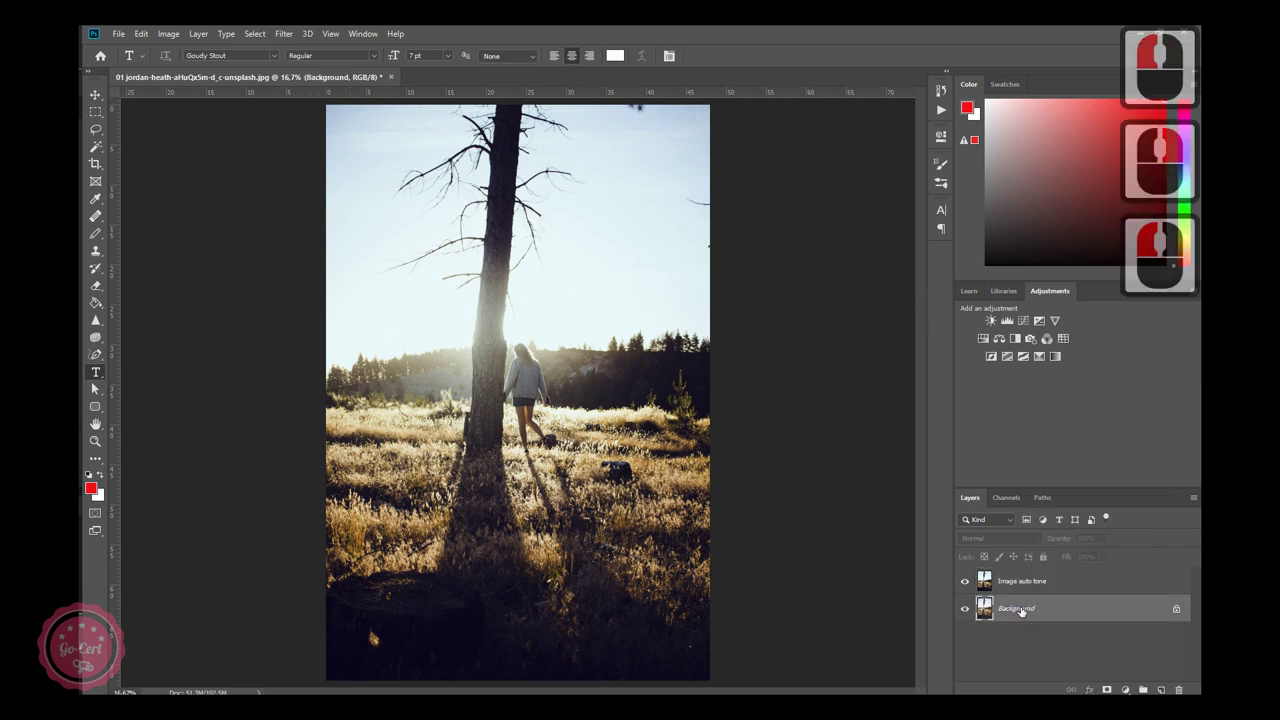
Duplicate Background with Ctrl+J and begin naming it 'image - auto contrast'.
key(ctrl+j)
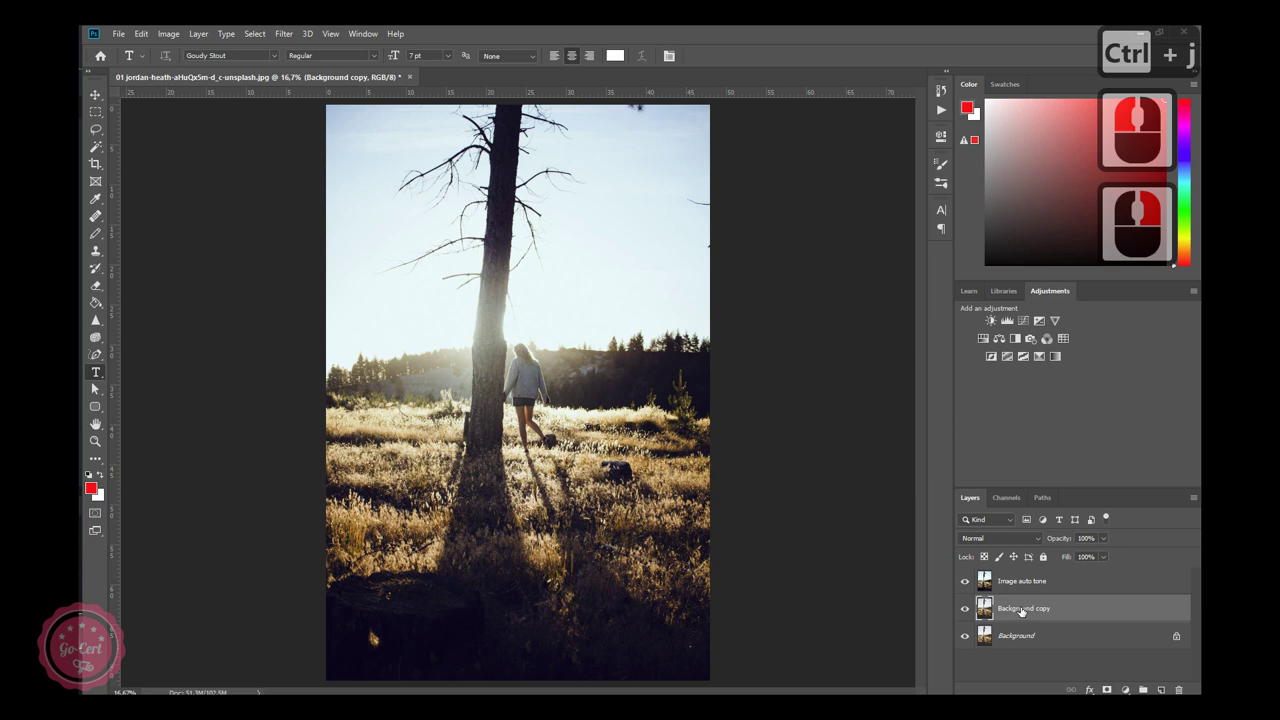
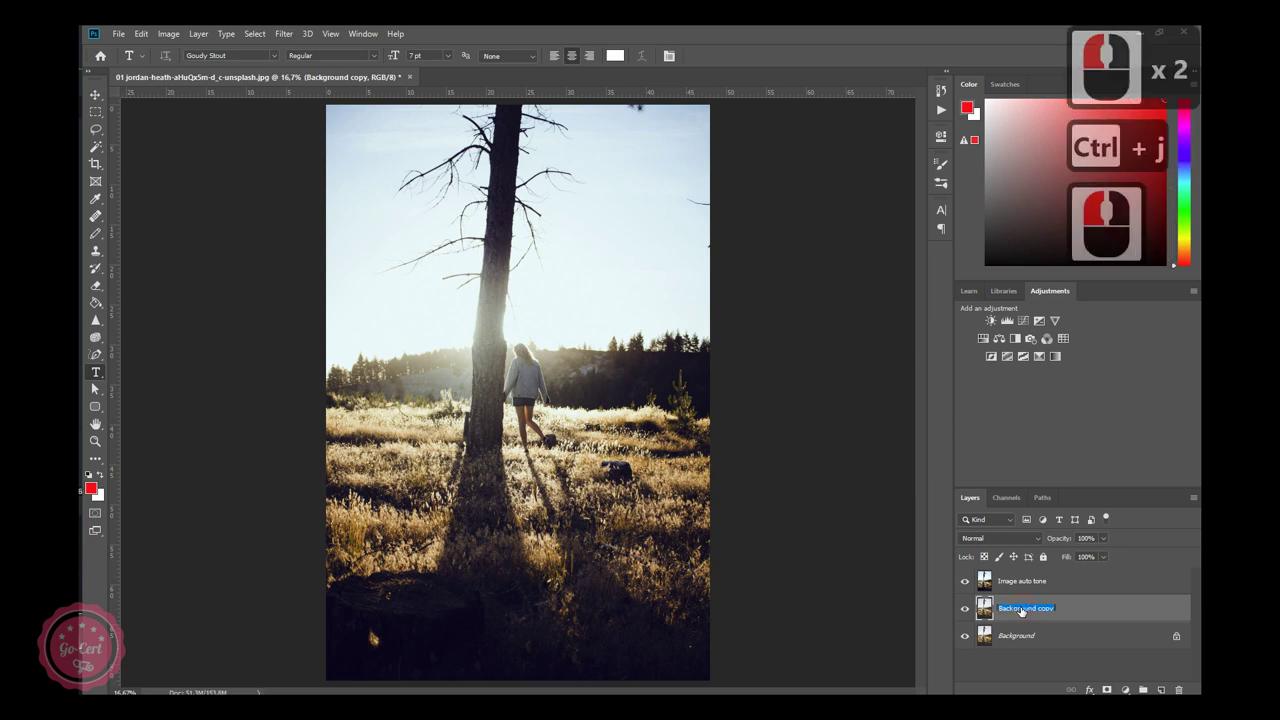
text(image)
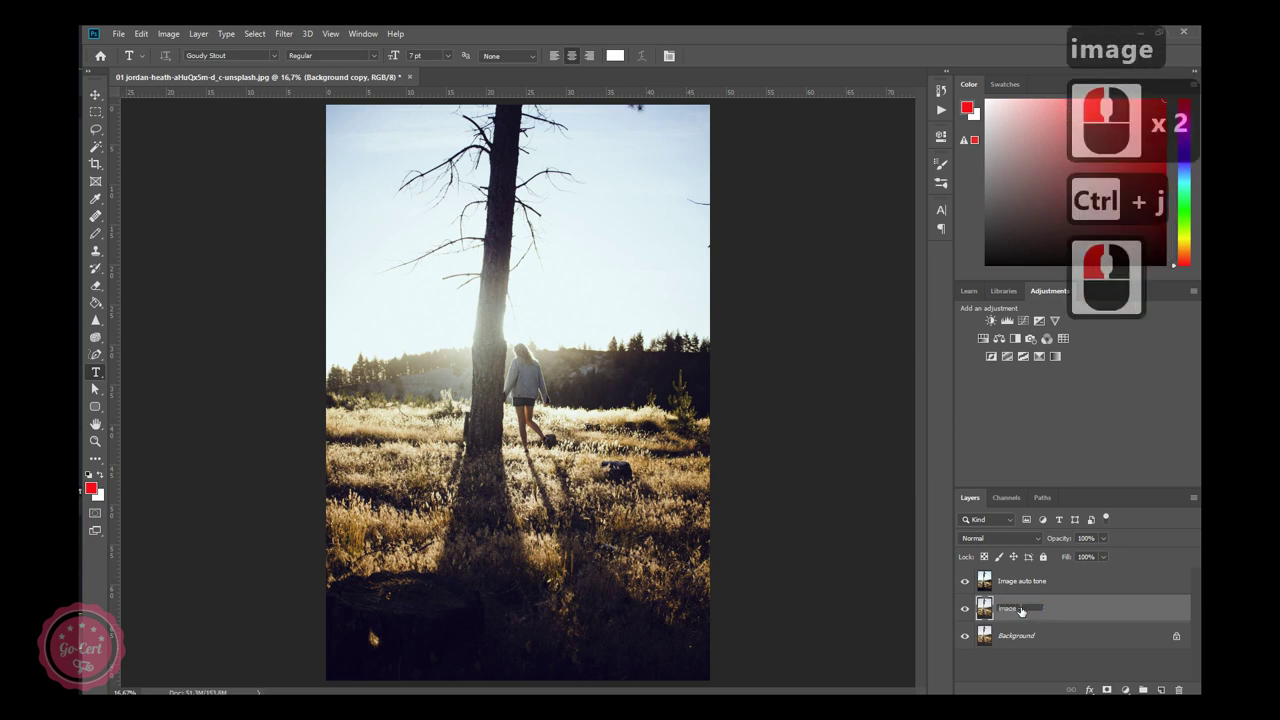
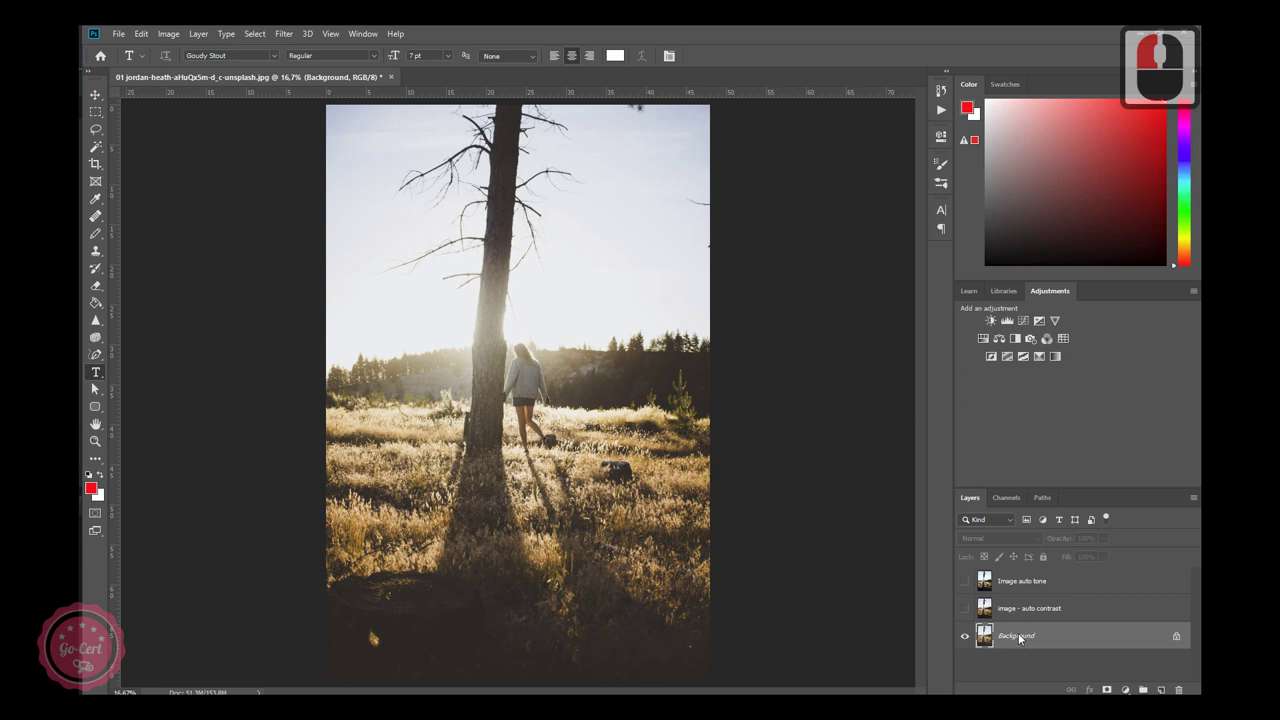
Duplicate Background again and rename the copy 'image - auto color'.
click(1023, 637)
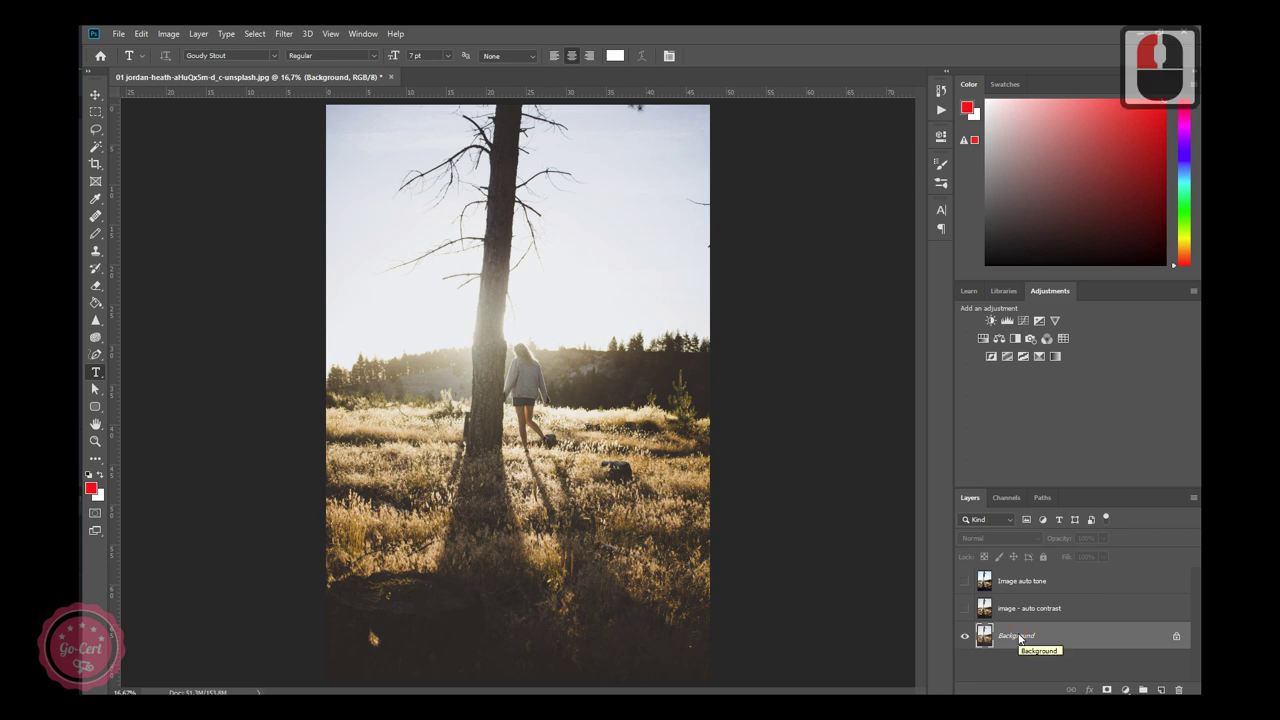
key(ctrl+j)
click(1024, 639)
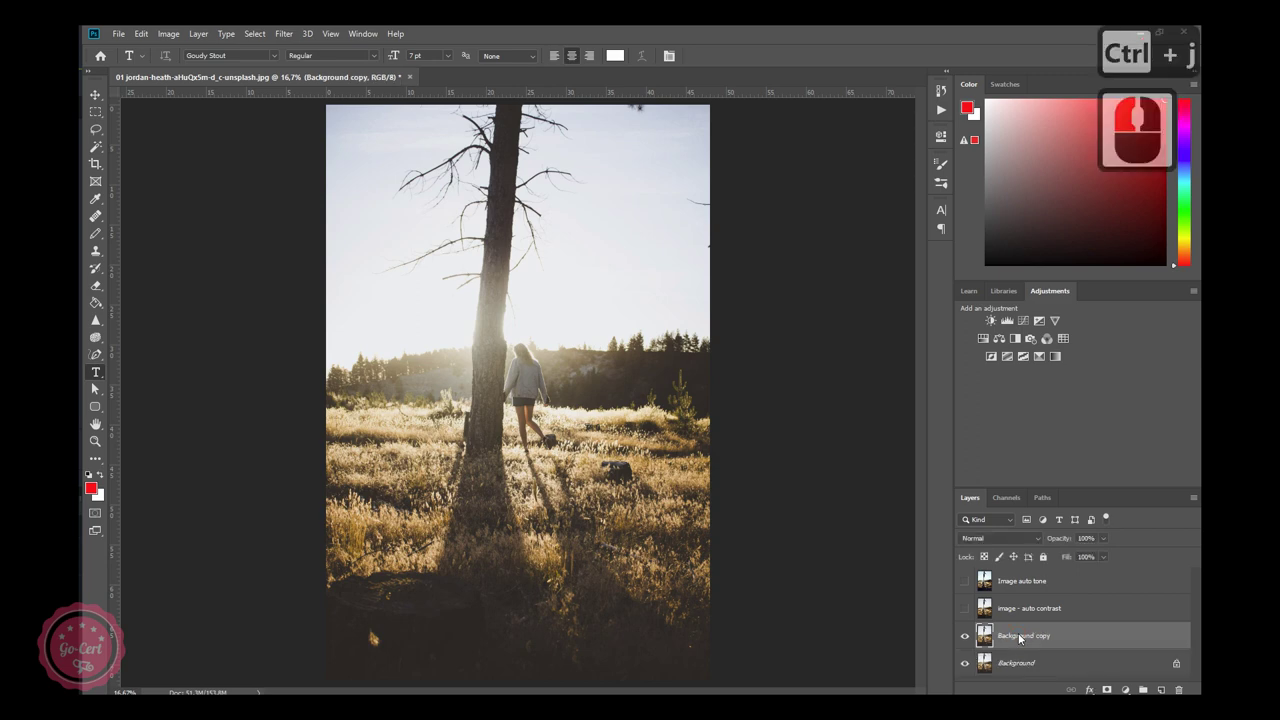
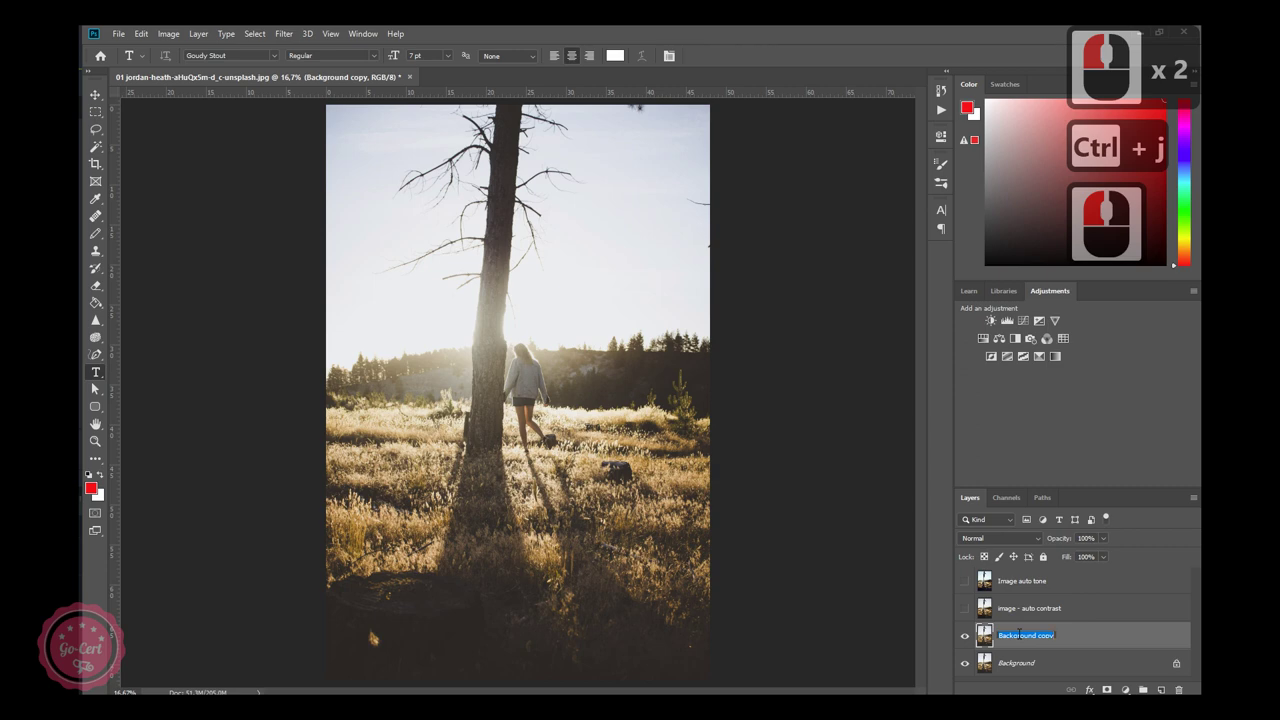
text(au)
key(BackSpace)
key(BackSpace)
key(BackSpace)
text(au Back x 3 imag)
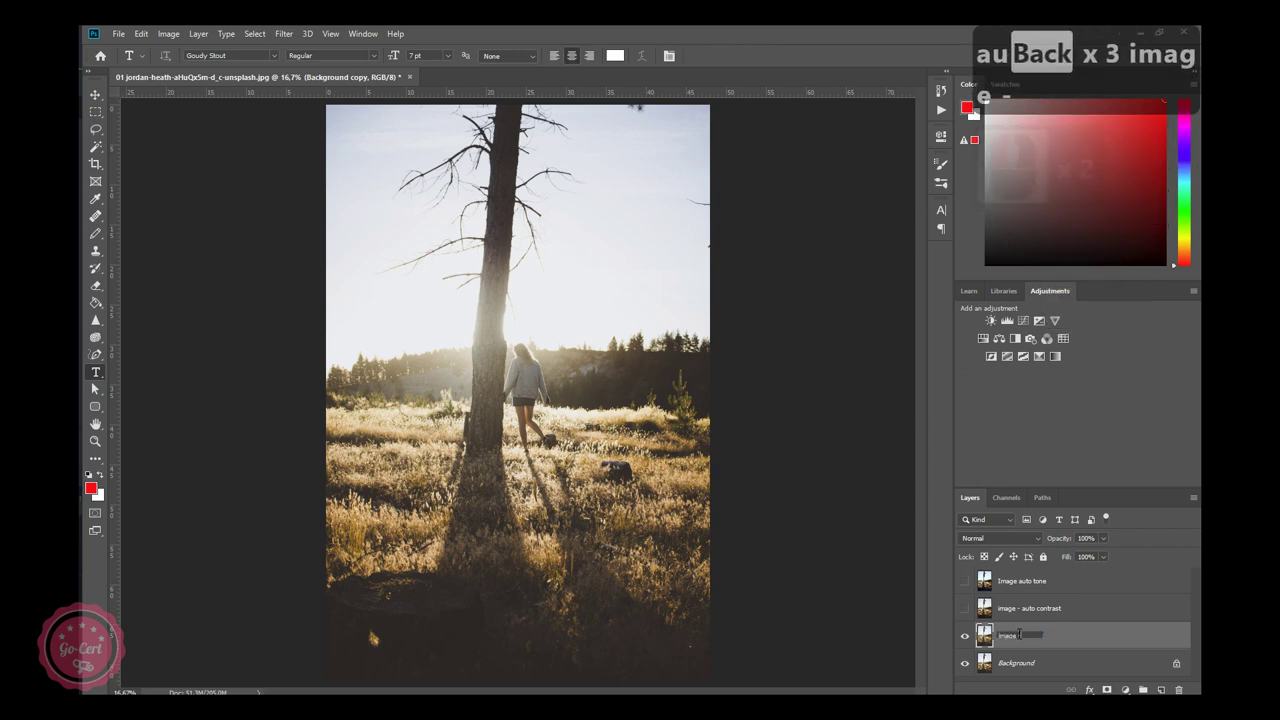
text(color)
key(Return)
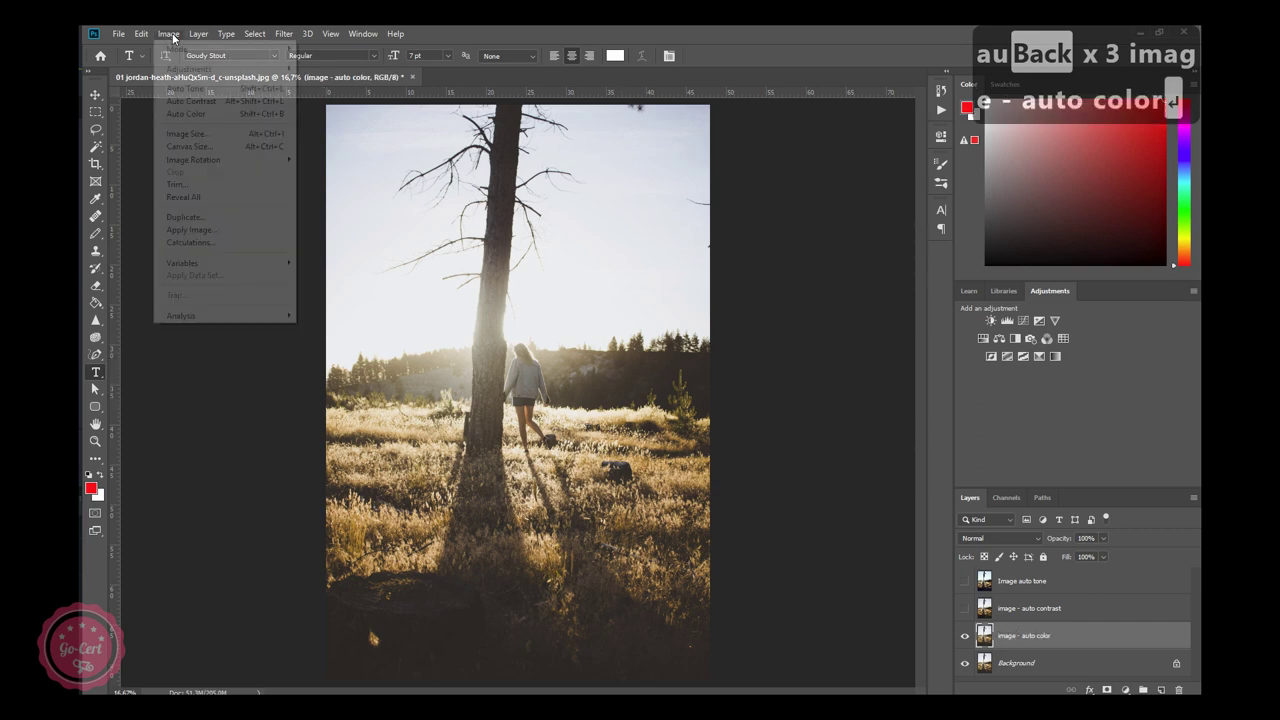
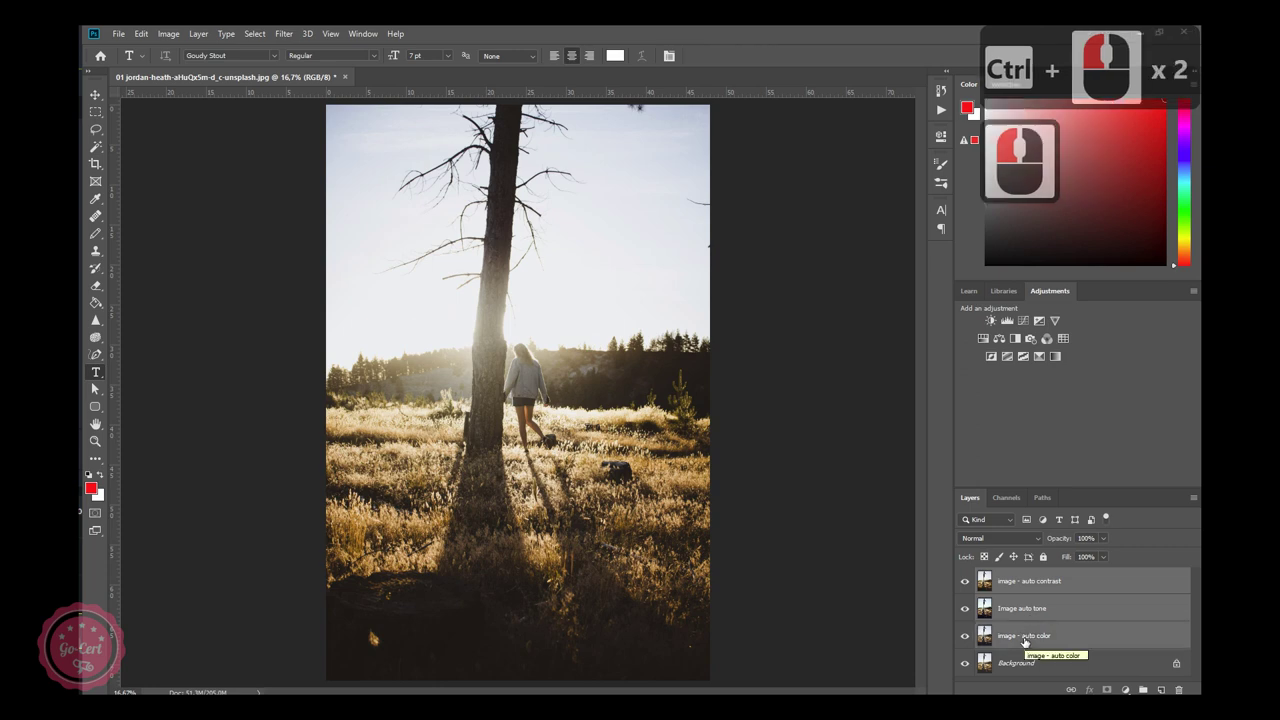
Group the three corrected layers as 'image auto features'.
key(ctrl+g)
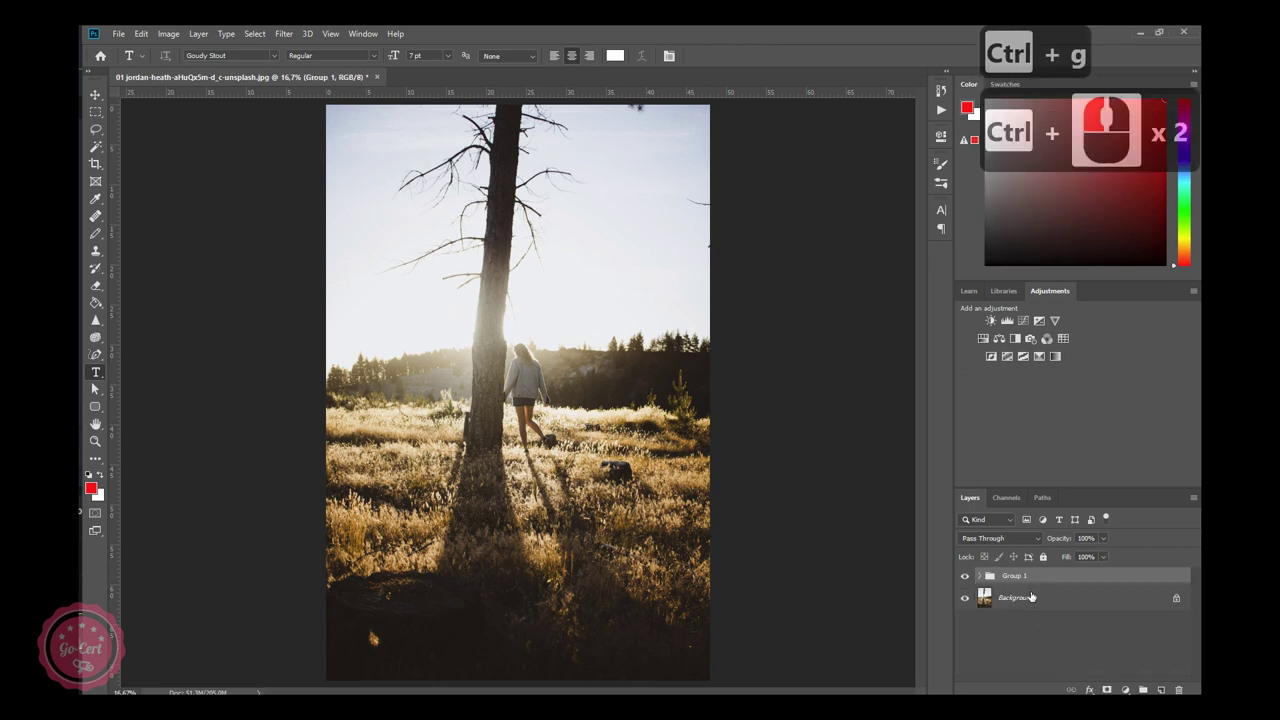
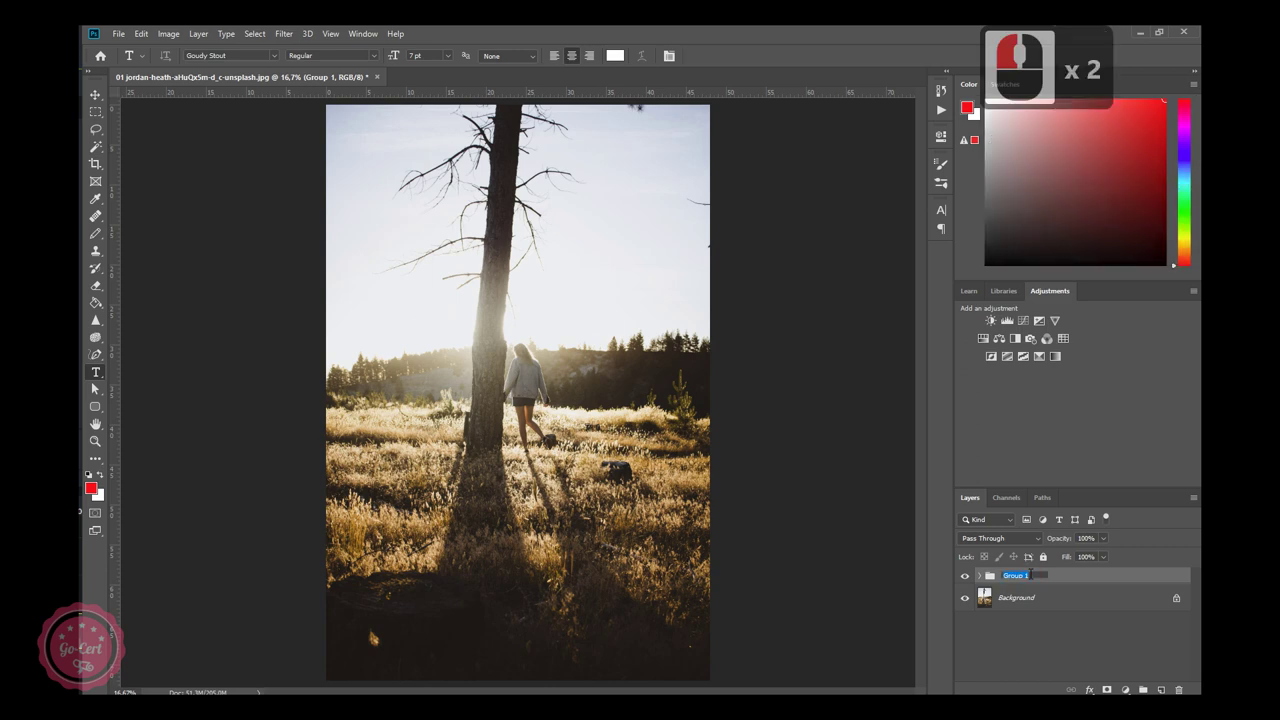
text(au)
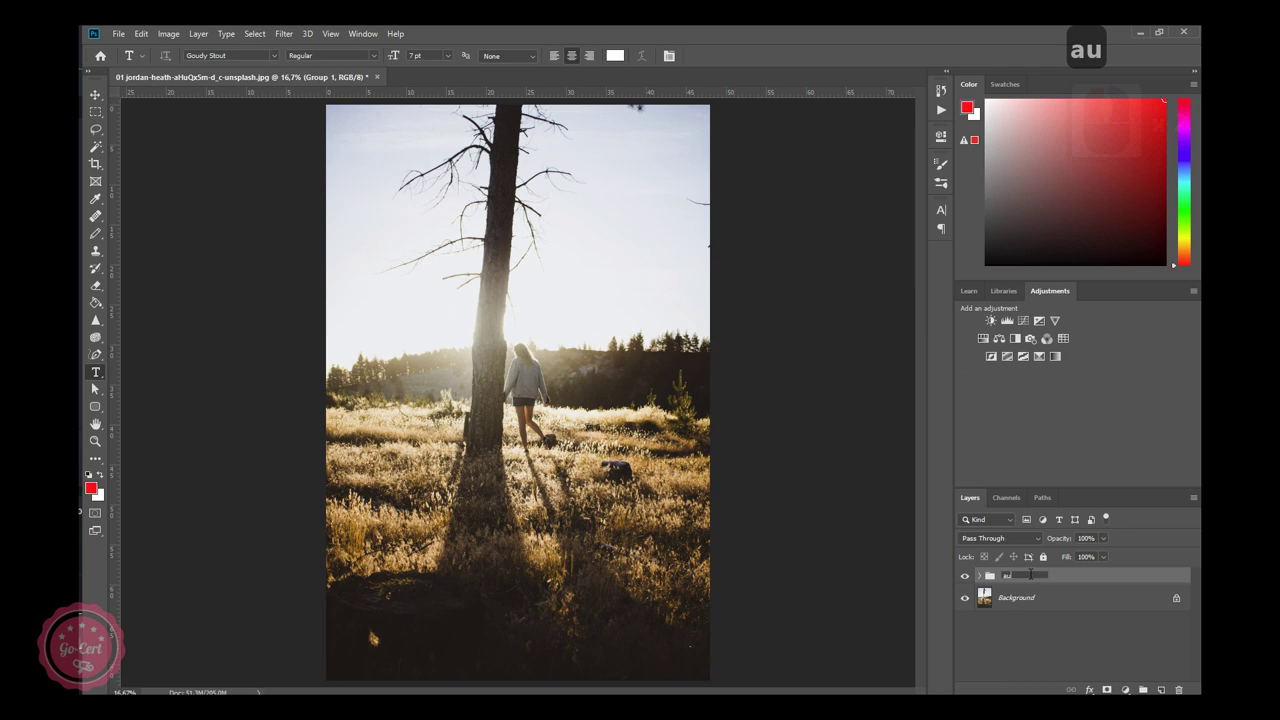
key(BackSpace)
key(BackSpace)
text(mag)
text(eatures)
key(Return)
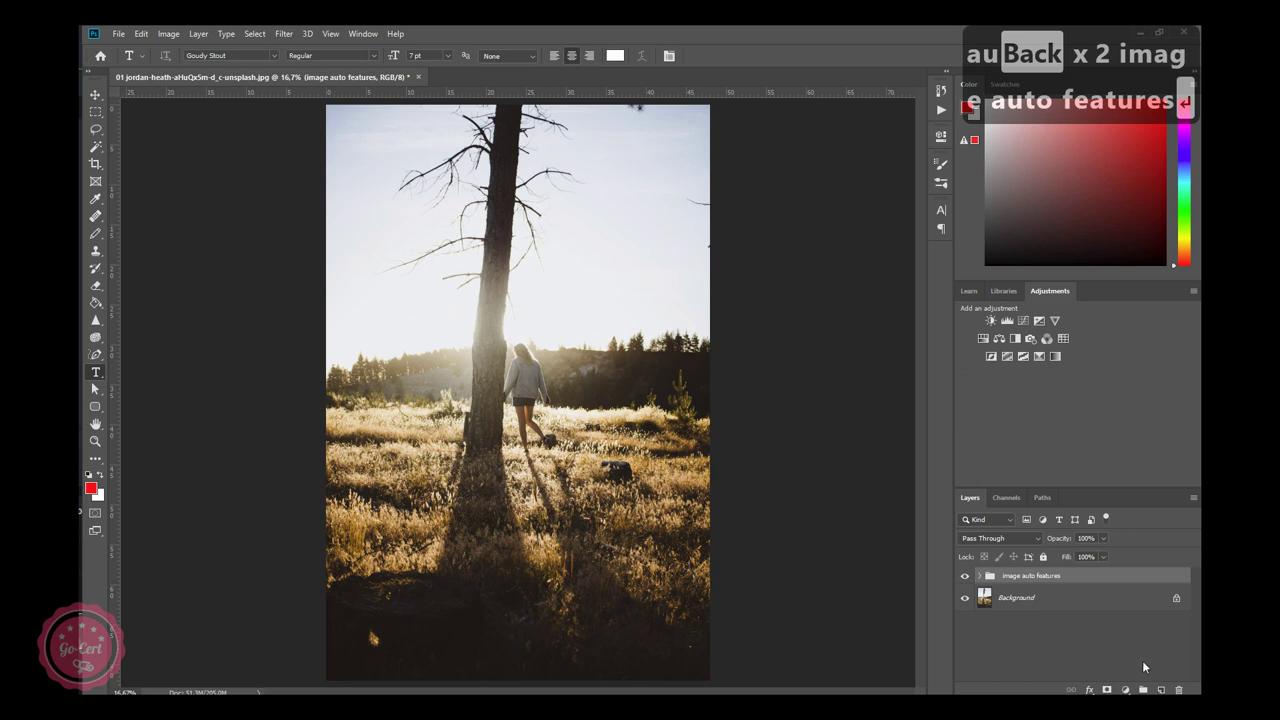
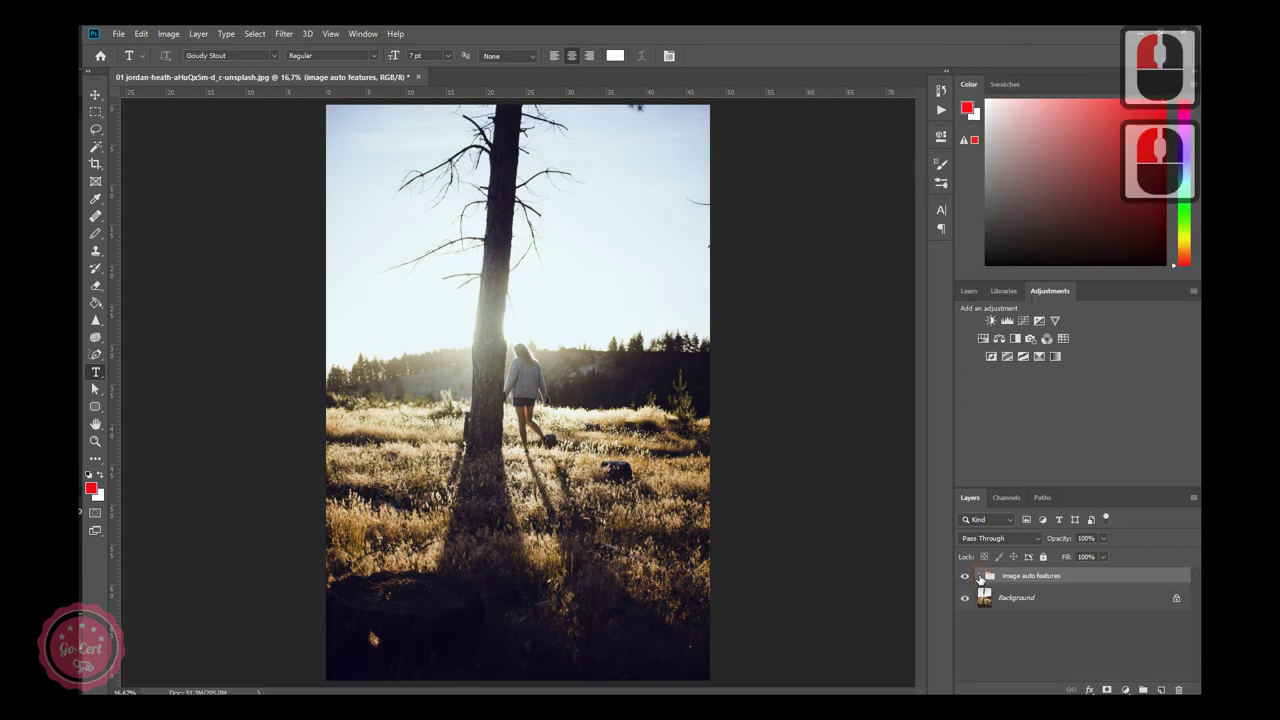
Undo the grouping, try merging the corrected layers, then undo the merge.
key(ctrl+z)
key(ctrl+z)
key(ctrl+z)
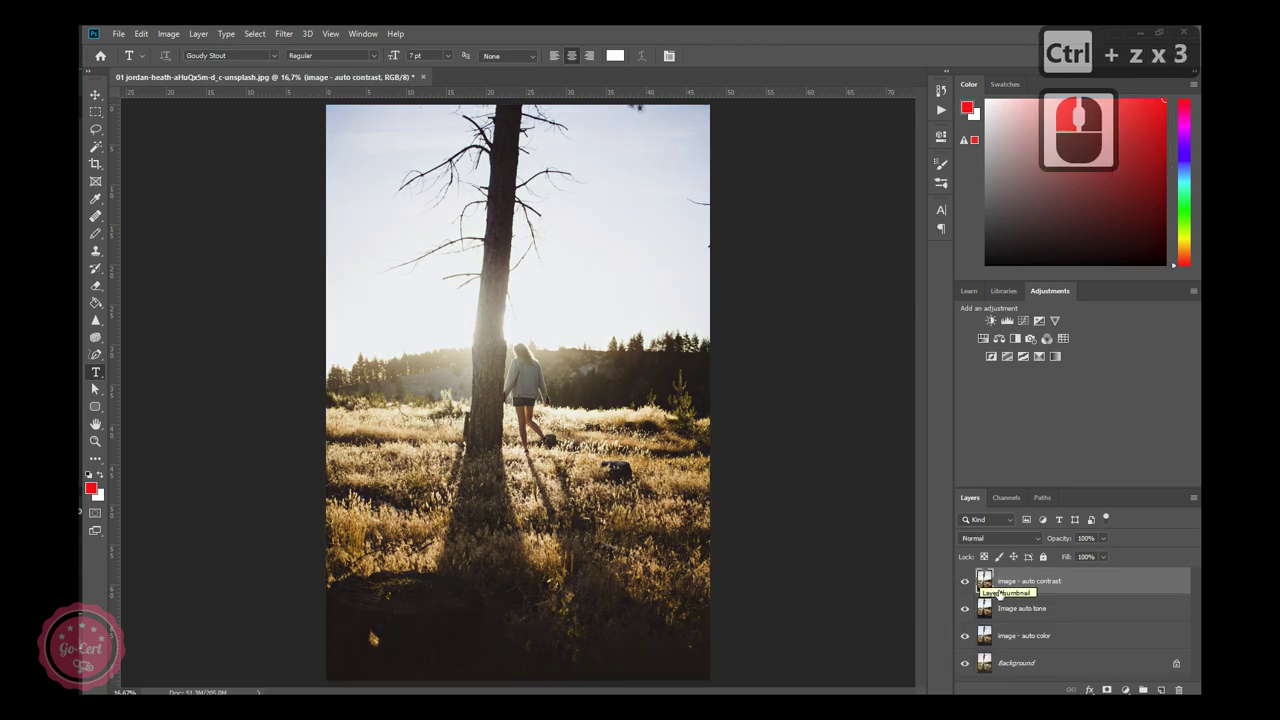
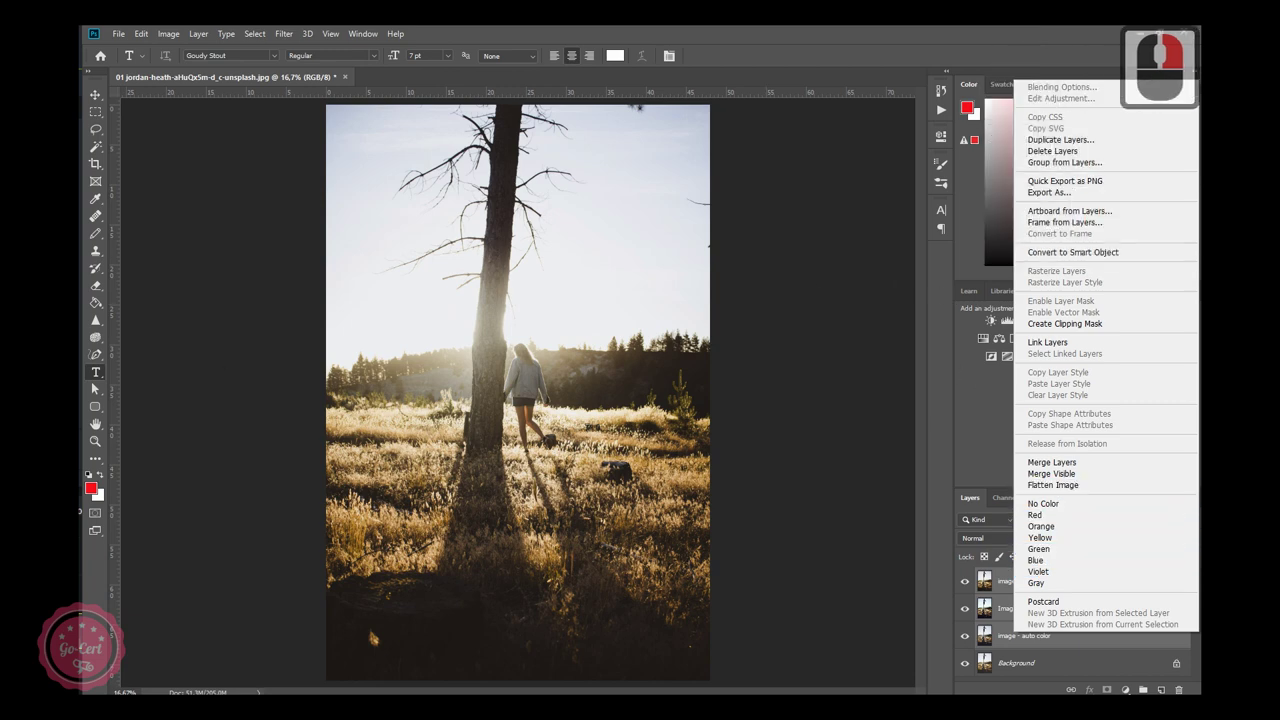
click(1049, 588)
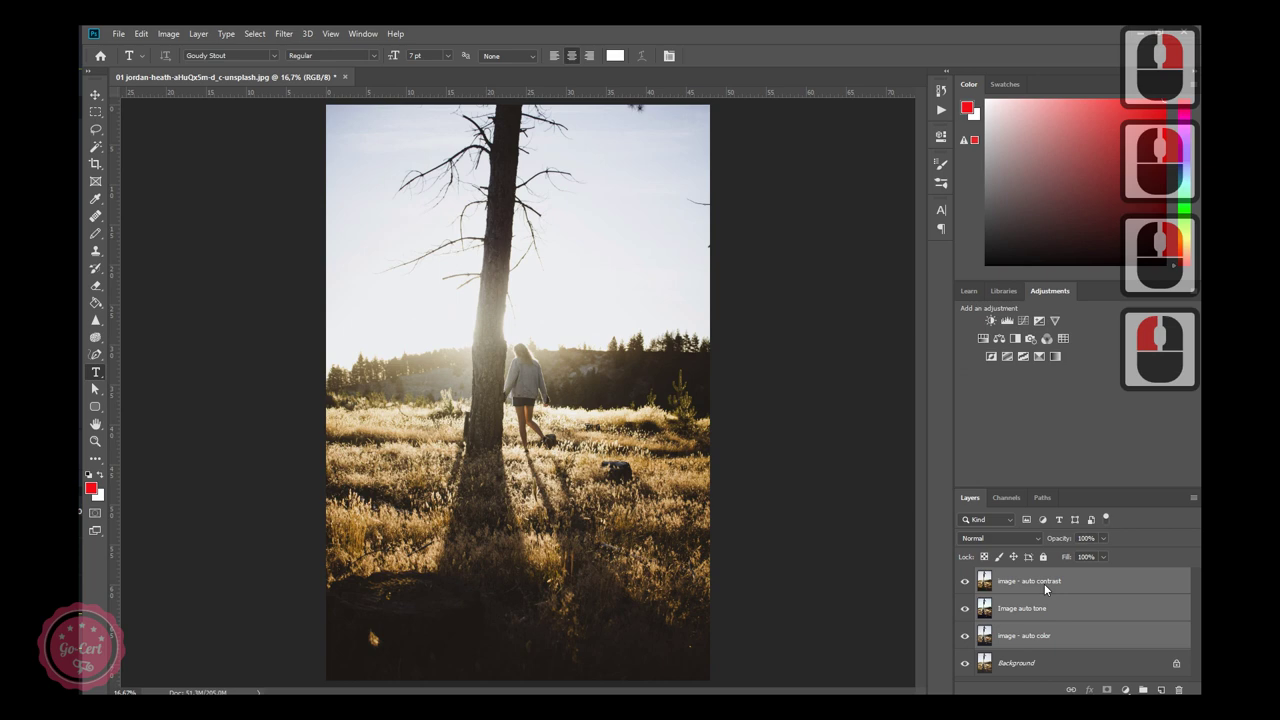
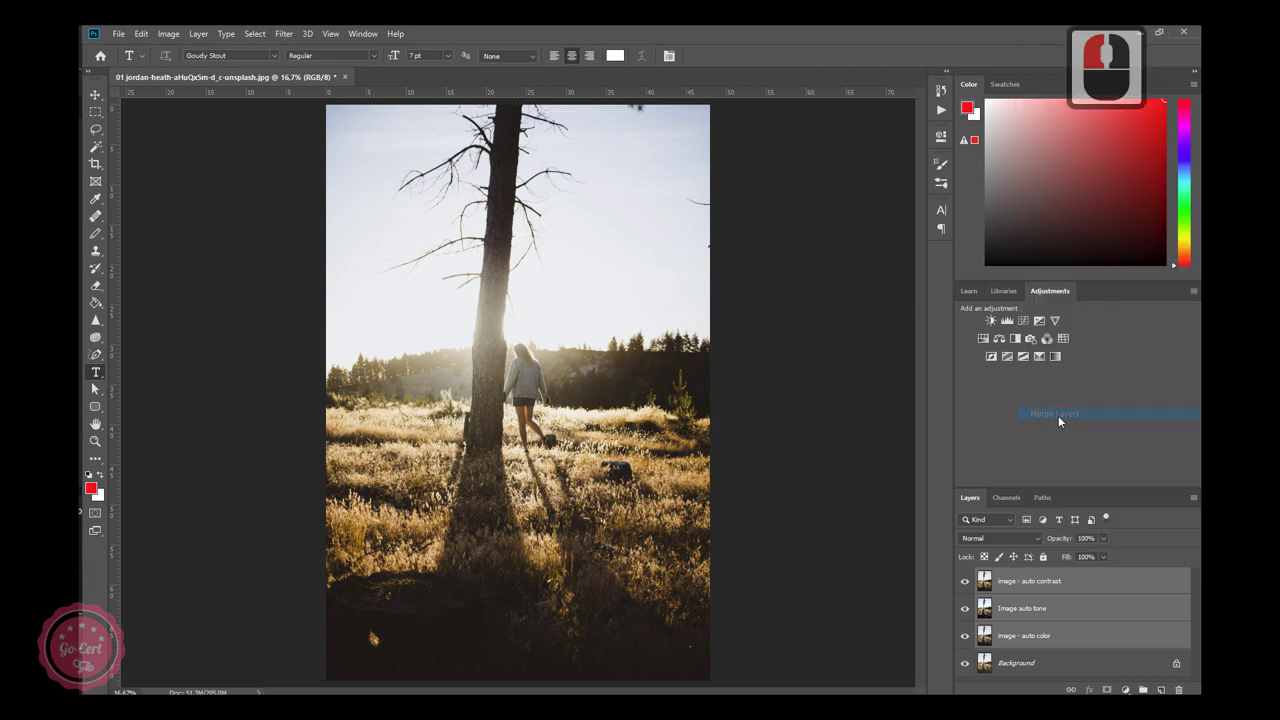
click(1063, 420)
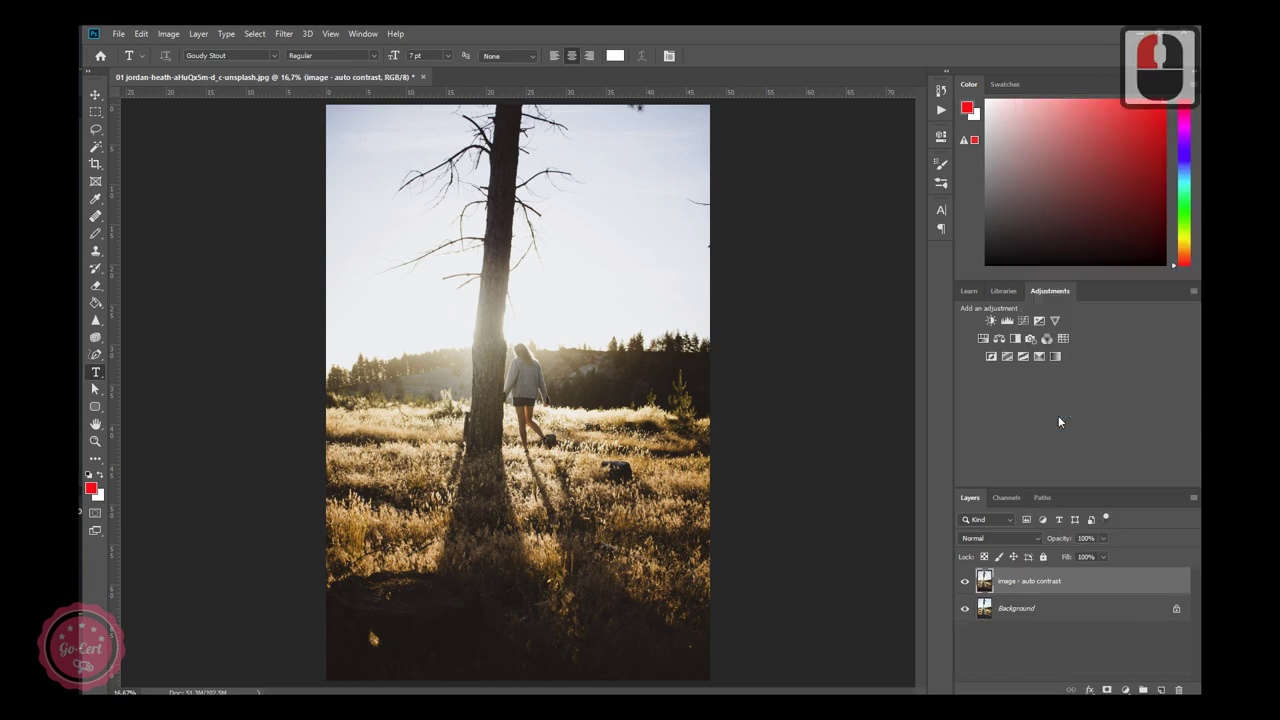
key(ctrl+z)
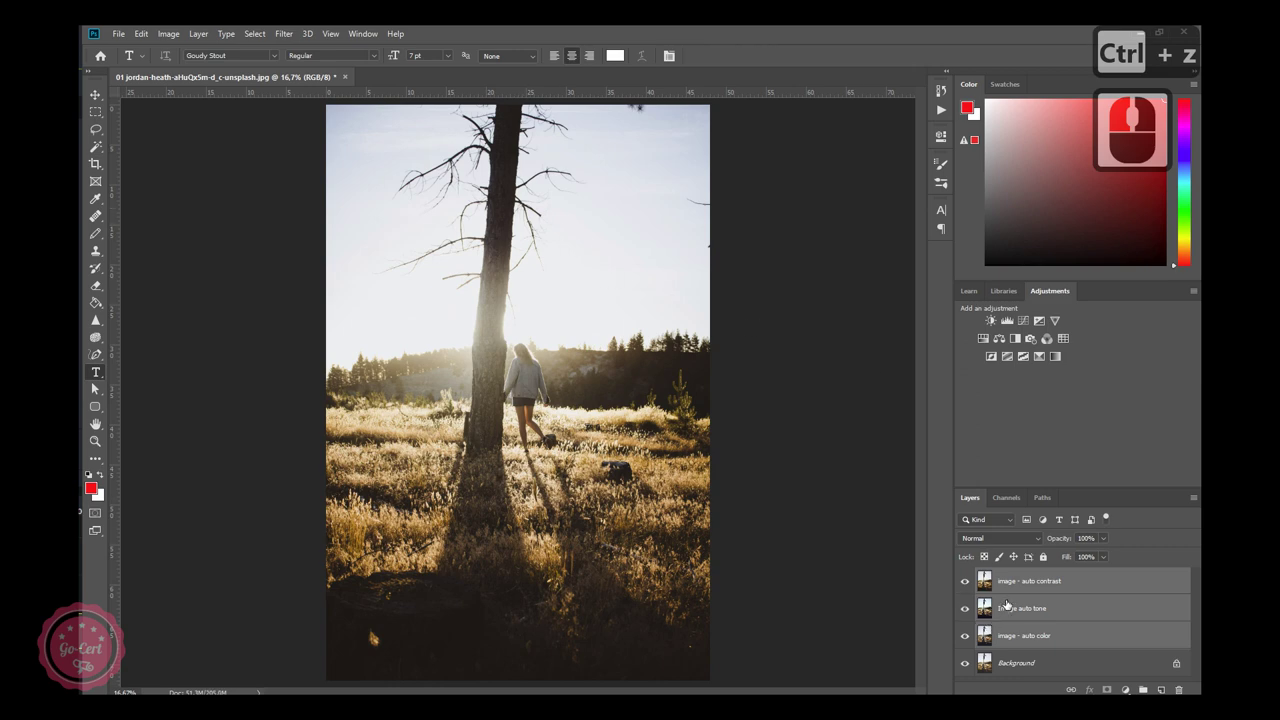
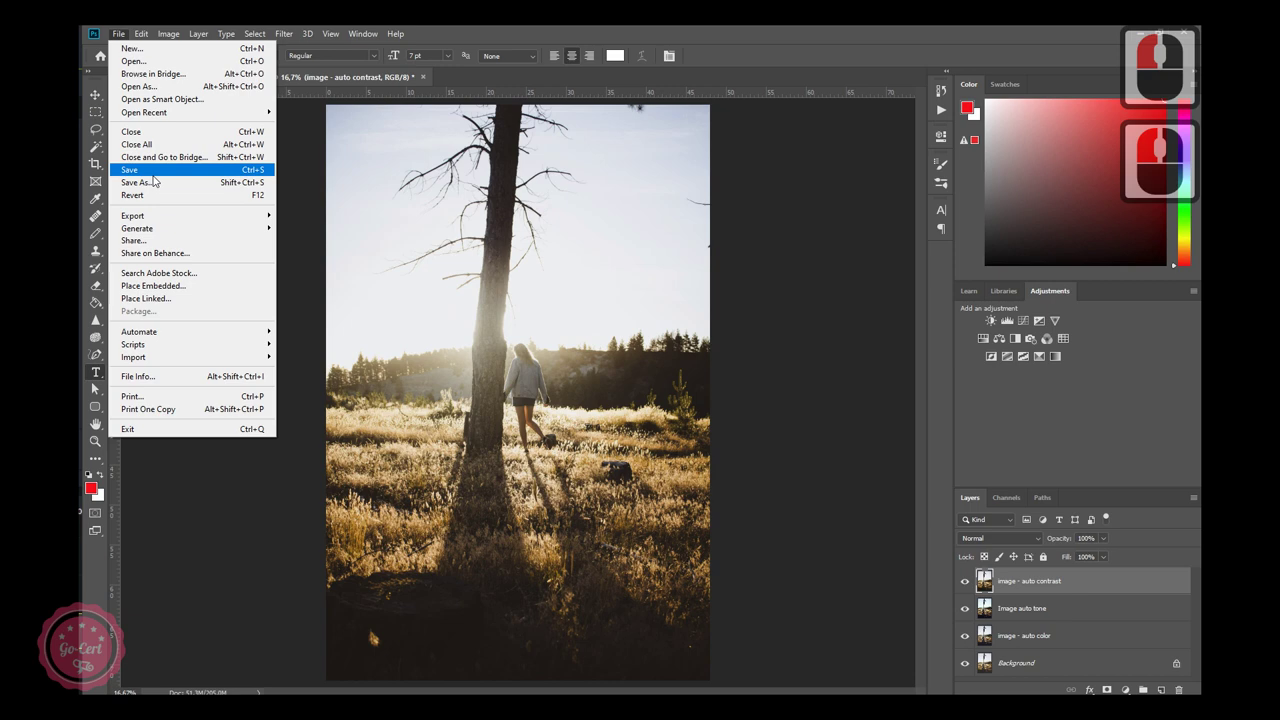
click(159, 187)
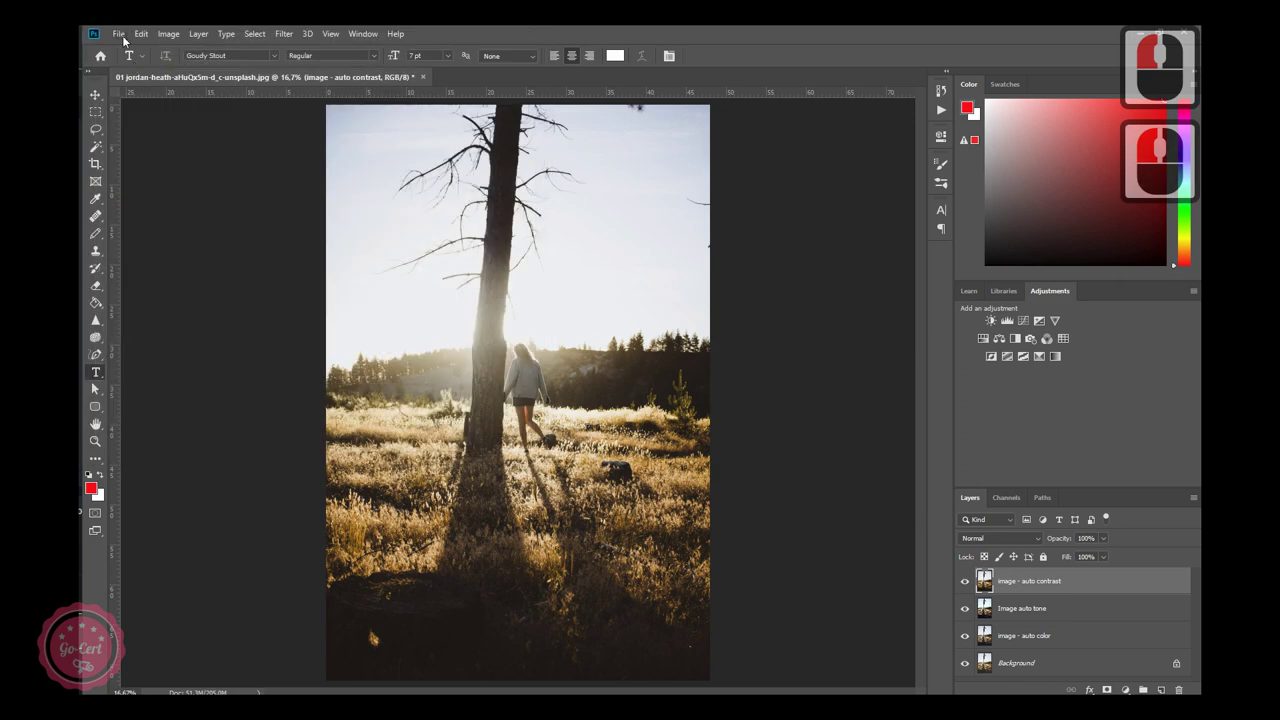
click(124, 37)
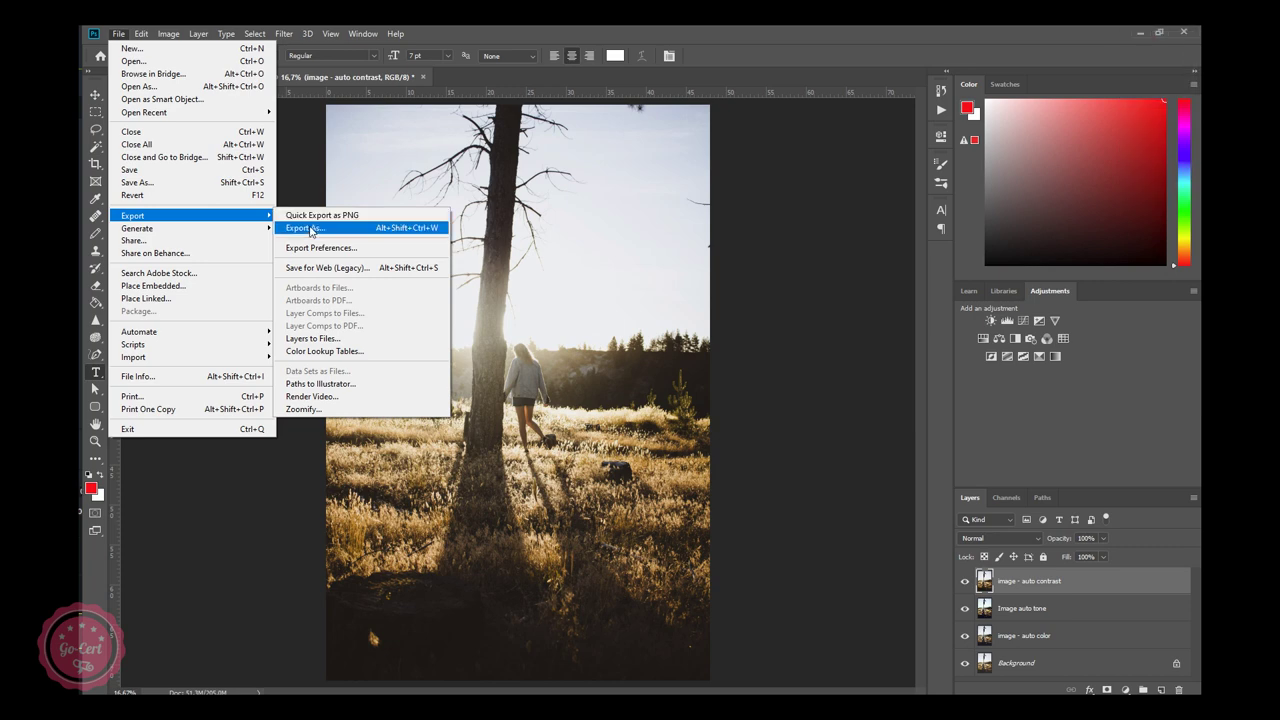
click(315, 230)
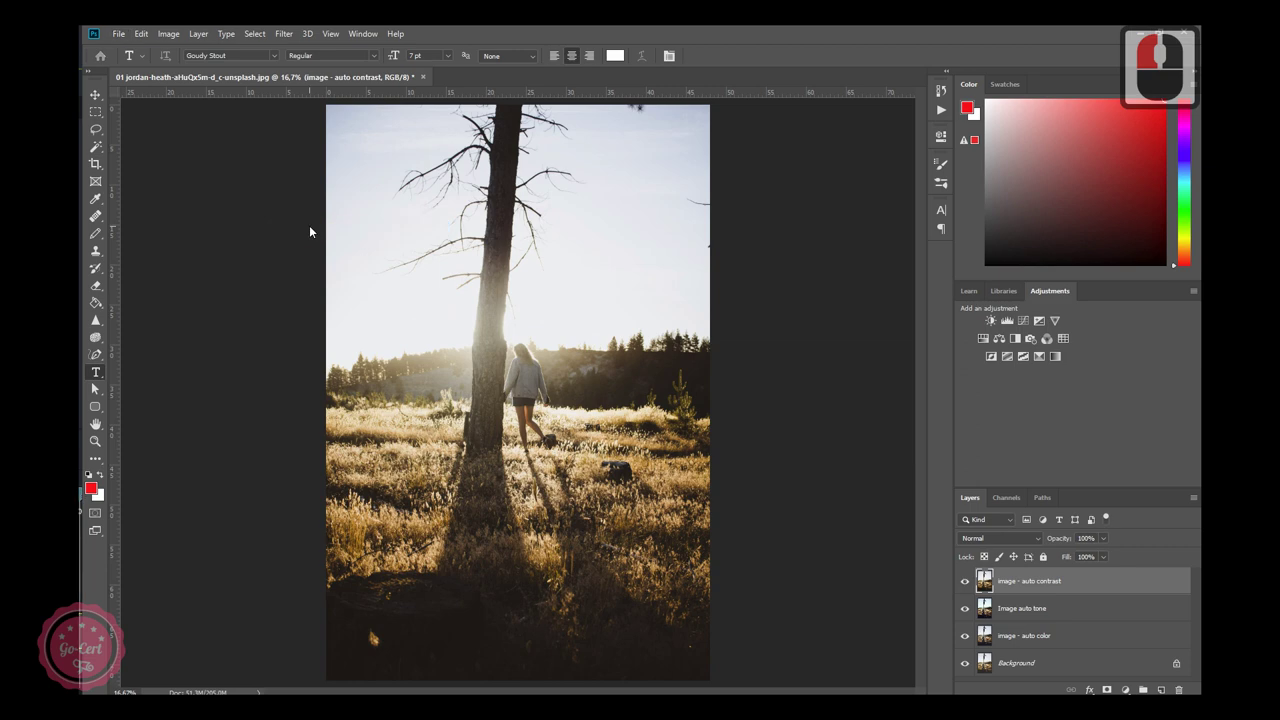
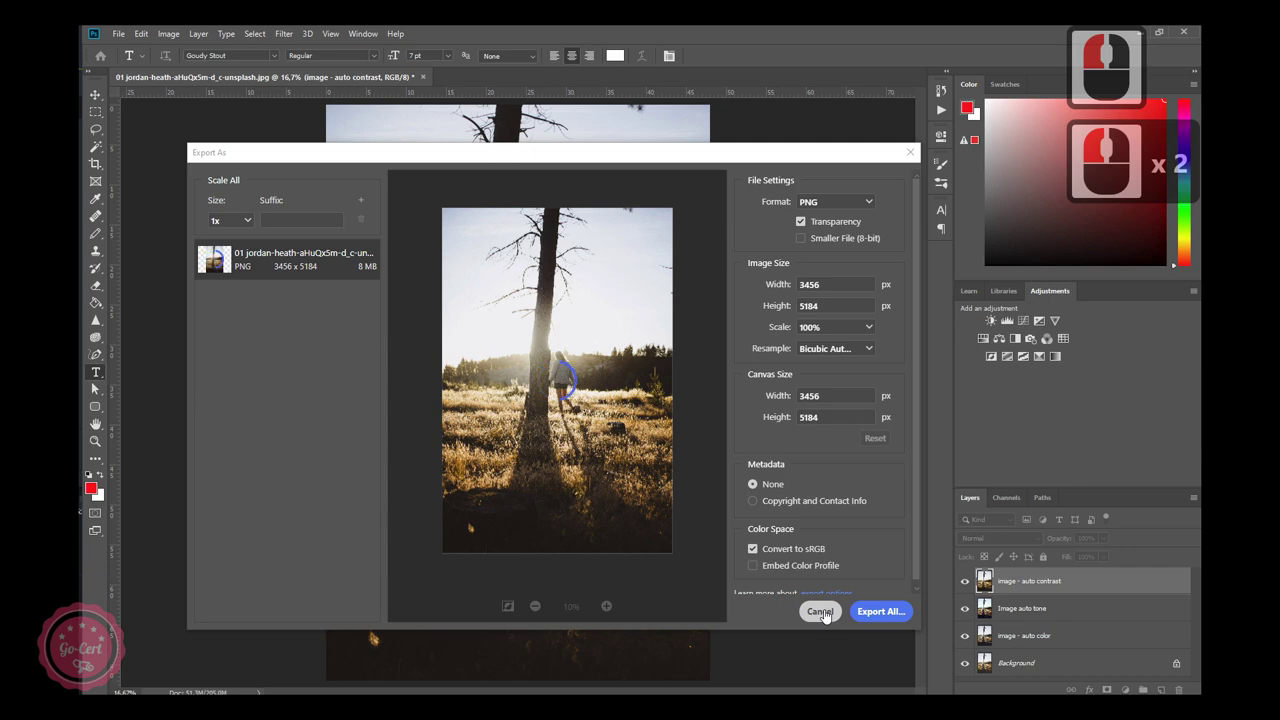
click(829, 613)
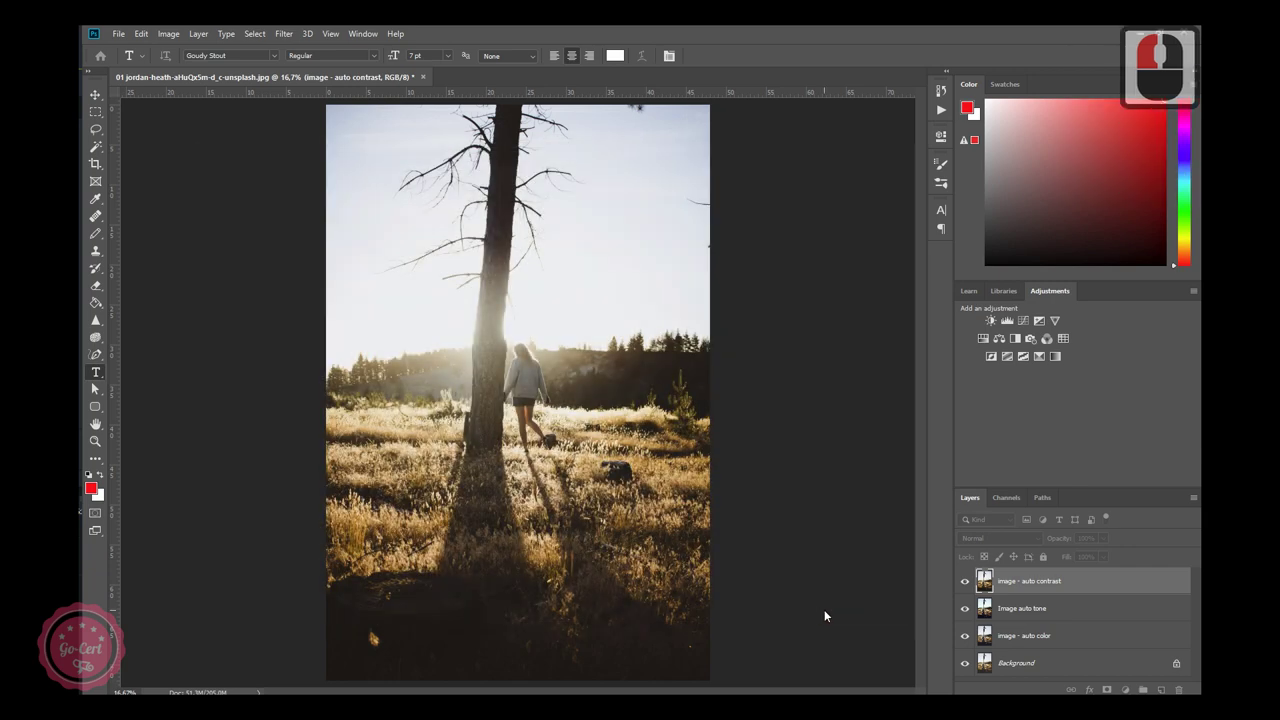
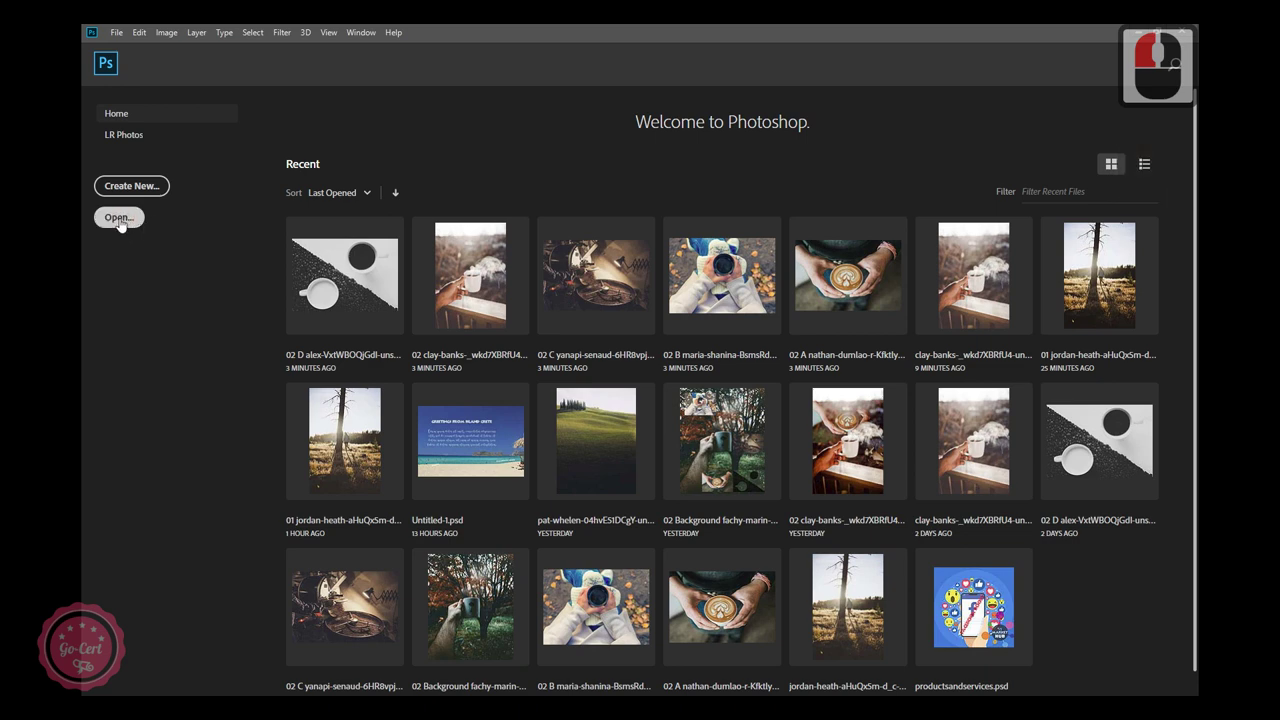
Open the 02 clay-banks steaming mug photo as a new document.
click(125, 222)
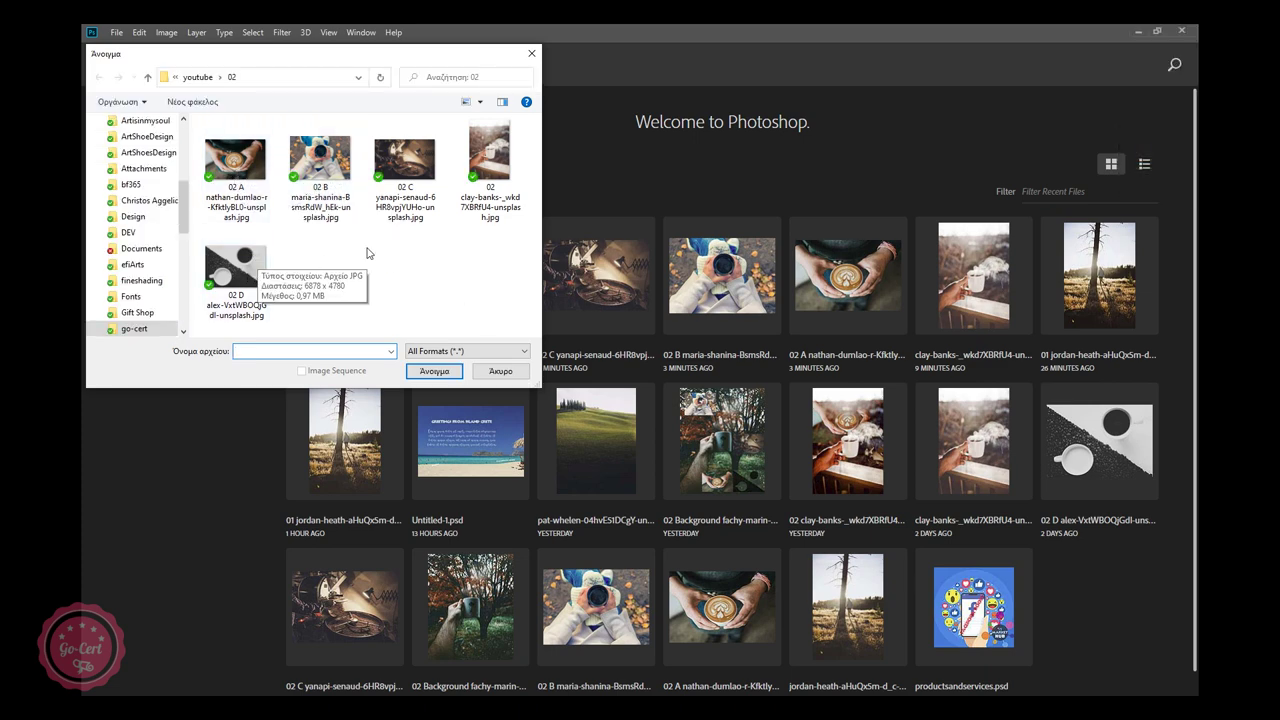
double_click(484, 165)
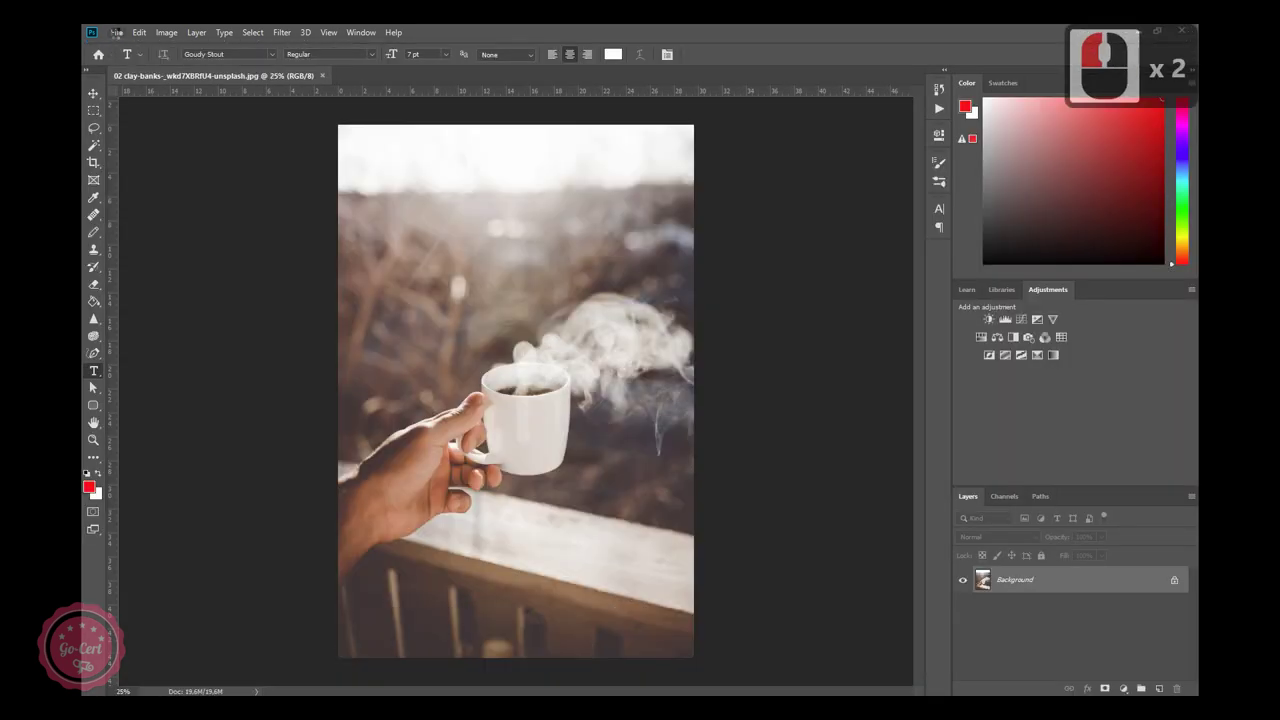
Open the 02 A–D coffee photos, then switch back to the clay-banks document.
click(121, 37)
click(137, 211)
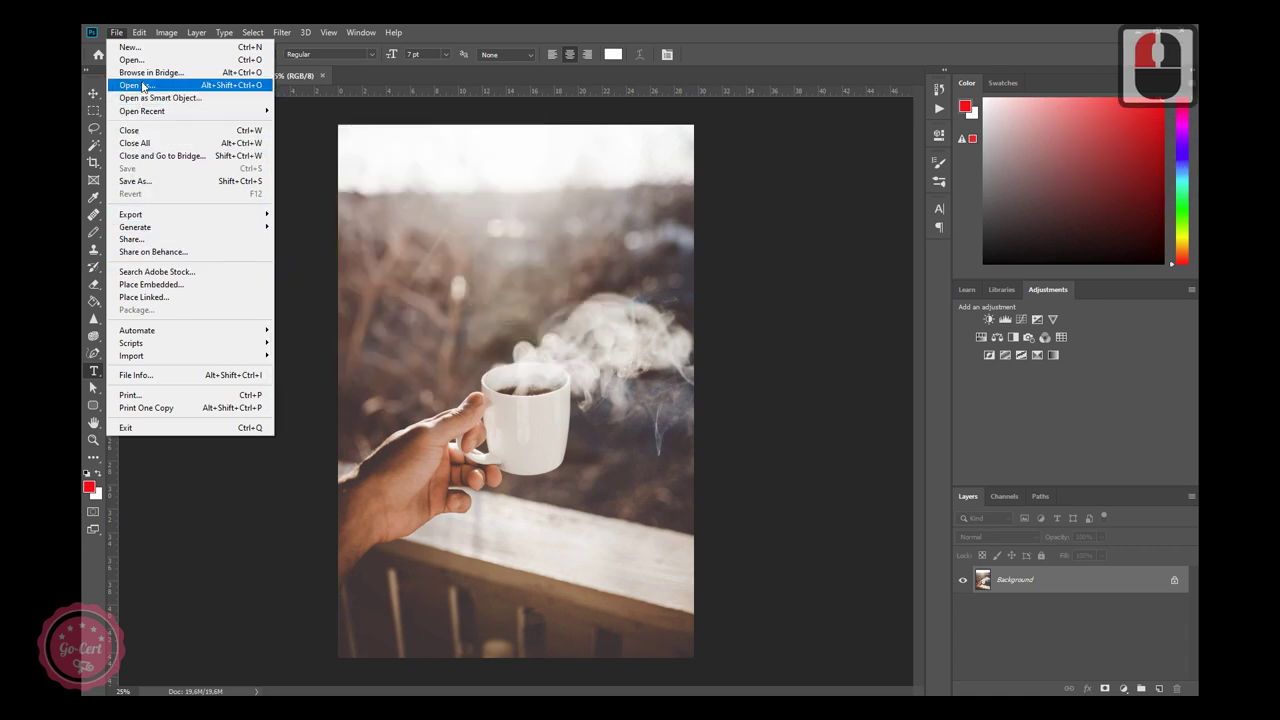
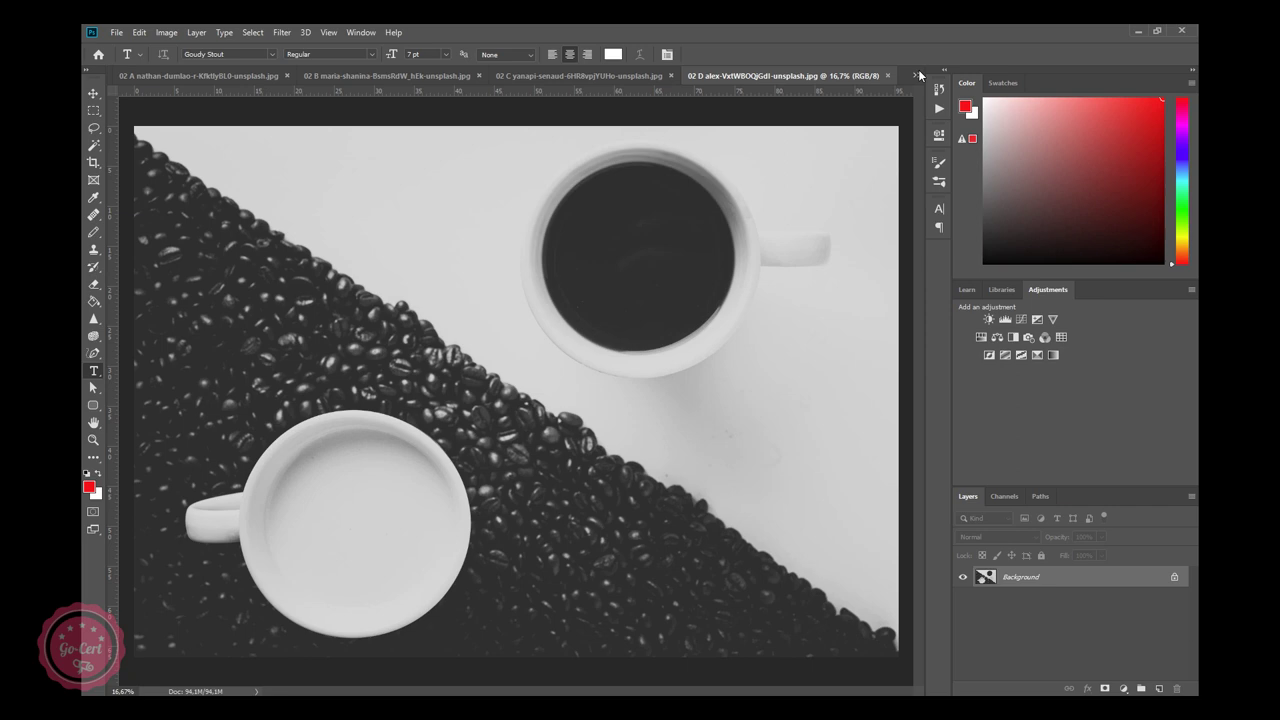
click(922, 81)
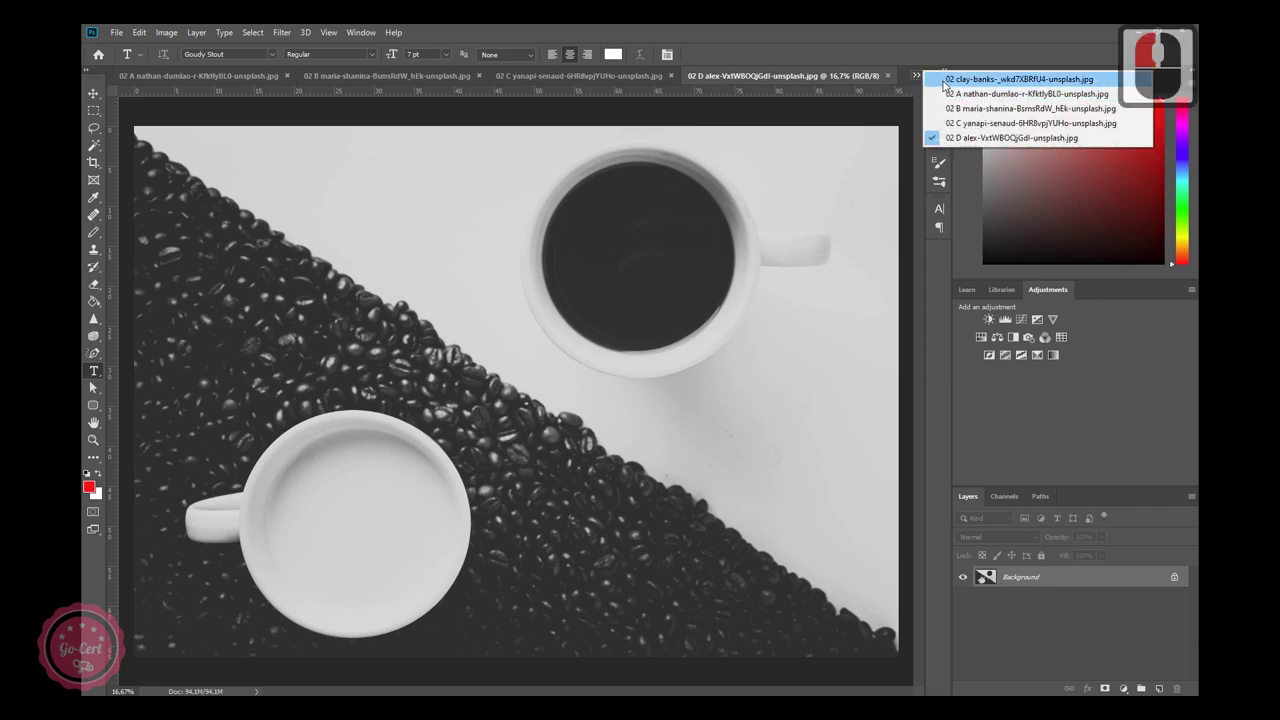
click(950, 86)
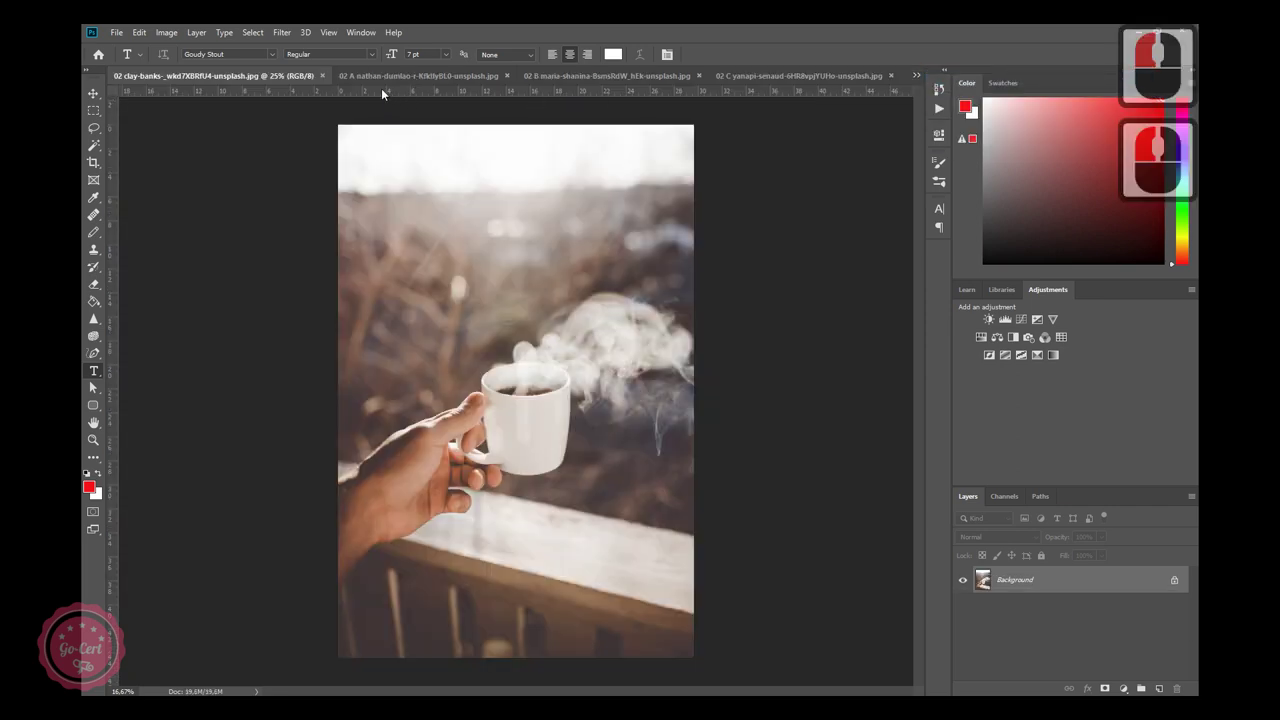
Paste the latte art photo into the mug document and scale it down with Free Transform.
click(396, 77)
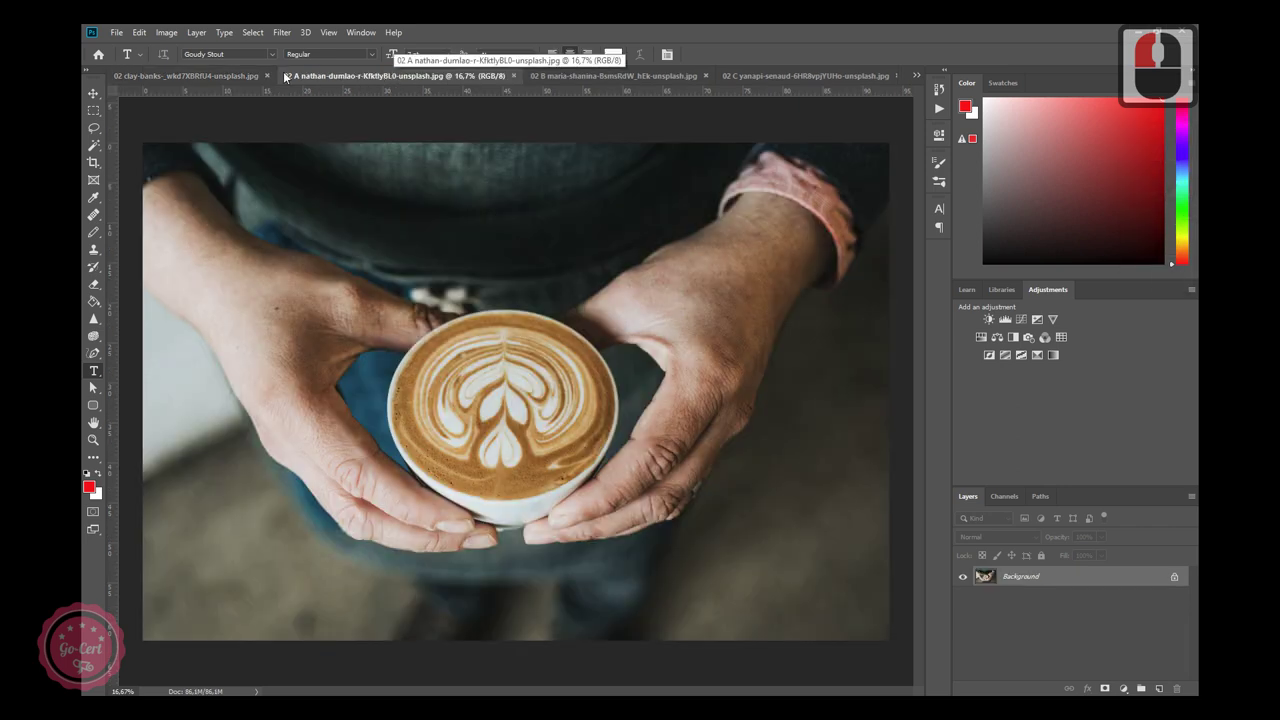
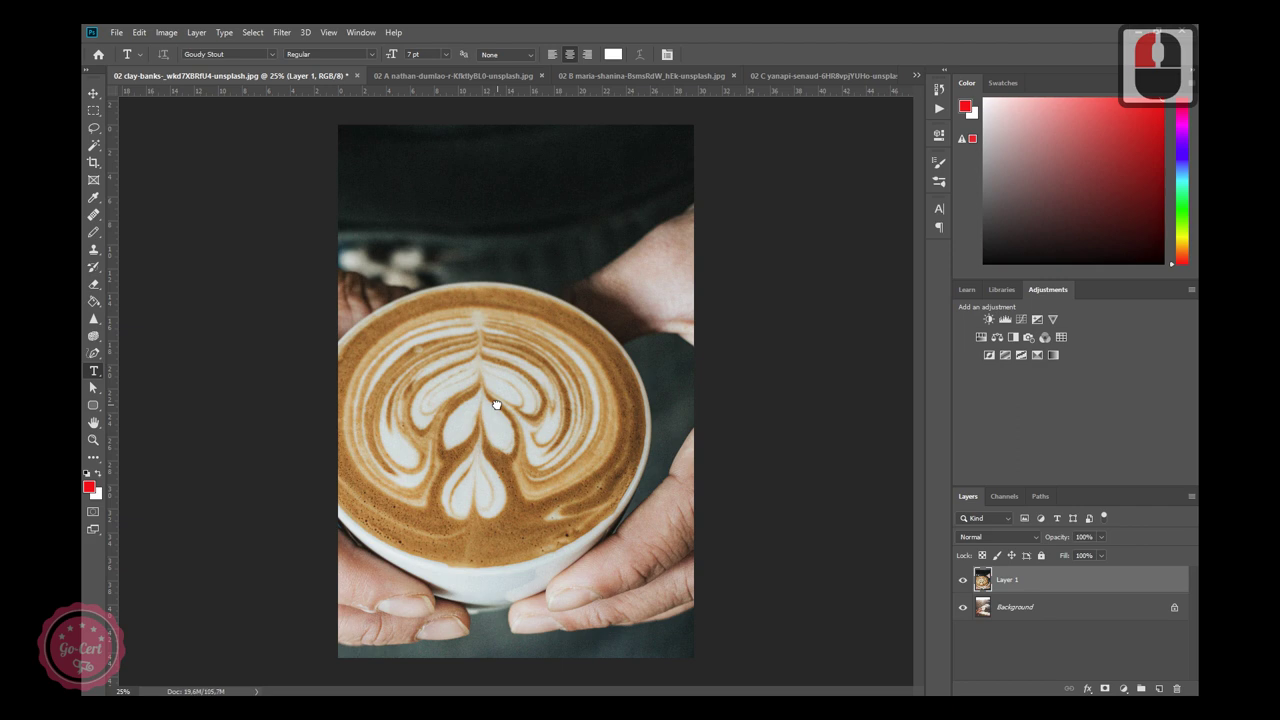
key(ctrl+-)
key(ctrl+-)
key(ctrl+-)
key(ctrl+t)
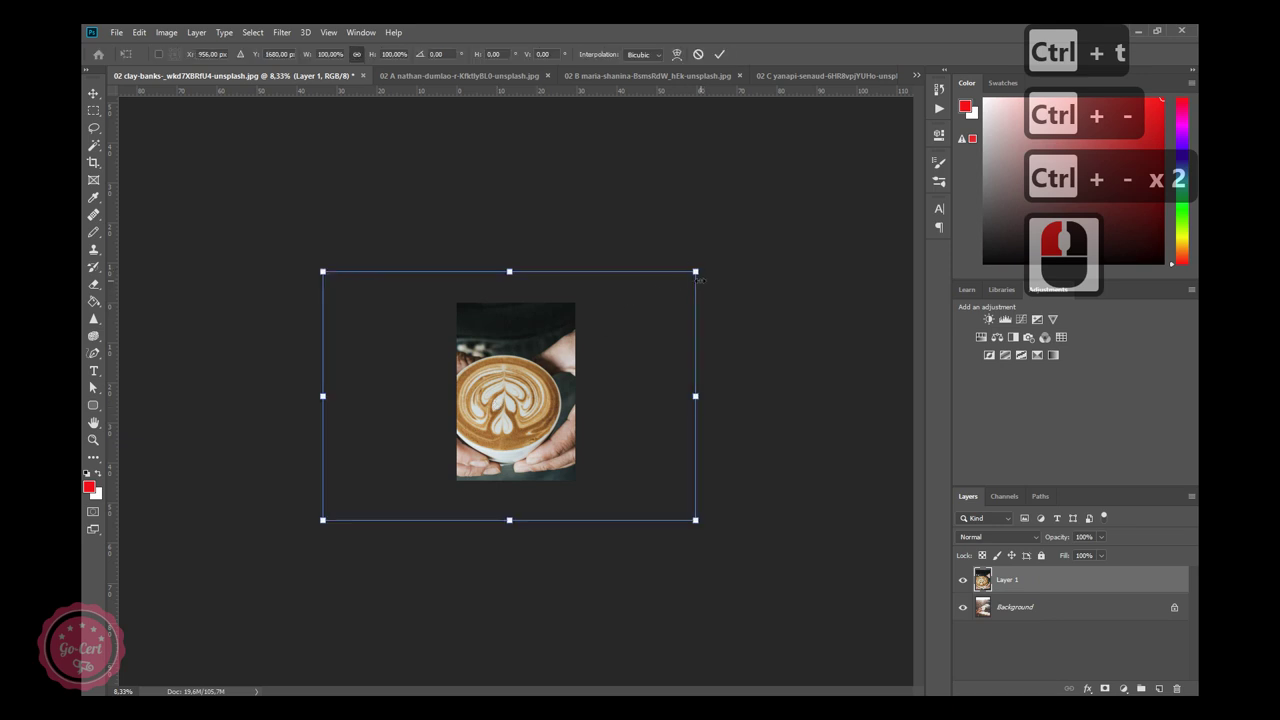
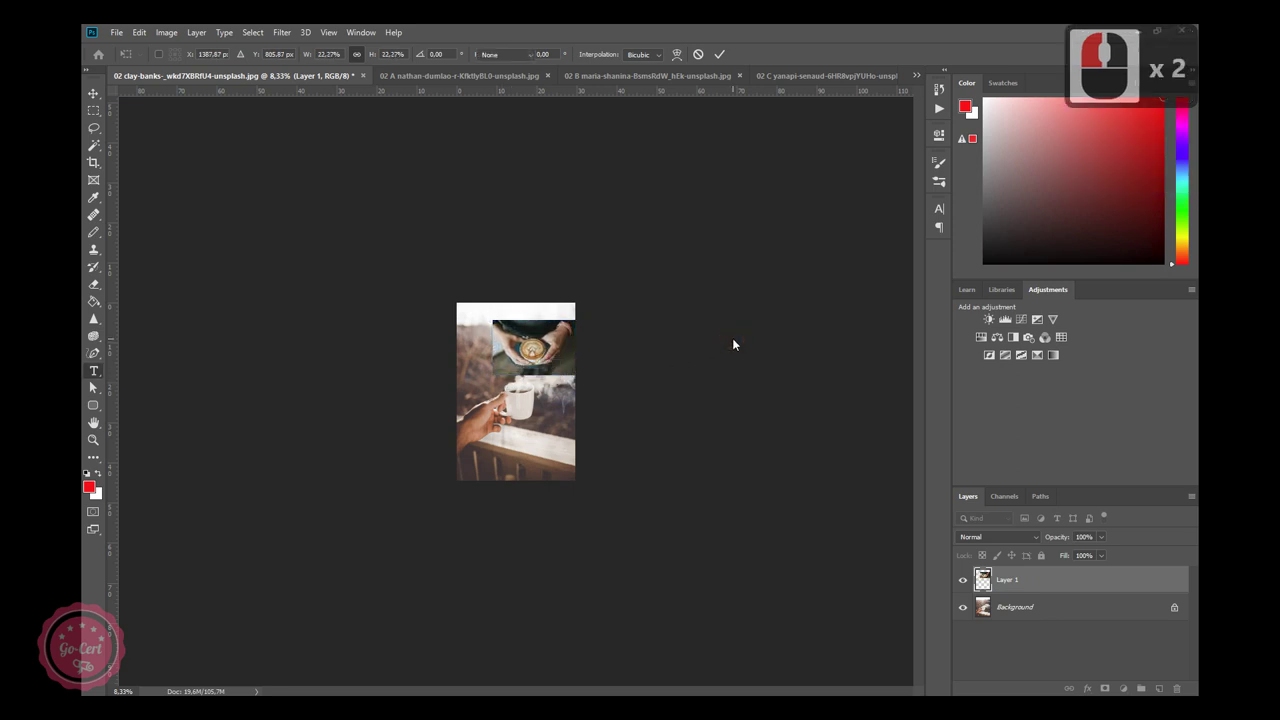
key(ctrl+t)
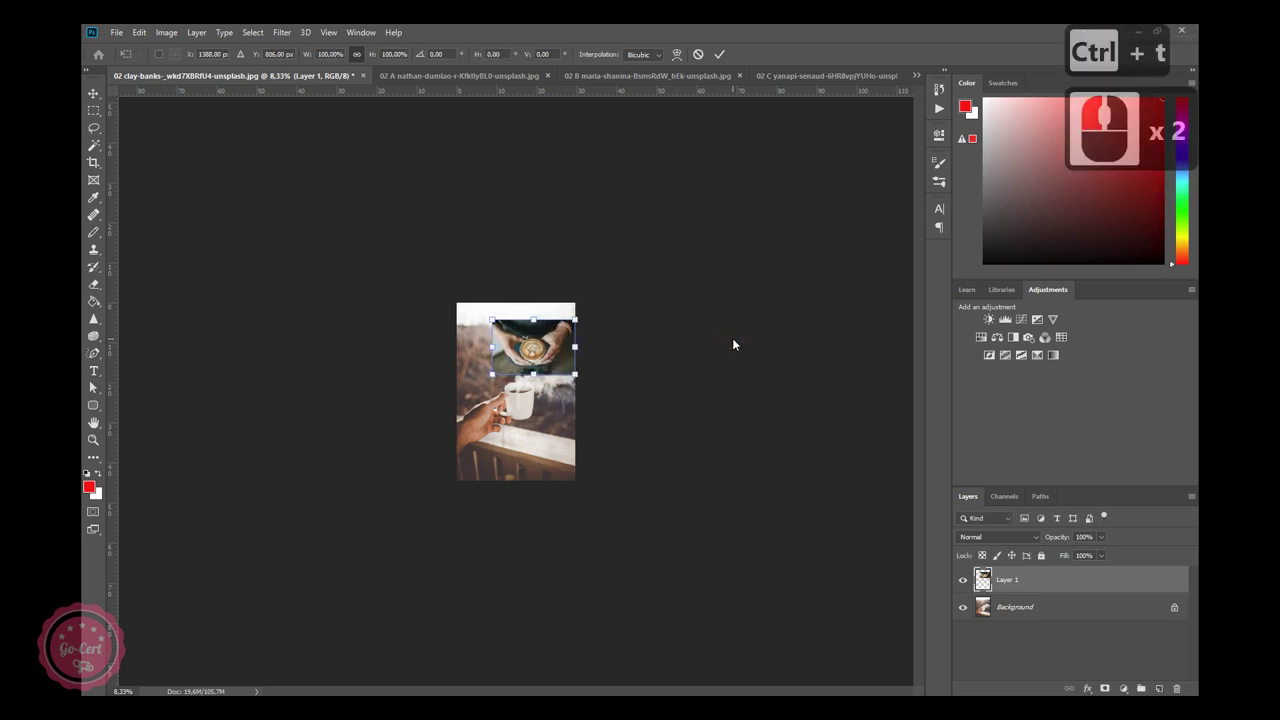
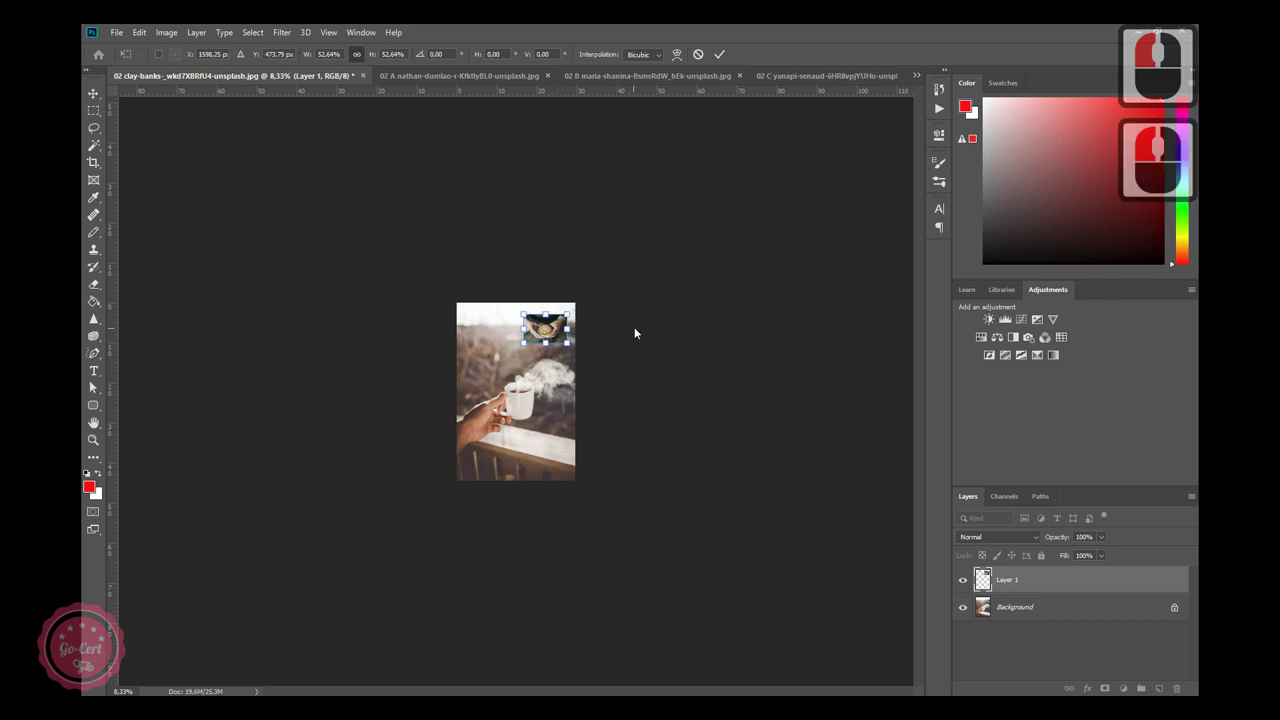
click(664, 326)
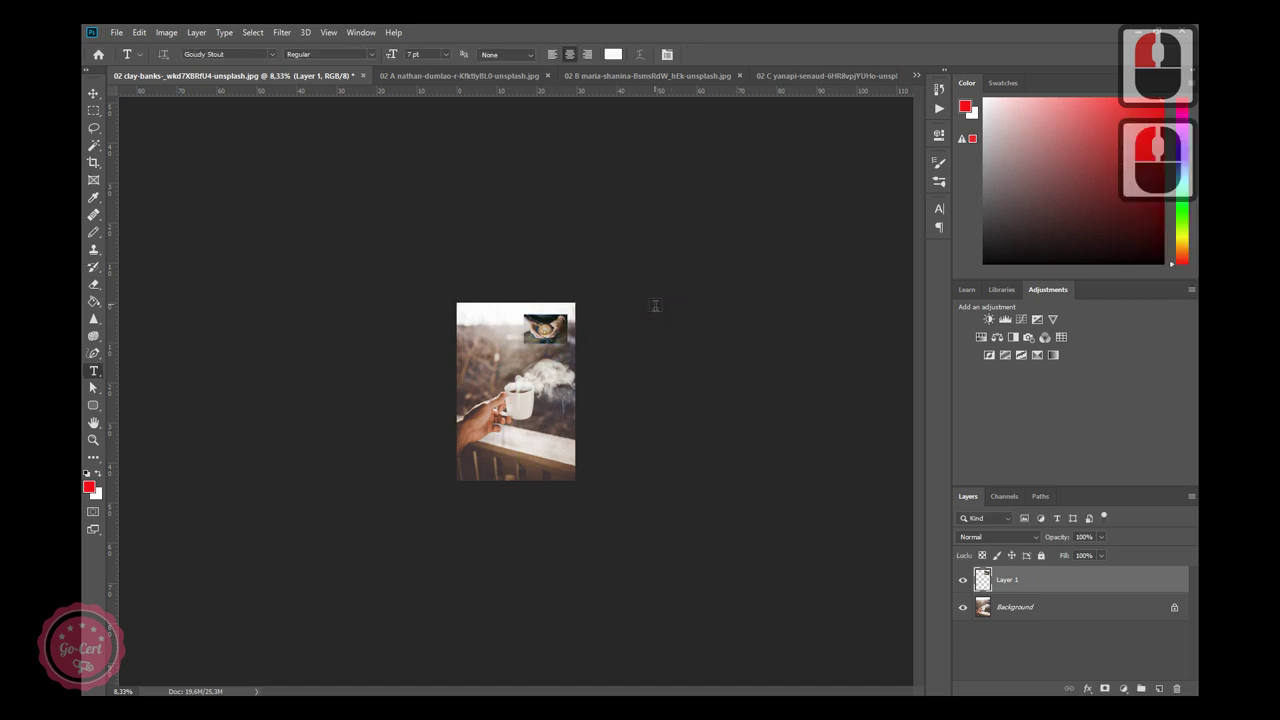
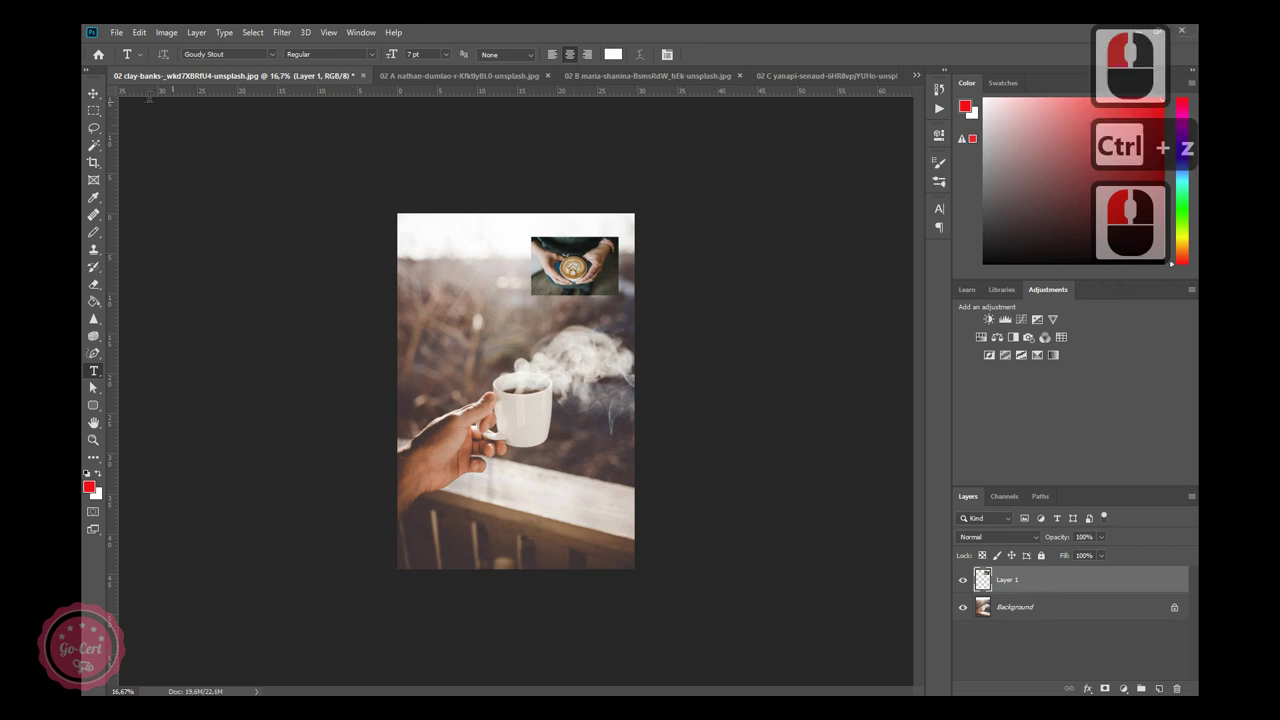
Reselect the latte picture and start transforming it again to reposition it top right.
click(93, 103)
click(577, 261)
key(ctrl+t)
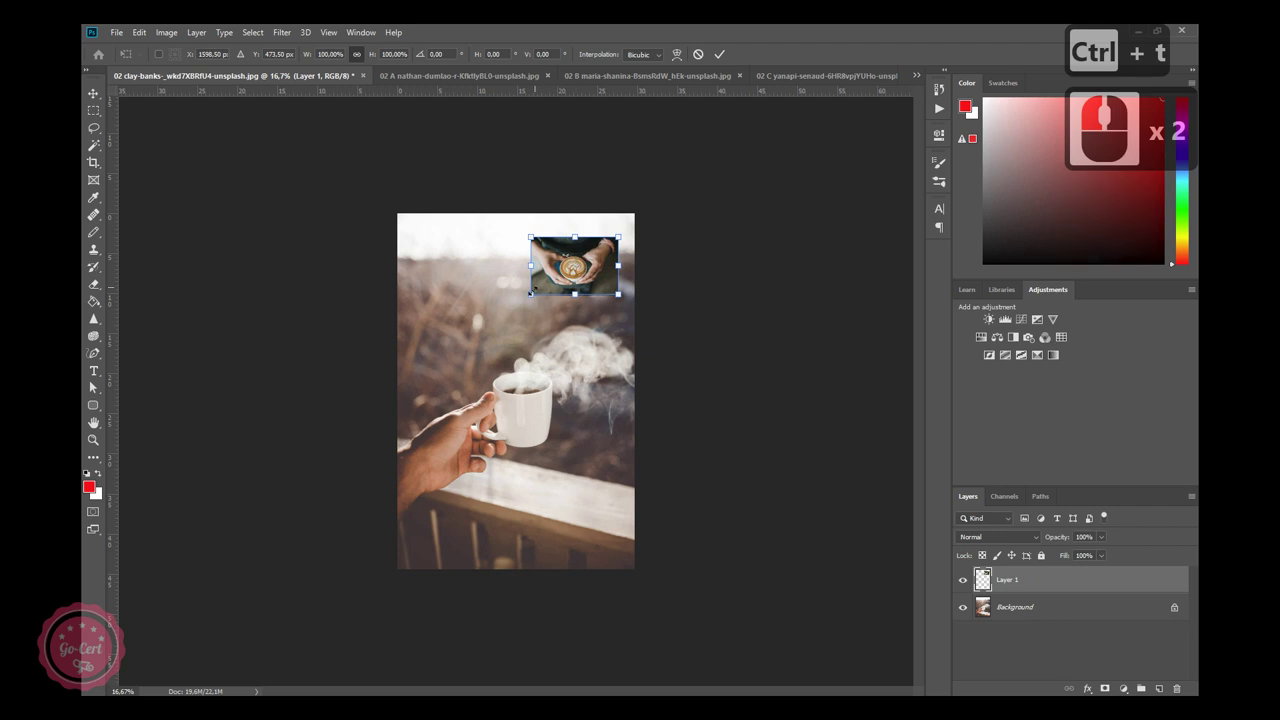
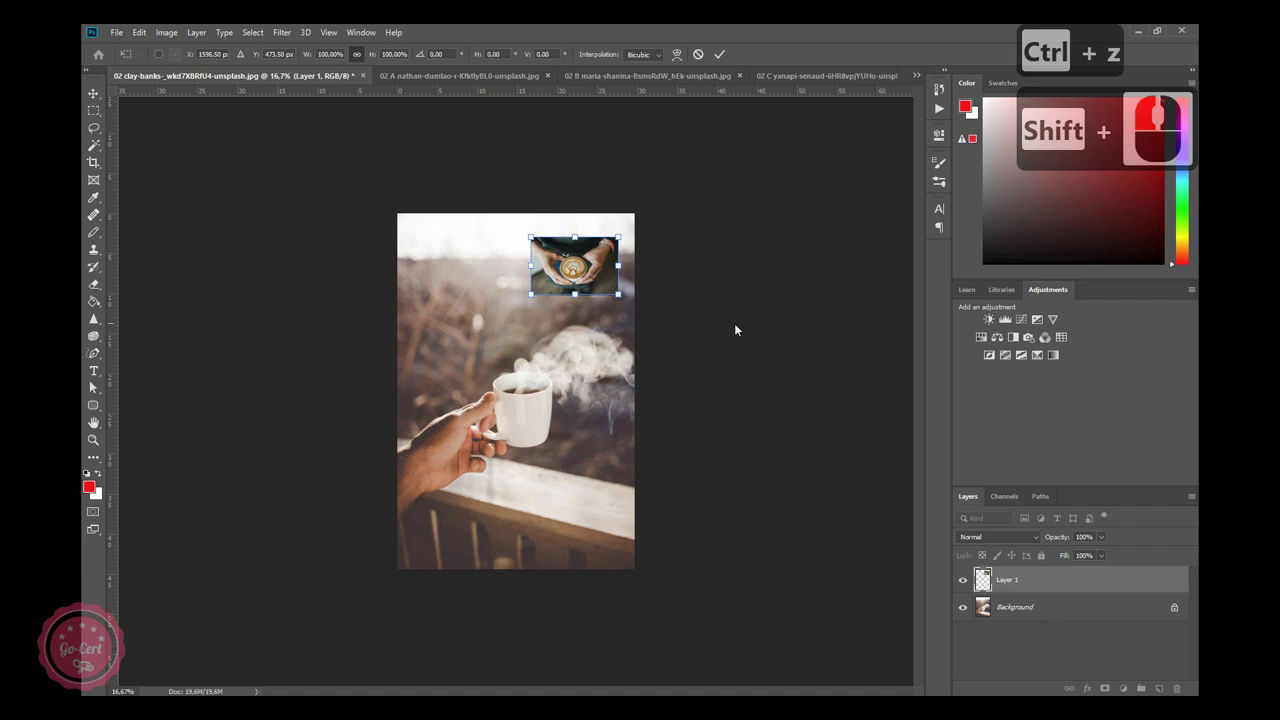
click(744, 325)
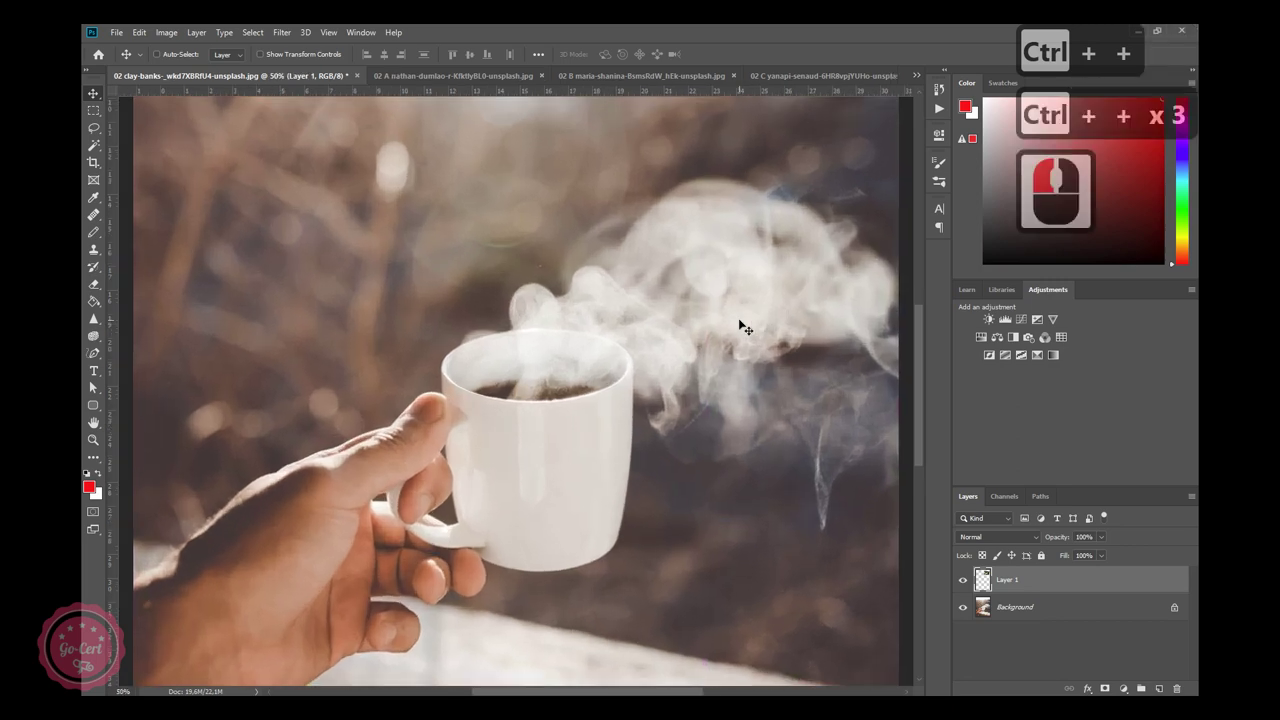
key(ctrl+-)
key(ctrl+-)
key(ctrl+-)
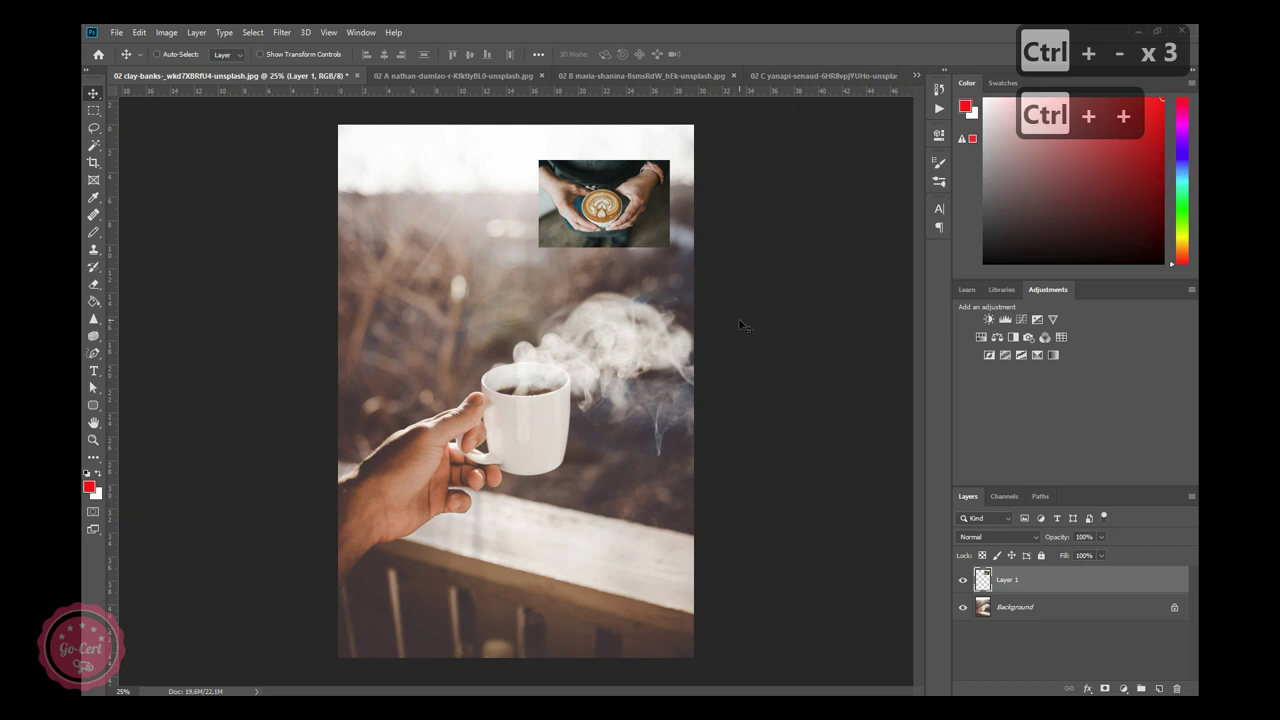
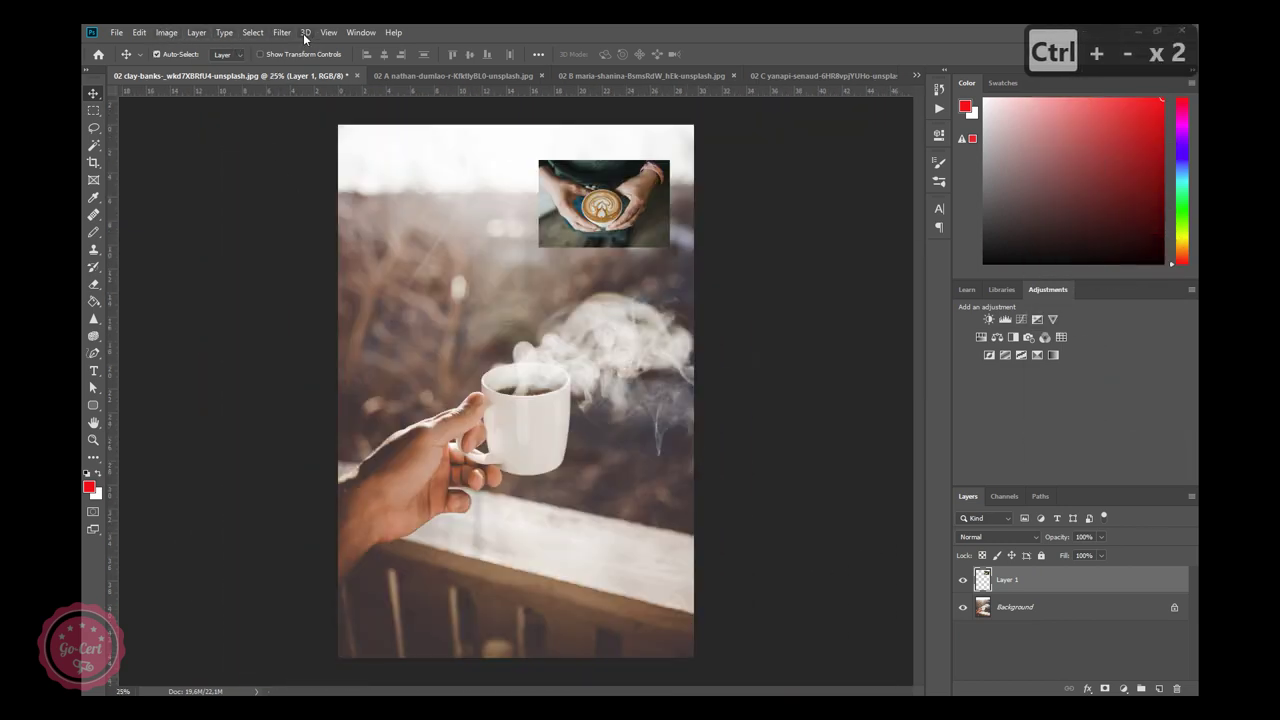
click(343, 35)
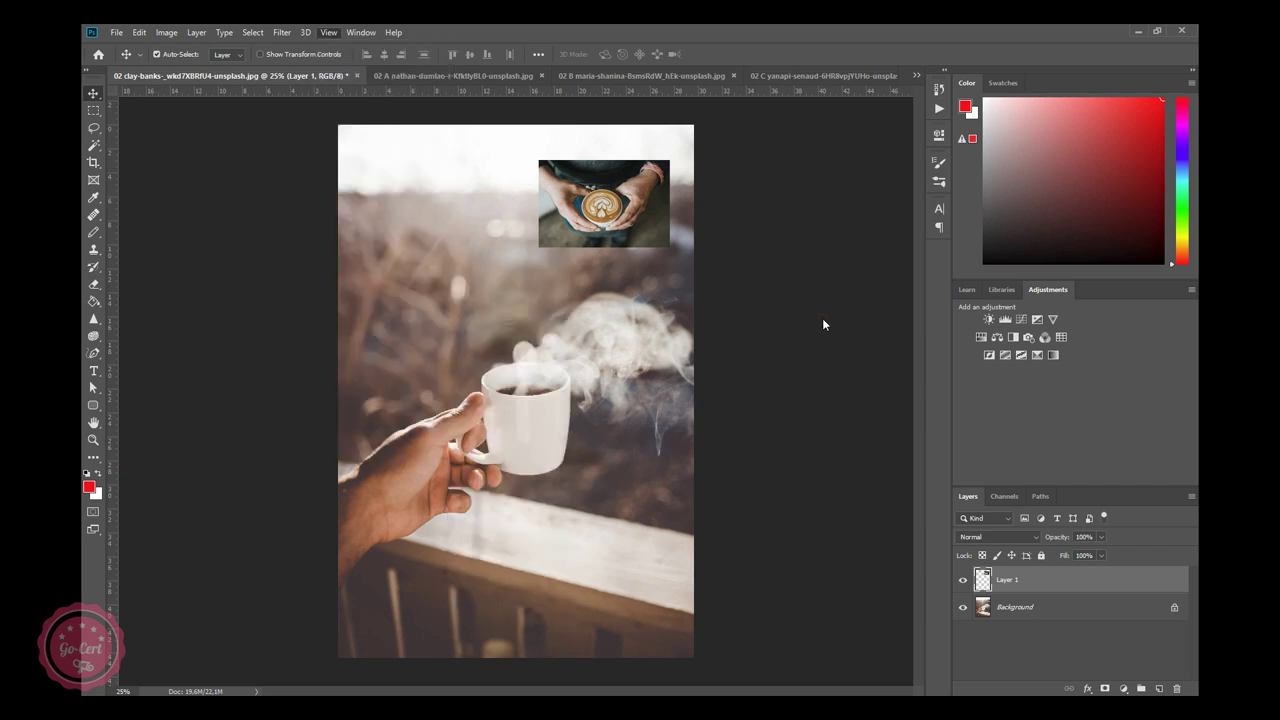
click(828, 323)
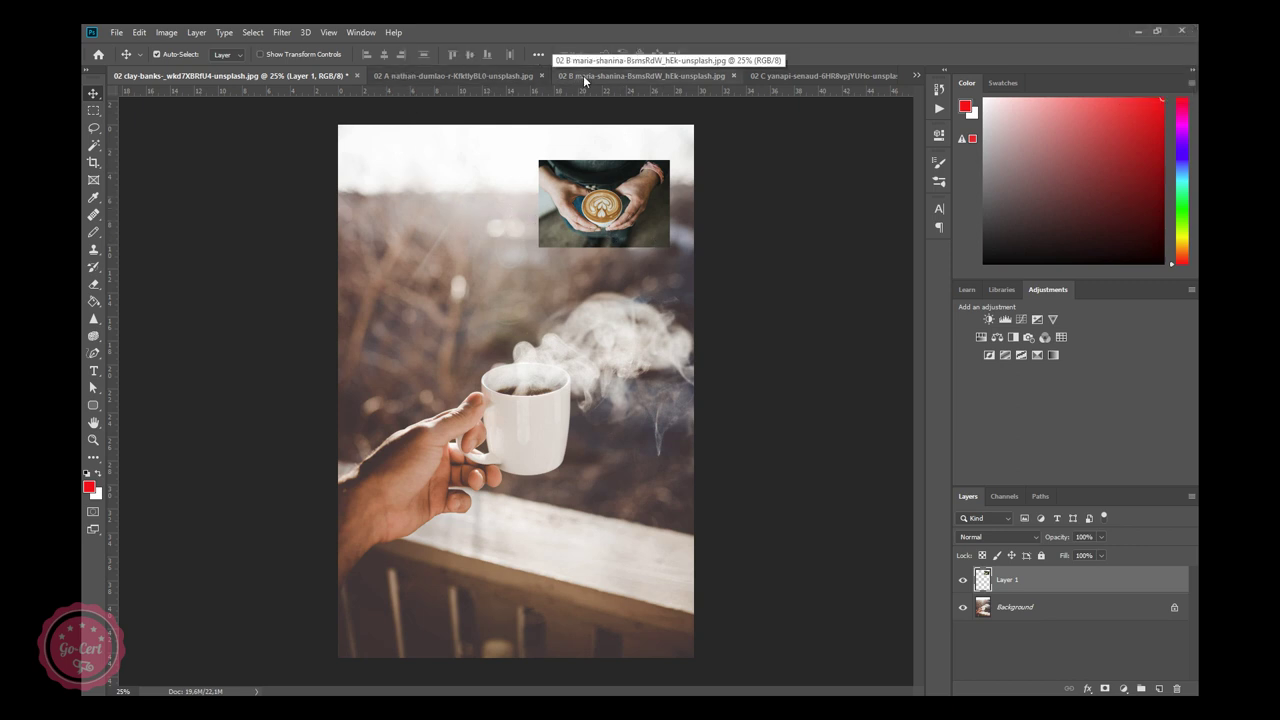
Bring the dark-cup photo into the collage and start scaling it beneath the latte image.
click(591, 81)
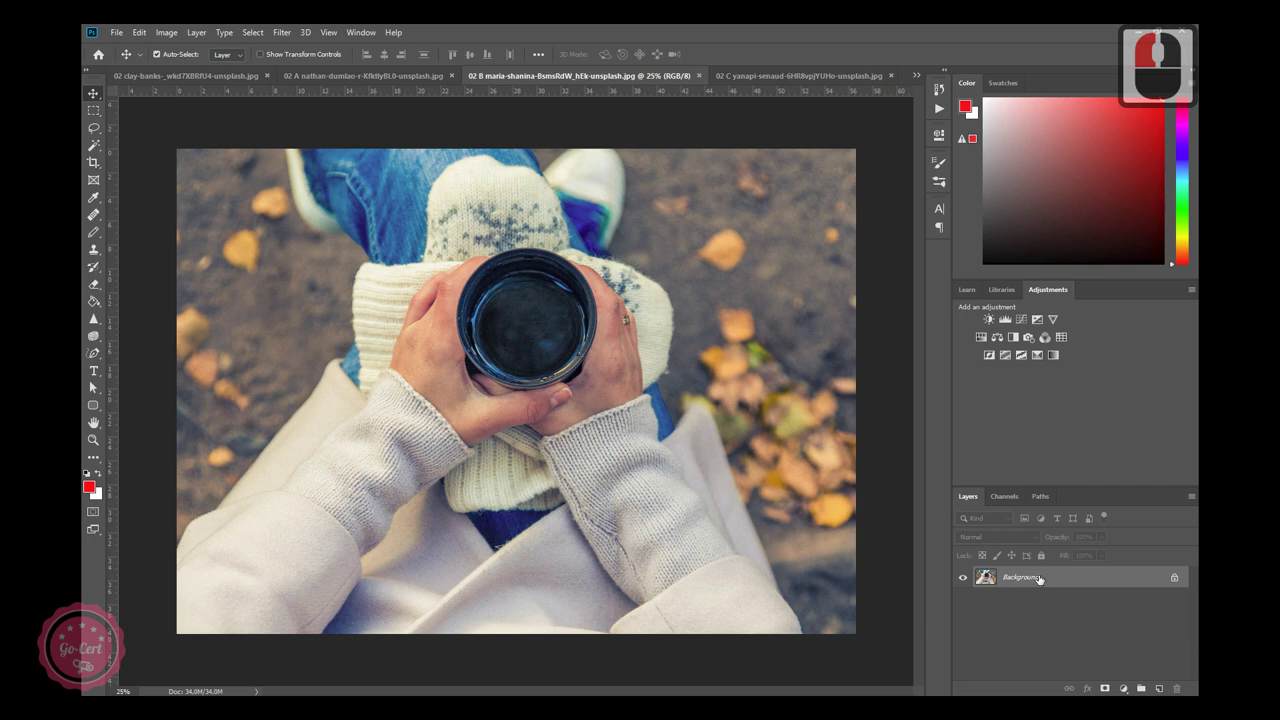
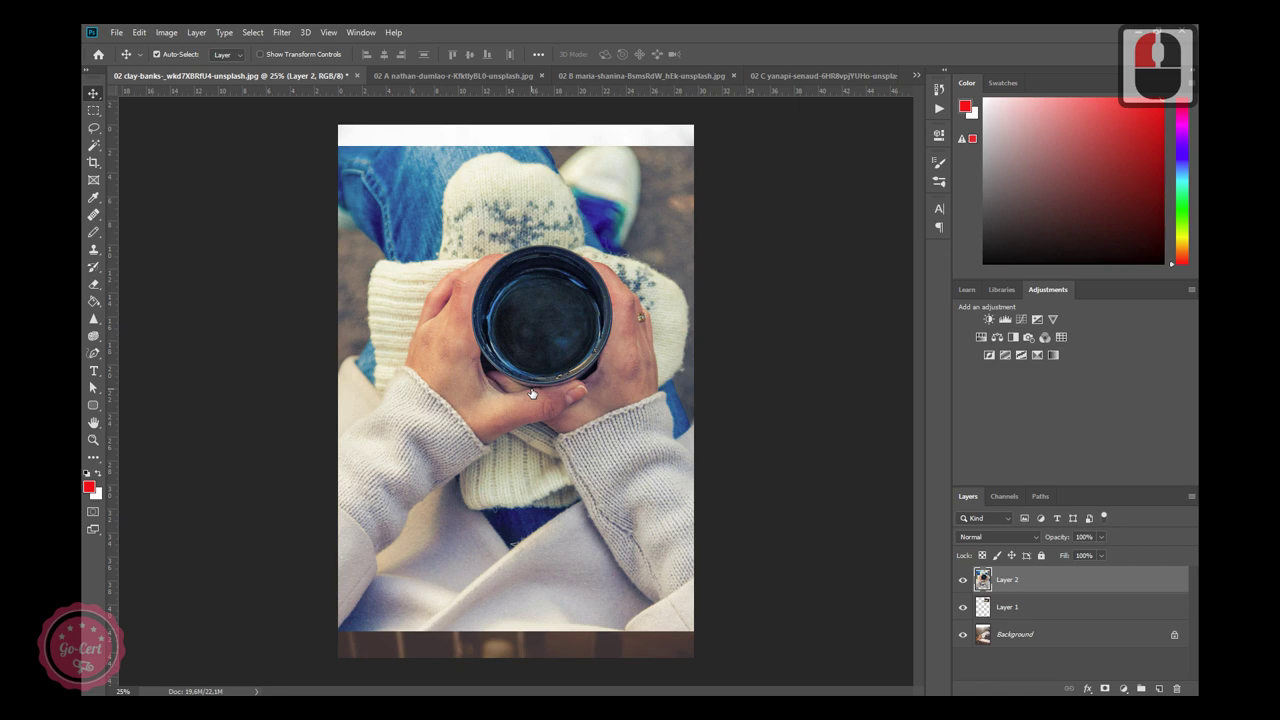
key(ctrl+t)
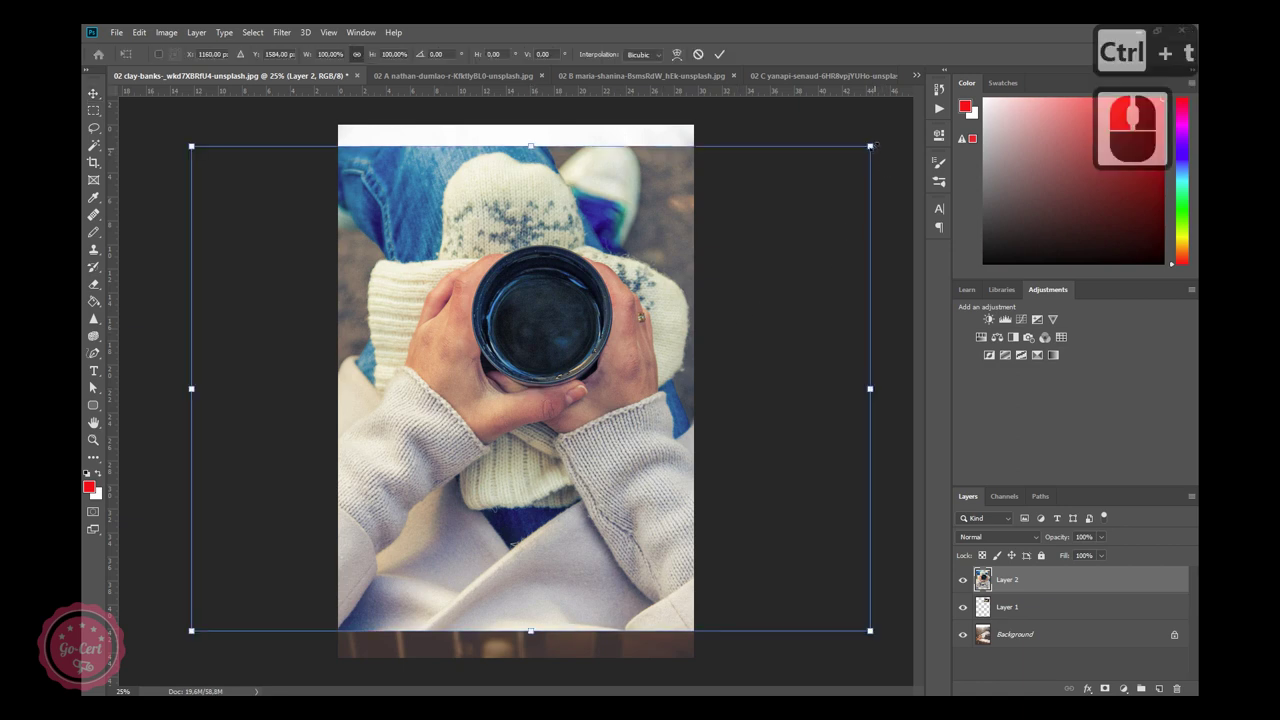
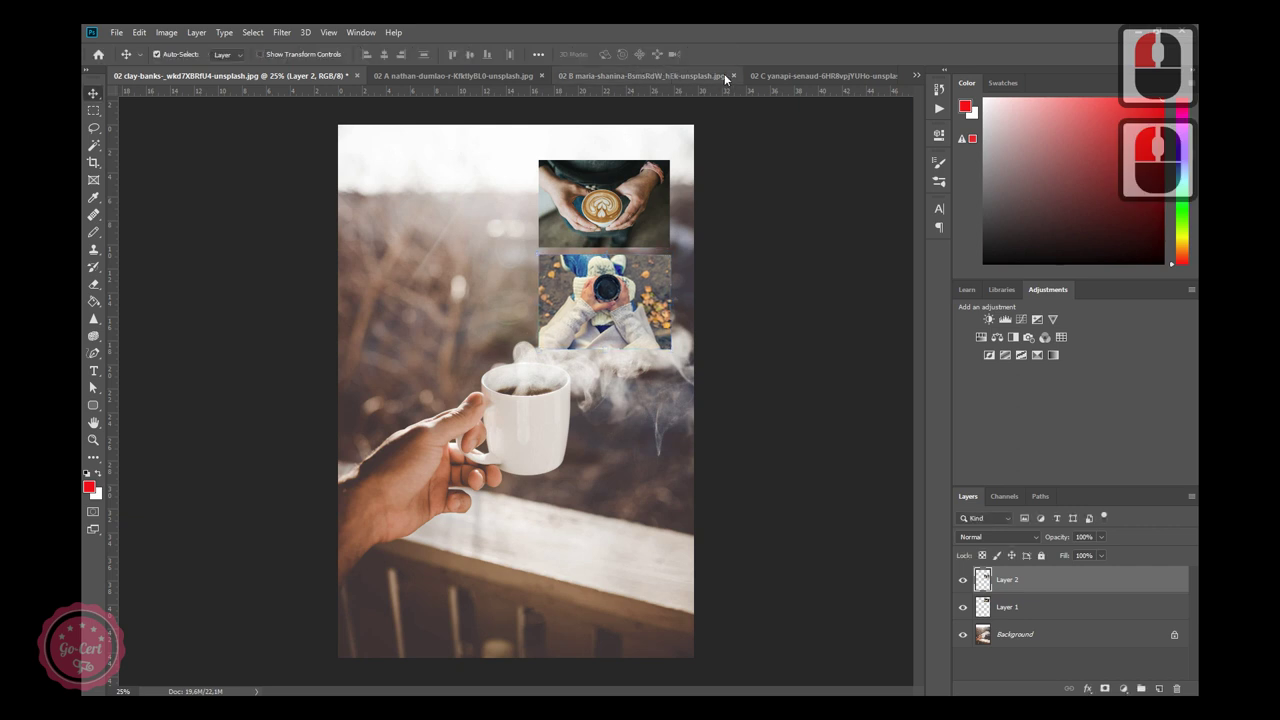
Bring the coffee-roasting photo into the collage and start scaling it as the third thumbnail.
click(781, 77)
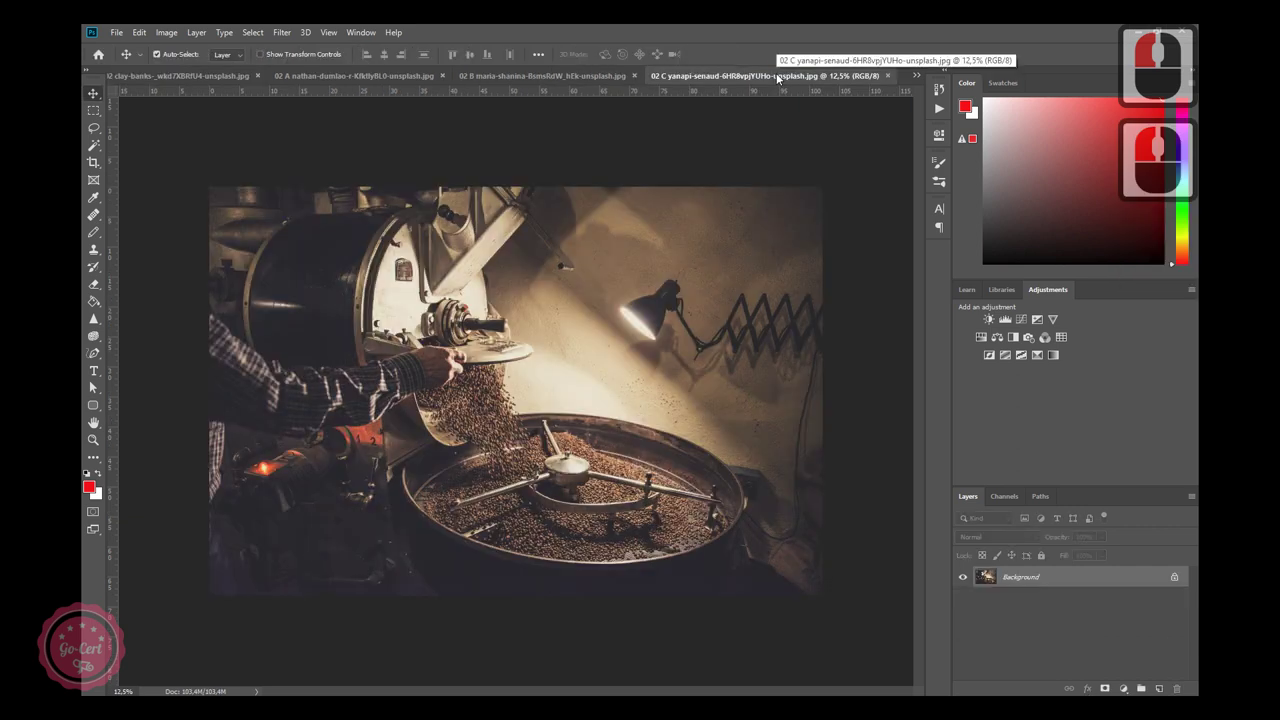
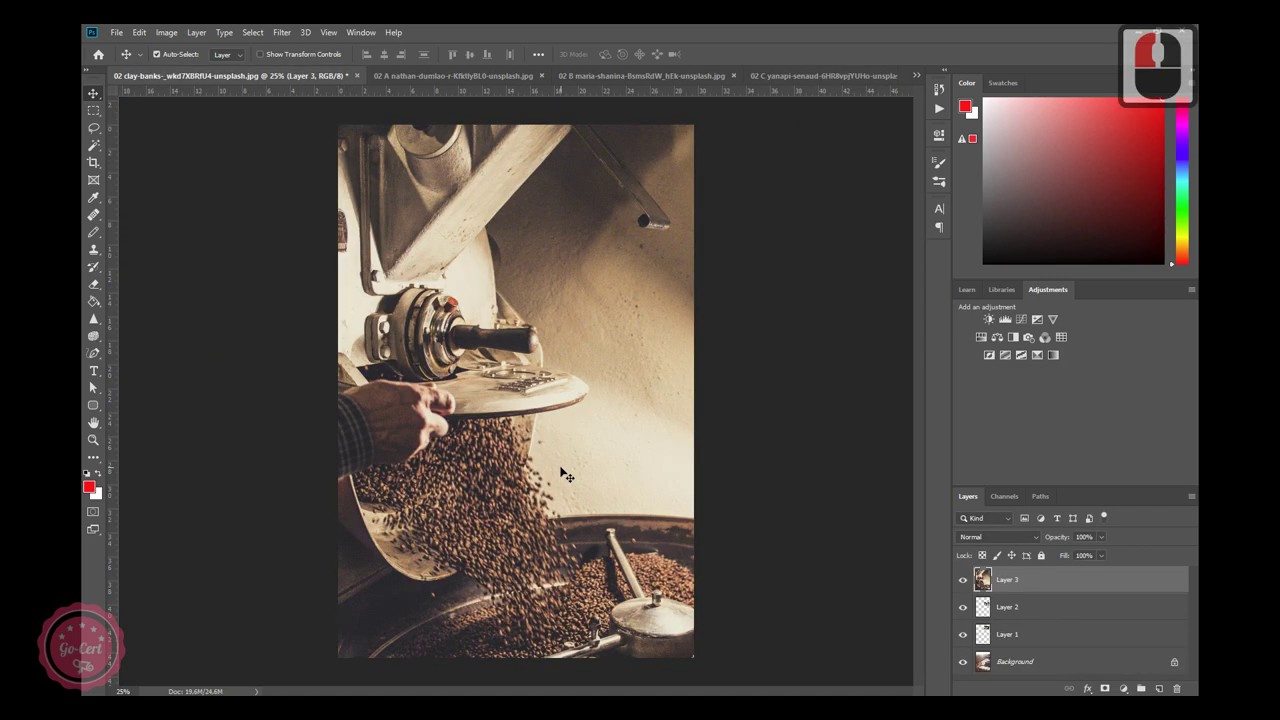
key(ctrl+t)
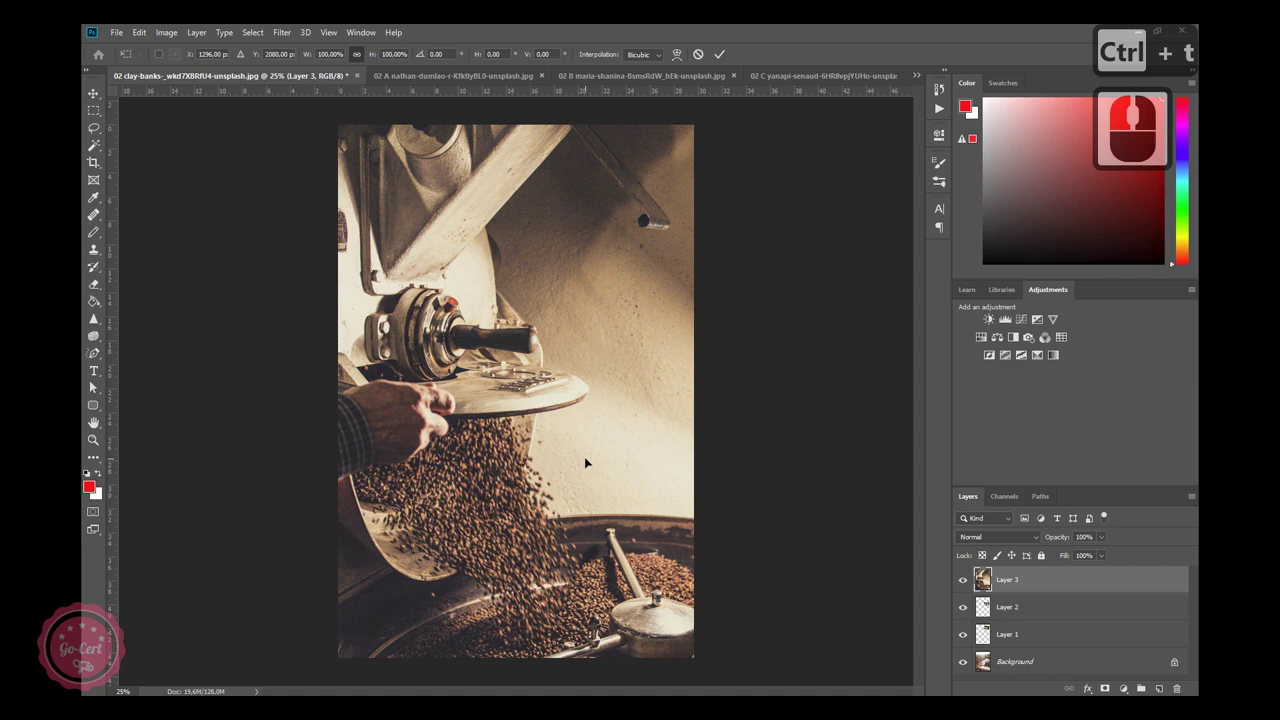
key(ctrl+-)
key(ctrl+-)
key(ctrl+-)
key(ctrl+-)
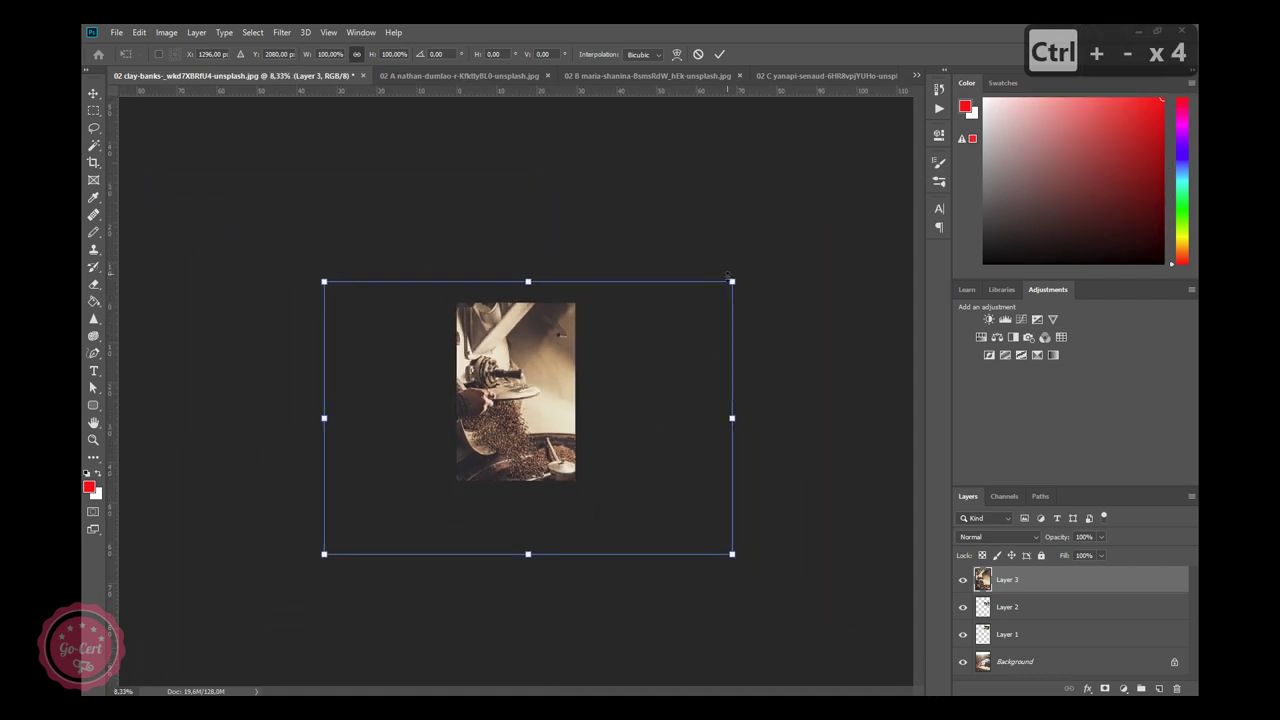
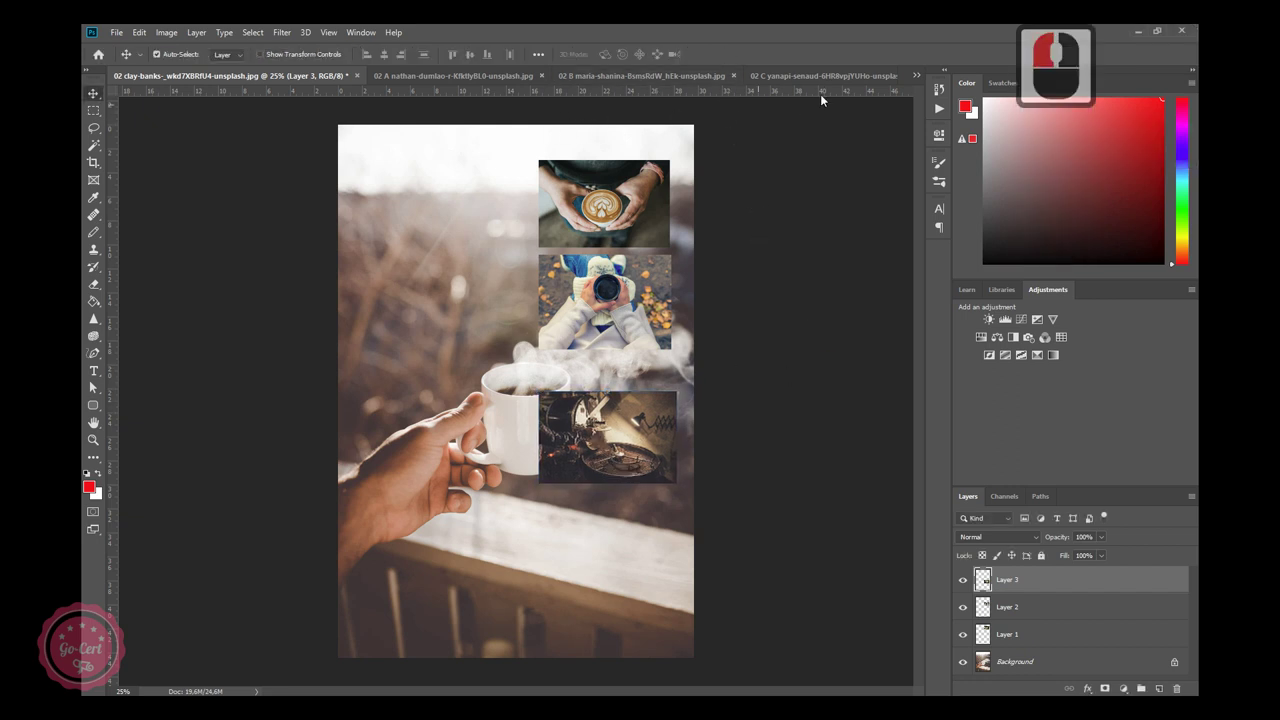
Paste the black-and-white two-cups photo into the mug collage as Layer 4 and begin free-transforming it.
click(920, 81)
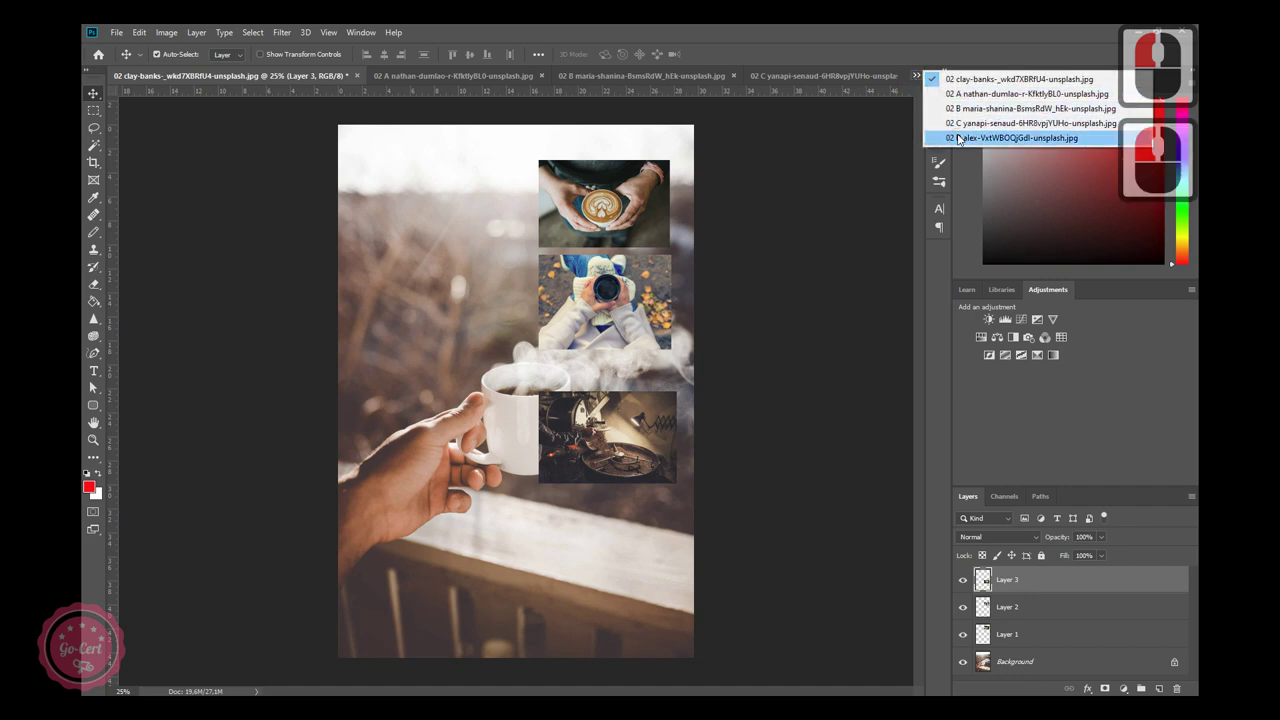
click(964, 139)
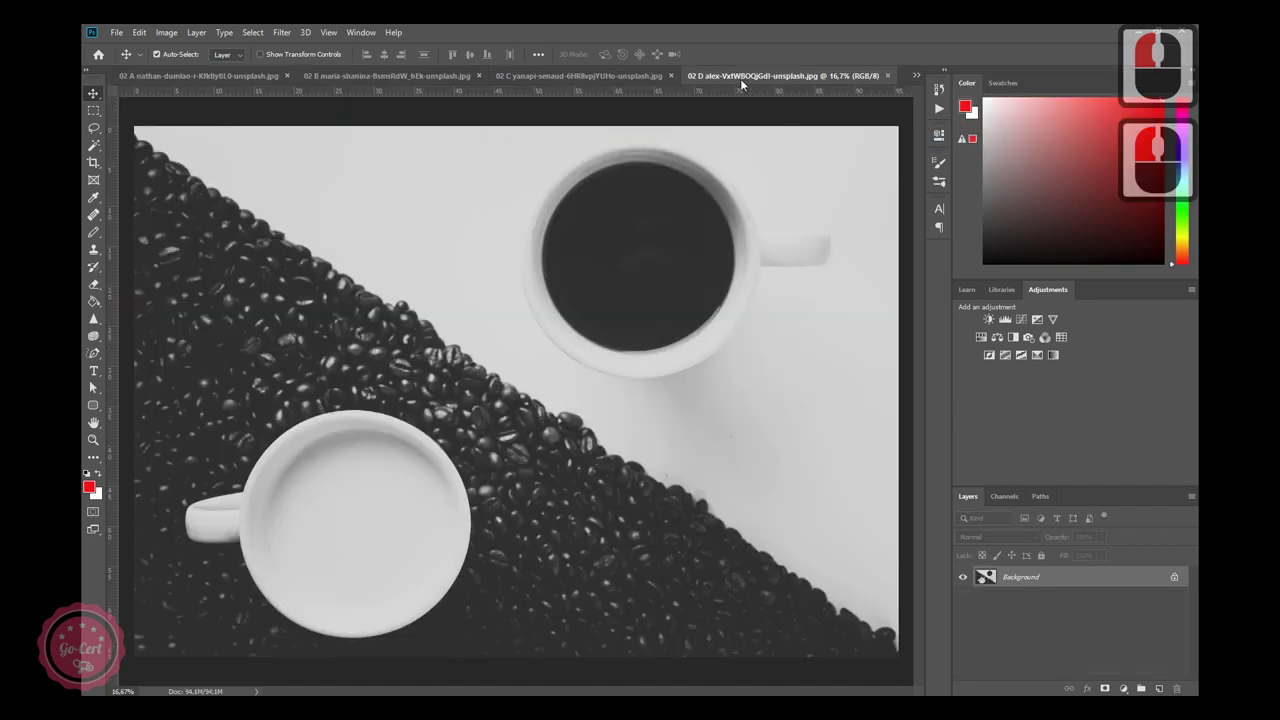
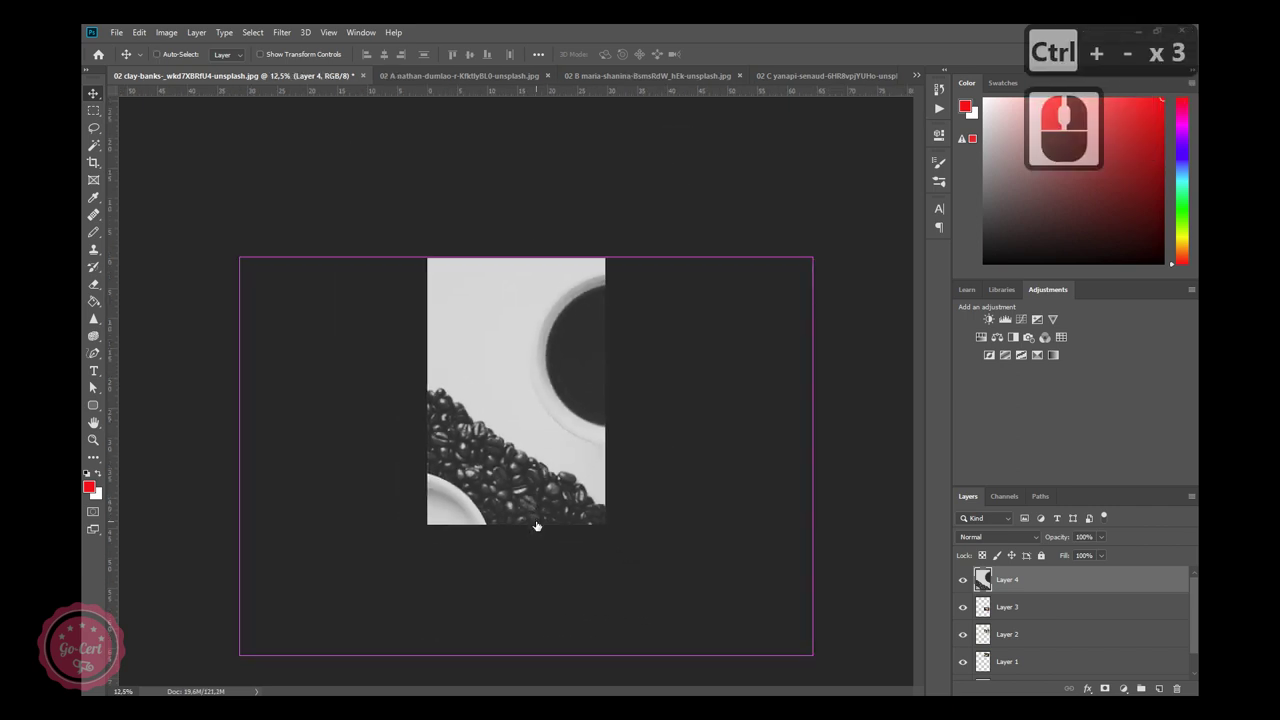
key(ctrl+-)
key(ctrl+t)
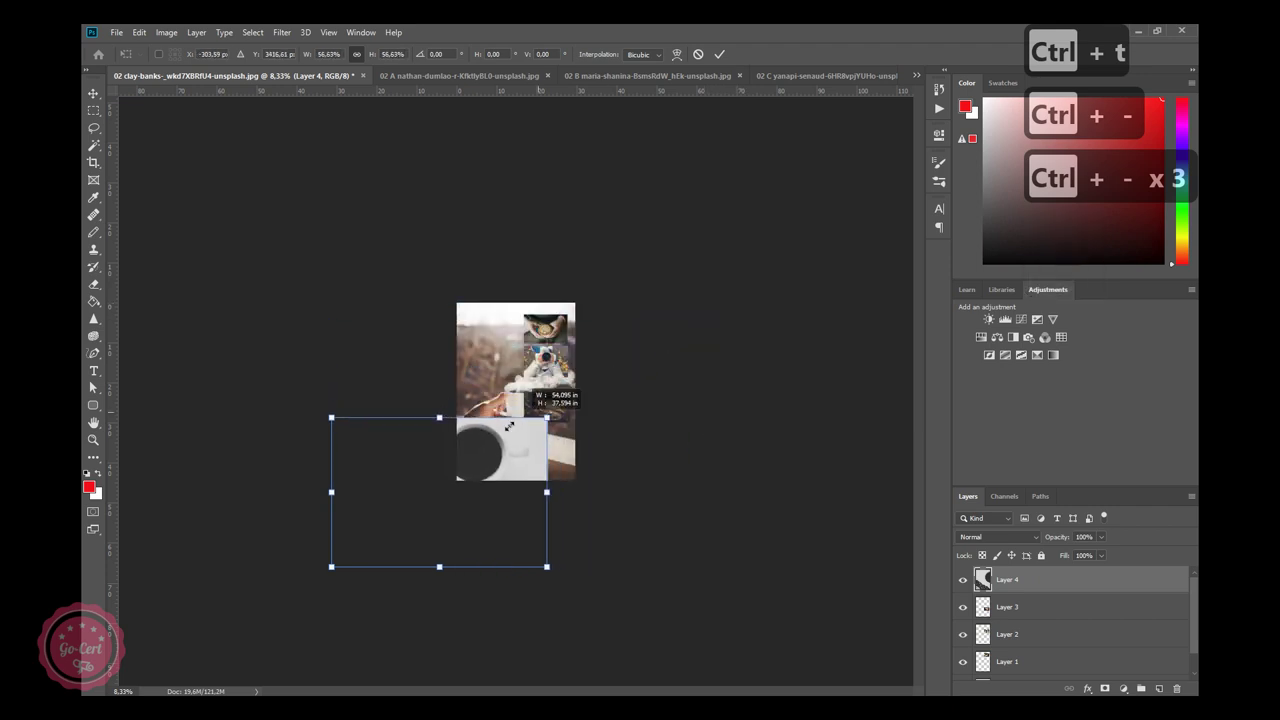
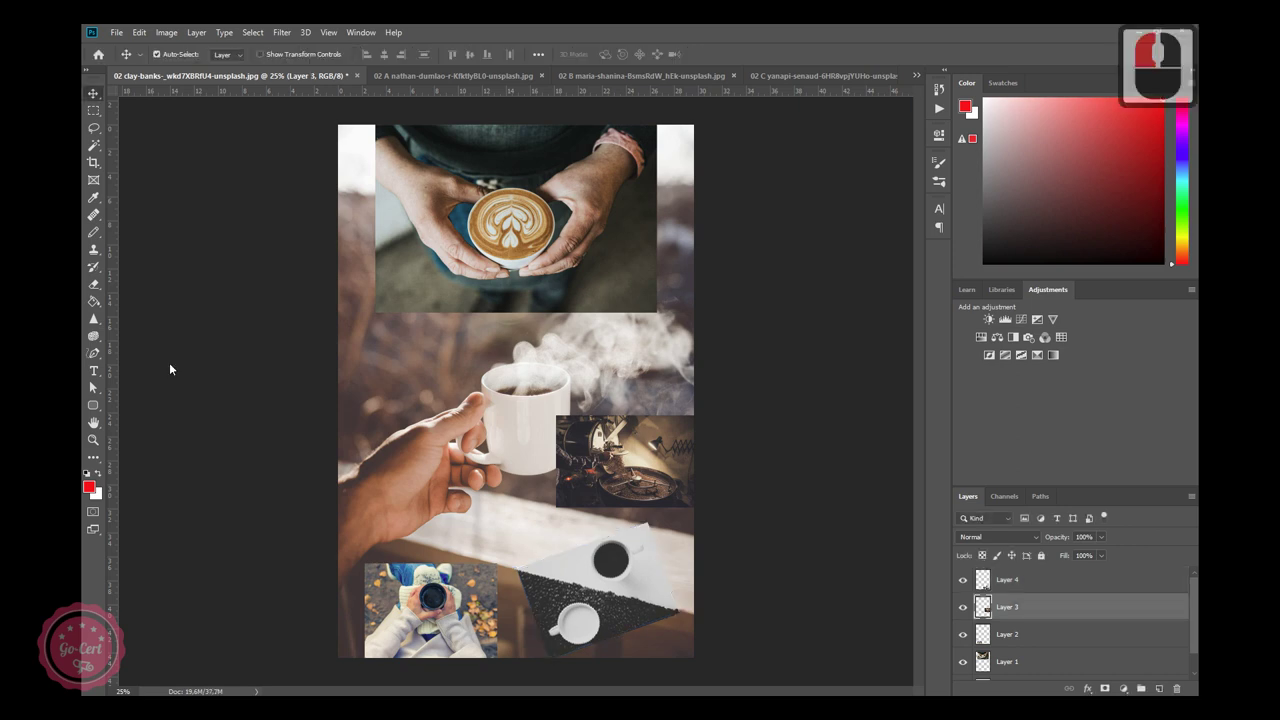
Free-transform Layer 3, the coffee-roasting picture, to scale it down at the collage's right edge.
click(507, 211)
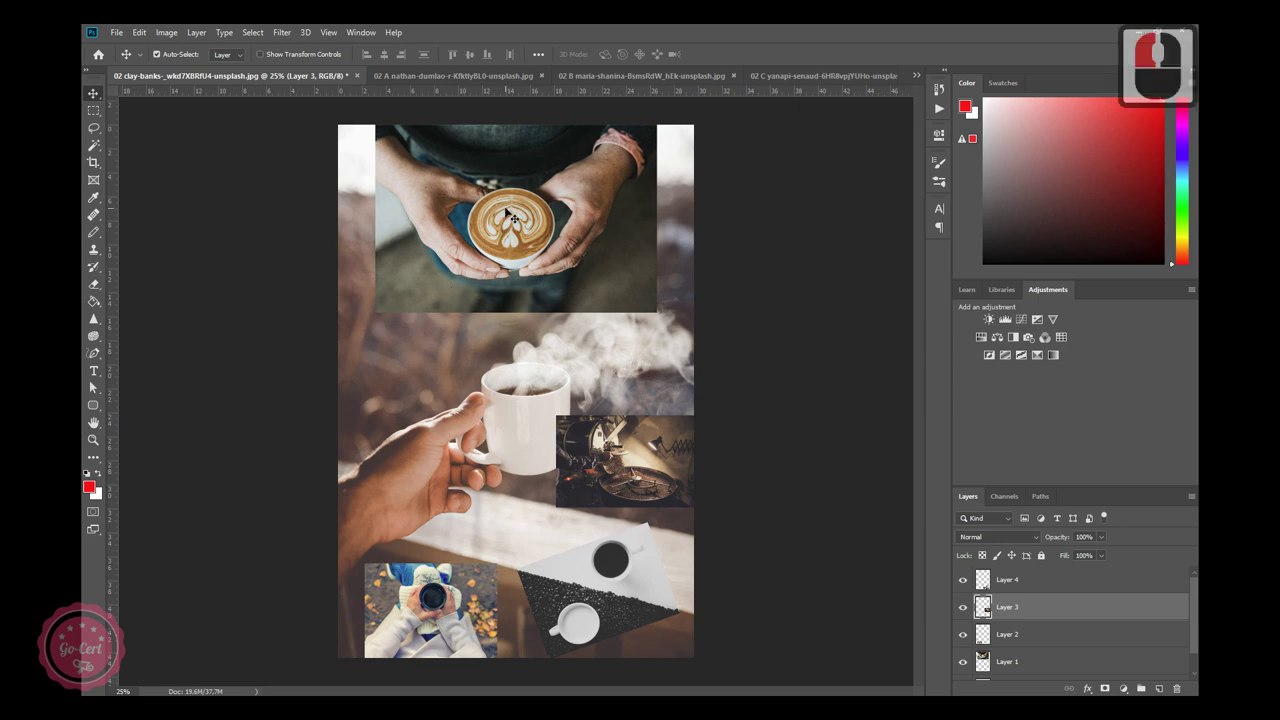
key(ctrl+t)
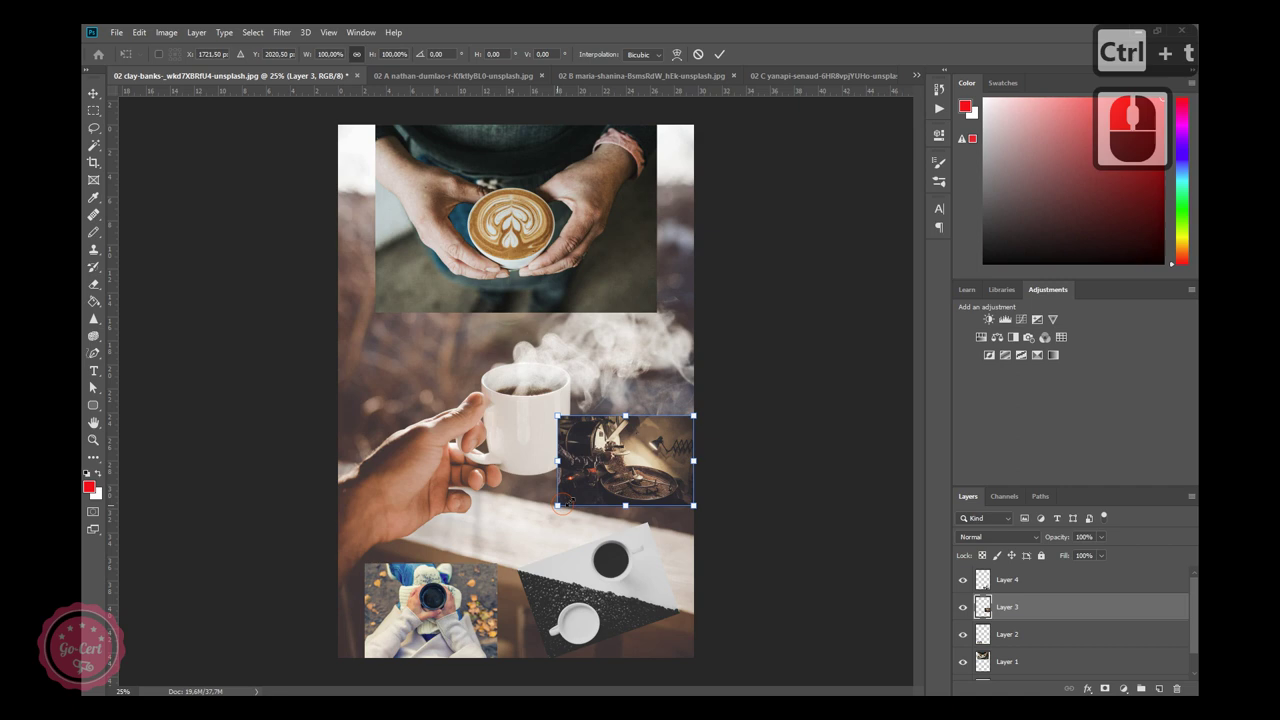
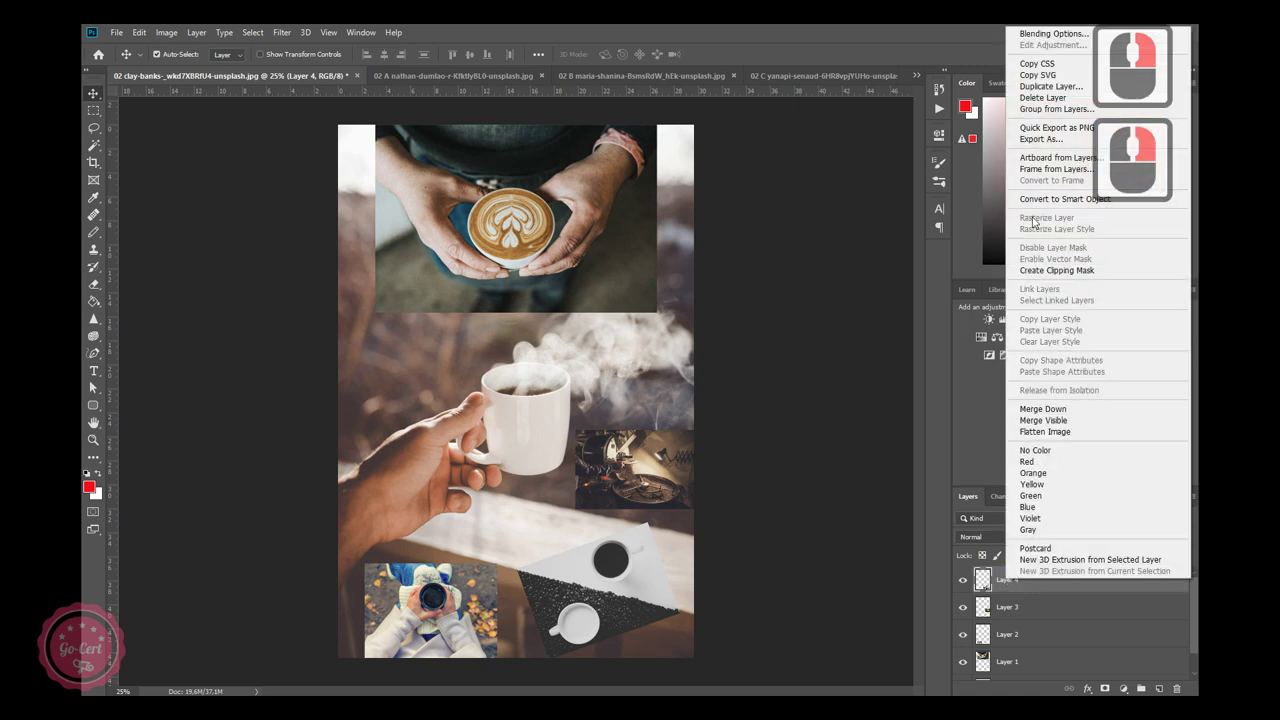
Delete the dark-cup picture layer, confirming the deletion, so the latte photo can fill the top half.
click(1041, 105)
click(524, 354)
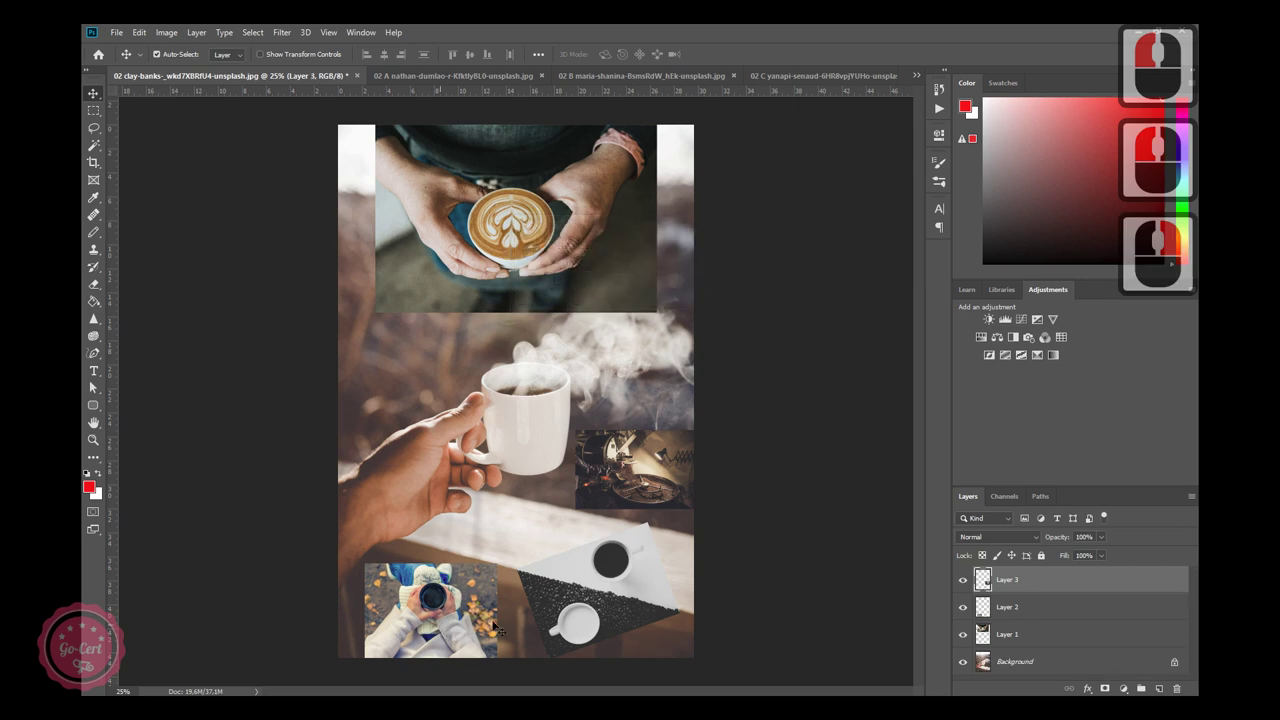
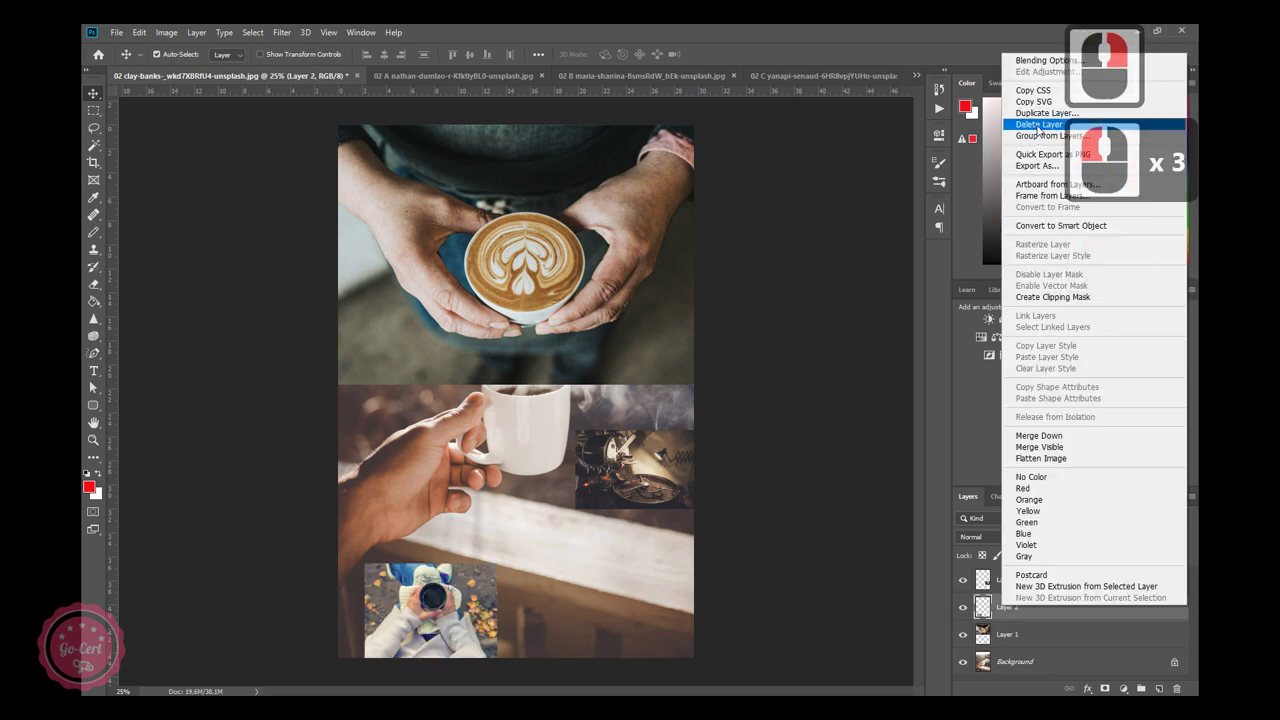
click(1043, 129)
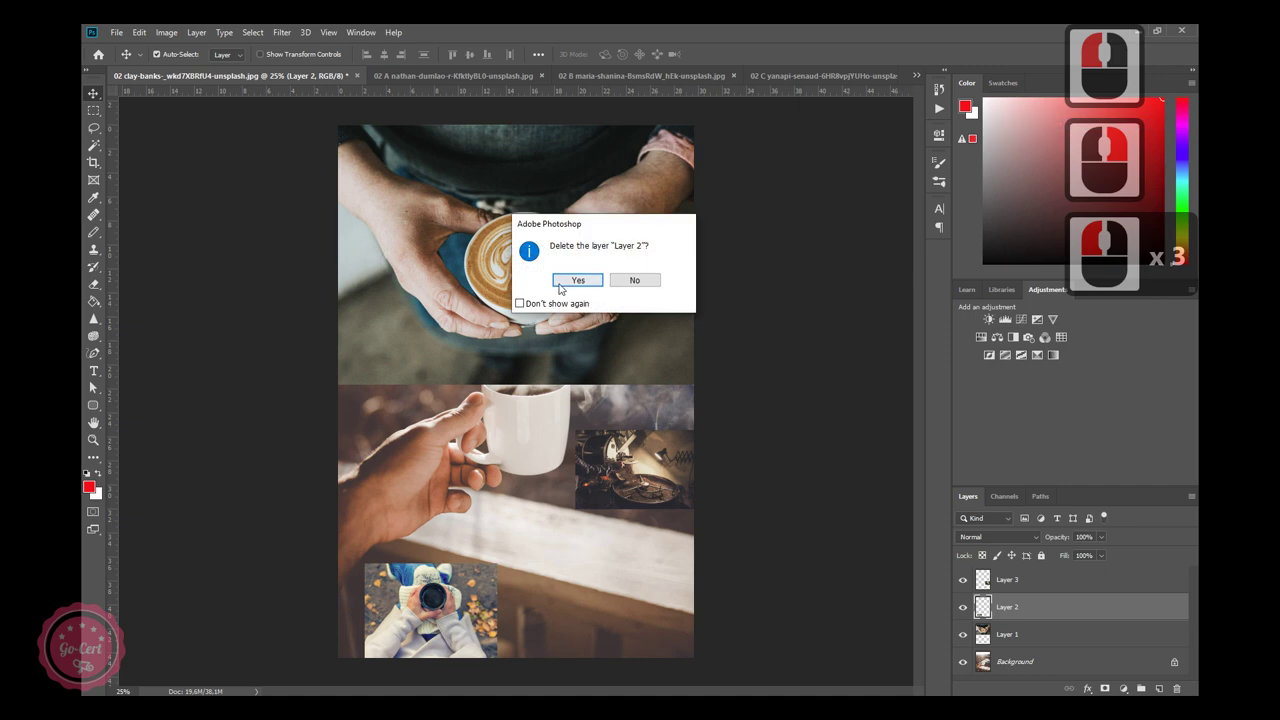
right_click(567, 287)
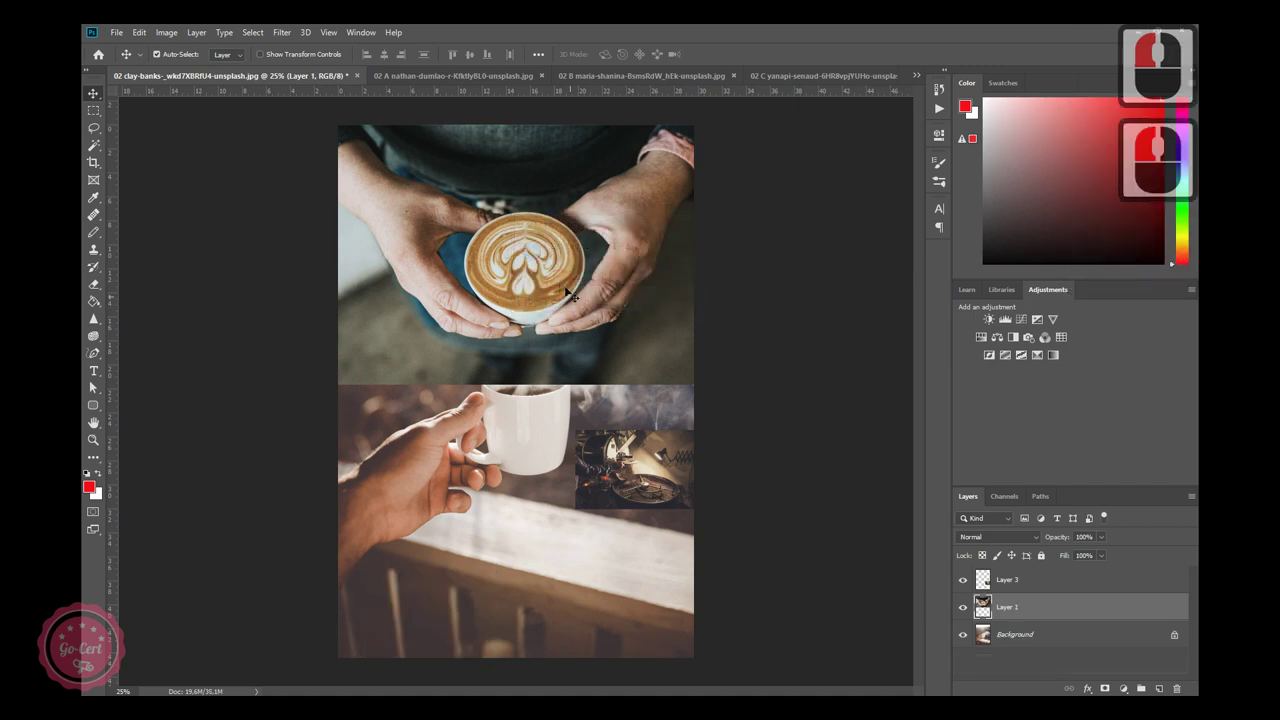
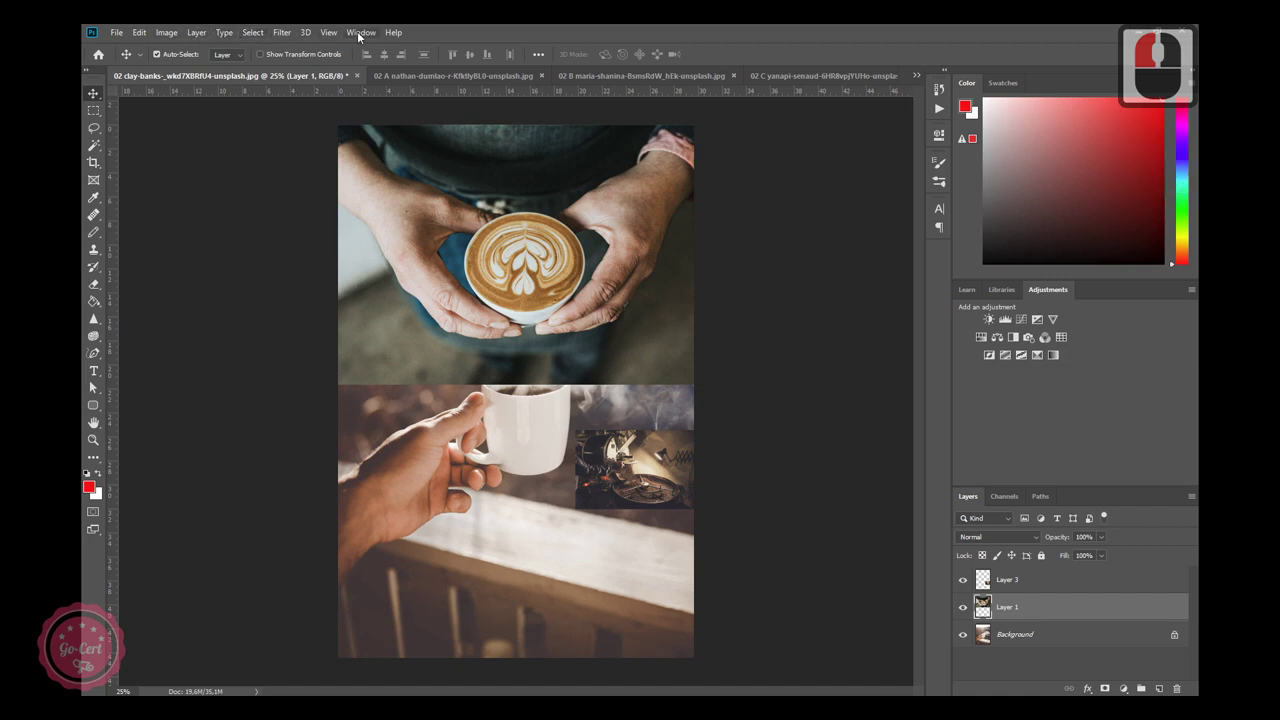
Browse the Window menu's panel list and dismiss it without choosing a panel.
click(371, 36)
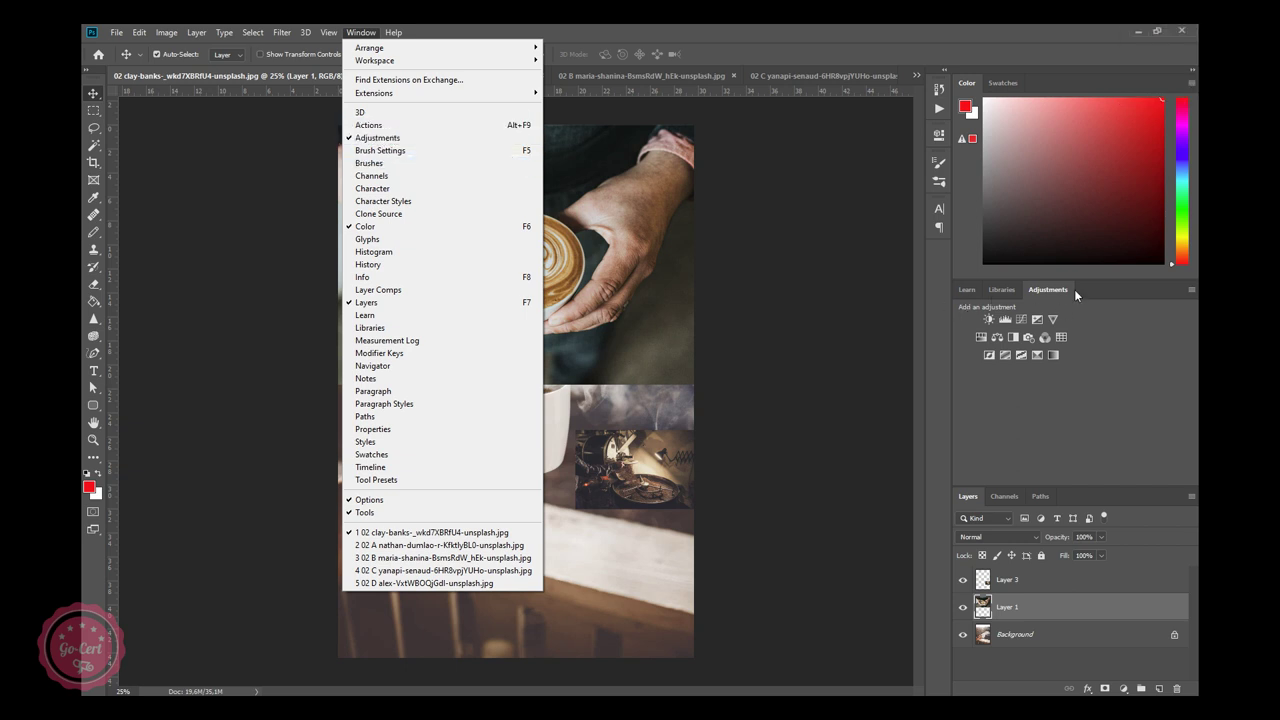
click(1065, 295)
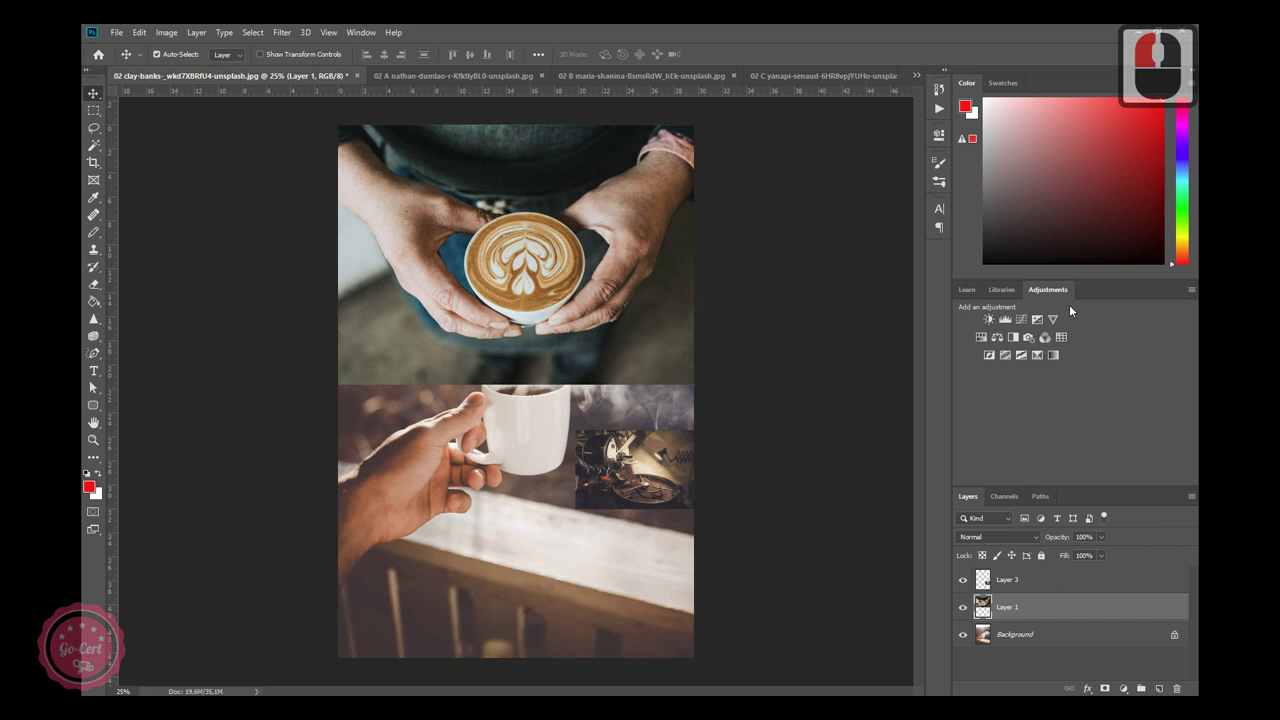
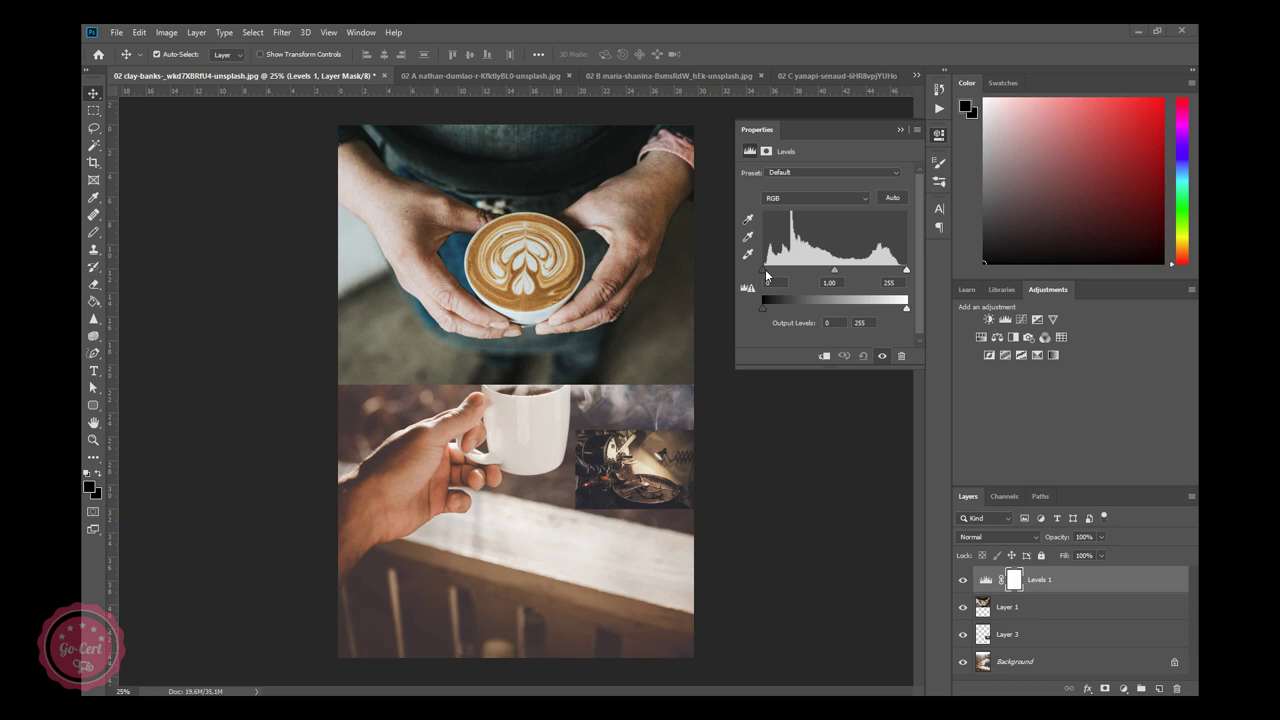
Set the Levels input points to black 11, midtone 0.94 and white 240 for added contrast.
click(770, 276)
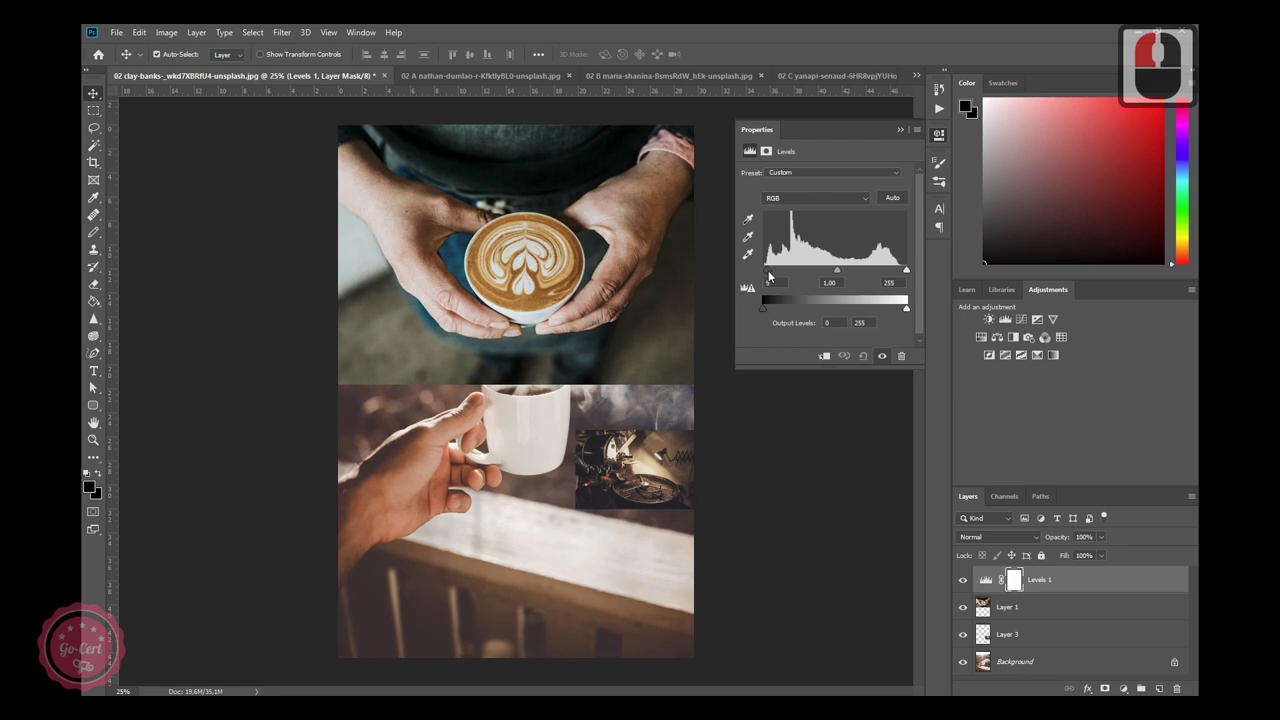
click(774, 276)
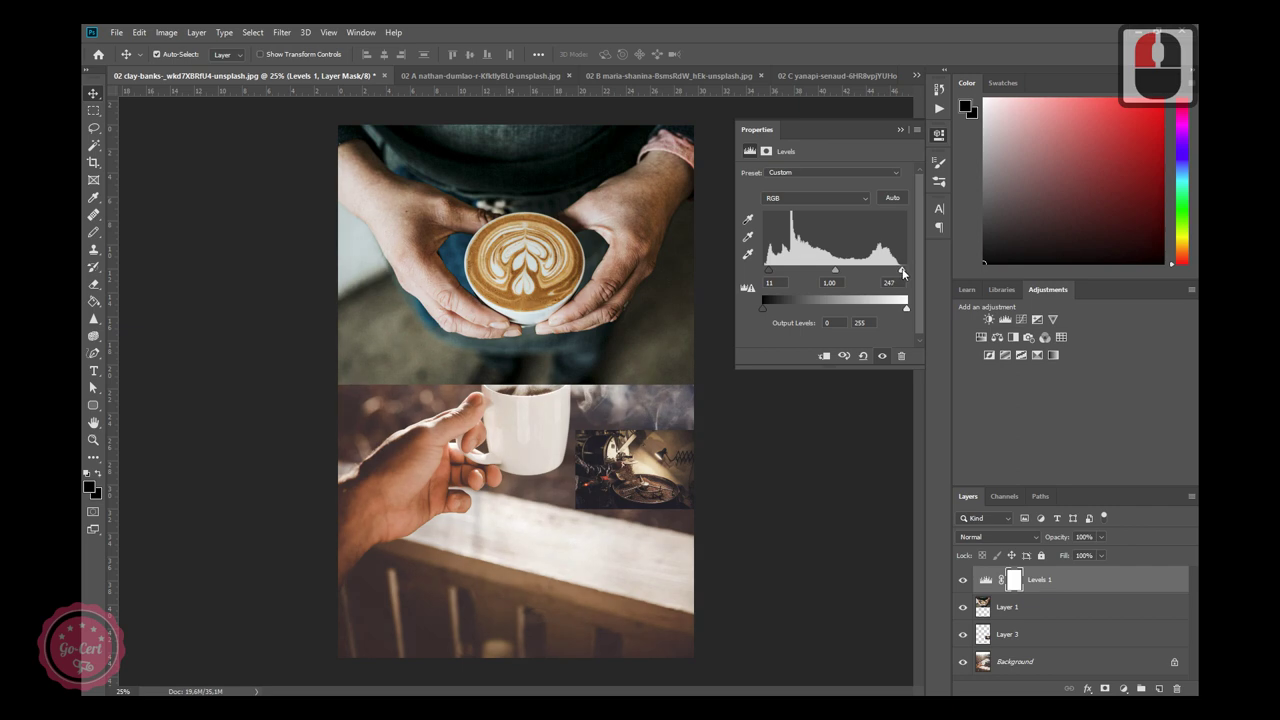
click(904, 275)
click(838, 278)
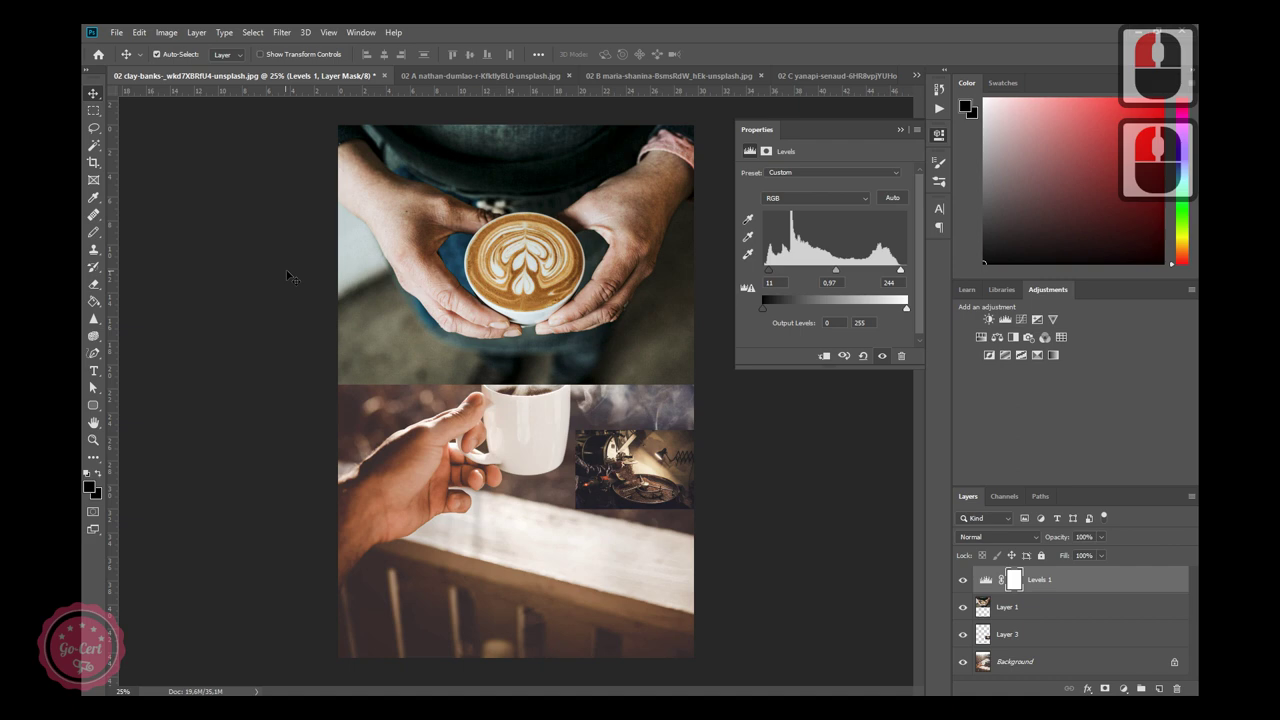
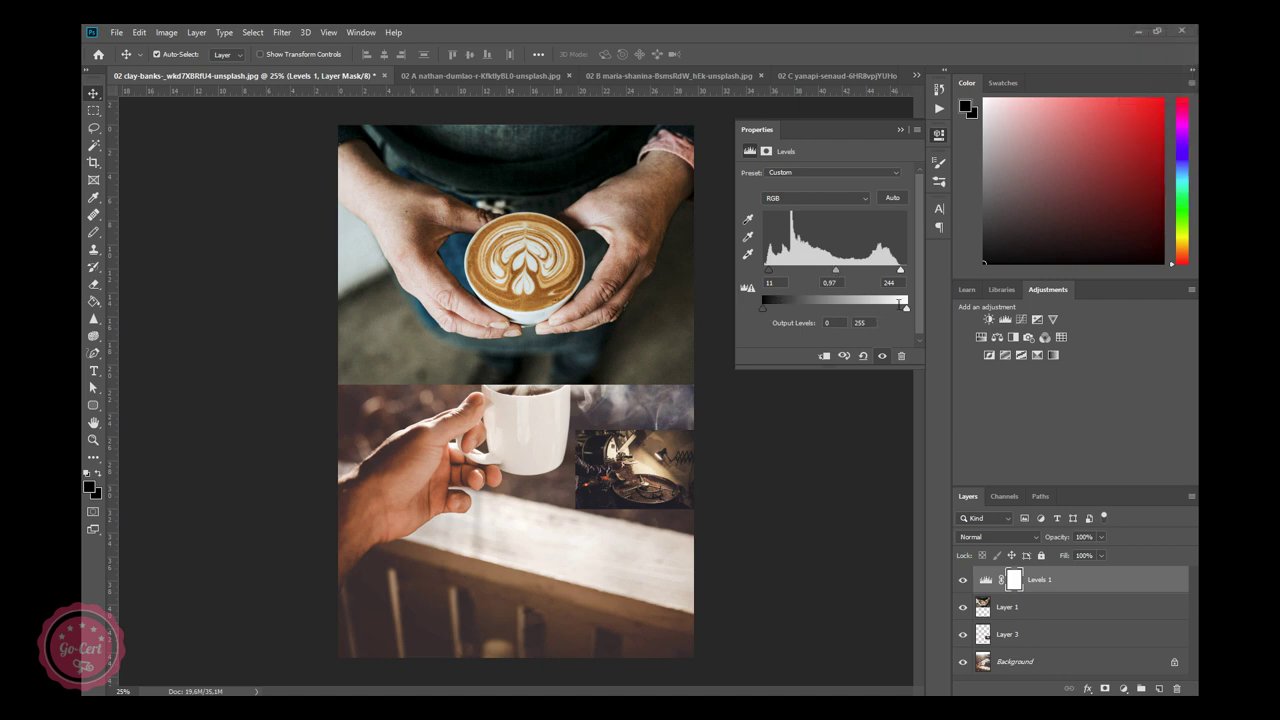
click(911, 313)
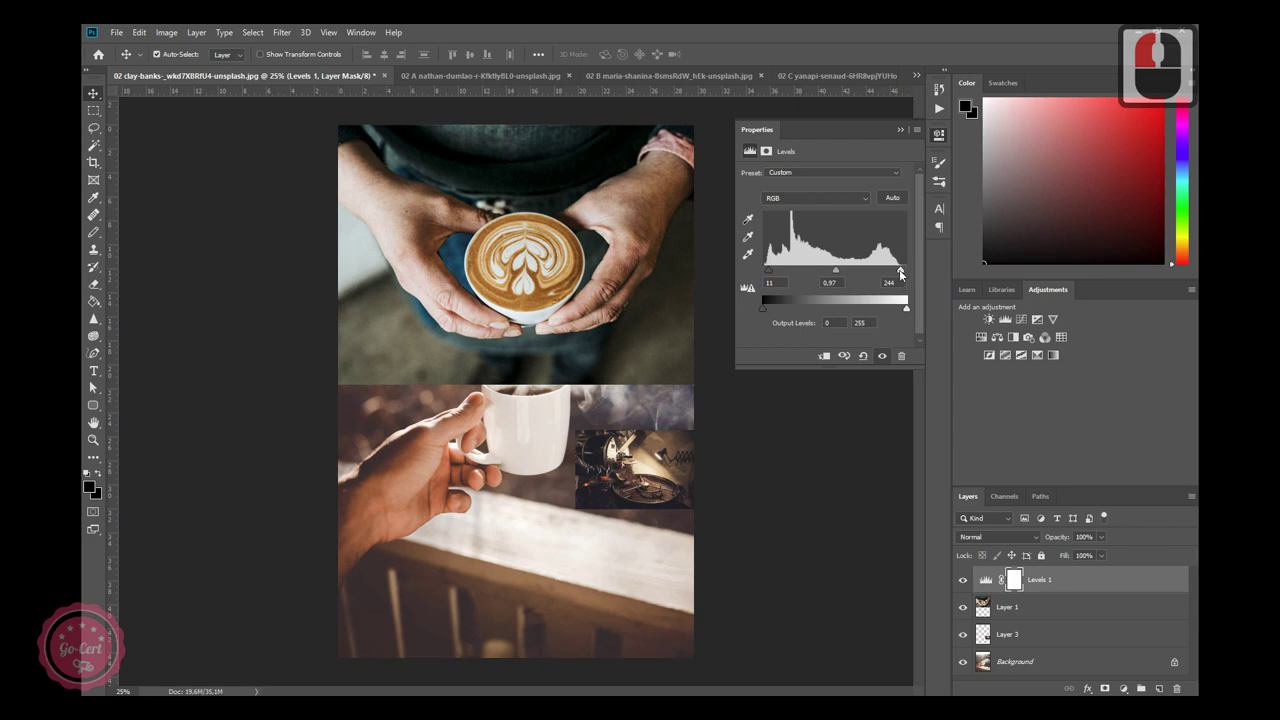
click(904, 275)
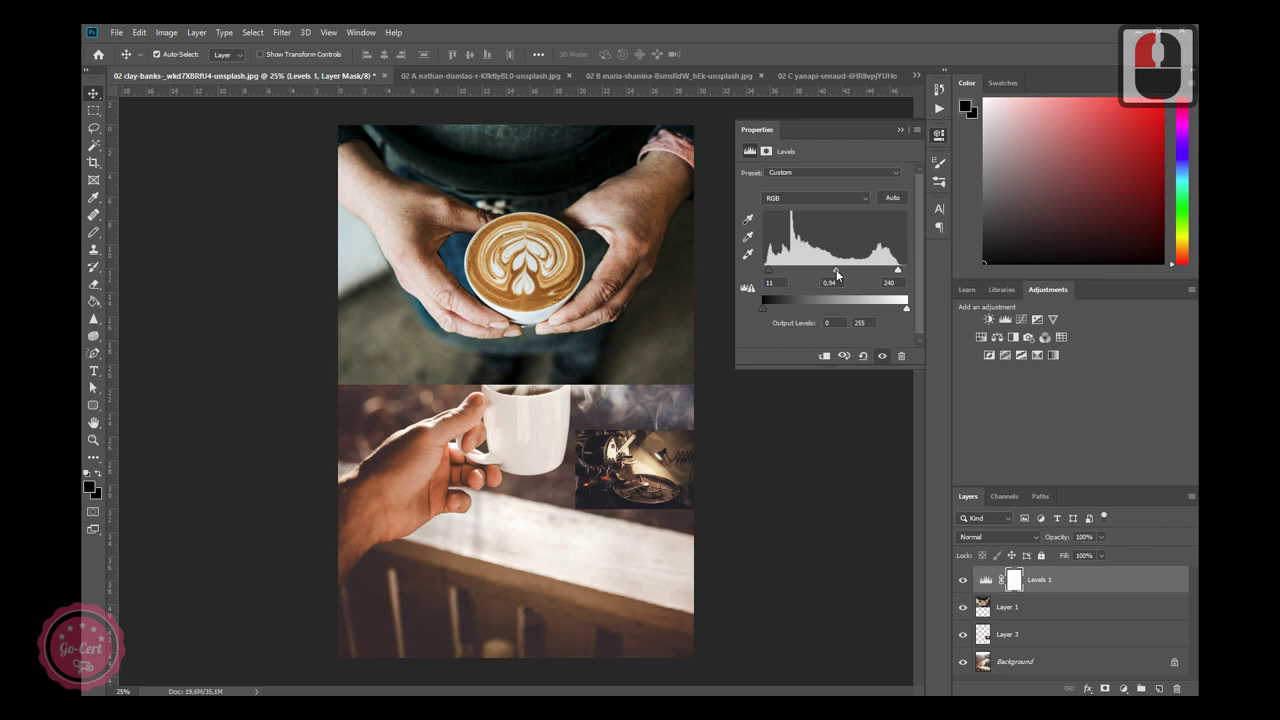
click(842, 275)
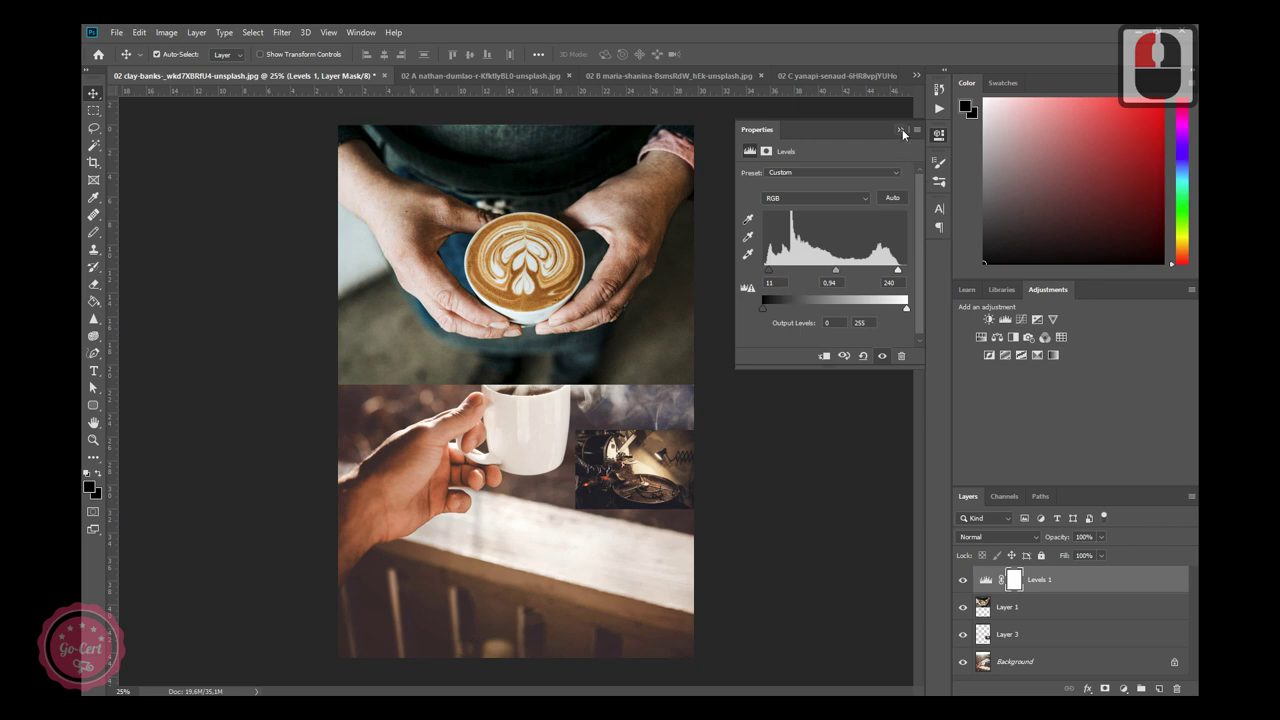
Collapse the Levels properties and select the latte hands layer, Layer 1.
click(941, 108)
click(941, 108)
Blend Layer 1, the latte hands photo, in Lighten mode, then select Layer 3 to choose its blend mode.
click(941, 108)
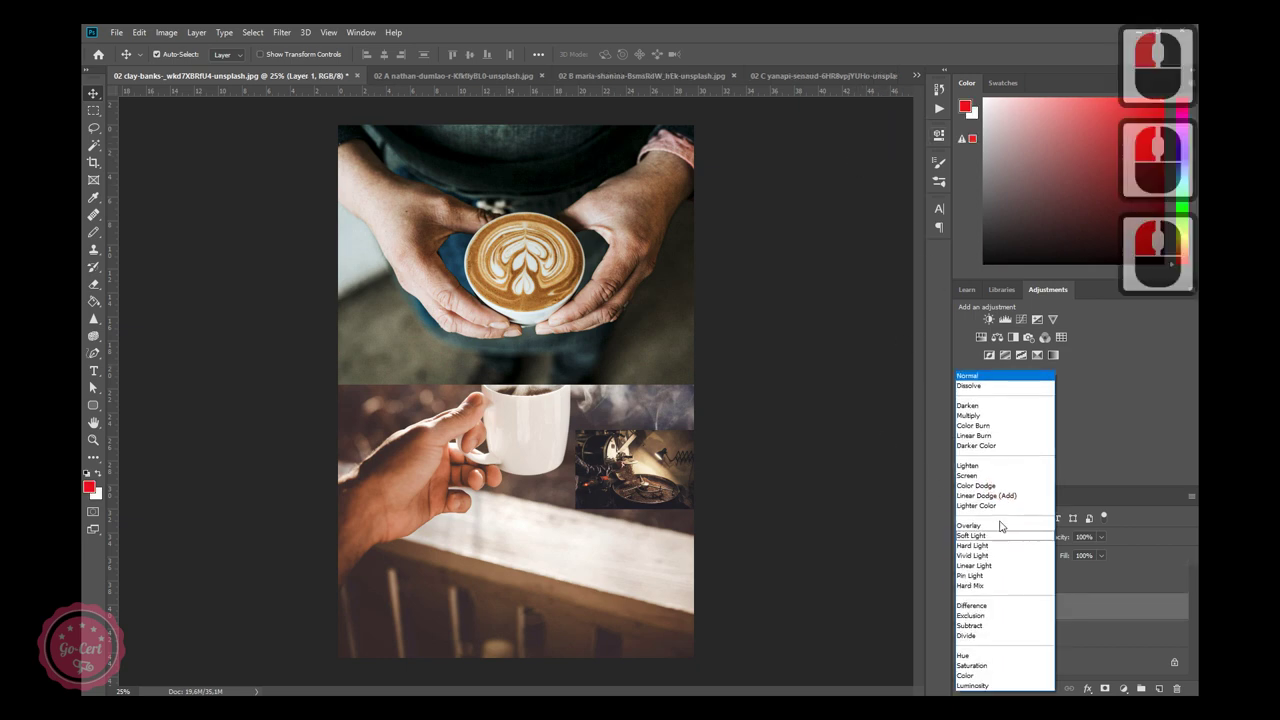
click(941, 108)
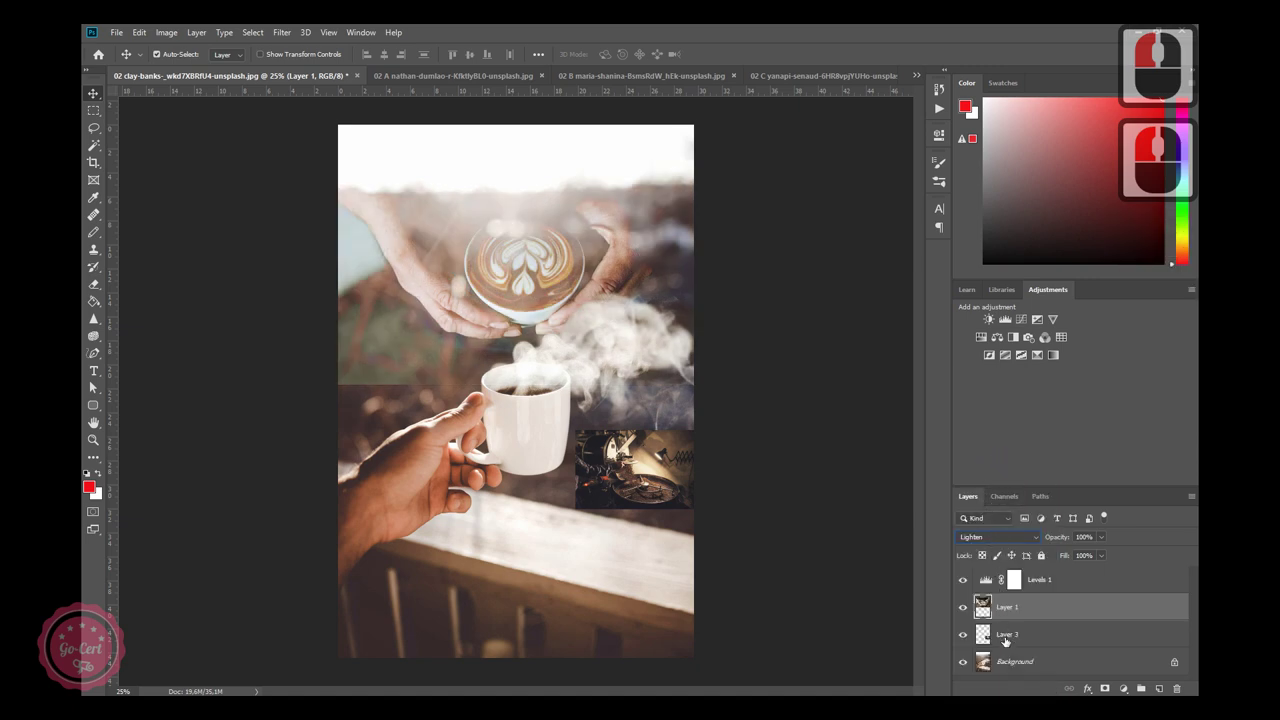
click(941, 108)
click(986, 538)
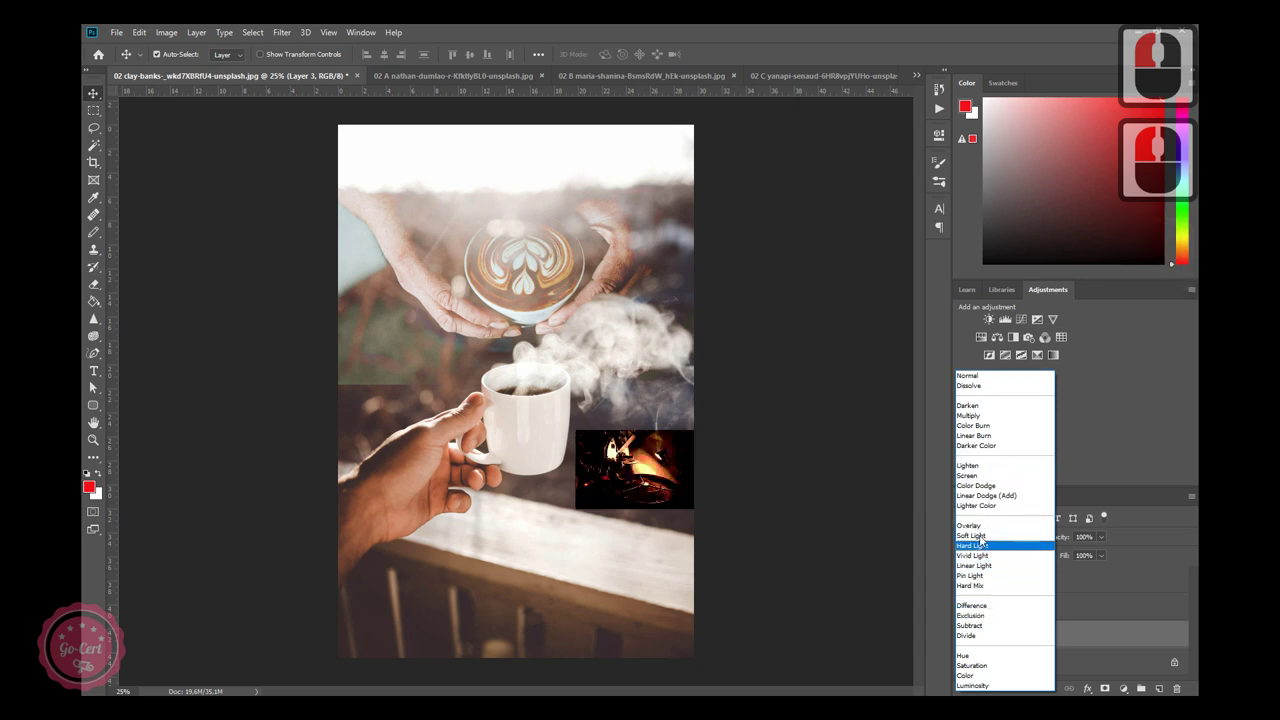
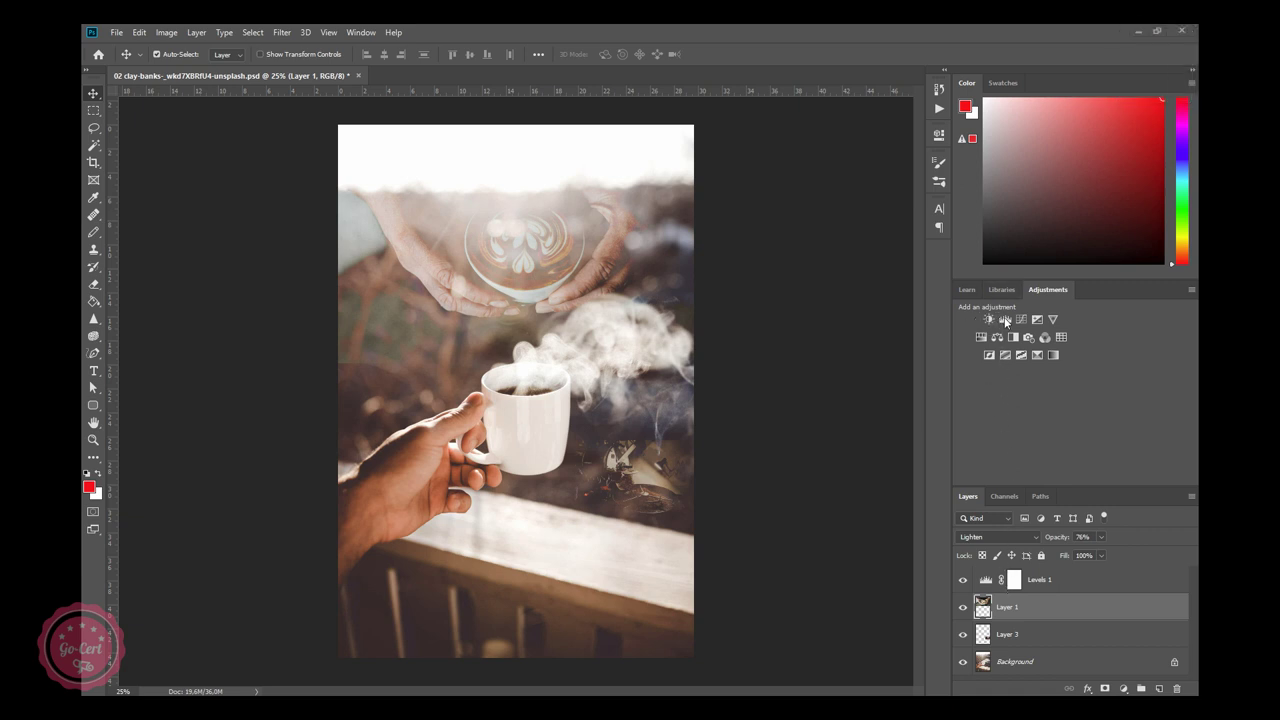
Set the Vibrance adjustment to vibrance +56 and saturation +21, comparing with Levels toggled.
drag(1002, 605, 893, 188)
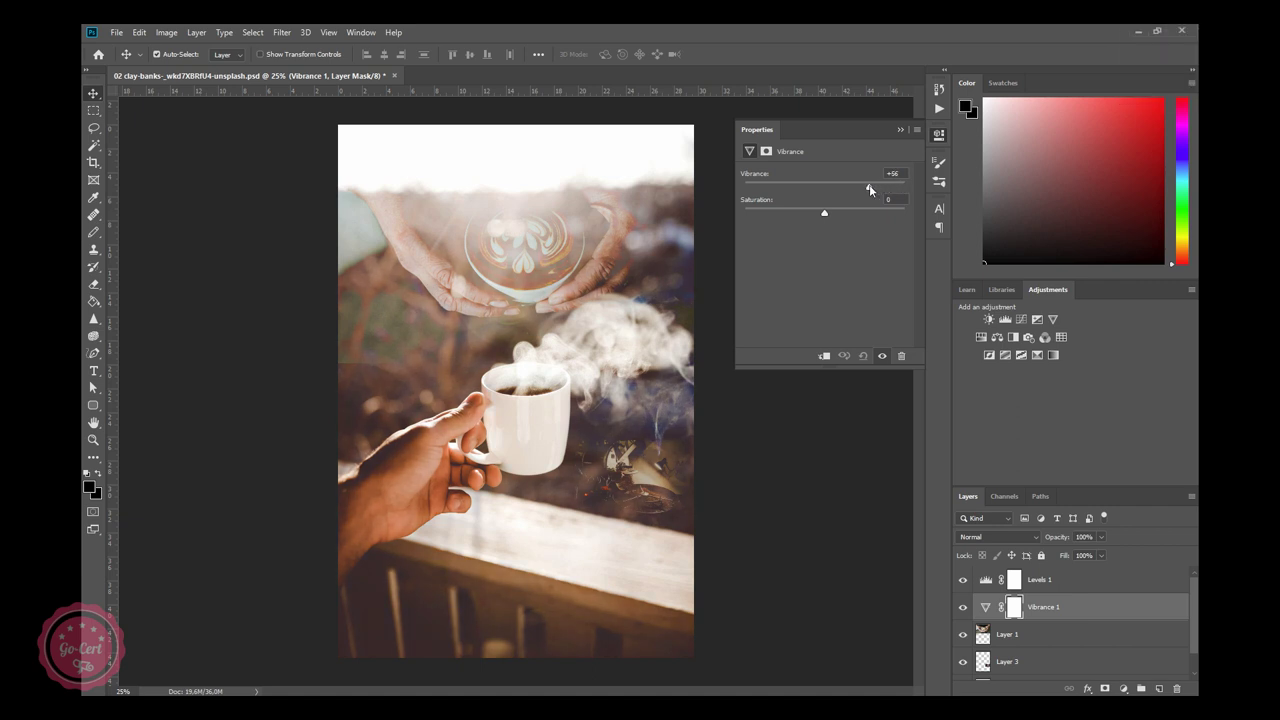
drag(853, 202, 845, 219)
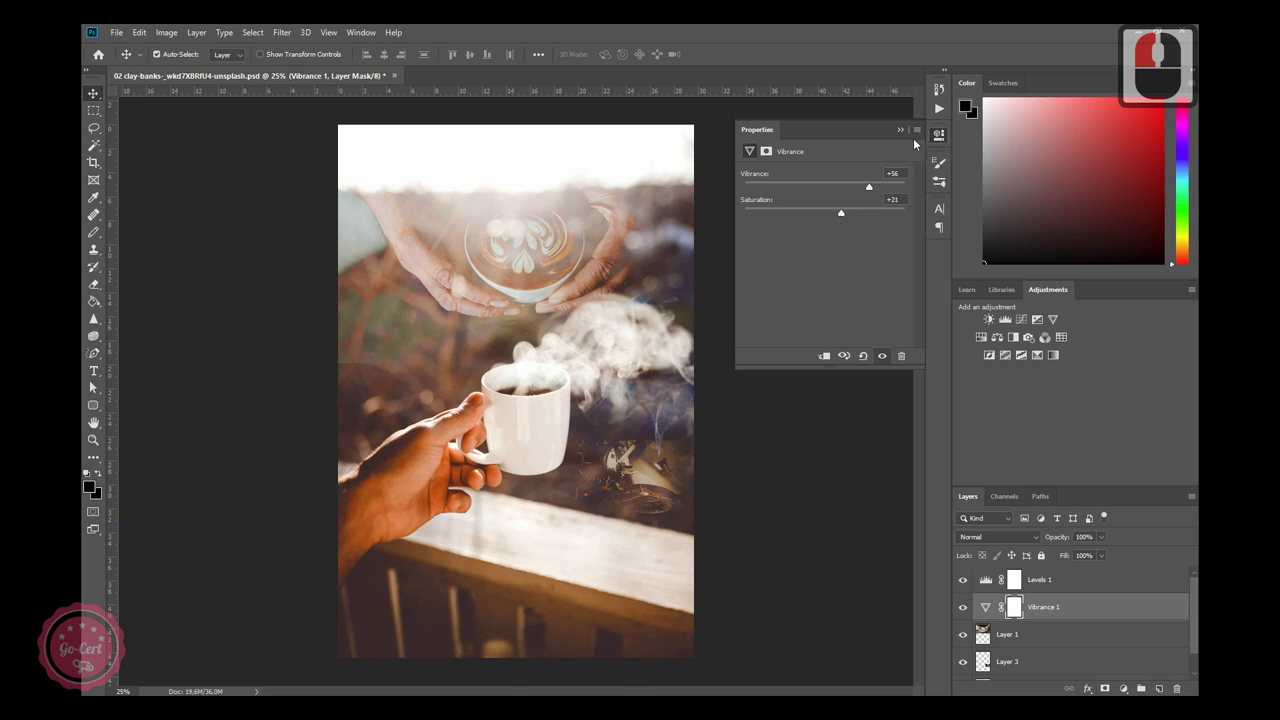
click(910, 196)
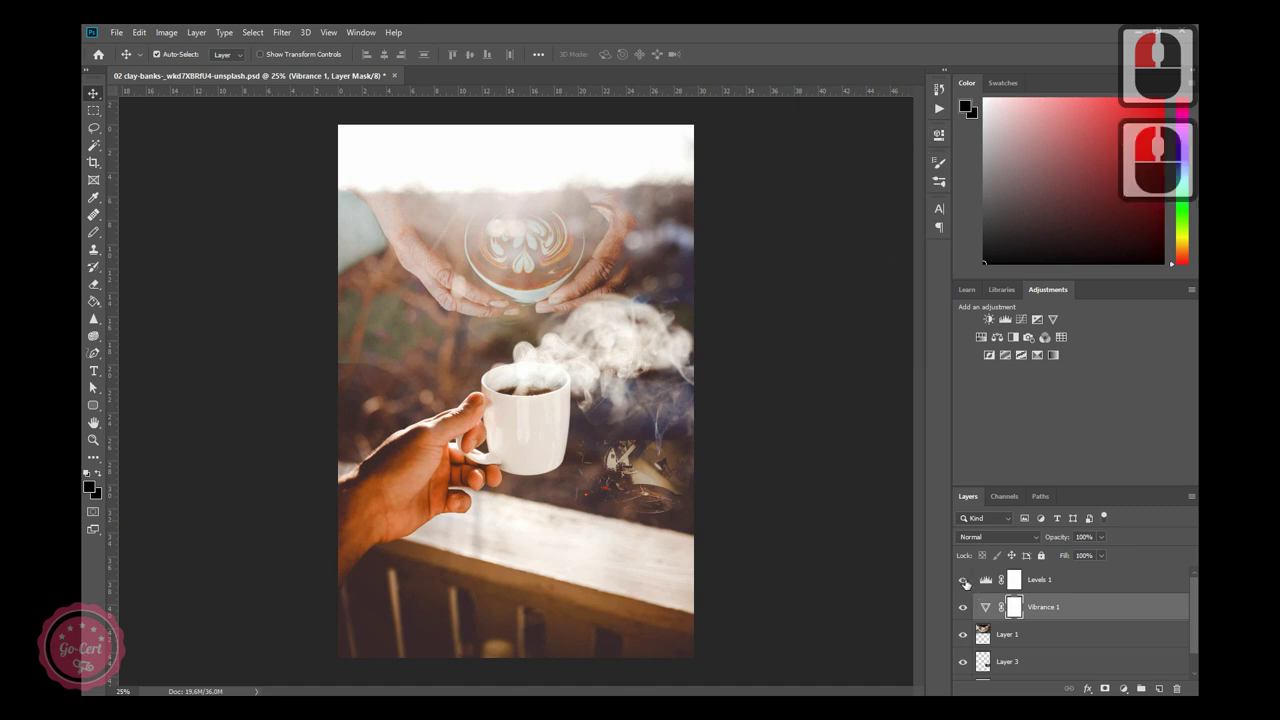
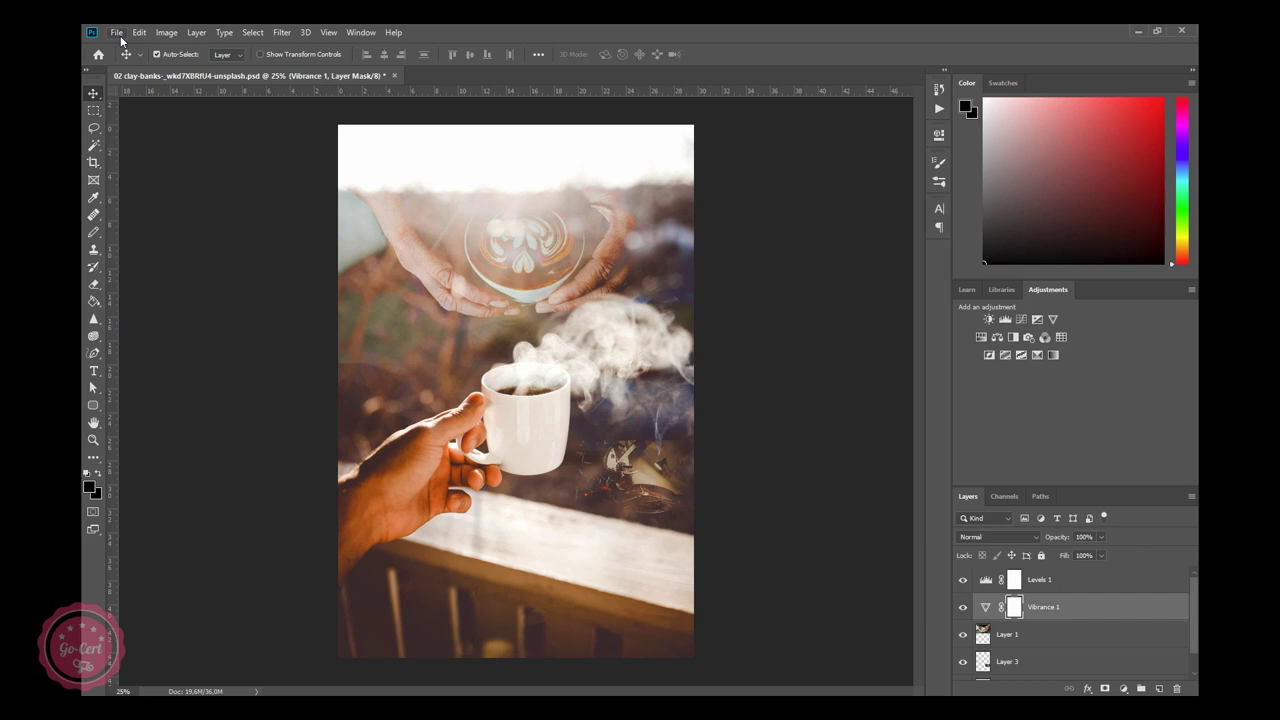
Save As over the existing PSD of the coffee composite.
click(123, 38)
click(140, 183)
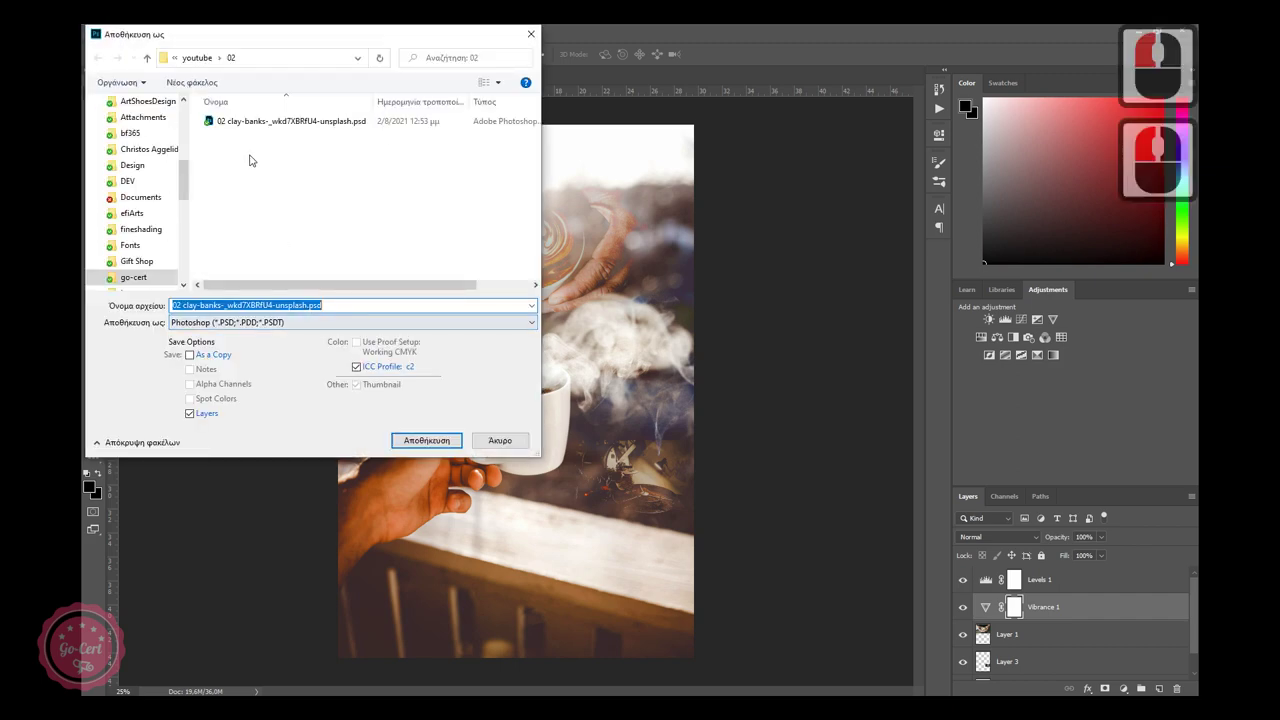
double_click(256, 126)
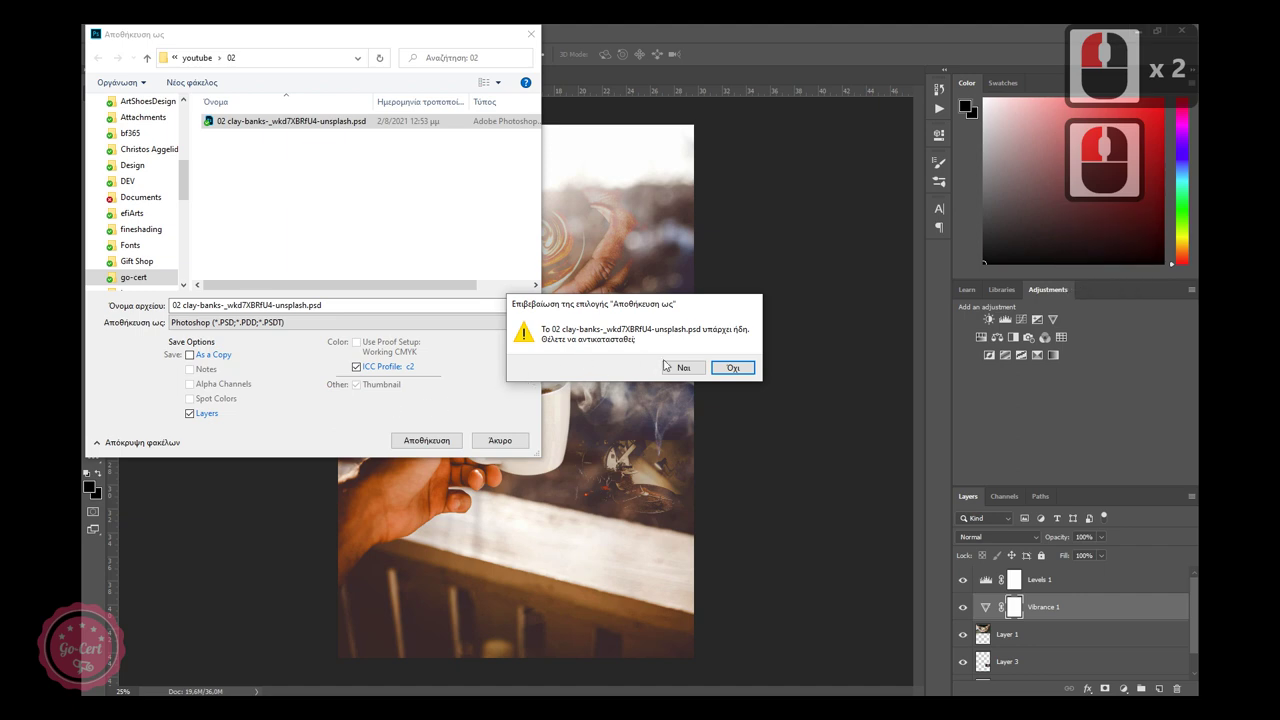
Confirm replacing the existing PSD and save with Maximize Compatibility kept on.
double_click(675, 371)
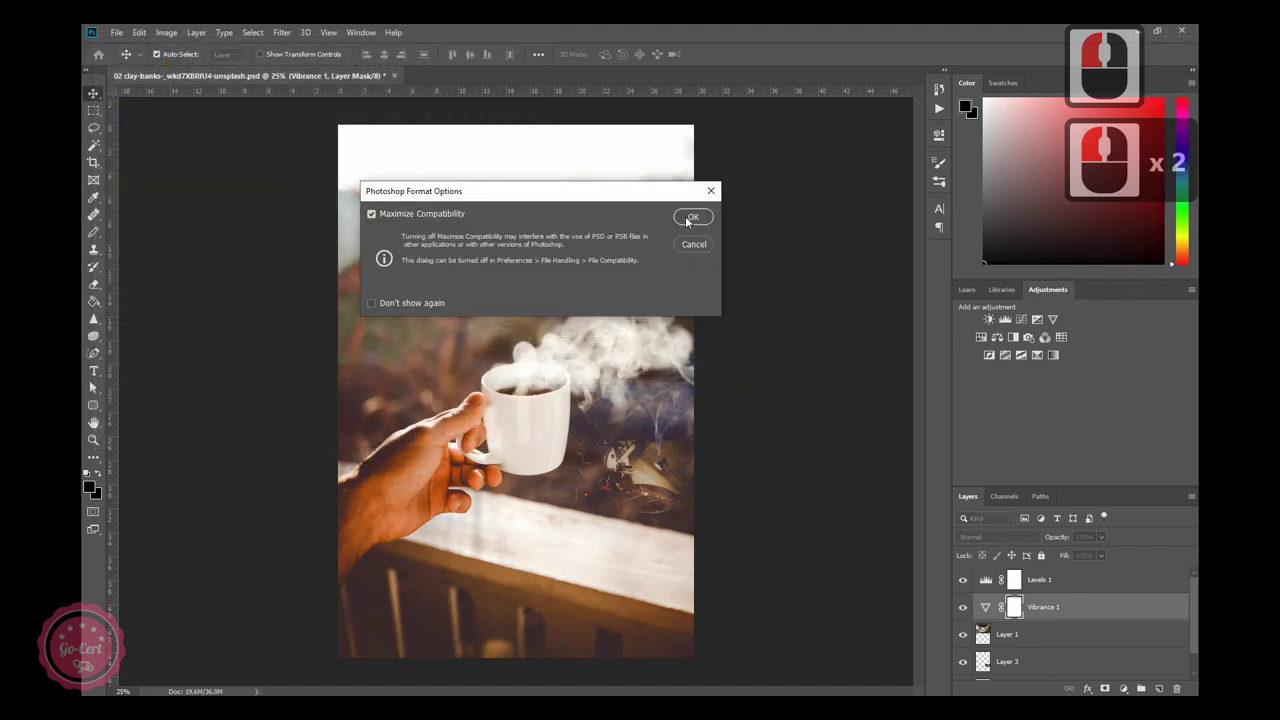
click(695, 223)
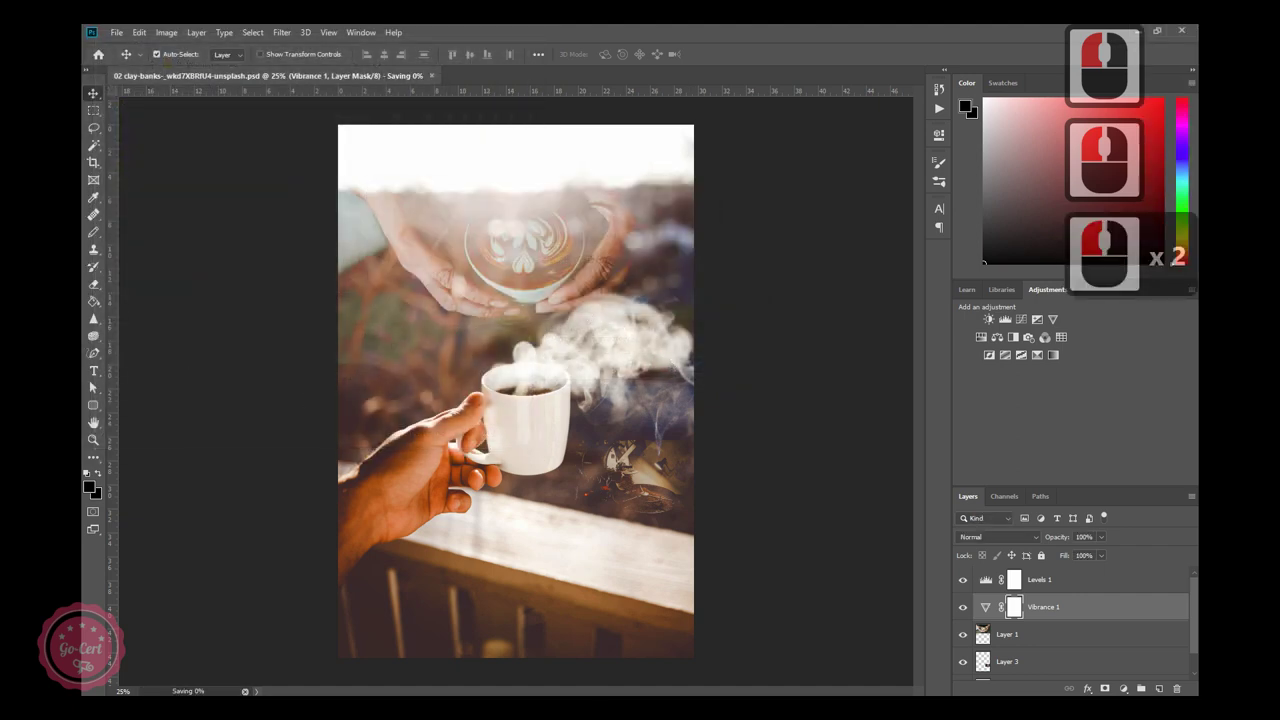
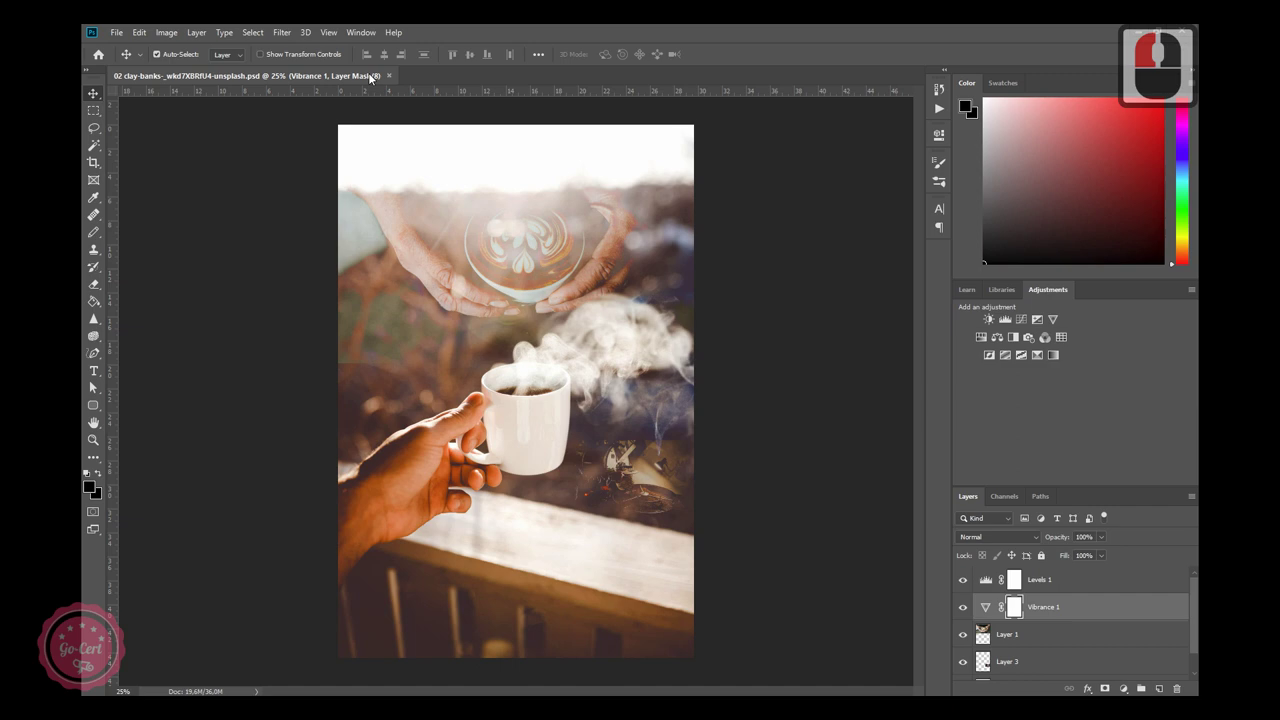
click(375, 79)
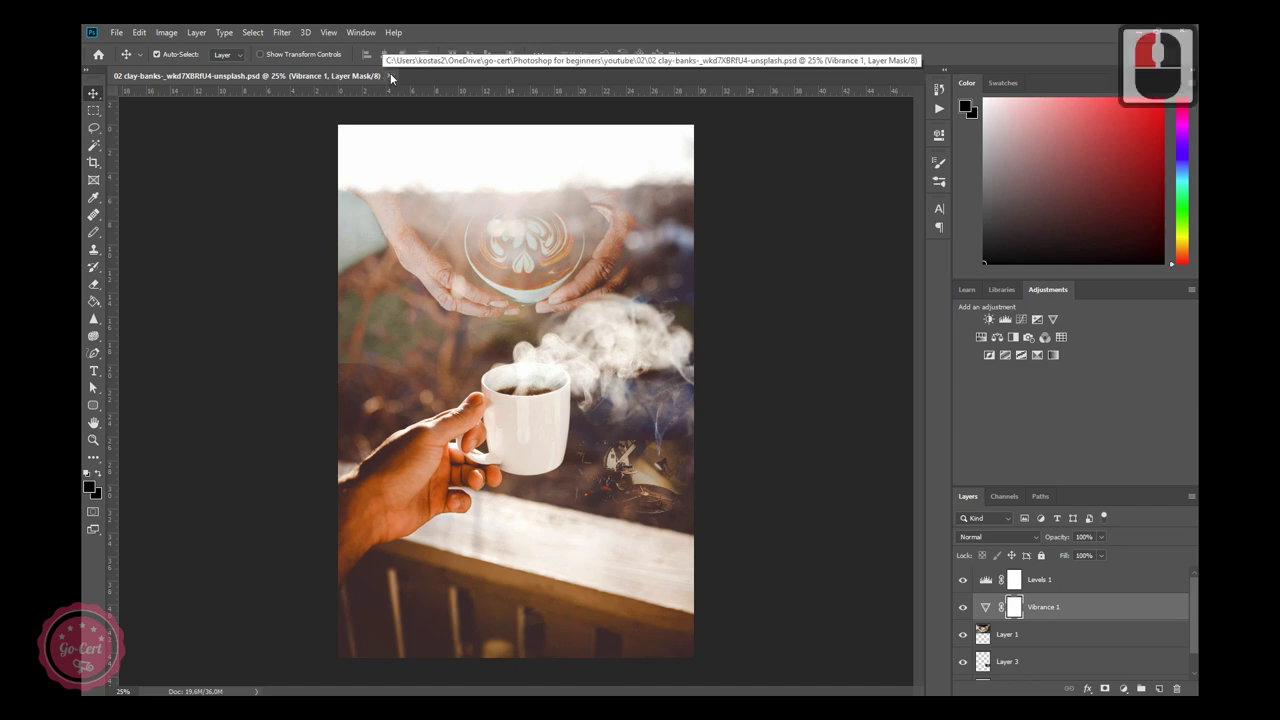
Close the composite and open the green rolling-hills jpg from folder 03.
click(396, 79)
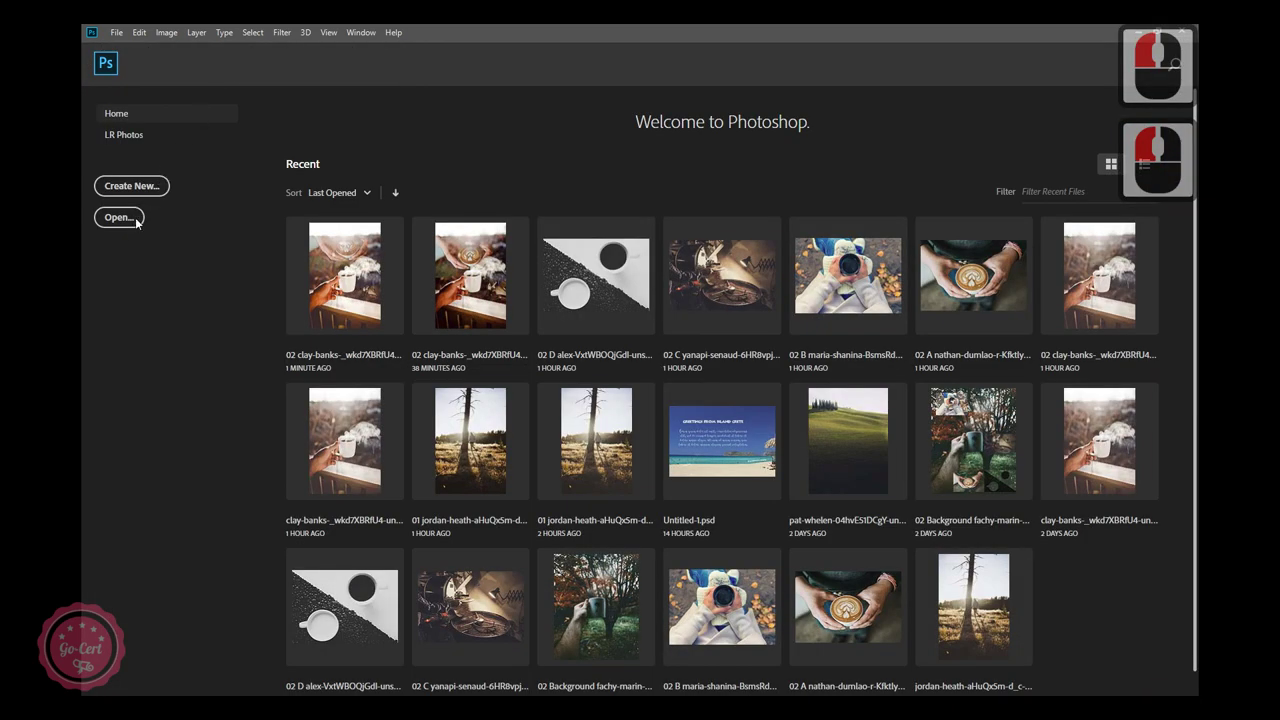
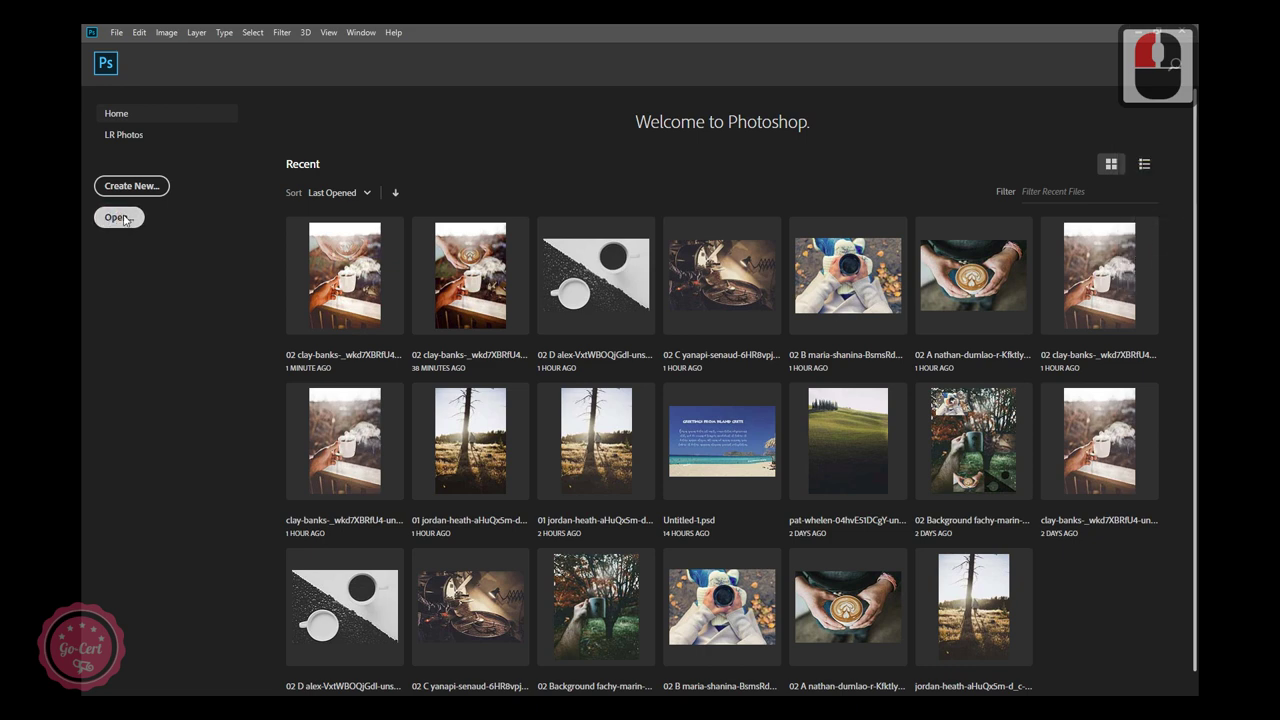
click(205, 77)
double_click(228, 171)
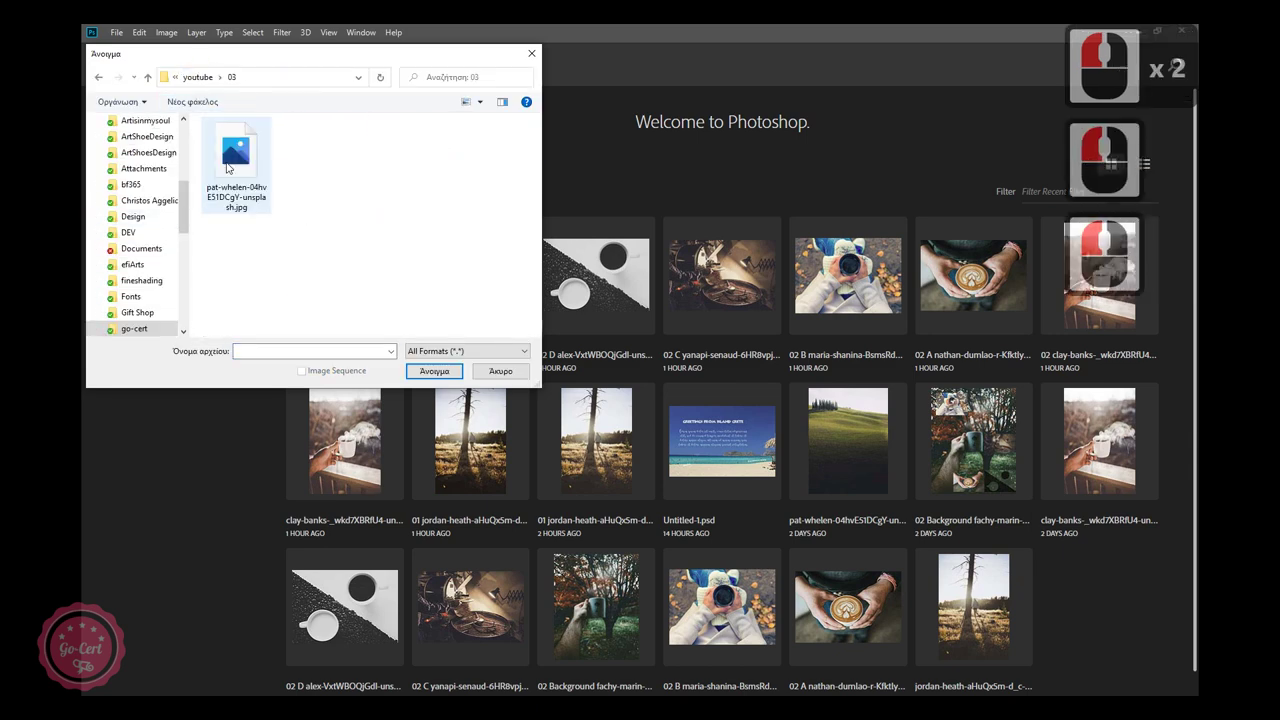
double_click(241, 157)
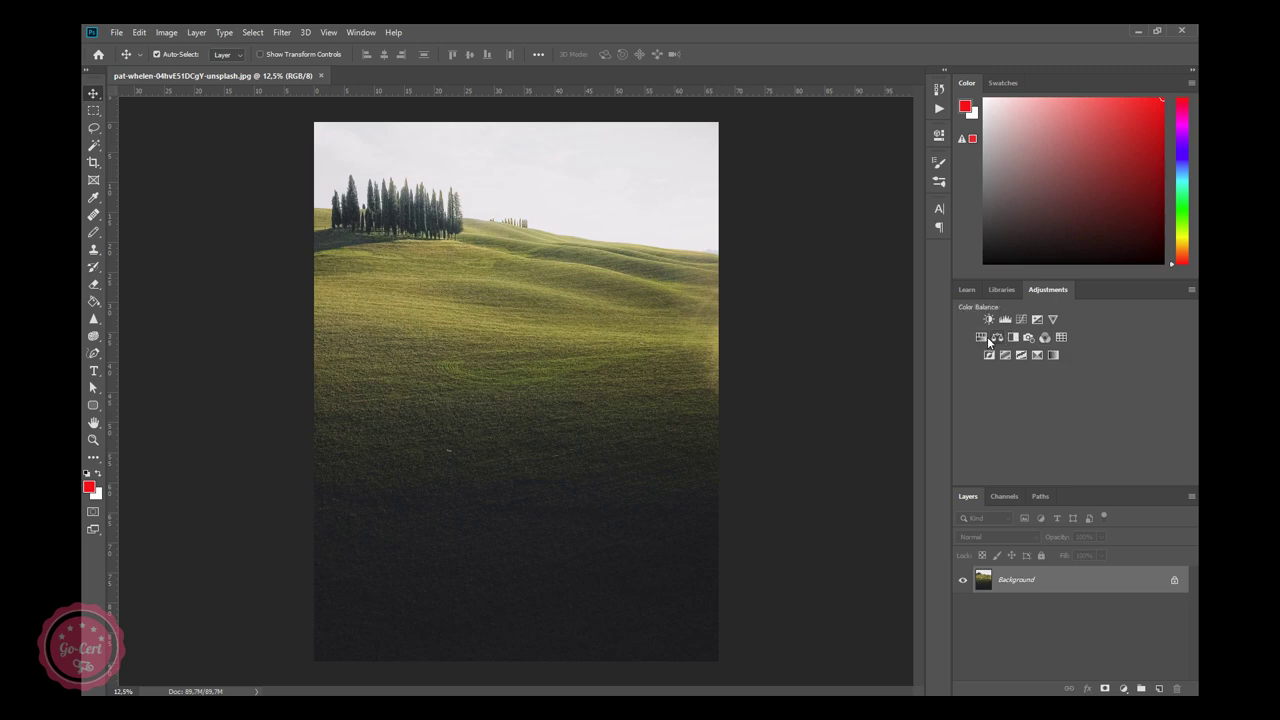
Try shifting hue, lowering saturation and adjusting lightness on the hills photo's Hue/Saturation layer.
click(989, 341)
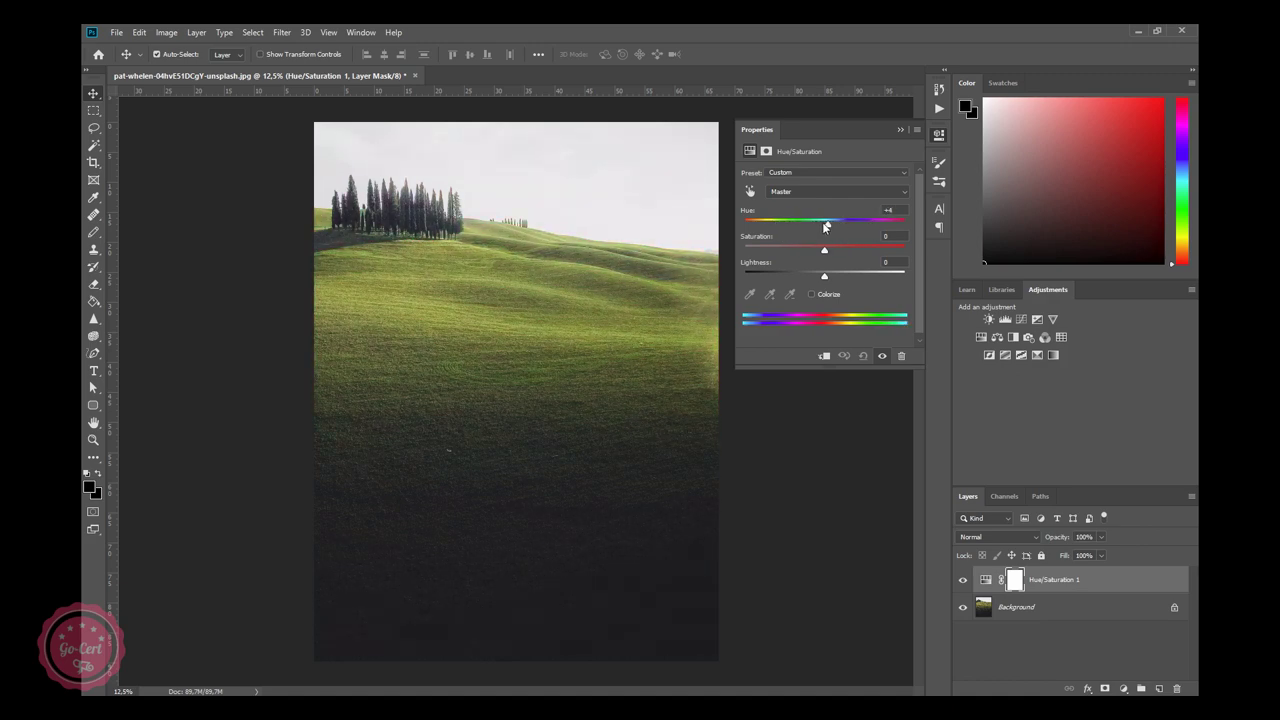
click(822, 257)
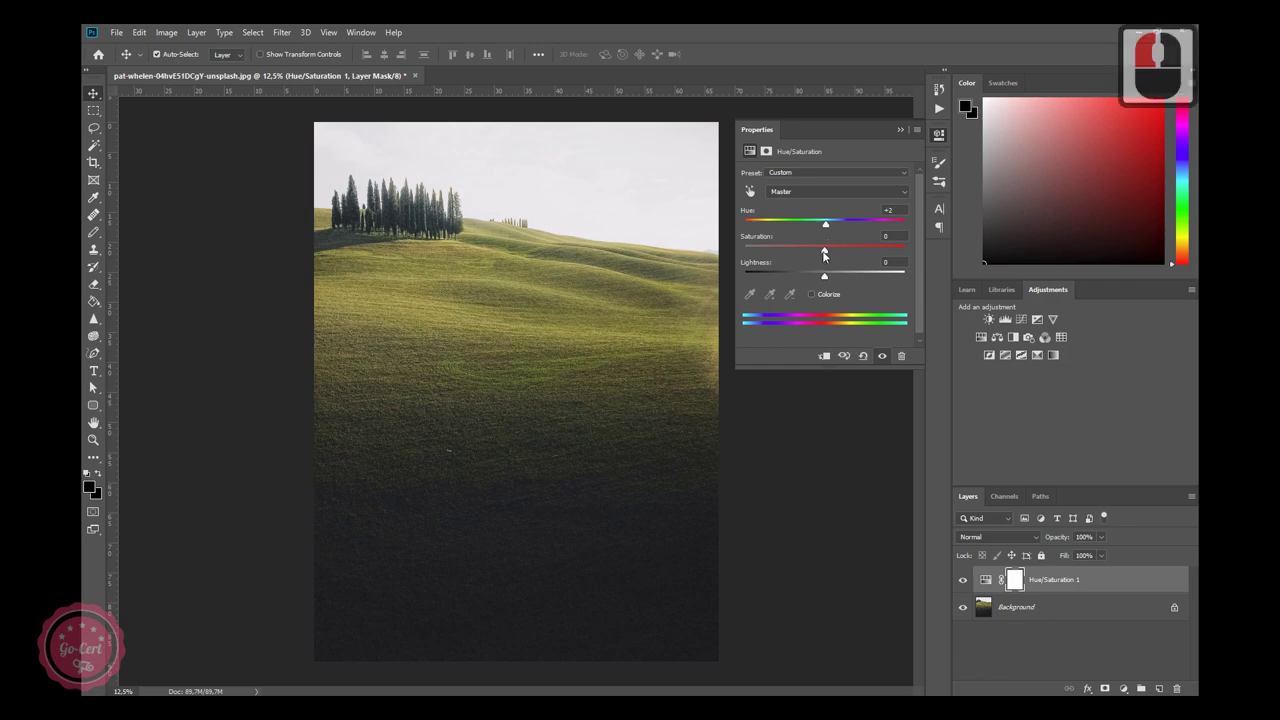
click(818, 257)
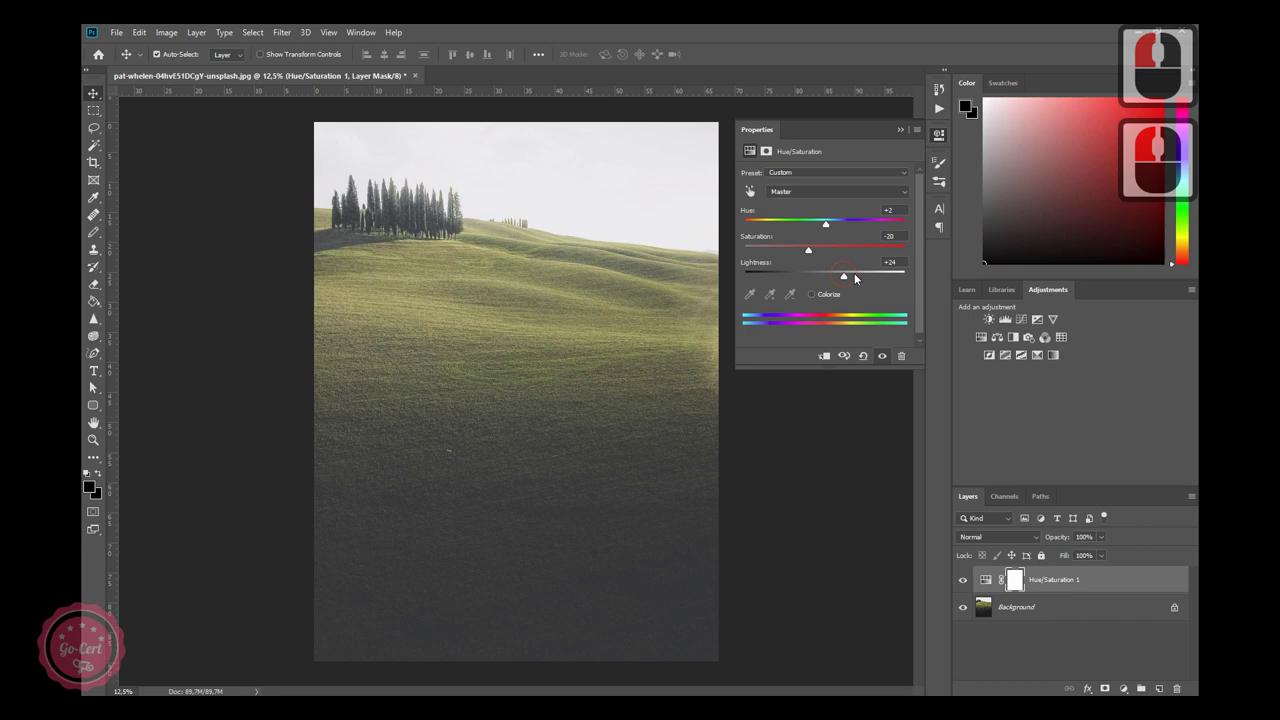
click(833, 278)
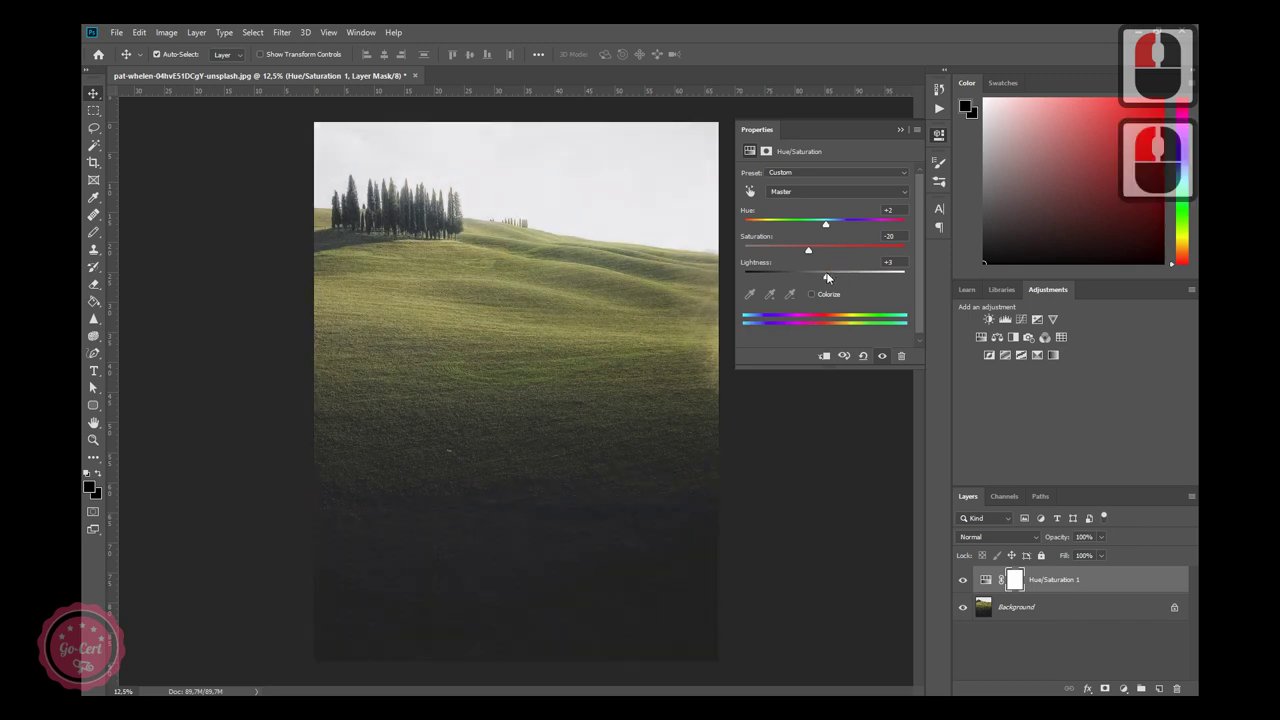
Undo three times to remove the Hue/Saturation adjustment, leaving only the Background layer.
key(ctrl+z)
key(ctrl+z)
key(ctrl+z)
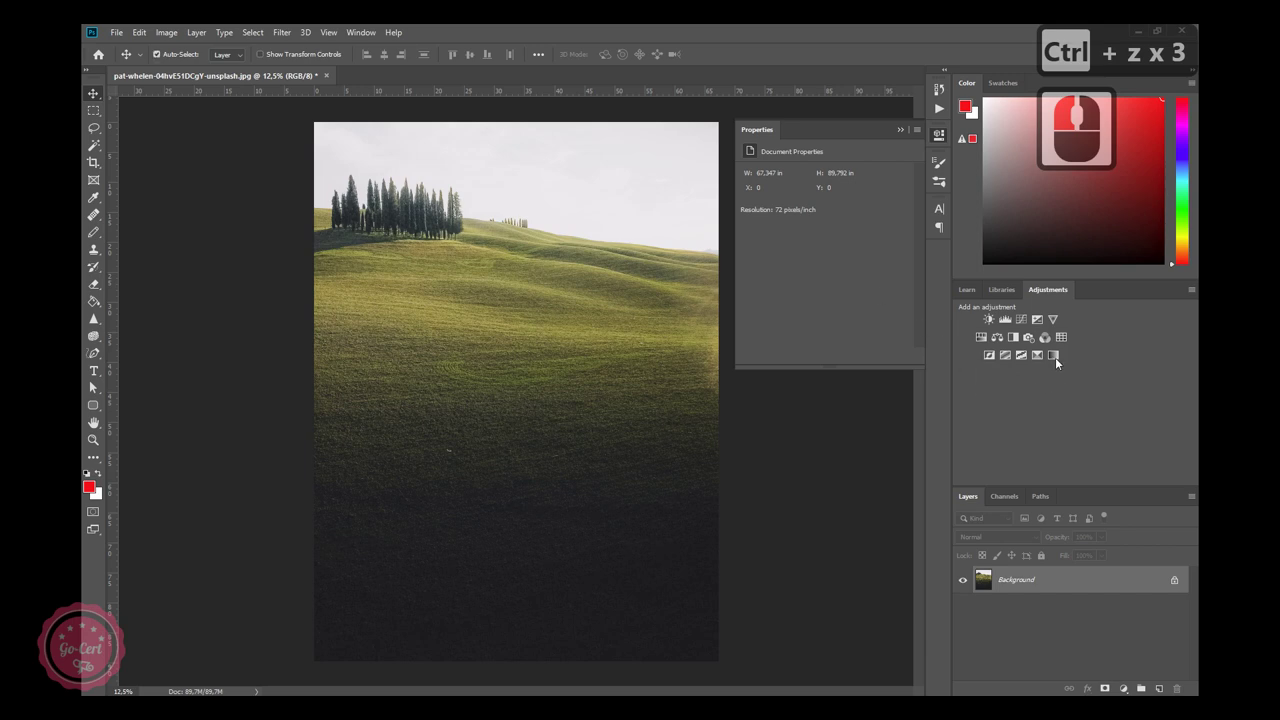
Add Vibrance and Hue/Saturation adjustment layers and shift the Greens hue to -13.
click(1061, 324)
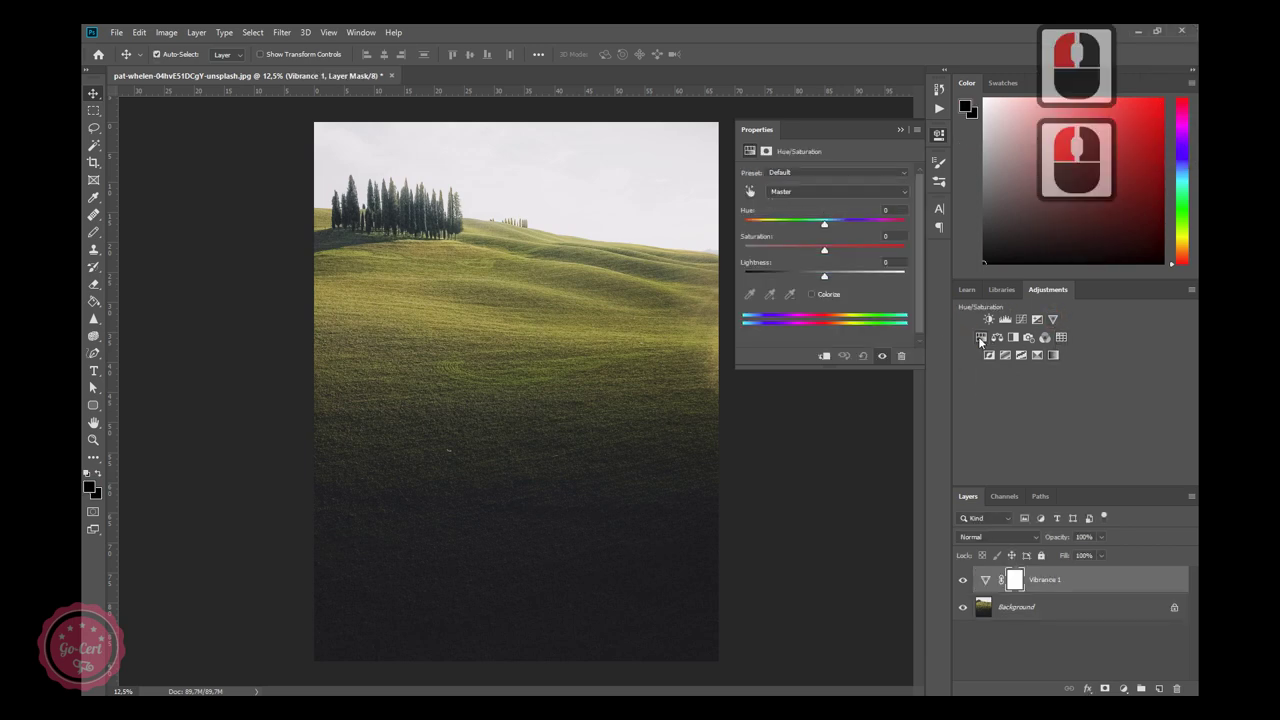
click(781, 192)
click(787, 235)
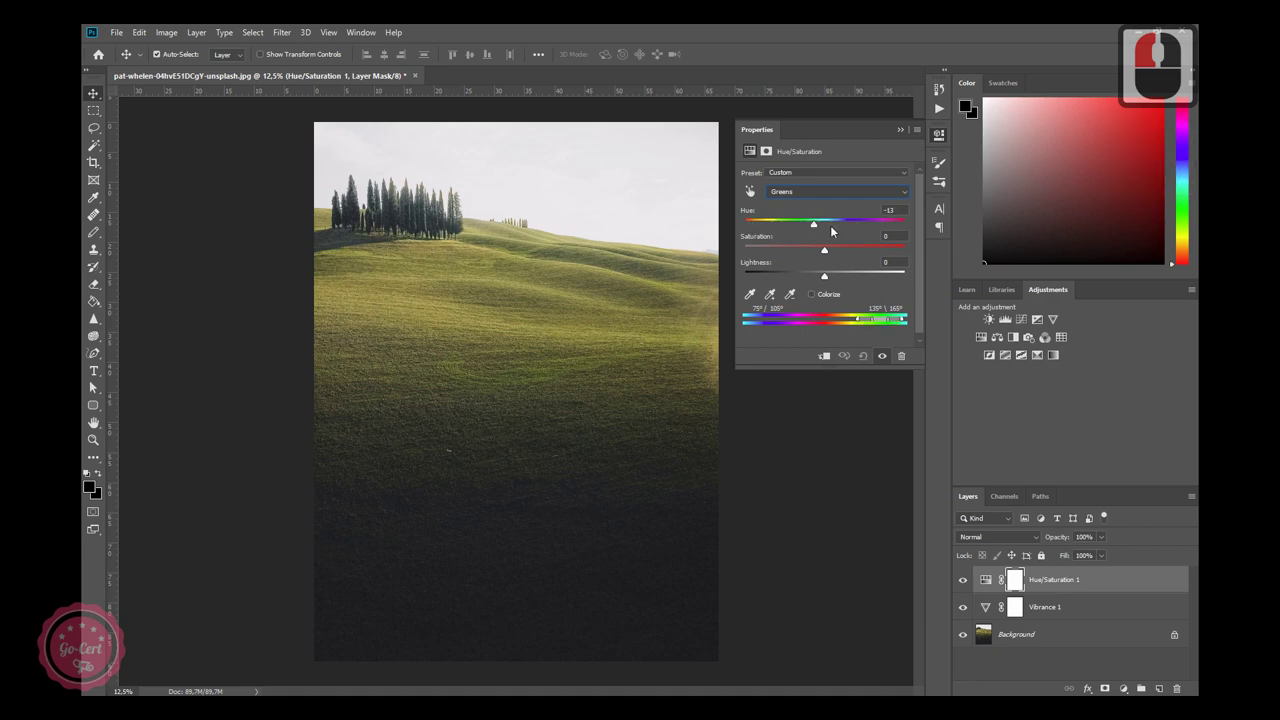
click(829, 229)
Set the Yellows to hue +33 and saturation +33, then compare before and after.
click(797, 193)
click(789, 226)
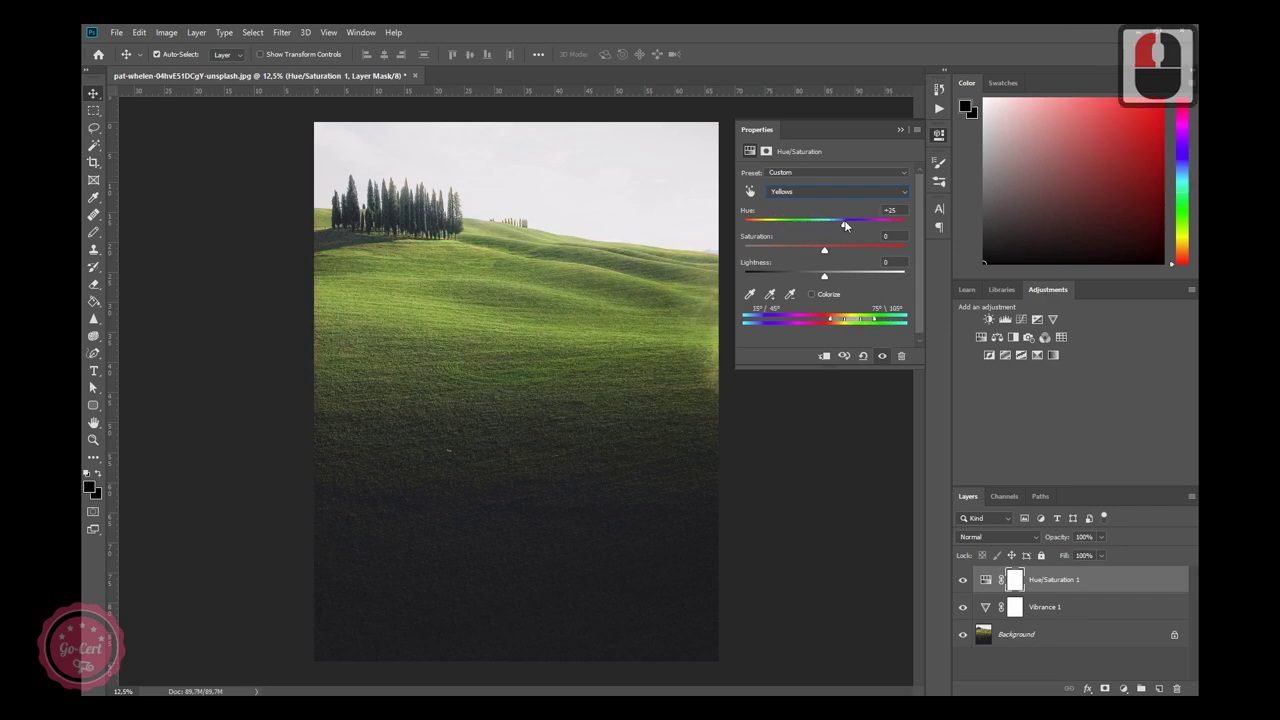
click(854, 225)
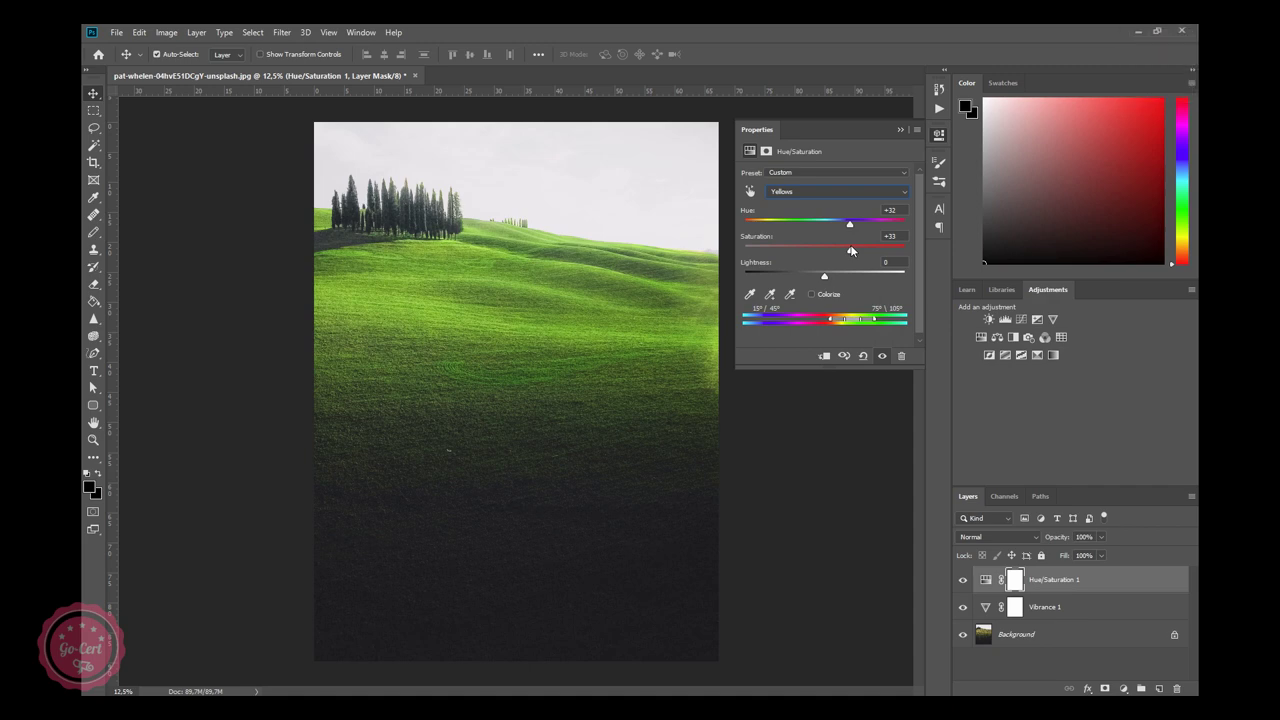
click(854, 249)
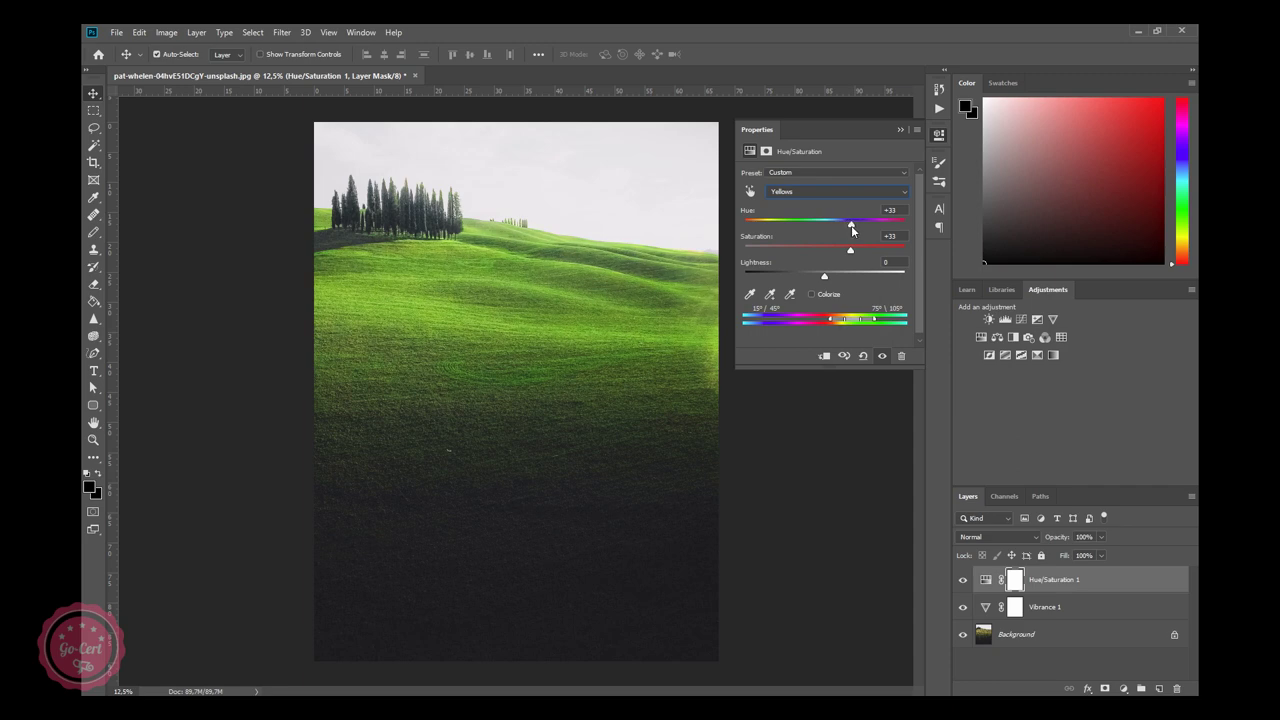
click(857, 230)
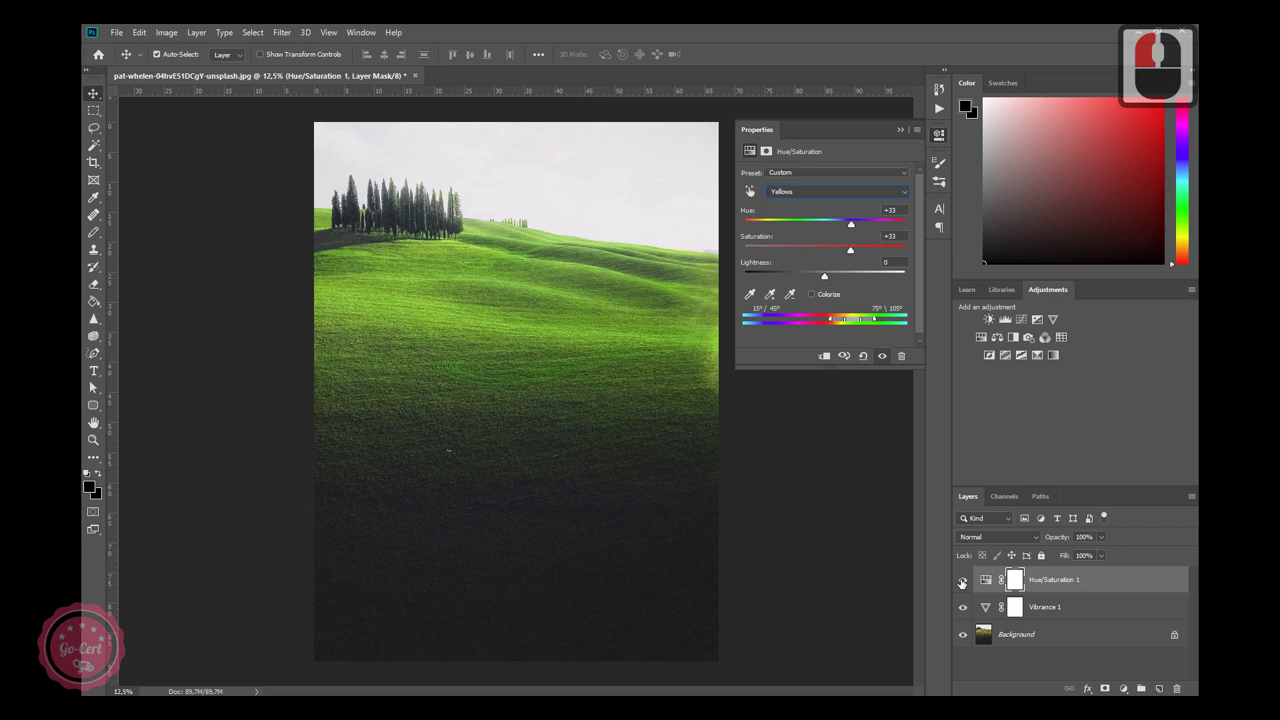
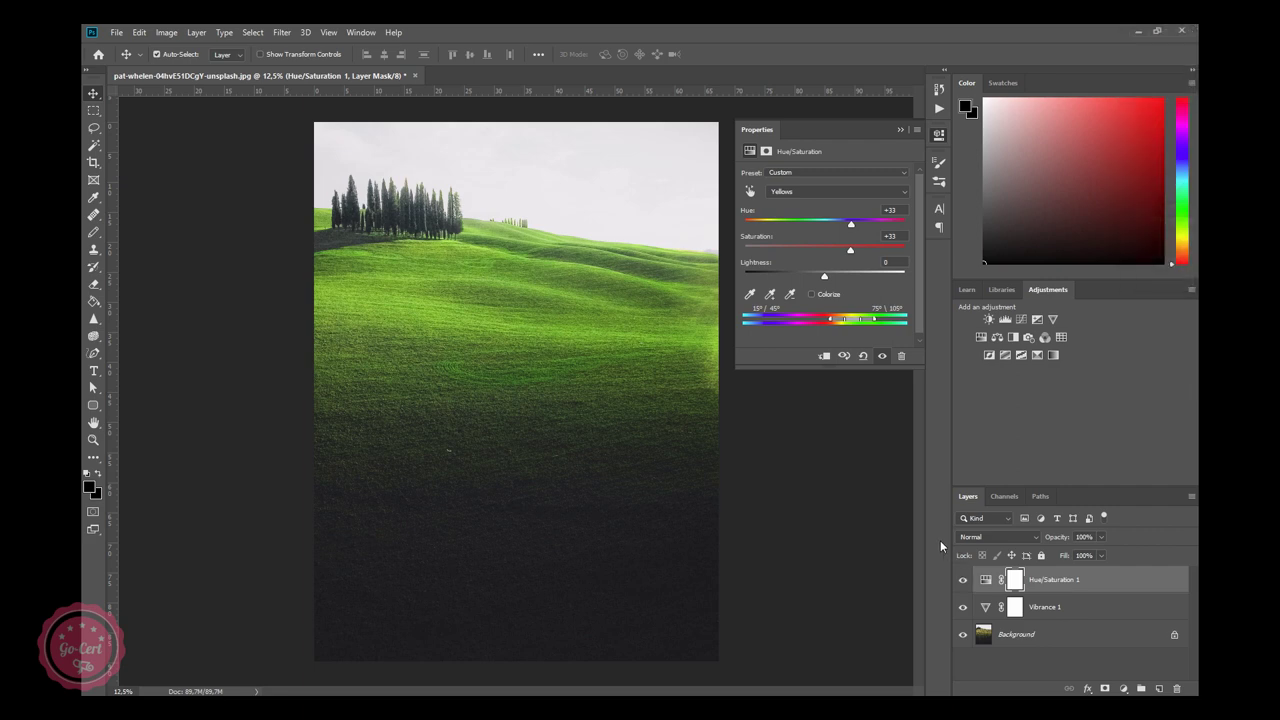
Start a new 24 × 18 inch white document at 300 ppi from the File menu.
click(135, 35)
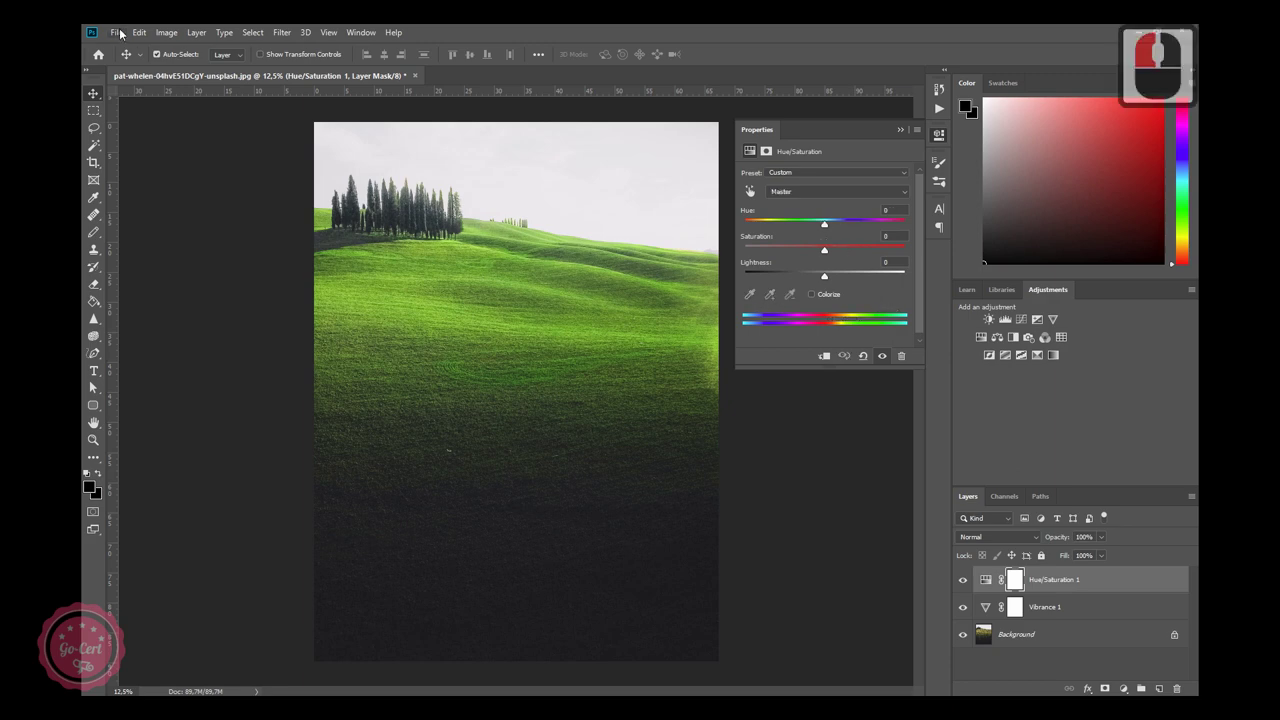
click(125, 33)
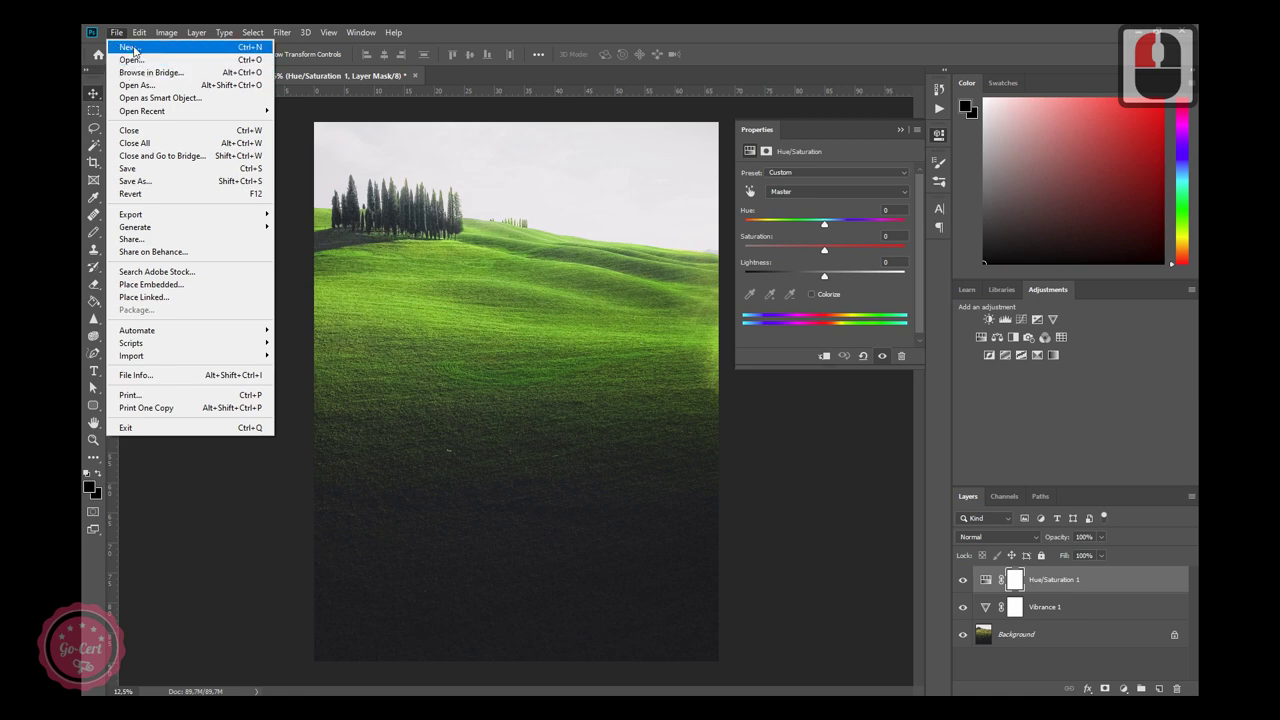
click(140, 51)
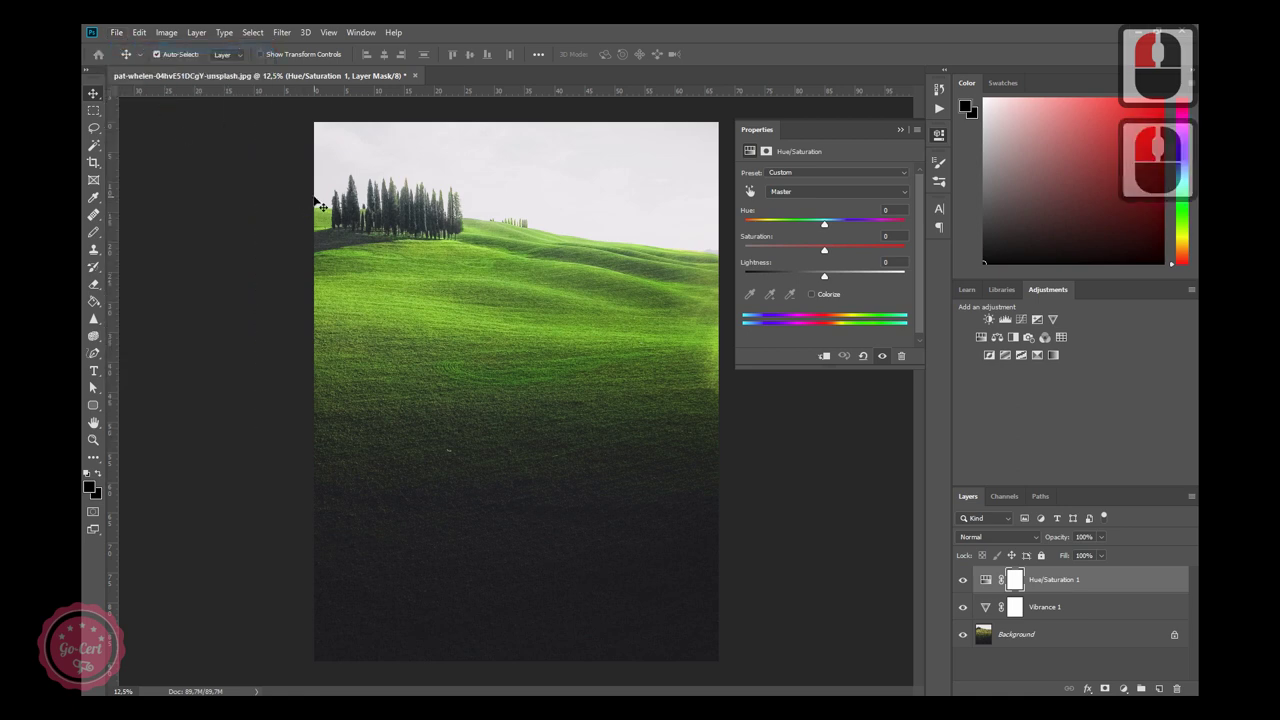
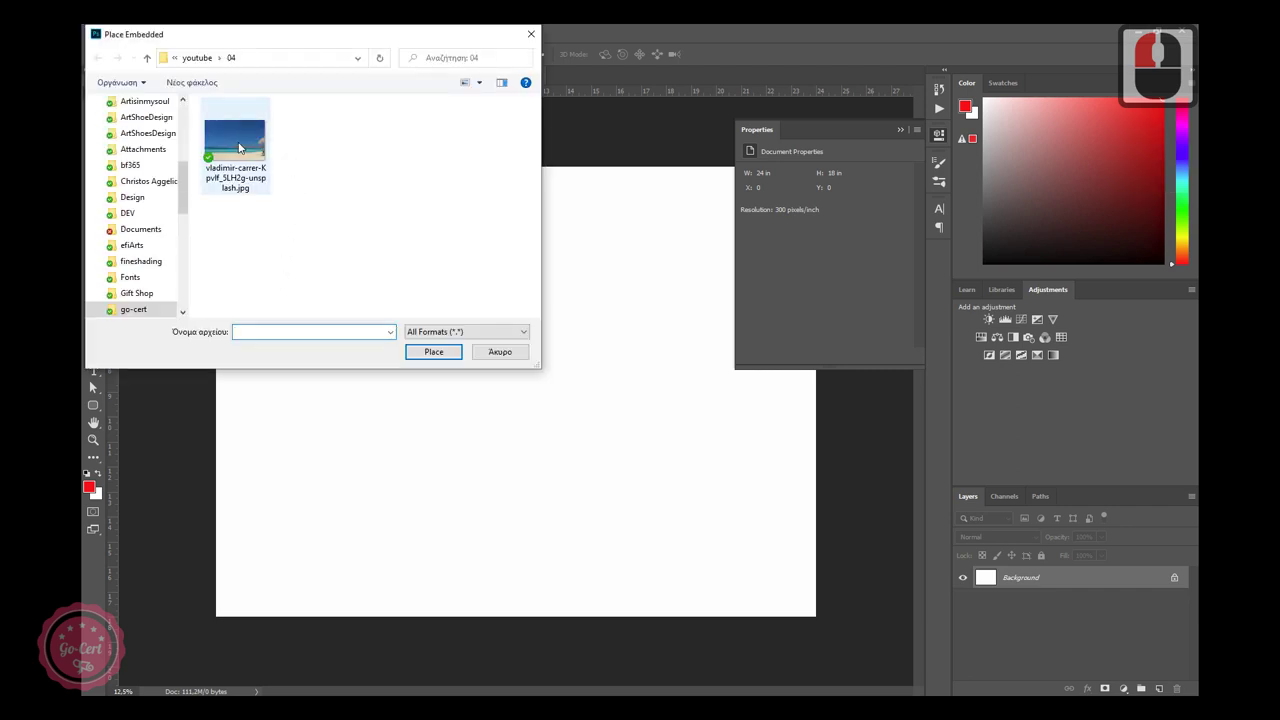
Place the beach photo as an embedded layer and begin free-transforming it.
double_click(245, 146)
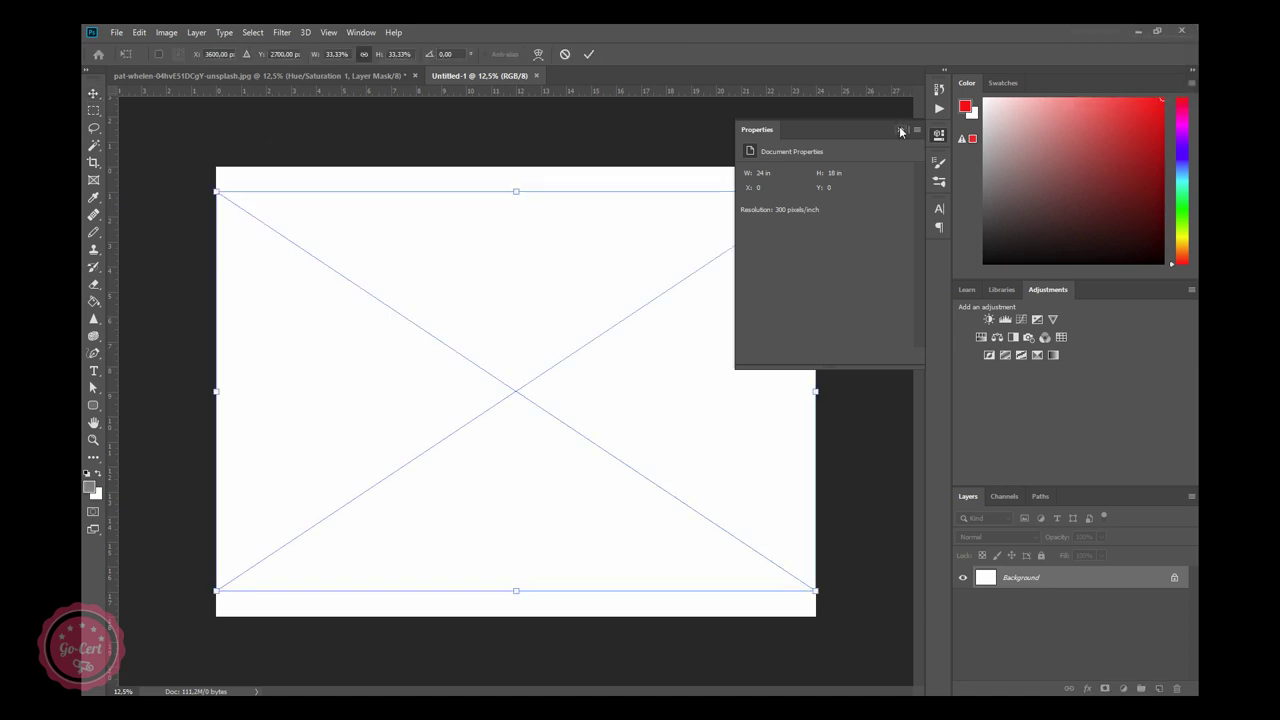
click(906, 132)
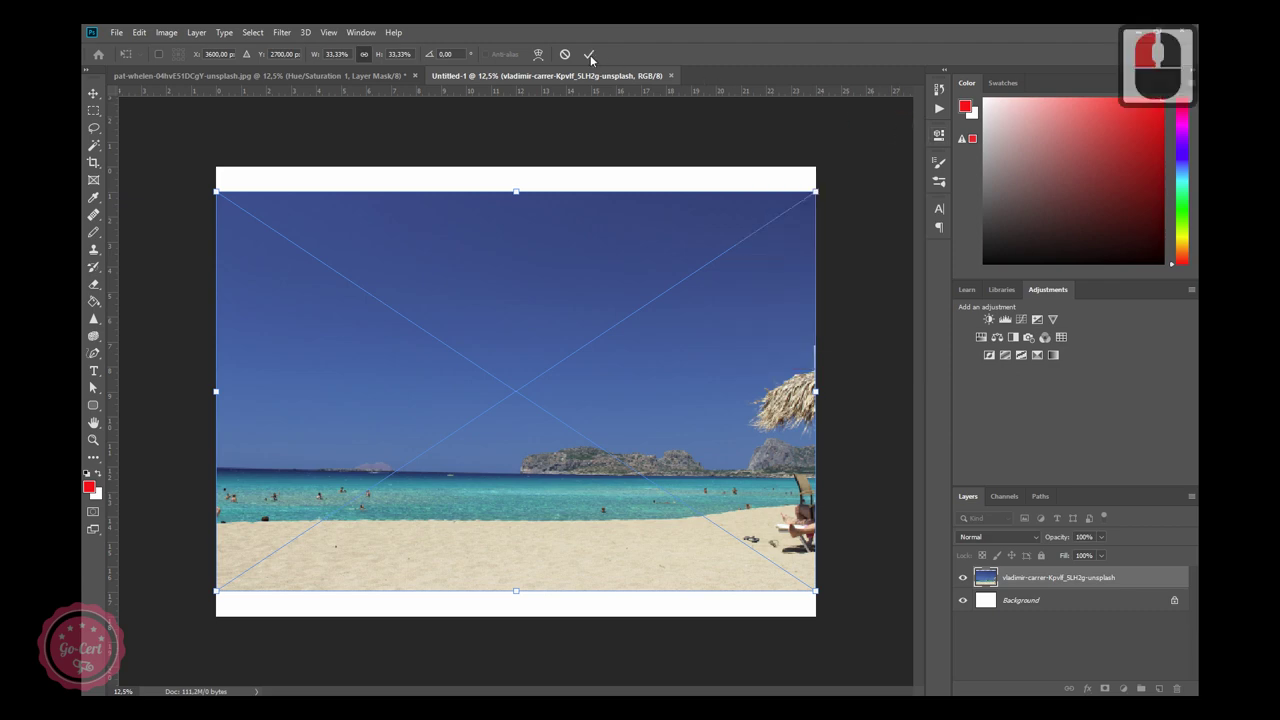
click(596, 61)
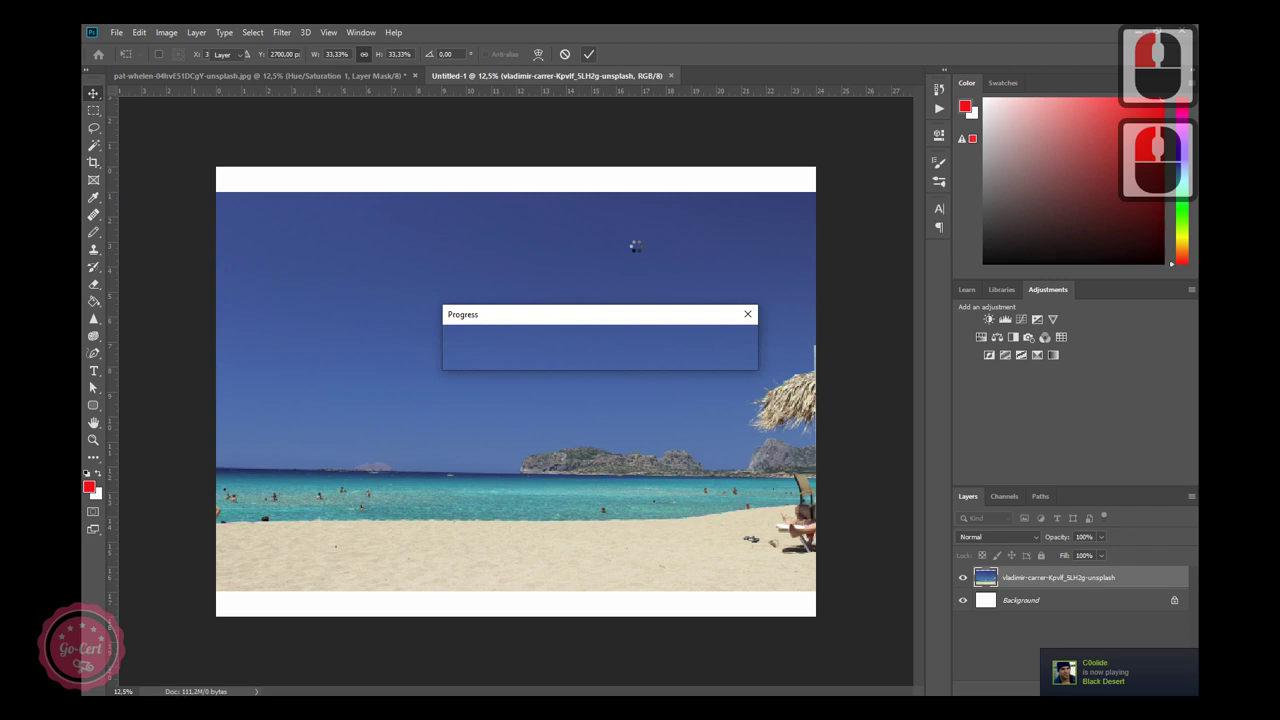
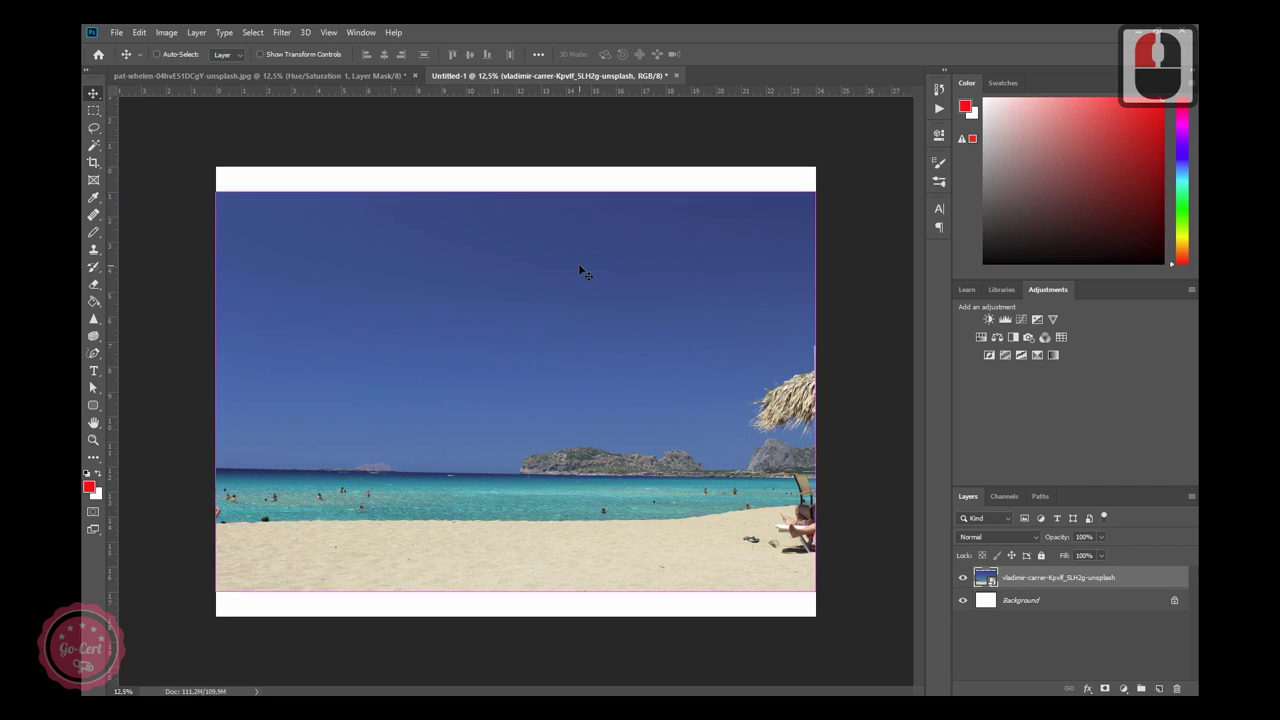
key(ctrl+t)
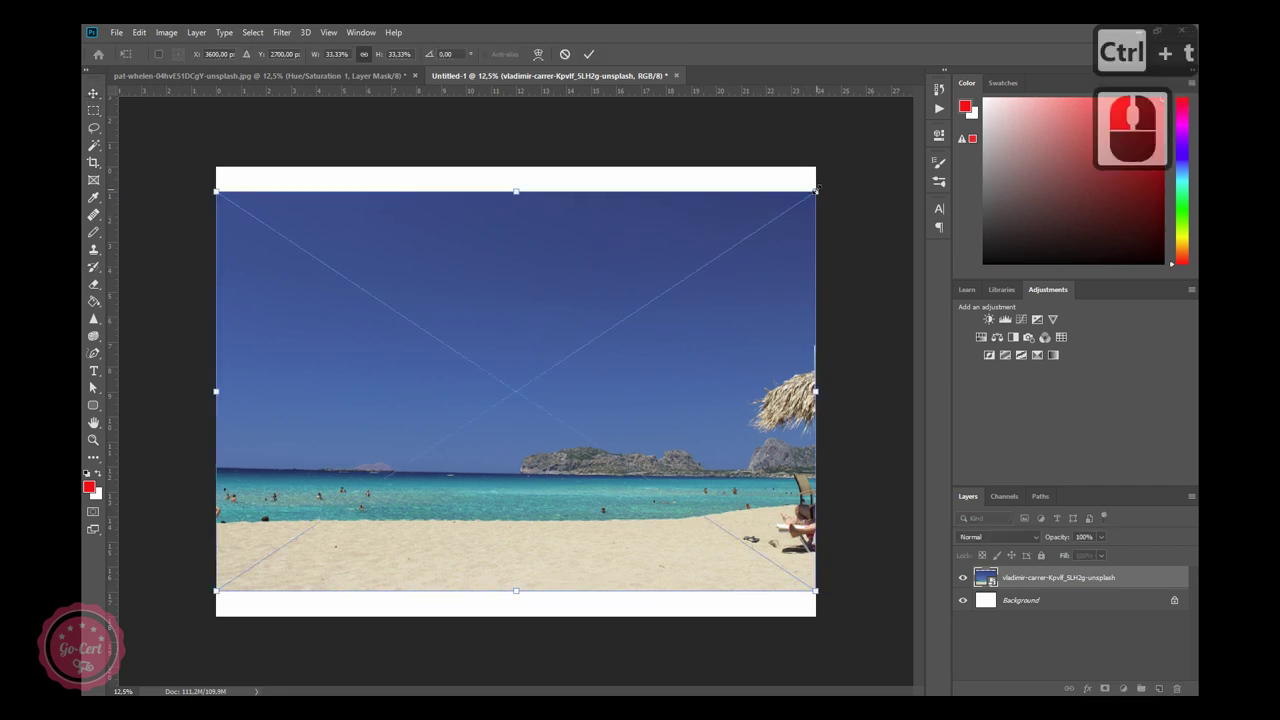
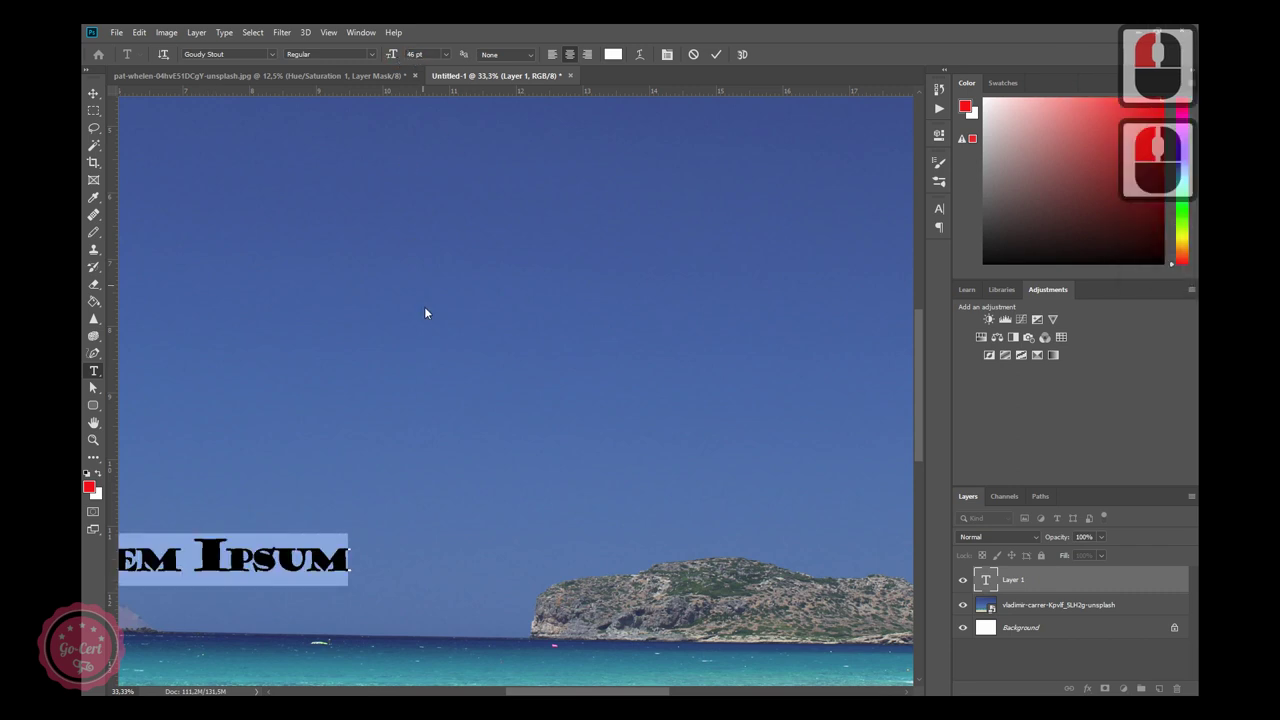
Select the Lorem Ipsum heading and try the Great Vibes and Greek Diner Inline TT fonts.
key(ctrl+-)
middle_click(429, 319)
key(ctrl+-)
key(ctrl+-)
key(ctrl+-)
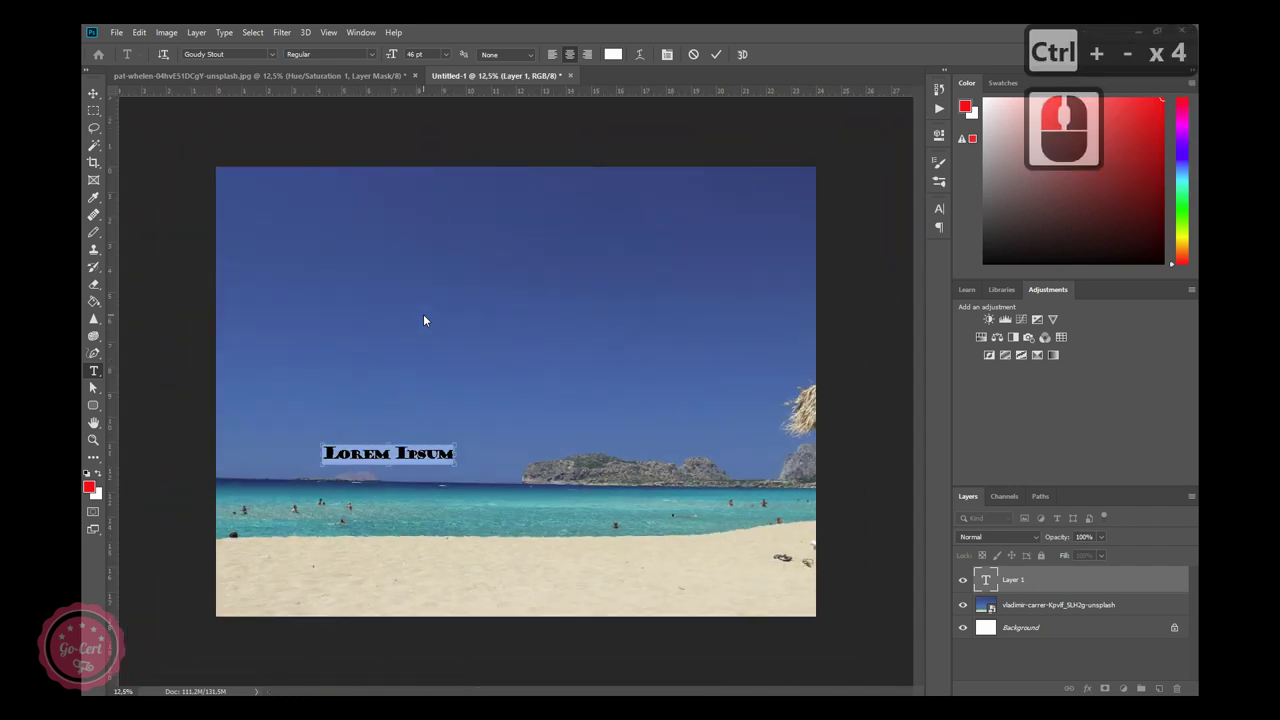
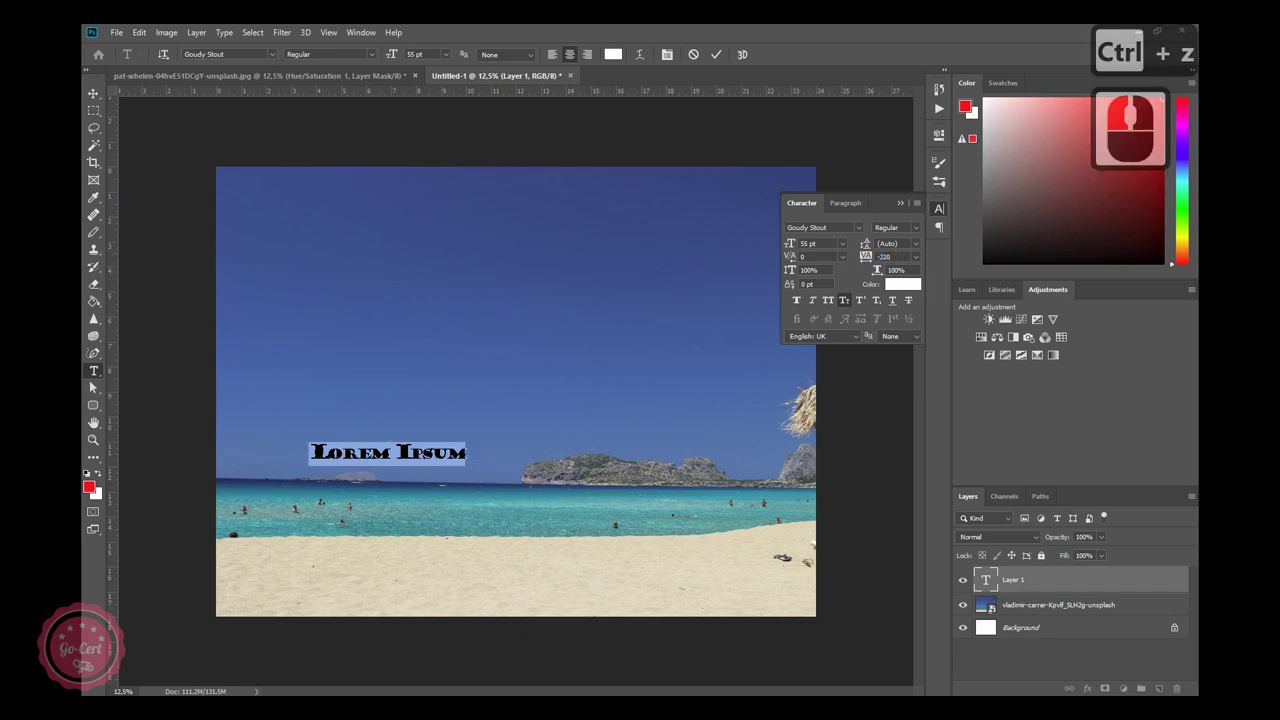
double_click(244, 131)
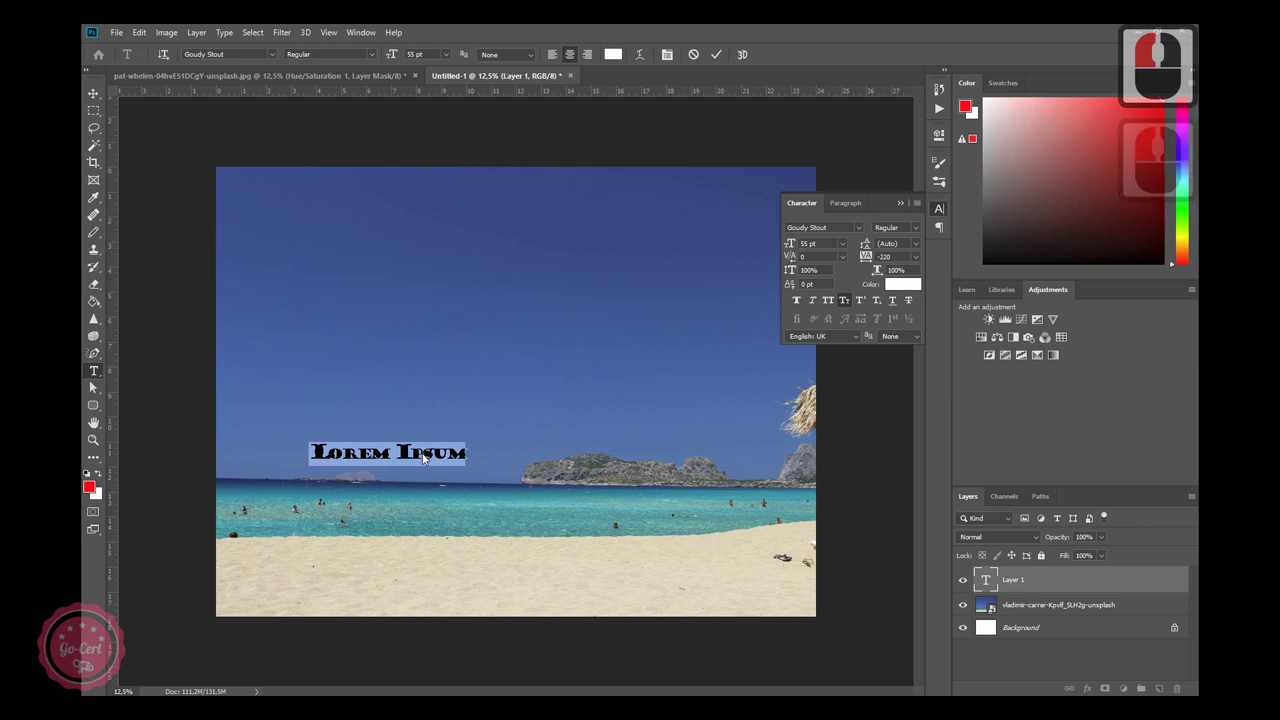
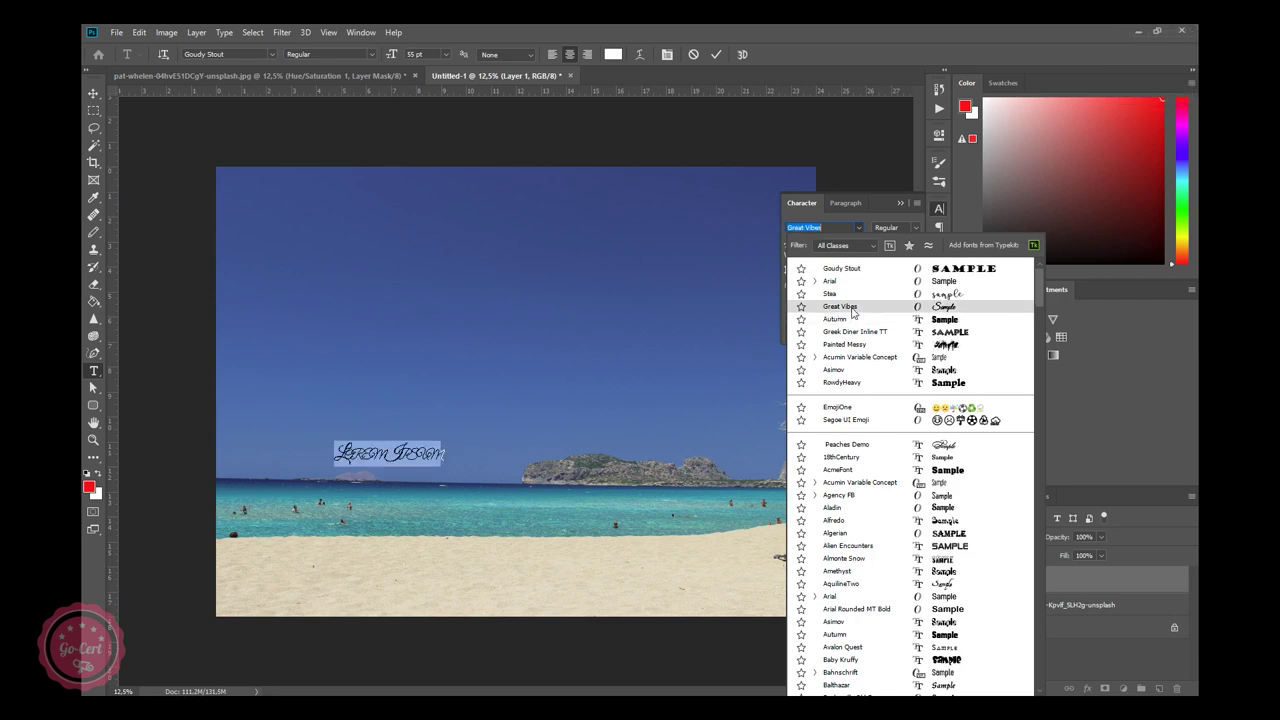
click(857, 311)
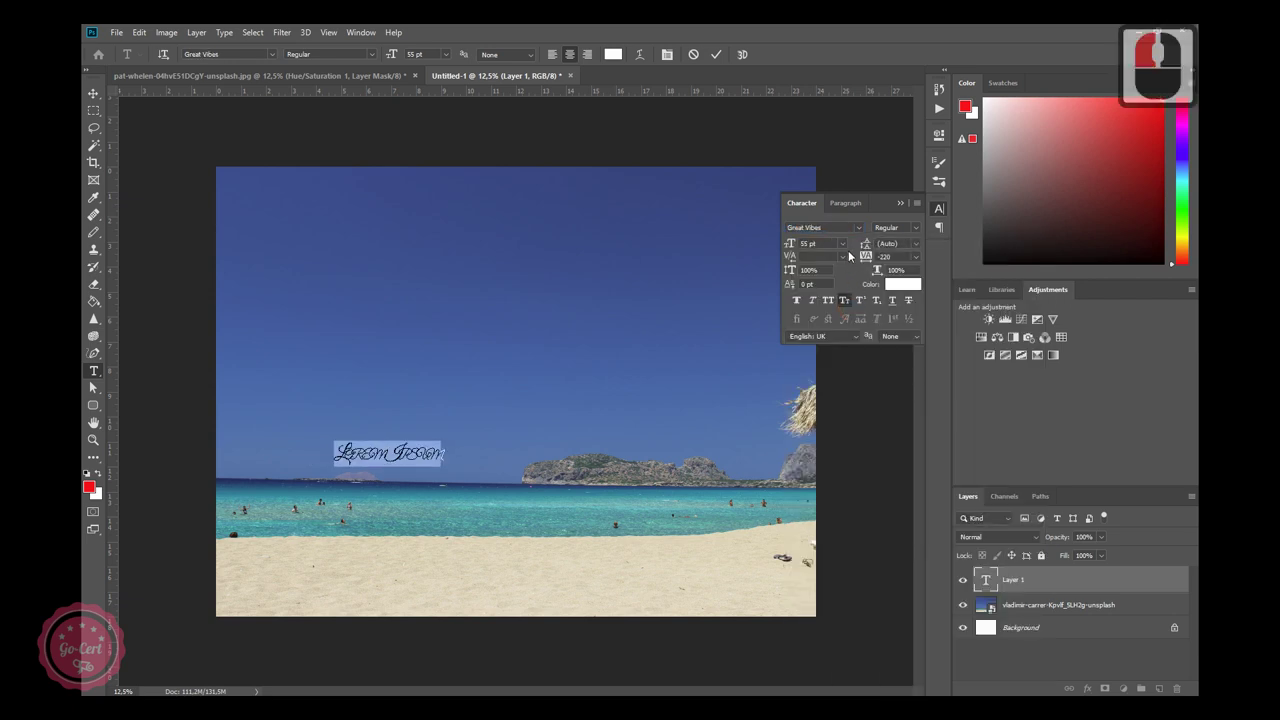
click(867, 227)
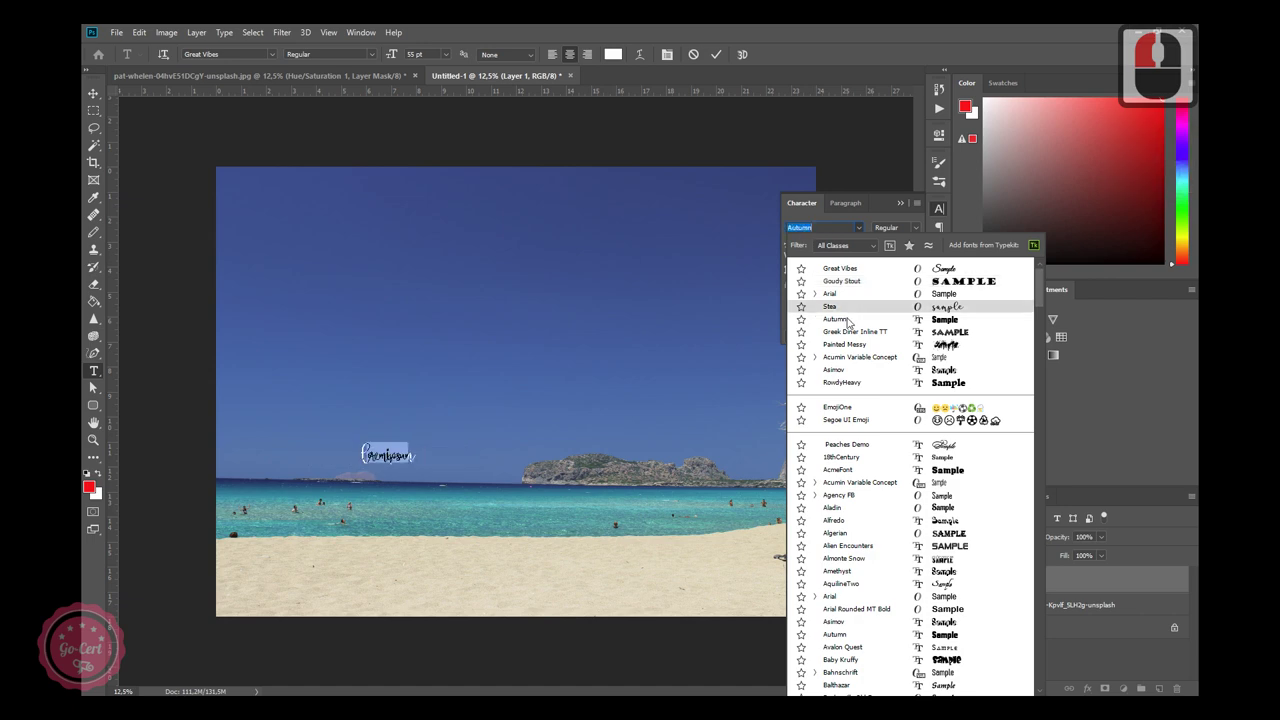
click(851, 333)
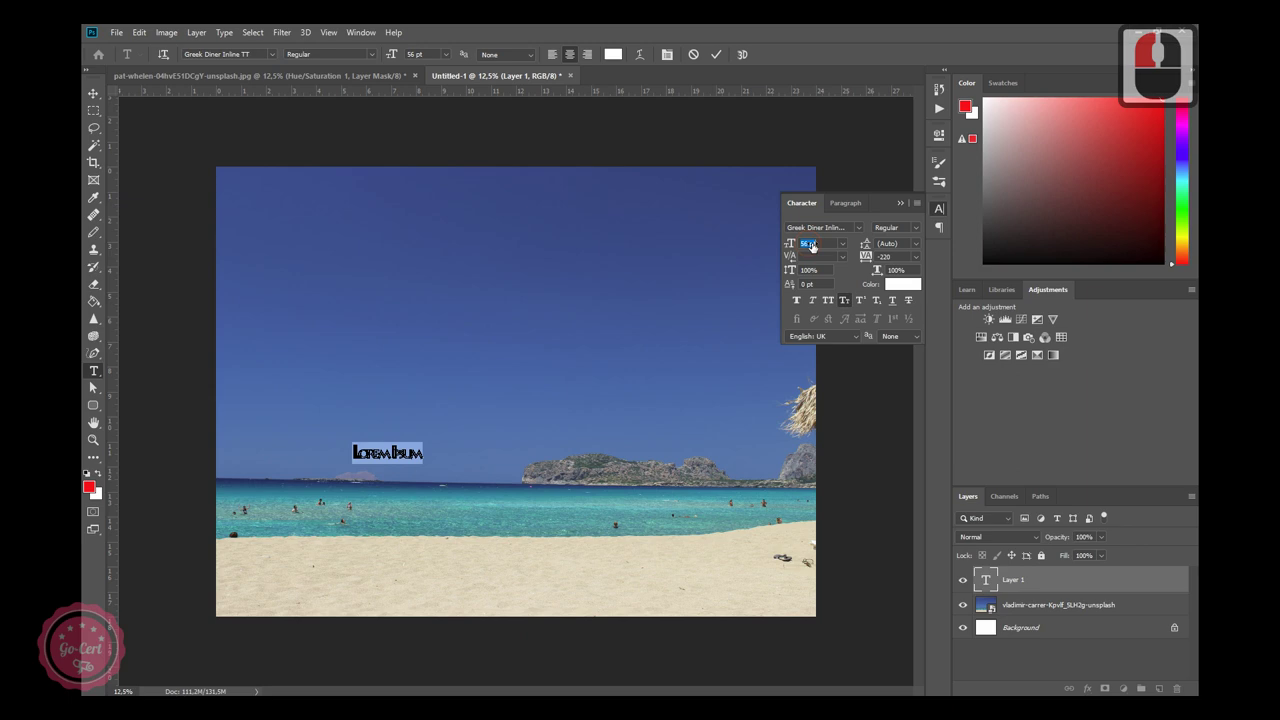
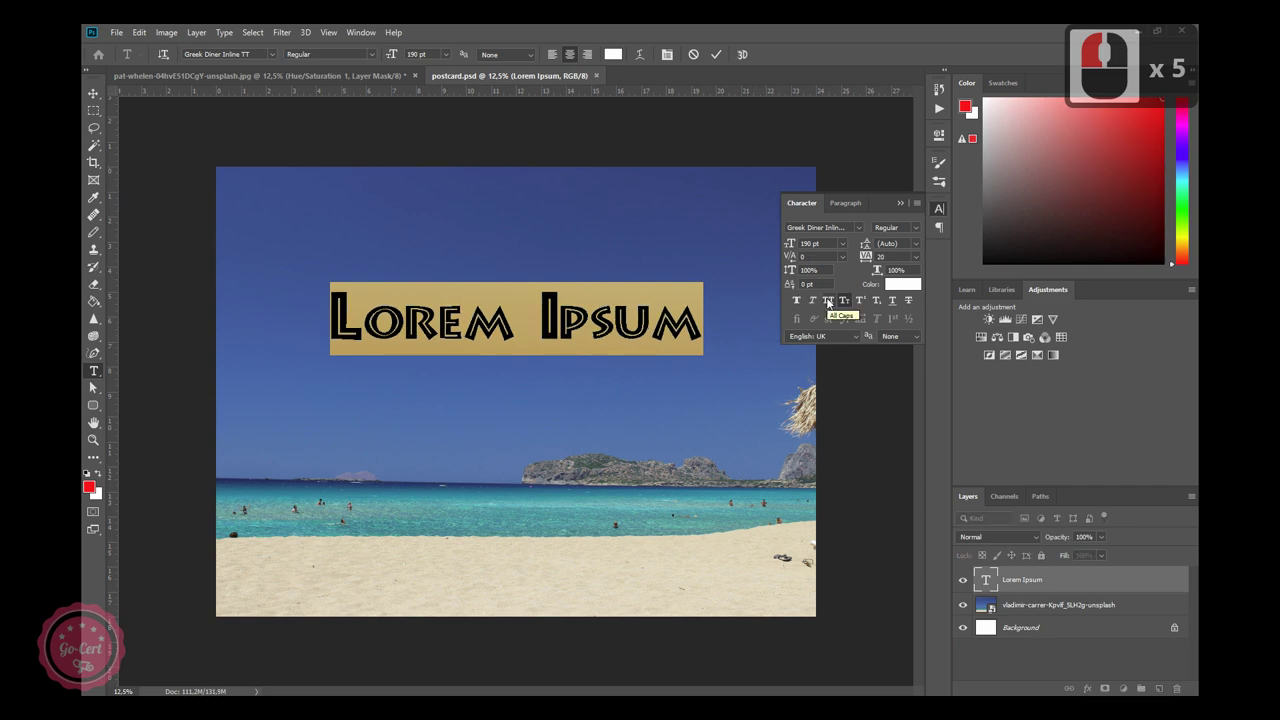
Try All Caps on the 190 pt heading with tracking 20, then revert to mixed case.
click(832, 302)
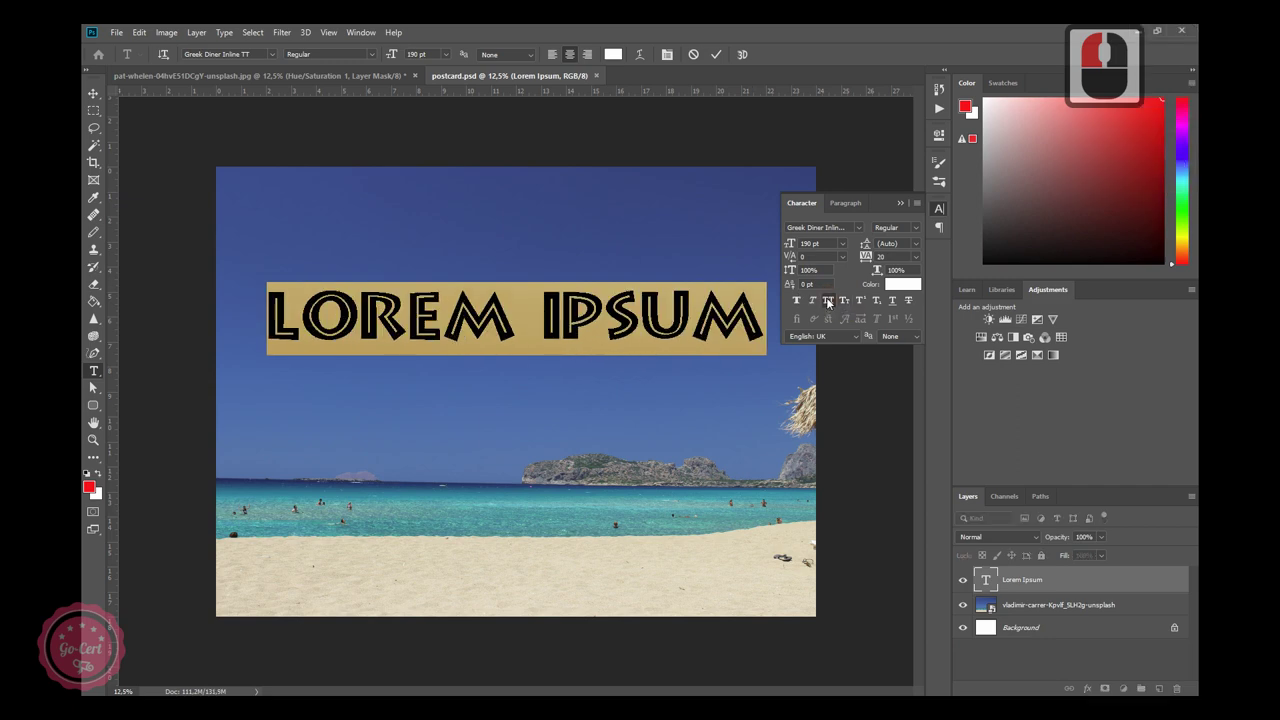
key(ctrl+z)
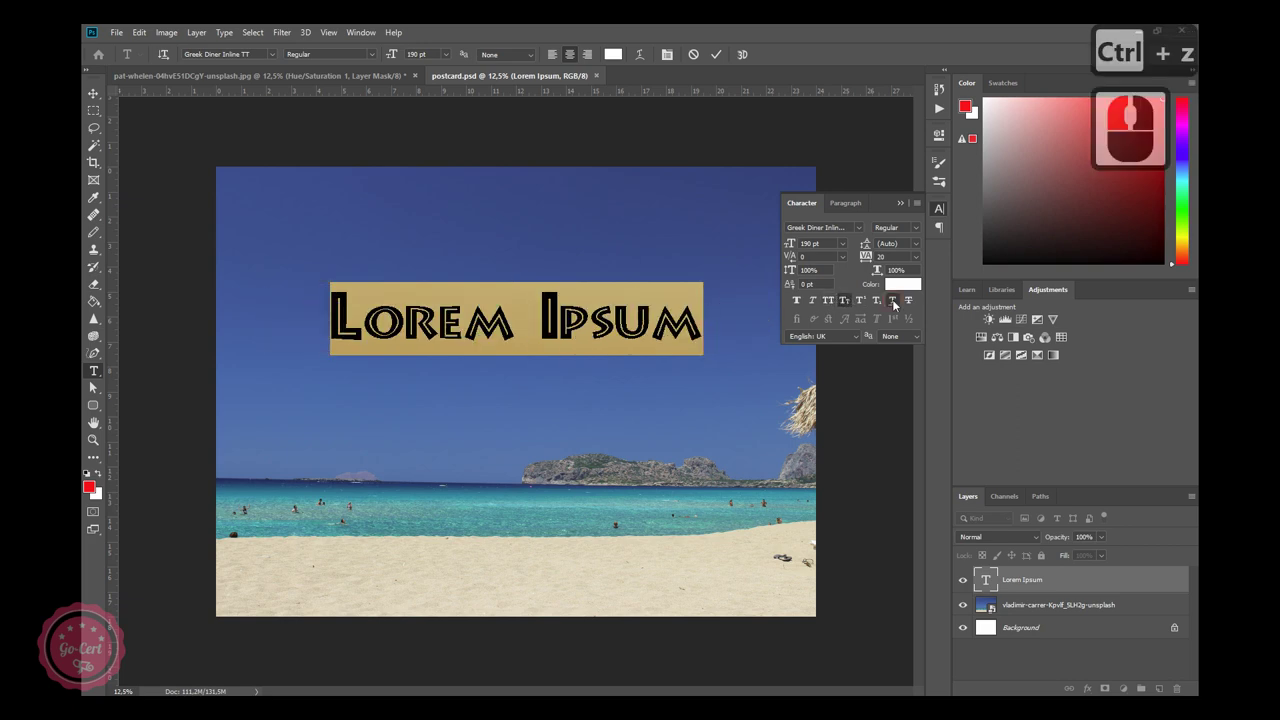
key(ctrl+z)
click(898, 304)
key(ctrl+z)
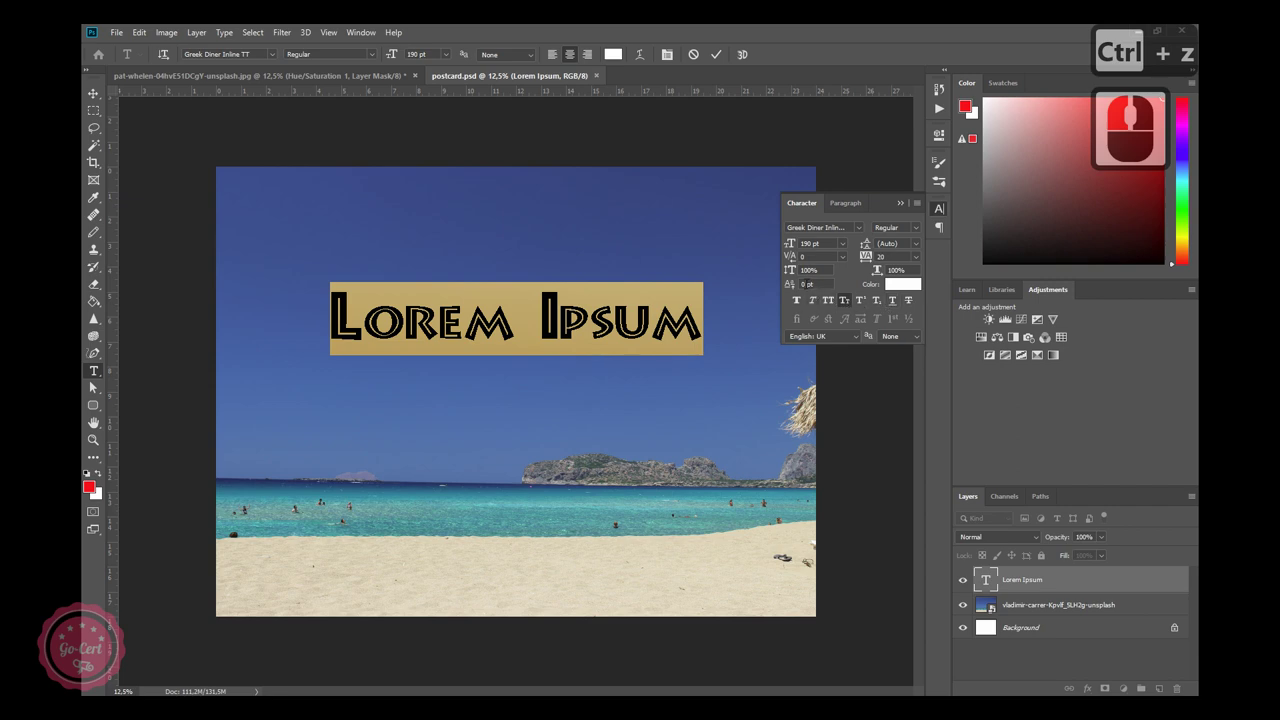
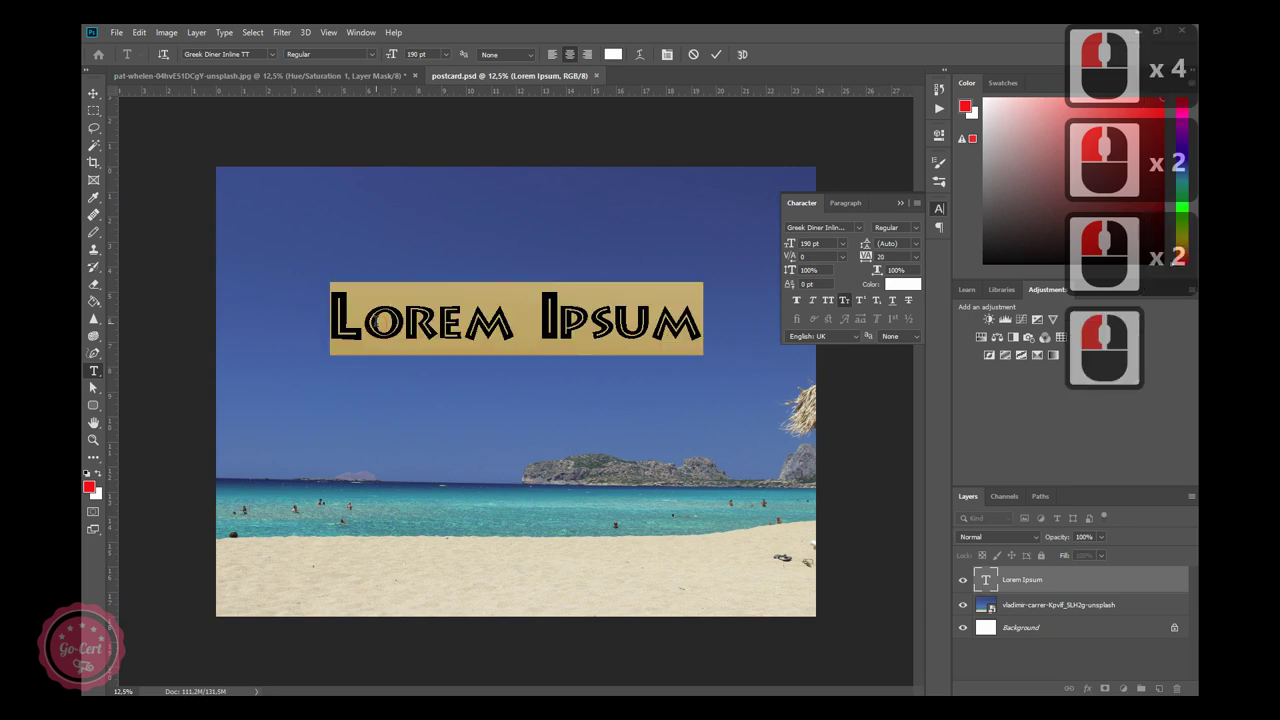
Replace the placeholder with 'Greetings from Greece' at 149 pt and commit it.
text(gree)
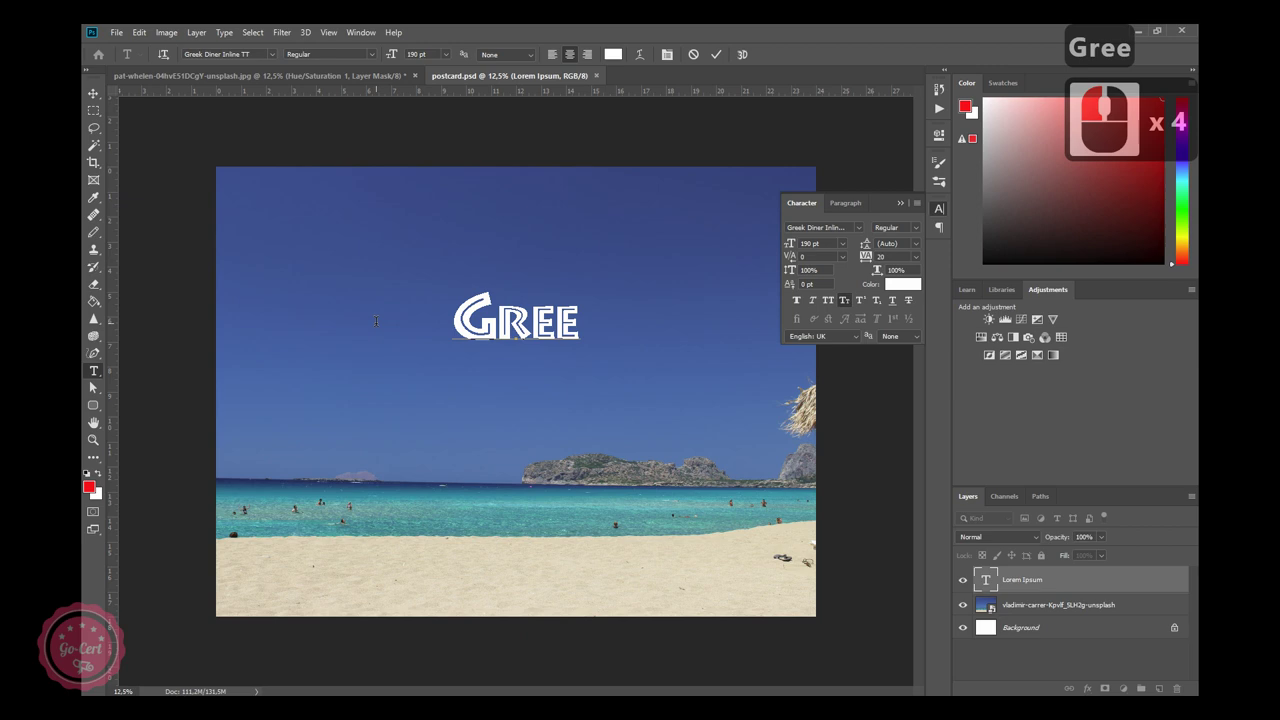
text(gsrom)
key(BackSpace)
text(ree)
text(e)
text(e)
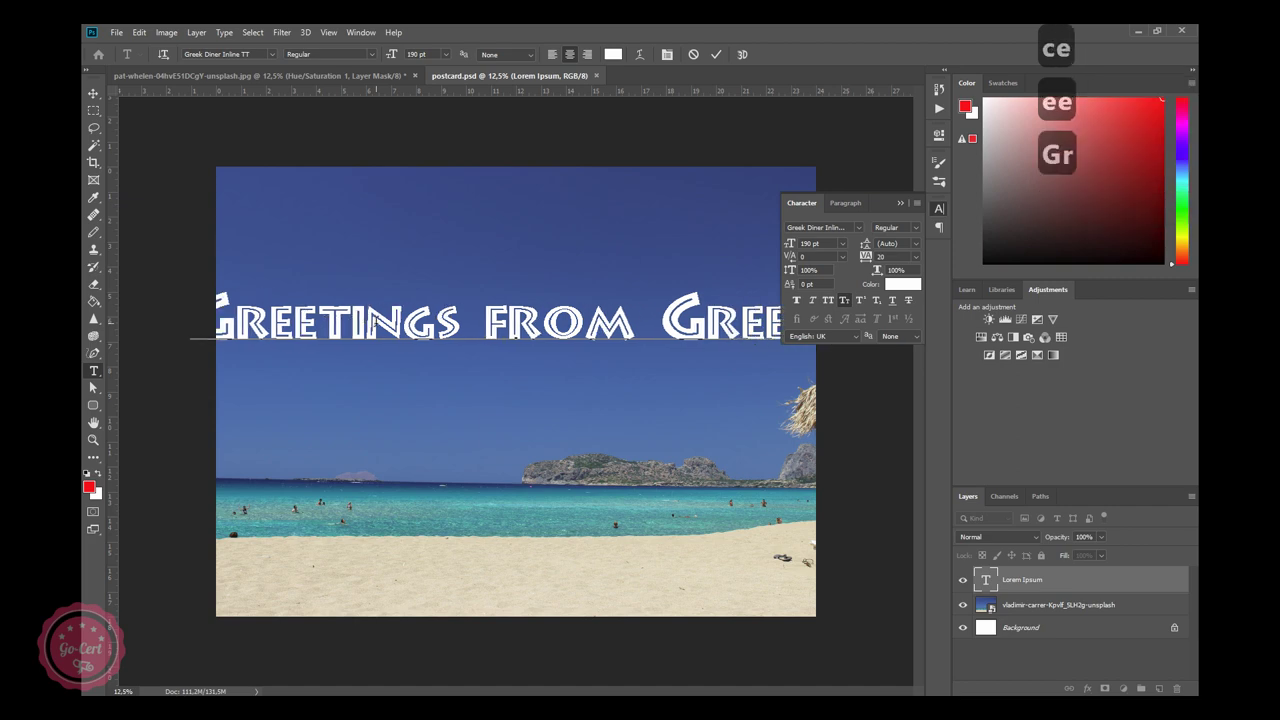
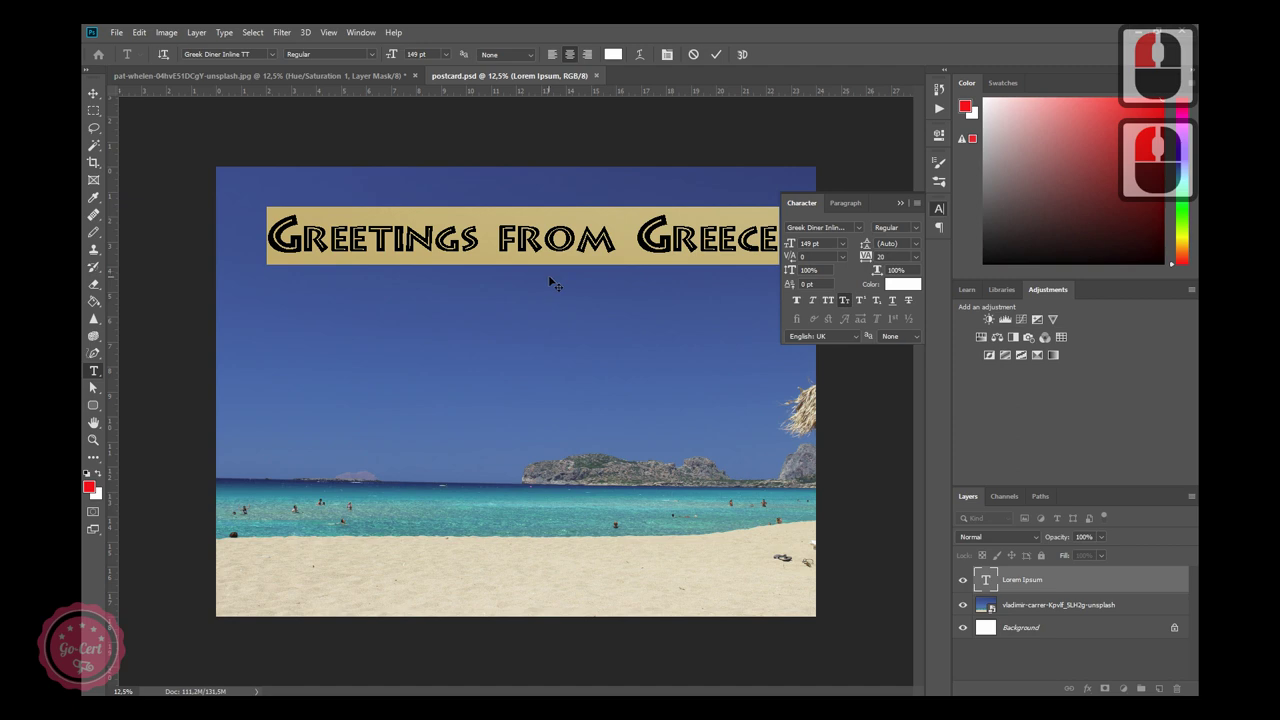
click(551, 280)
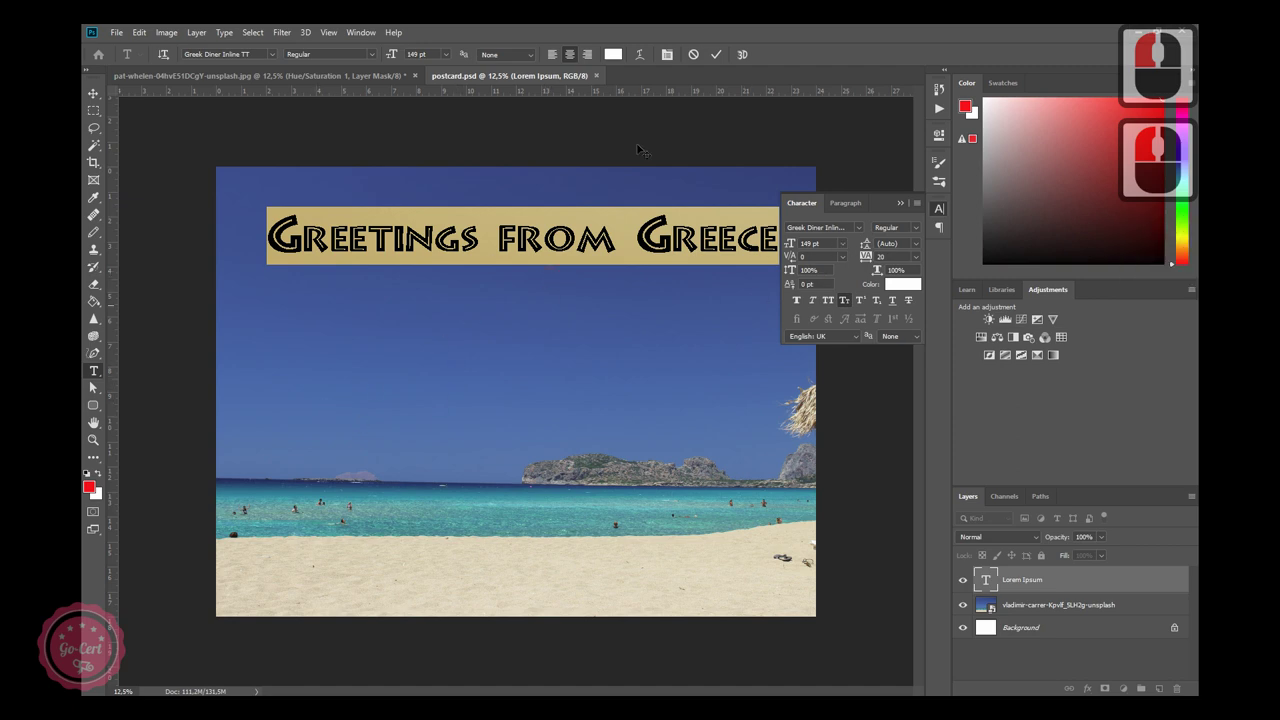
click(720, 56)
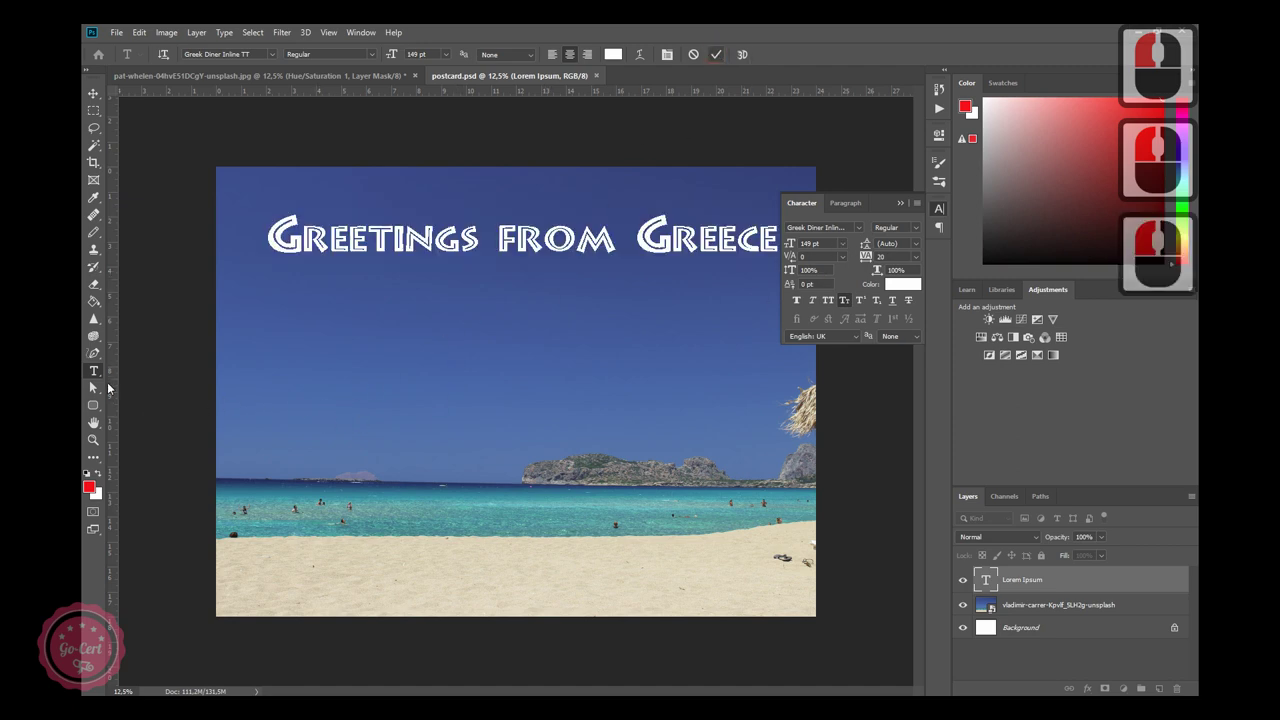
Start a new text line below the heading reading 'Island Crete'.
click(112, 370)
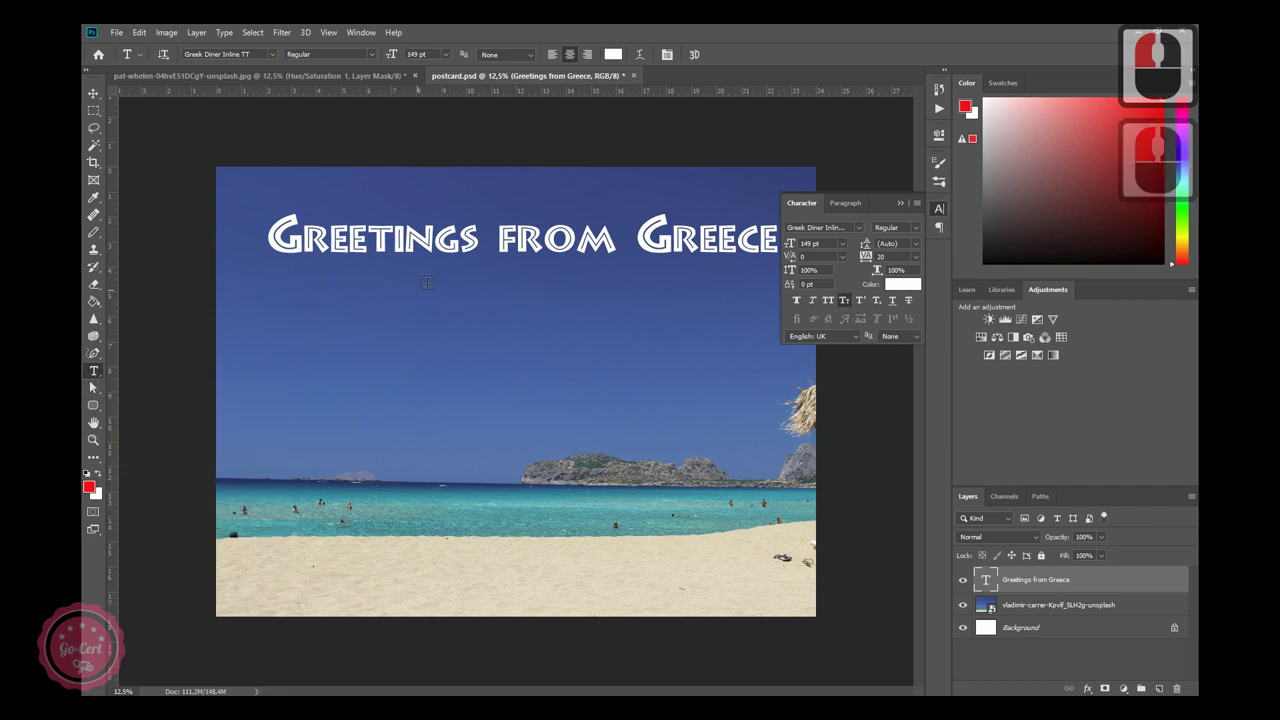
click(95, 385)
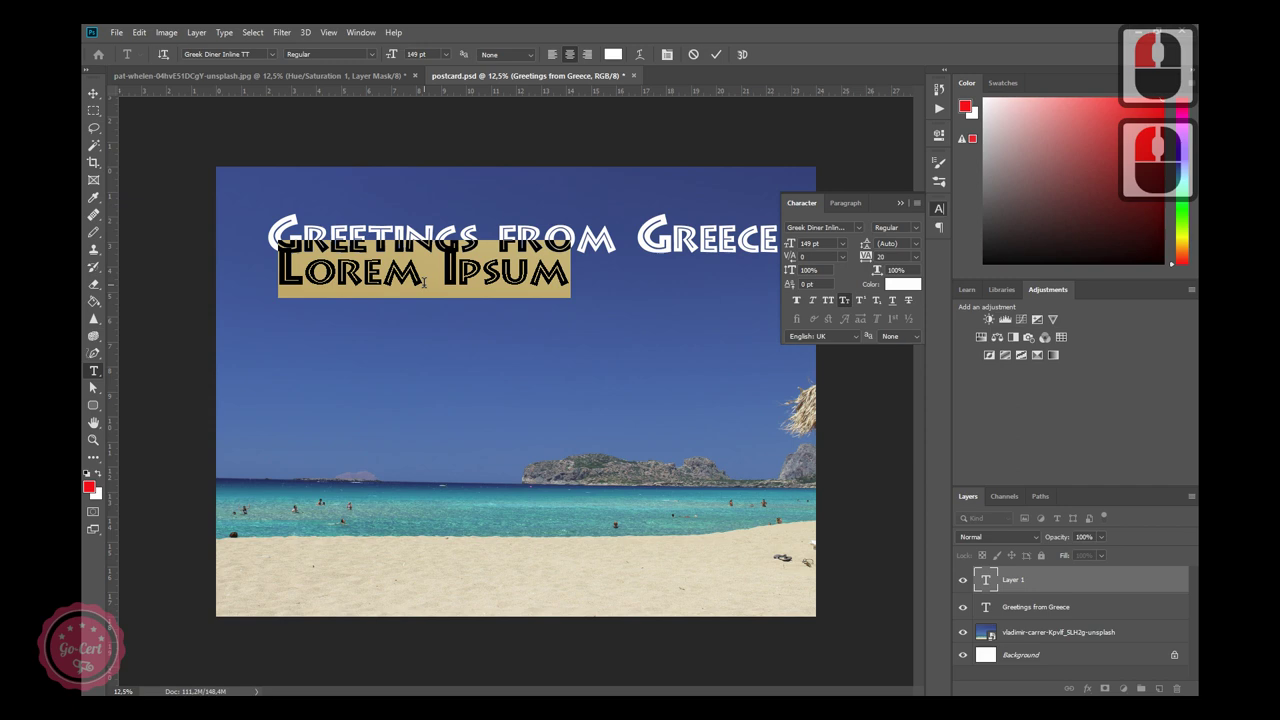
text(island o)
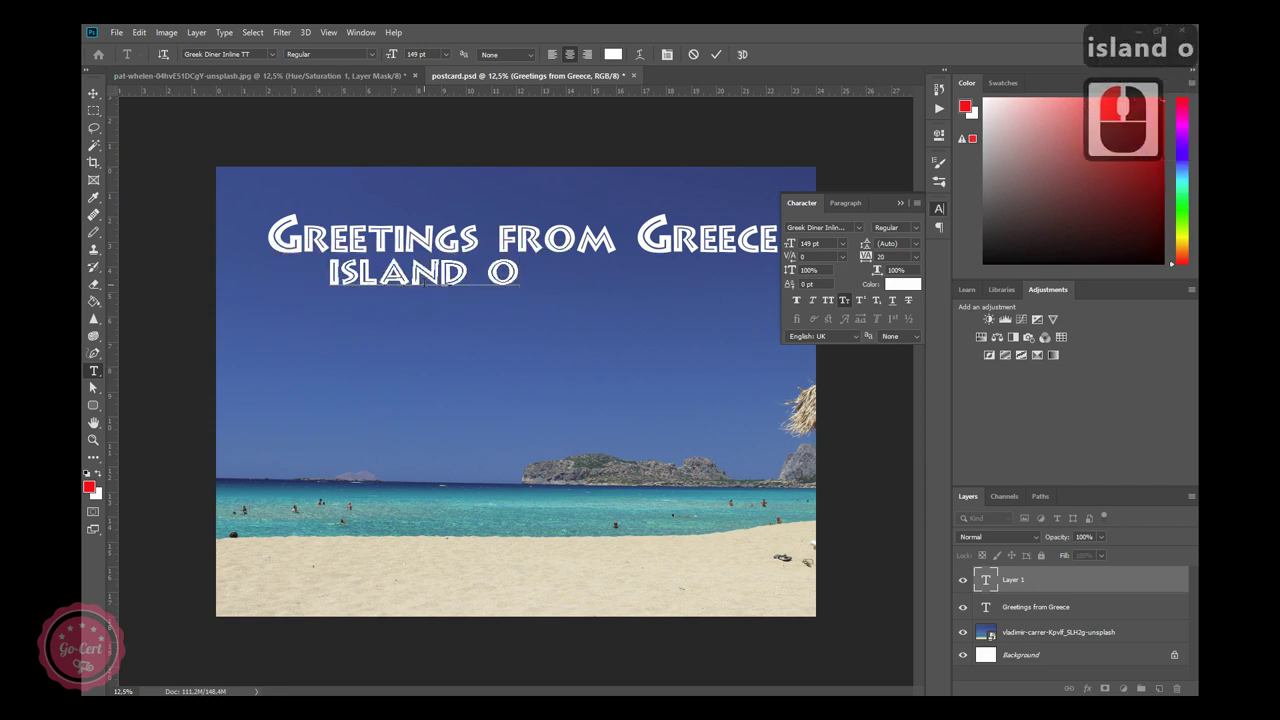
key(BackSpace)
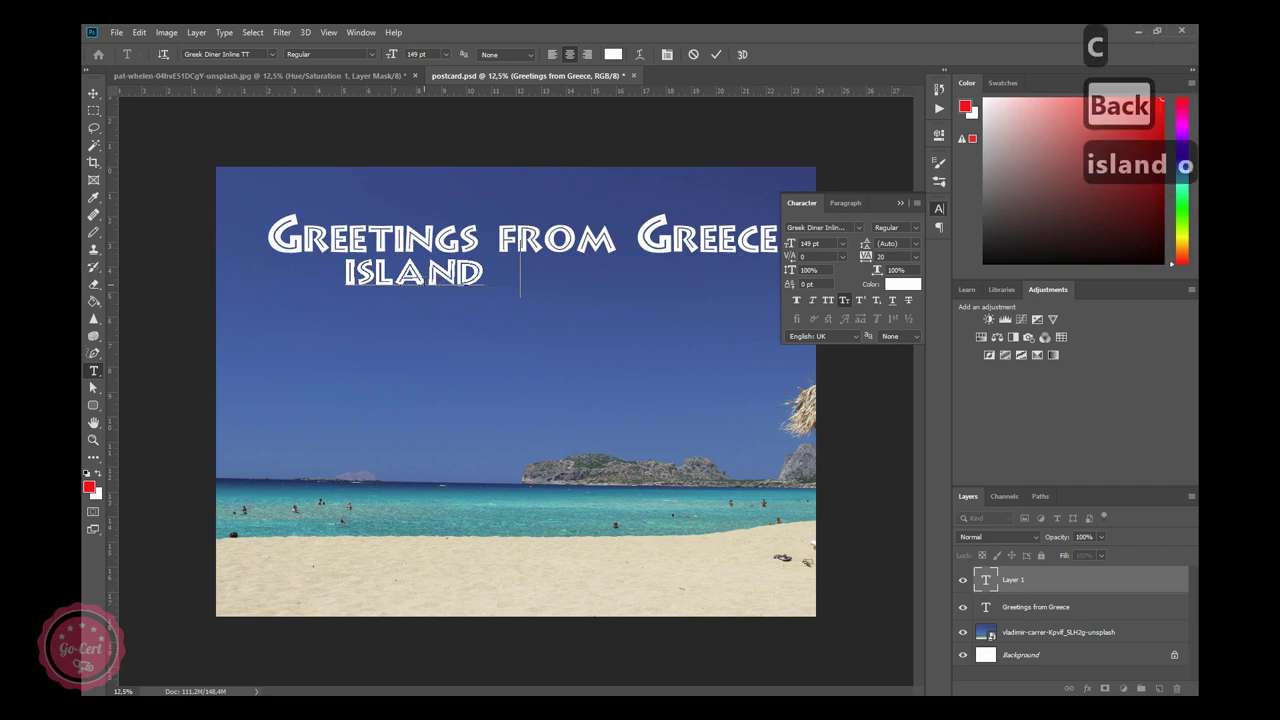
text(ete)
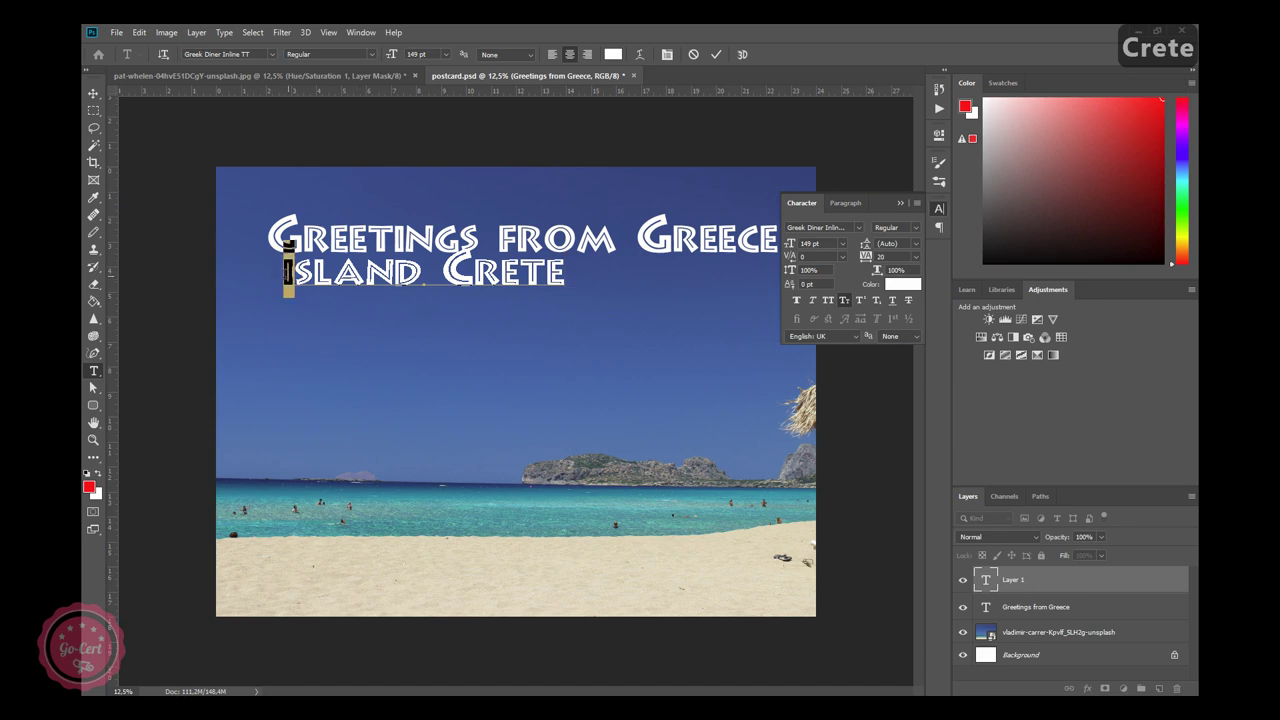
Select the Island Crete line and reduce its font size to 96 pt.
click(95, 385)
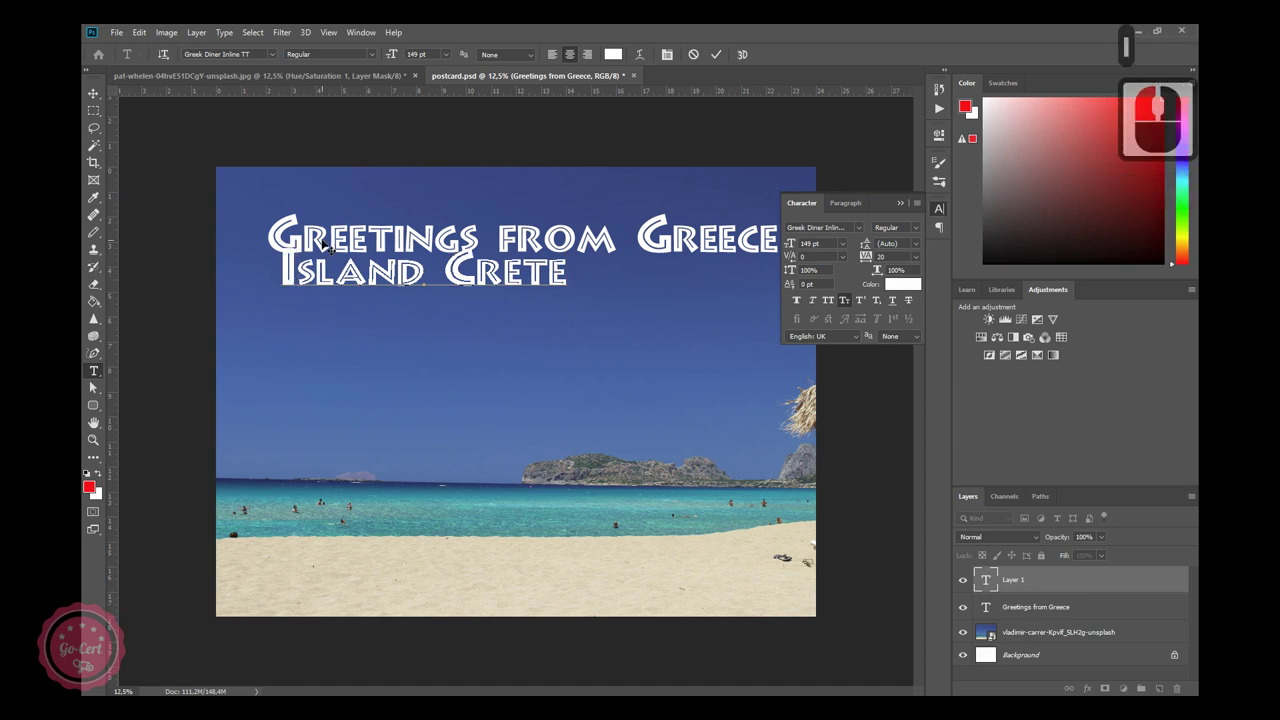
click(95, 385)
click(95, 385)
double_click(95, 385)
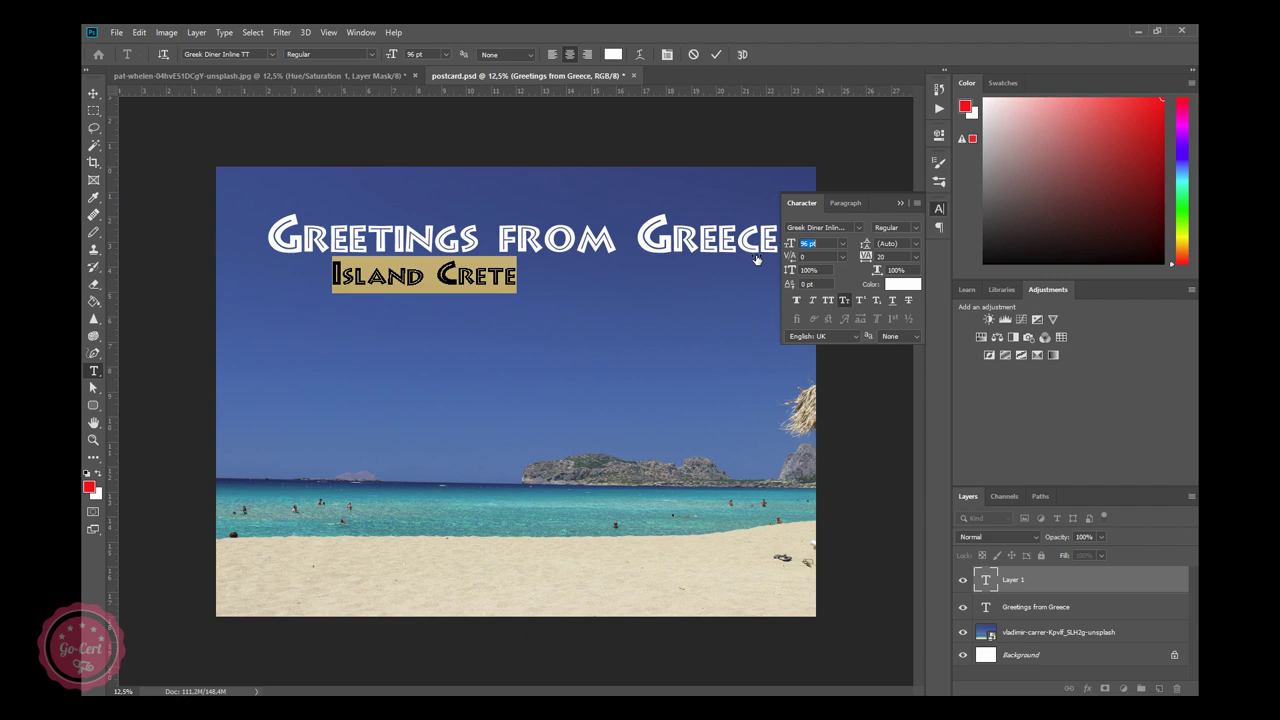
Try the RowdyHeavy and Stea fonts on the Island Crete subtitle.
click(95, 385)
click(95, 385)
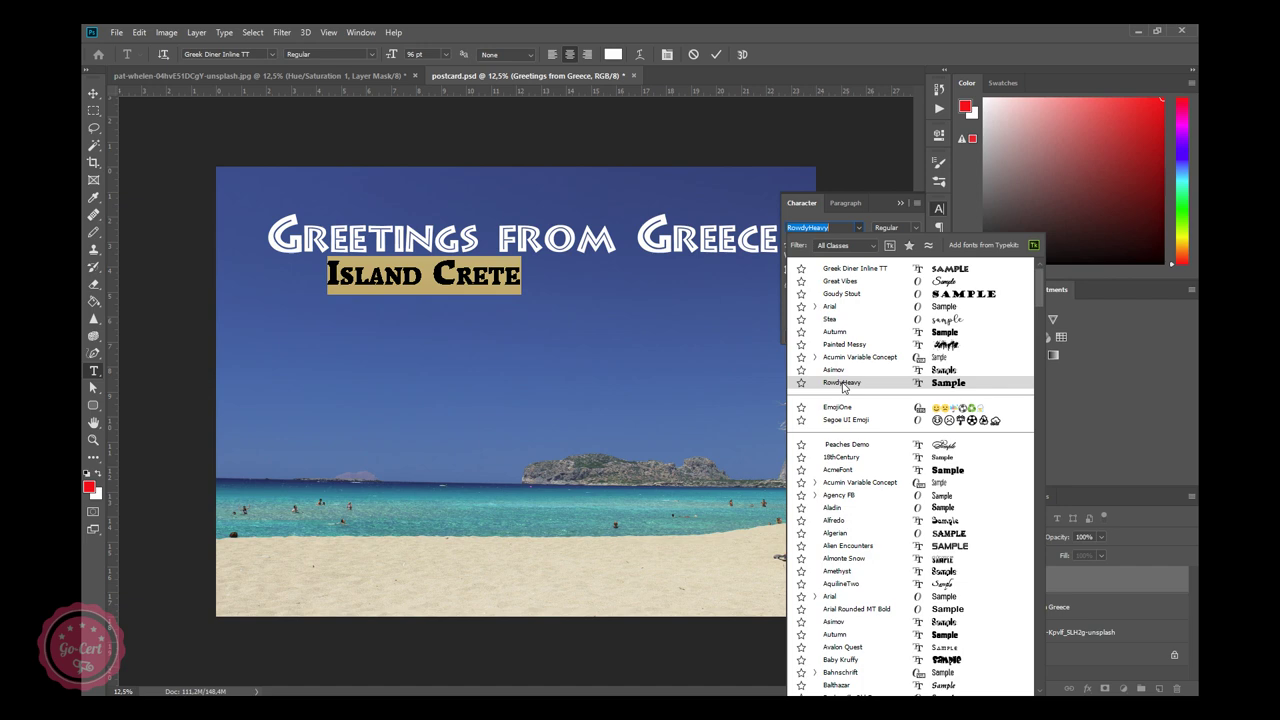
click(95, 385)
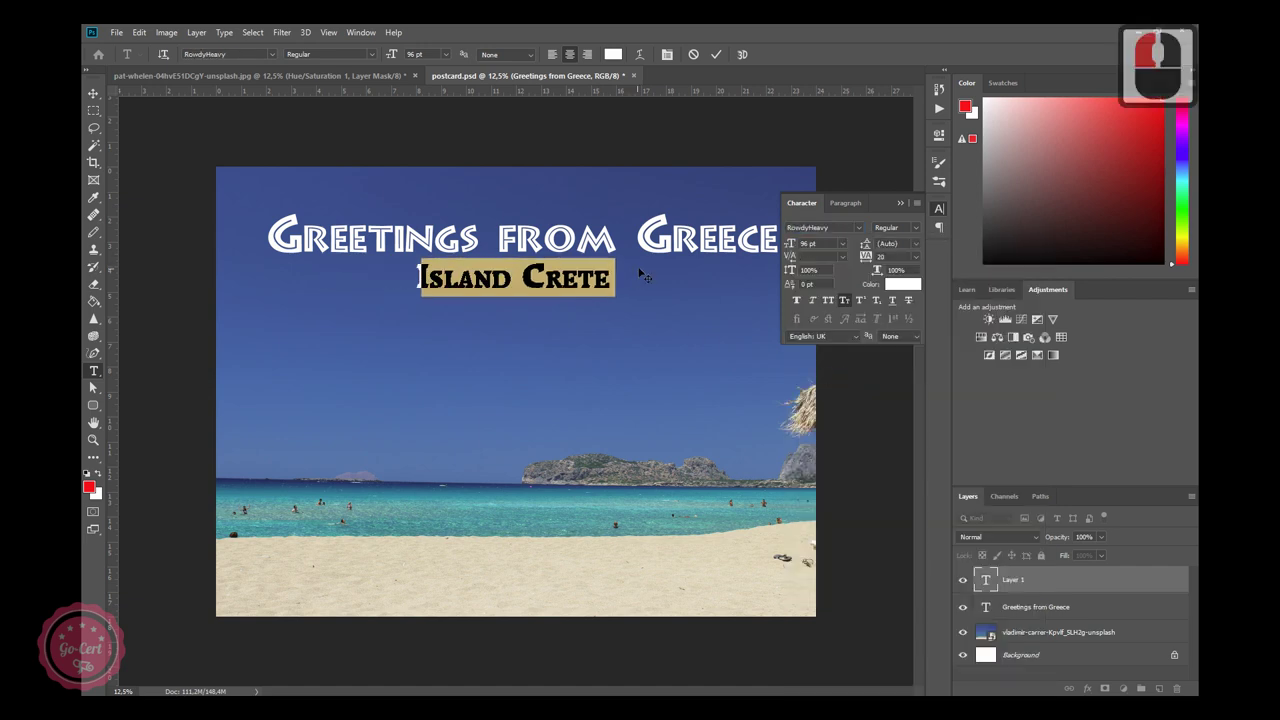
click(95, 385)
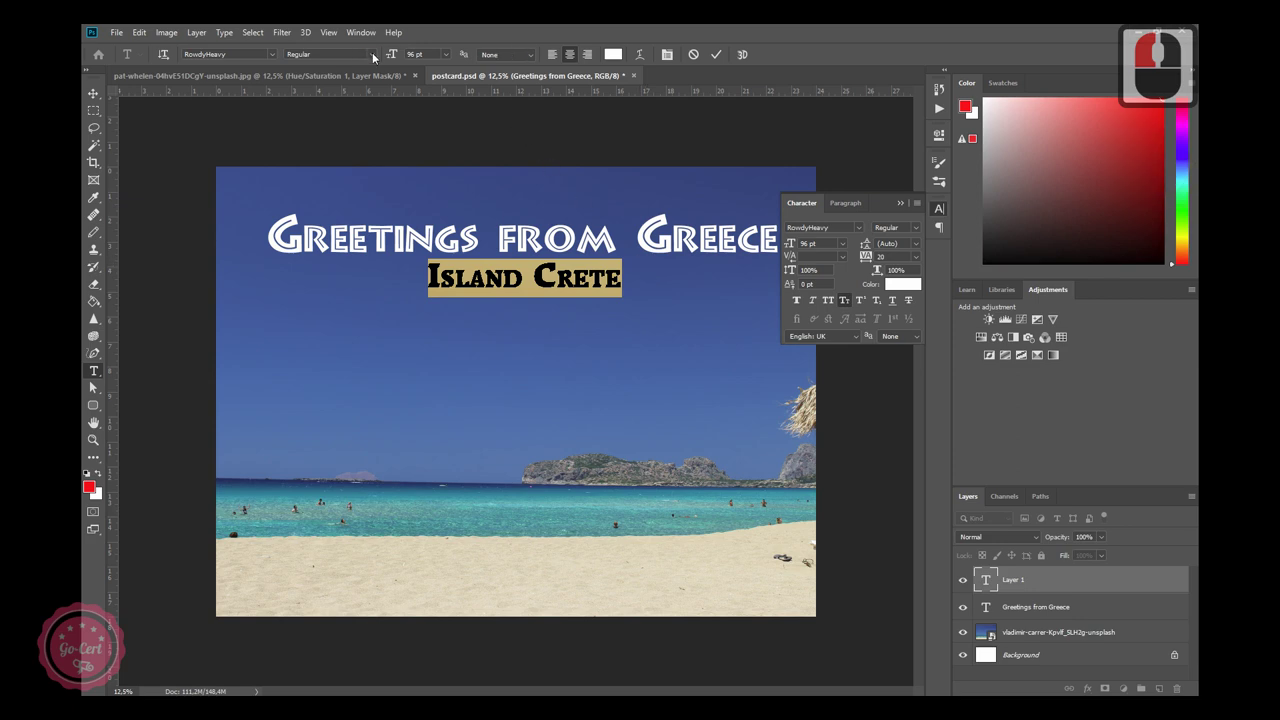
click(95, 385)
click(95, 385)
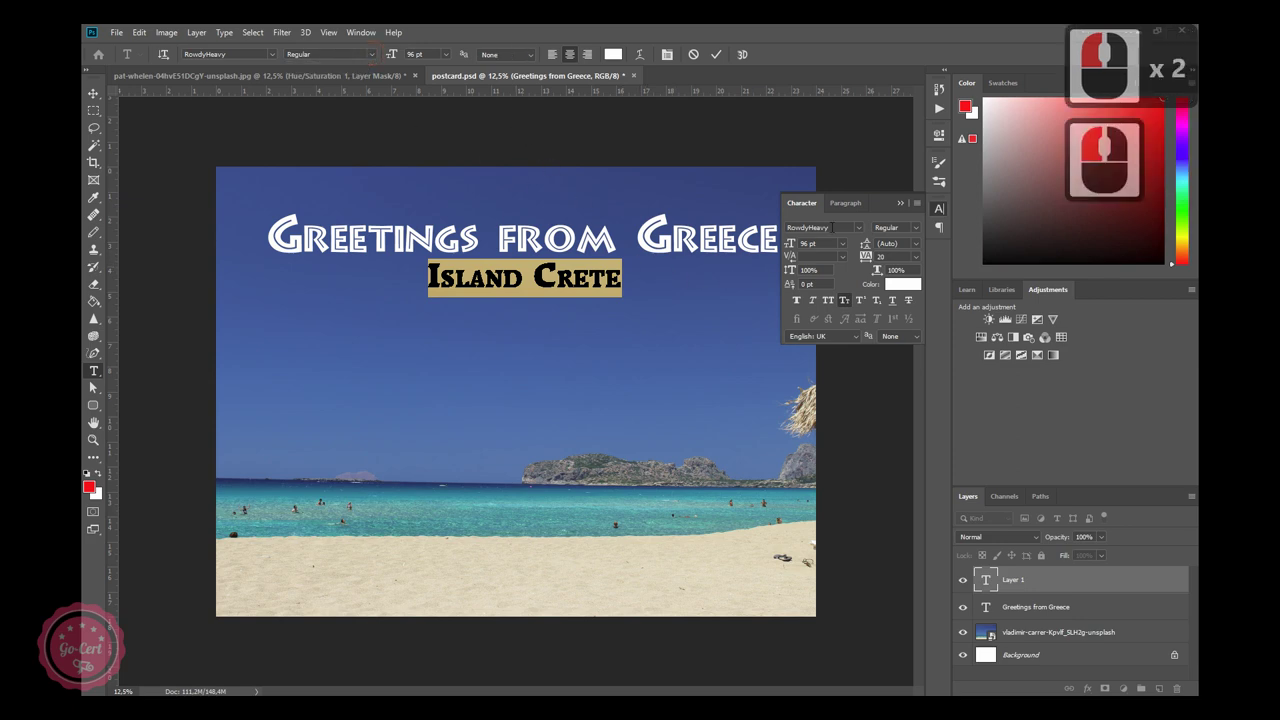
click(95, 385)
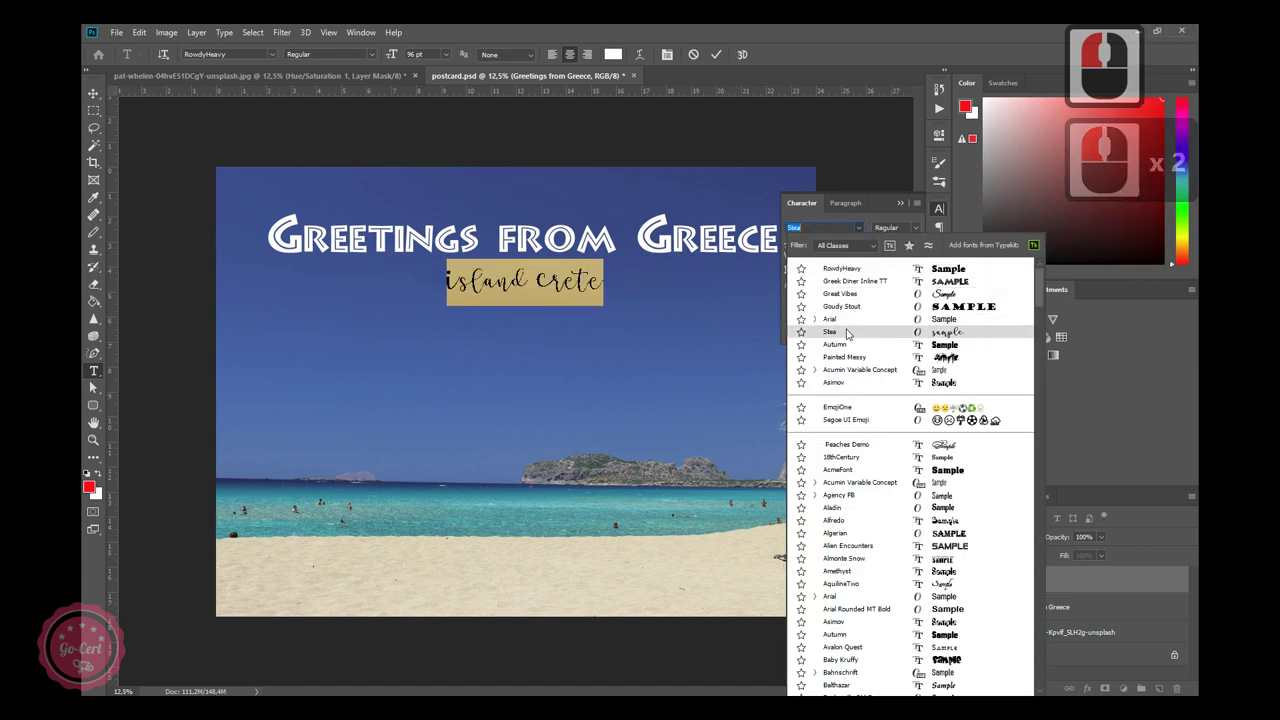
click(95, 385)
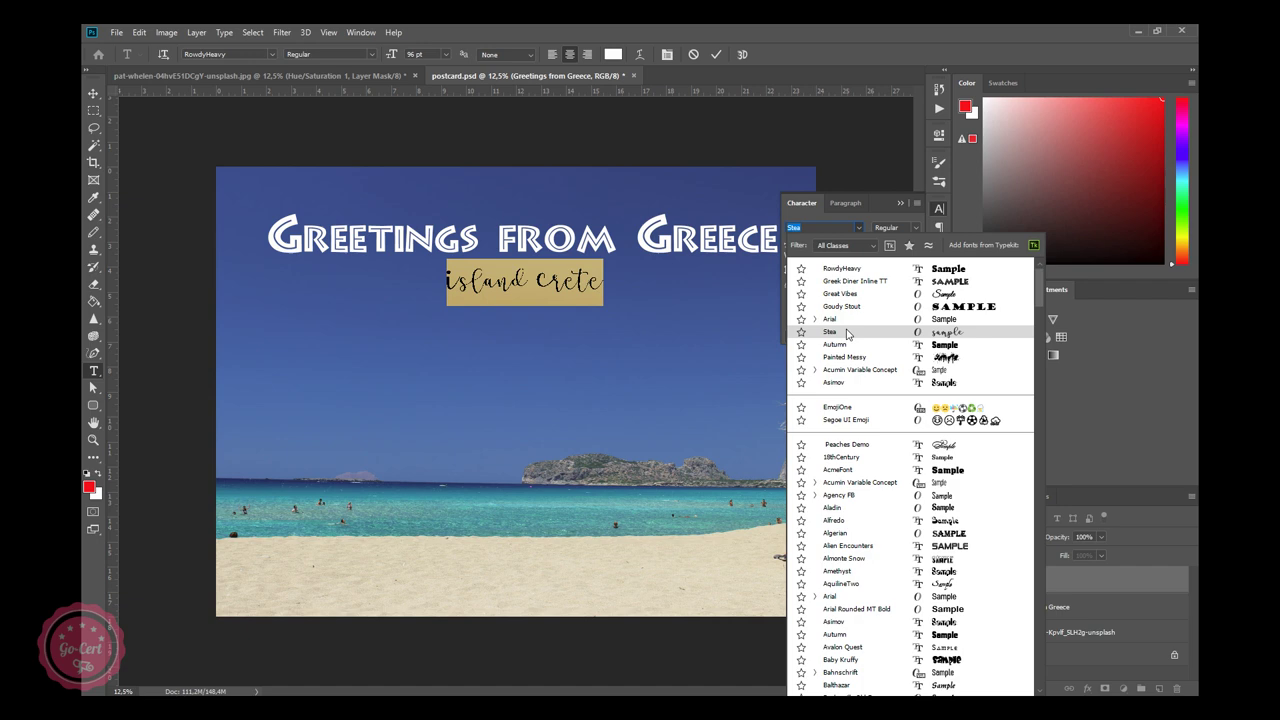
click(95, 385)
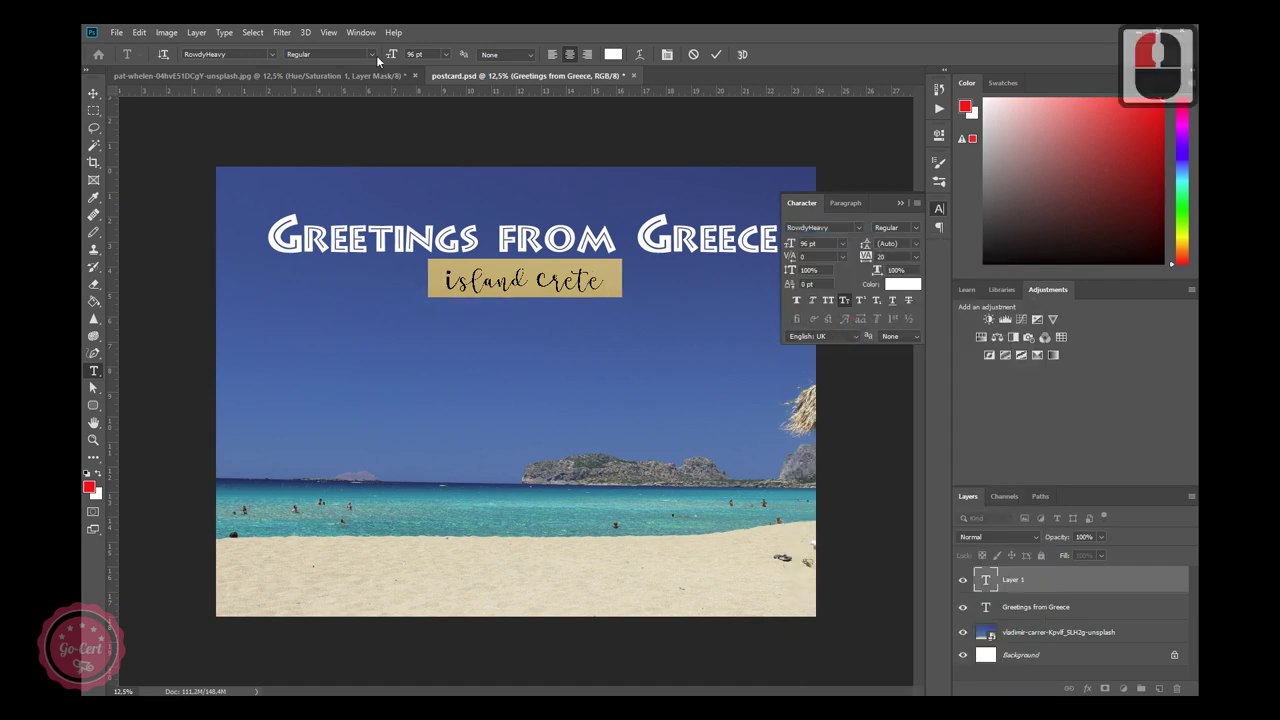
click(95, 385)
click(95, 385)
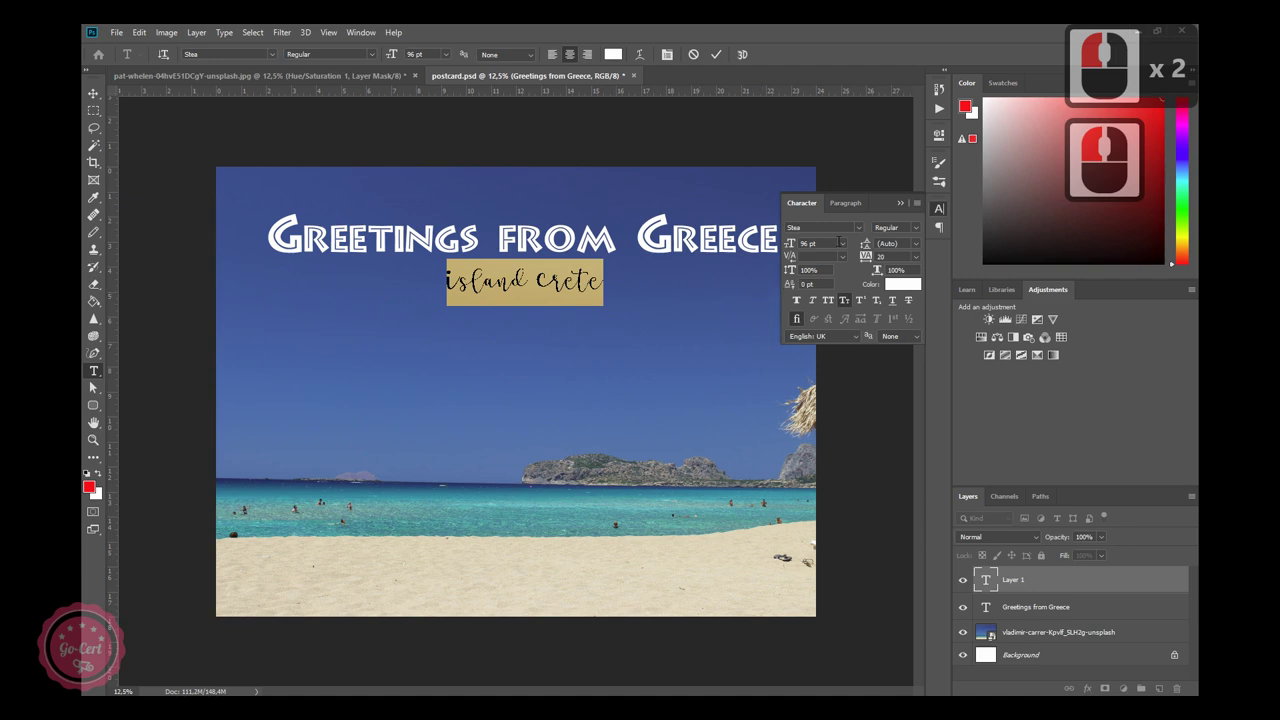
Try narrow bold italic, then set the subtitle in the white Shea script font and commit.
click(95, 385)
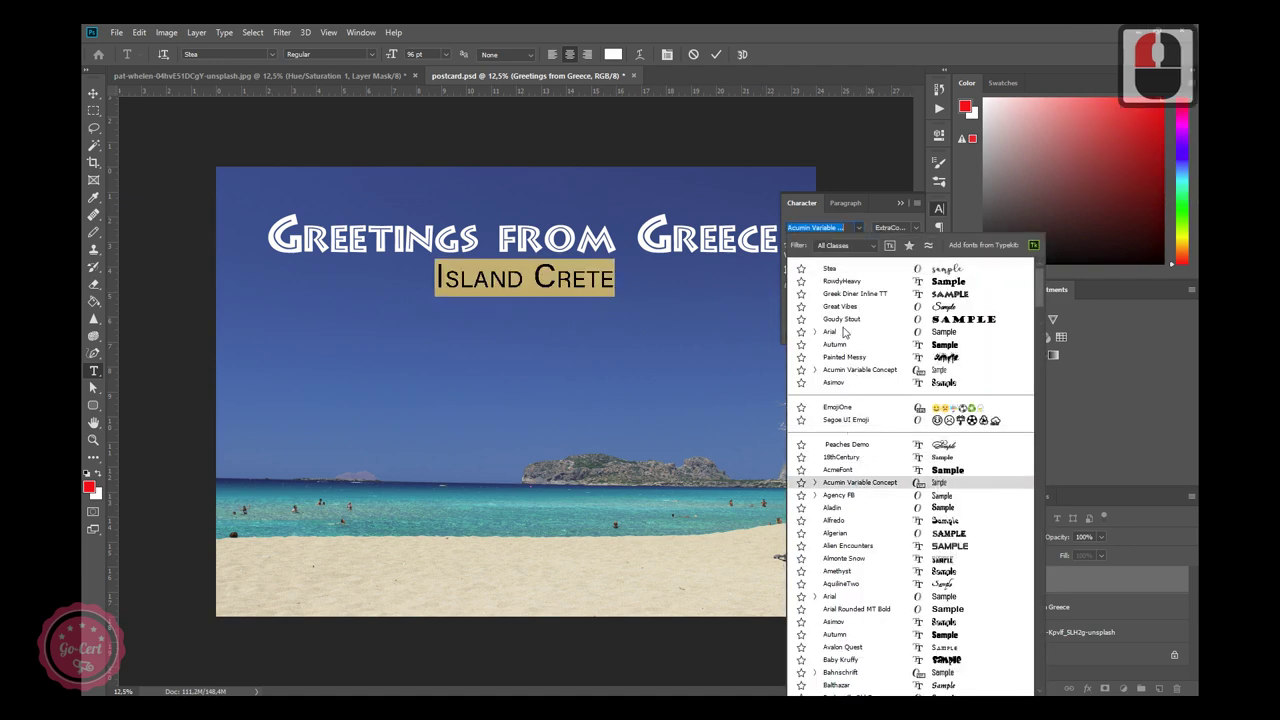
click(95, 385)
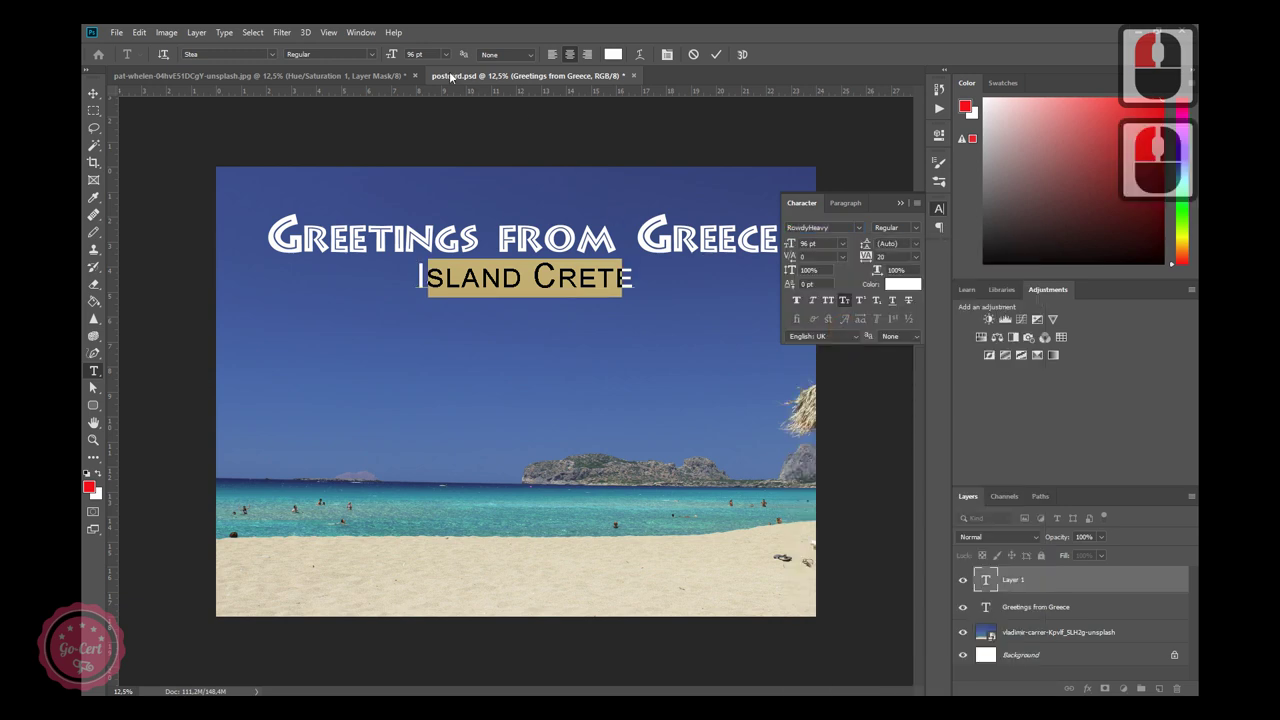
click(95, 385)
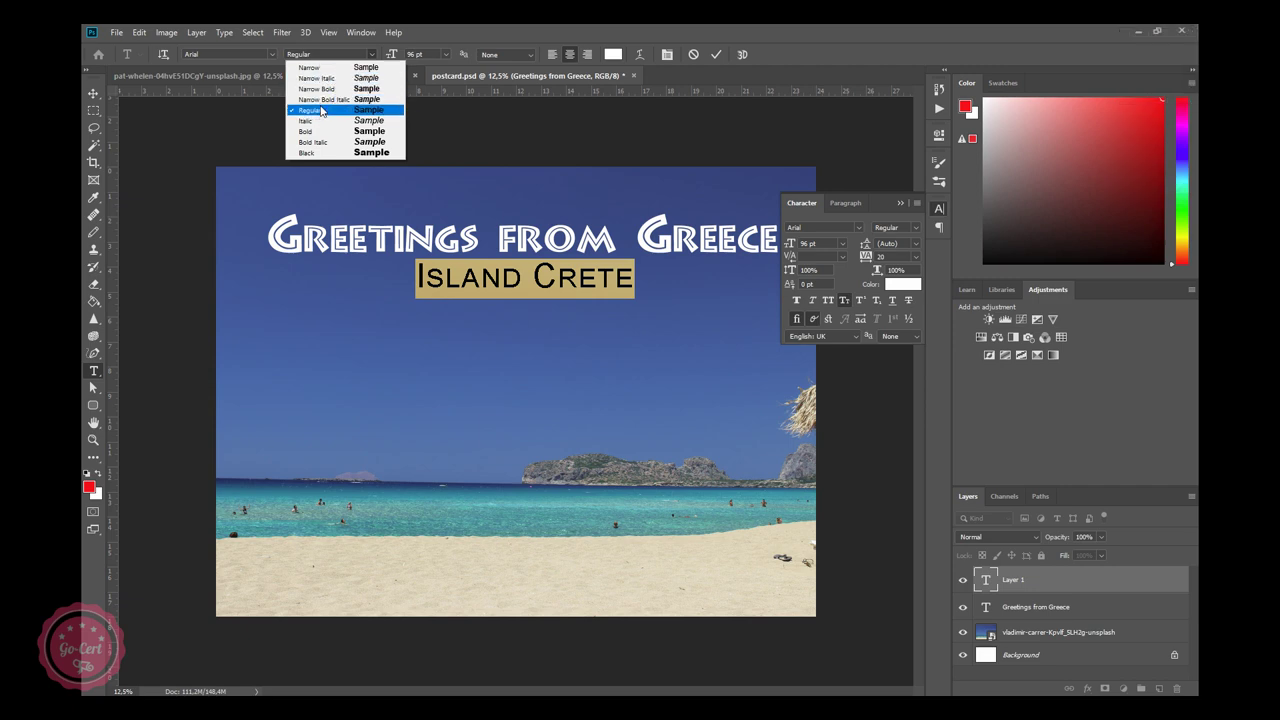
click(95, 385)
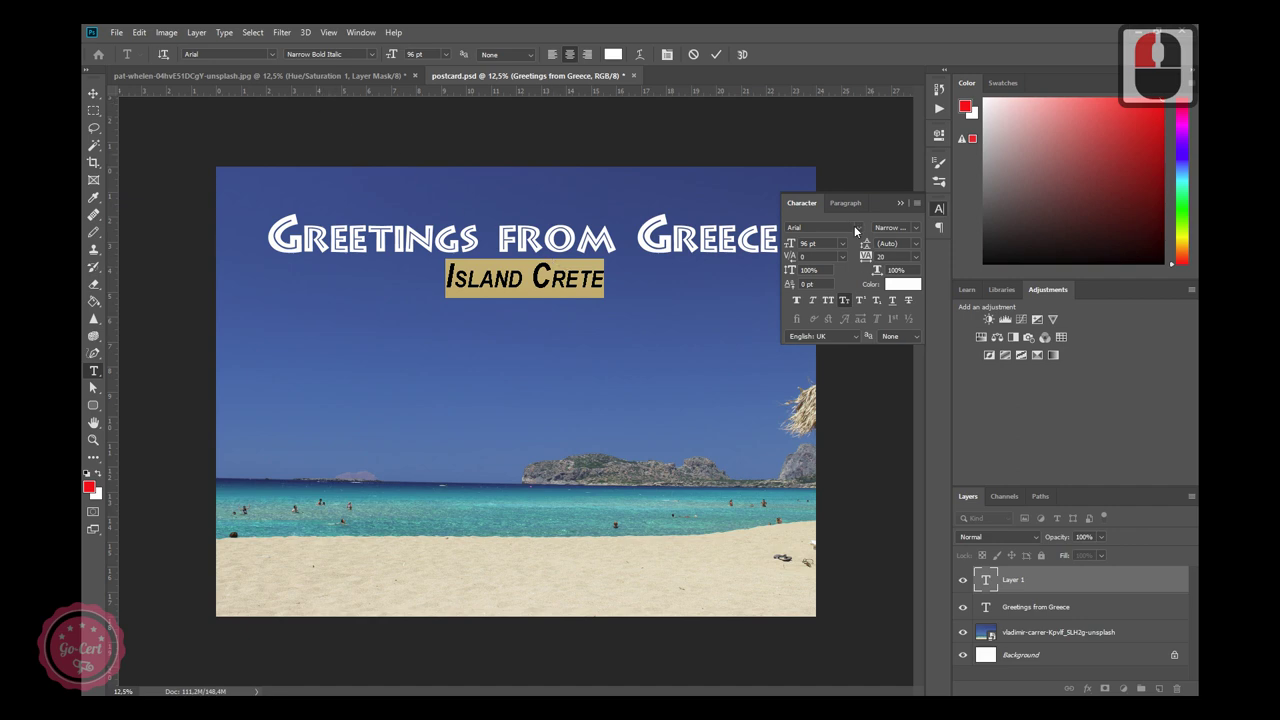
click(95, 385)
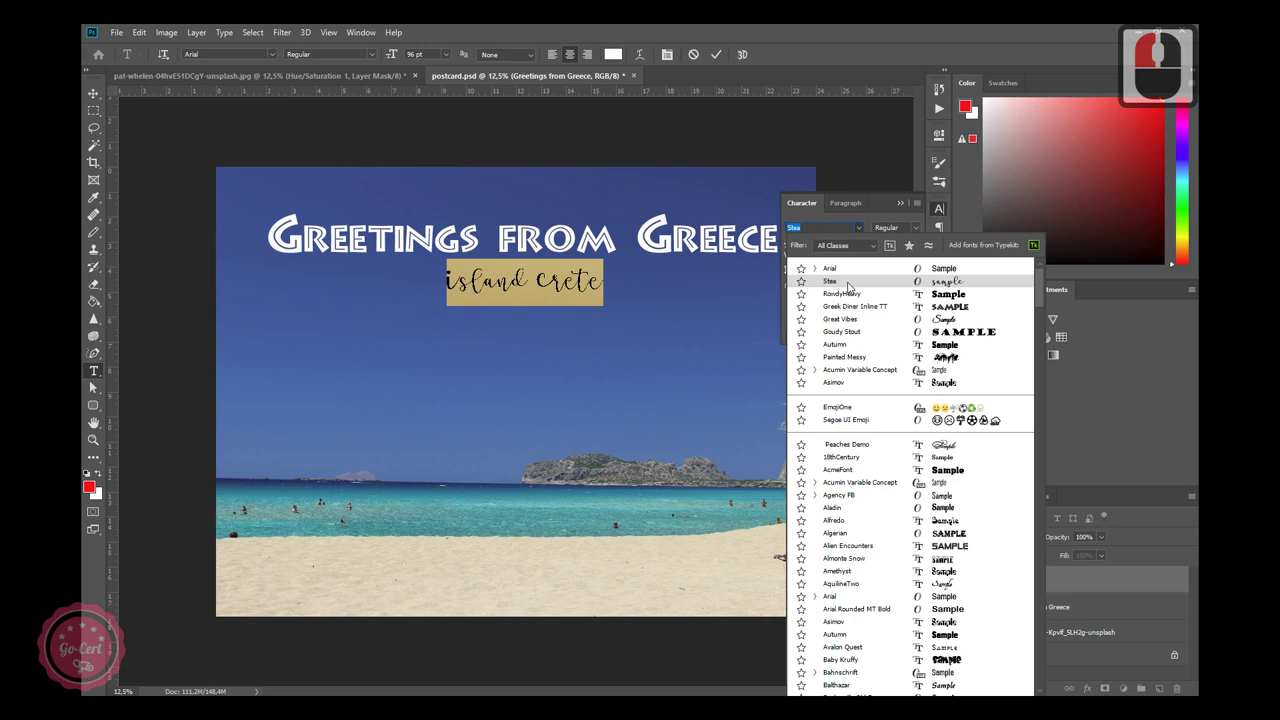
click(95, 385)
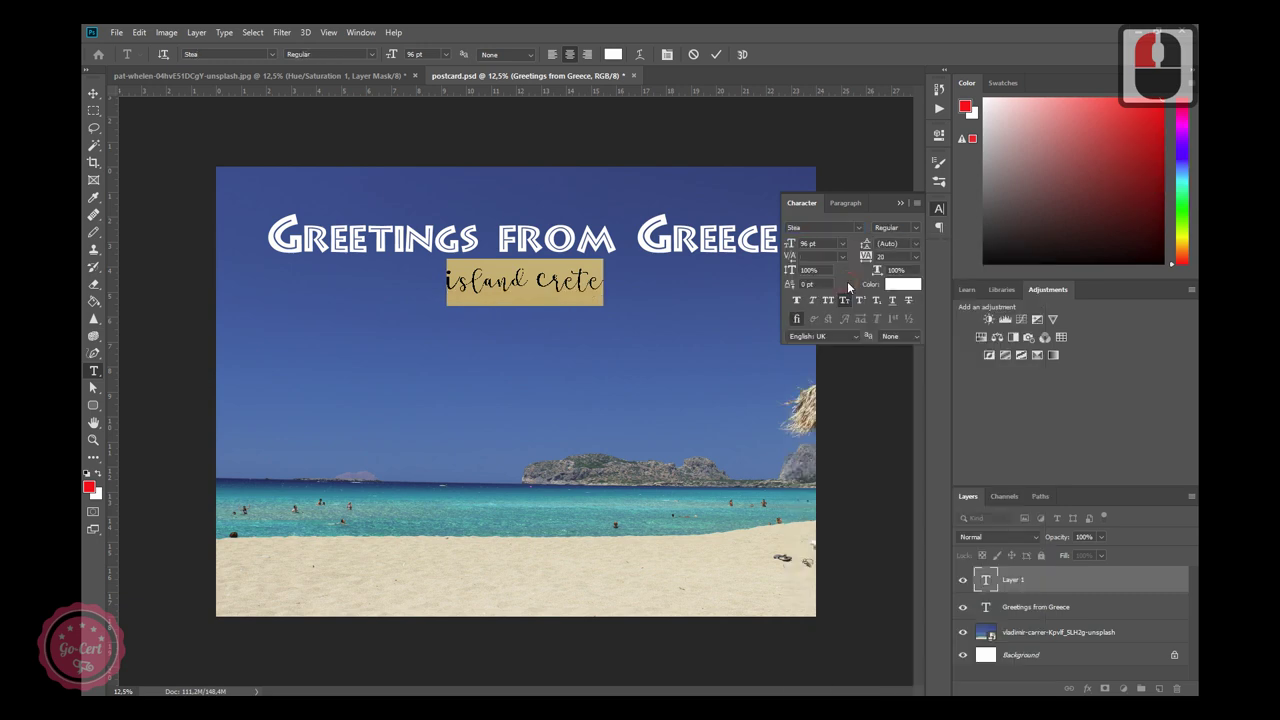
click(95, 385)
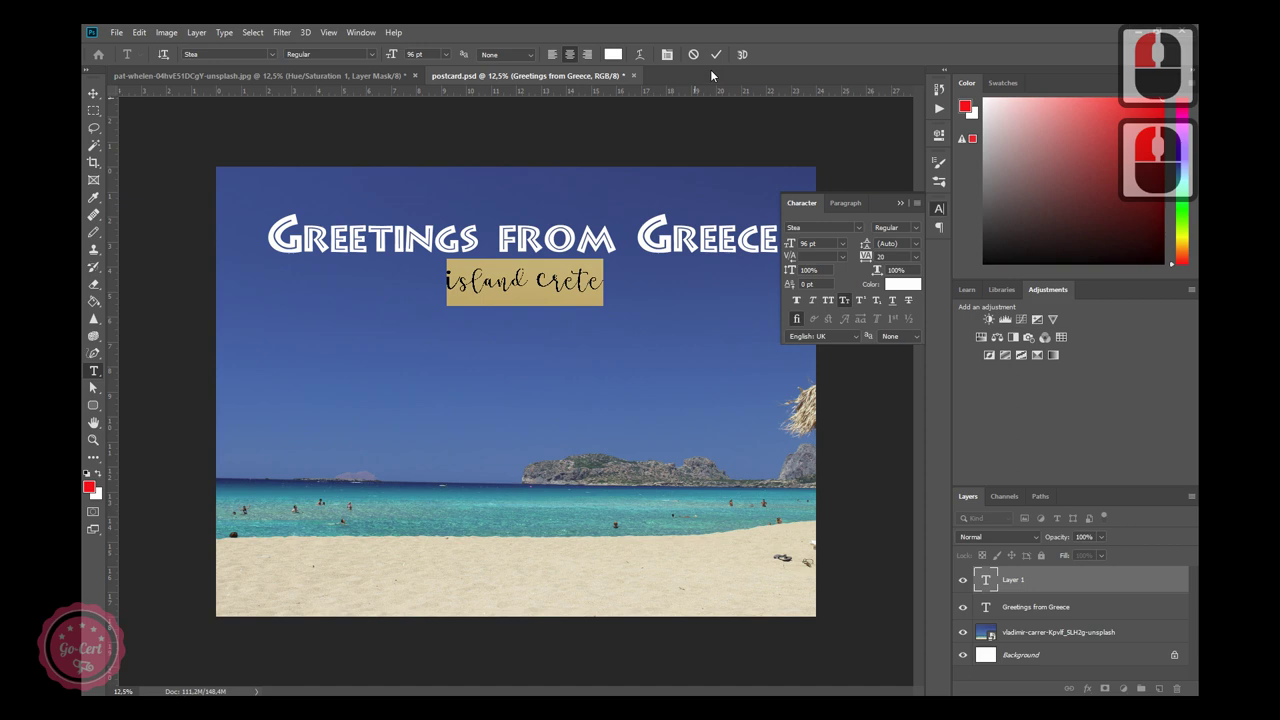
click(95, 385)
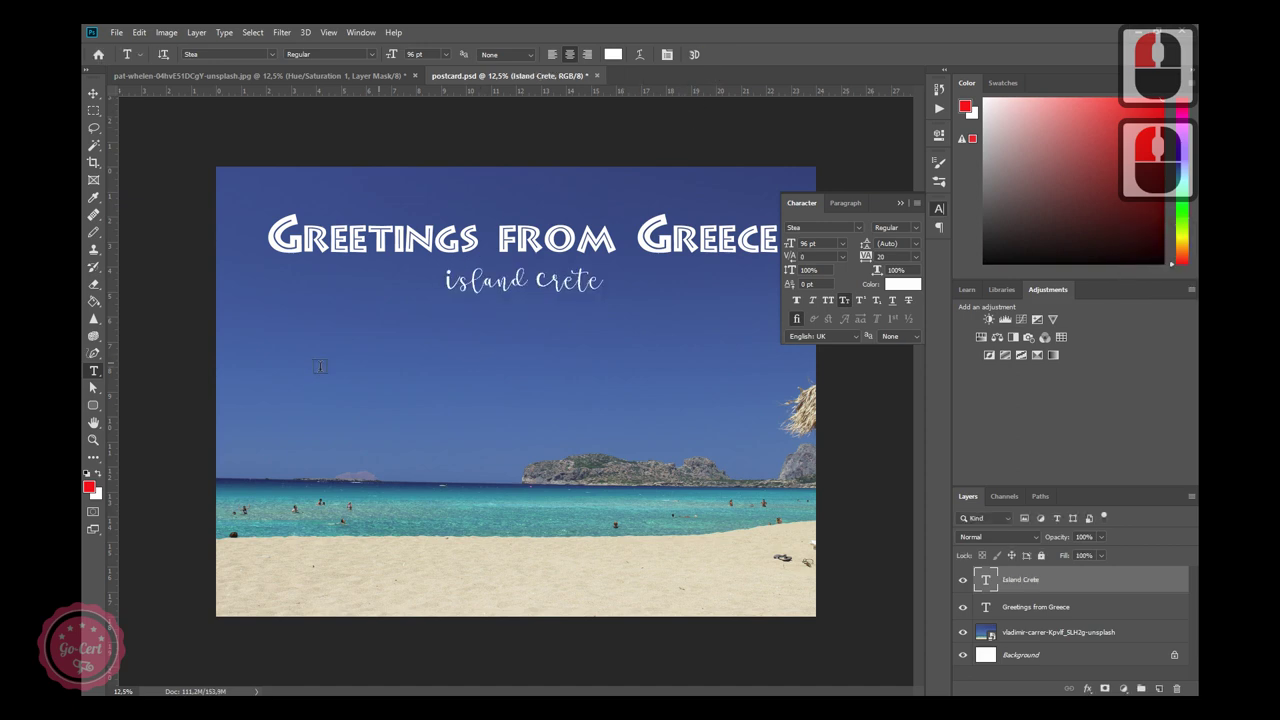
Drag a paragraph box below the subtitle, fill it with Lorem Ipsum and commit it.
drag(95, 385, 95, 385)
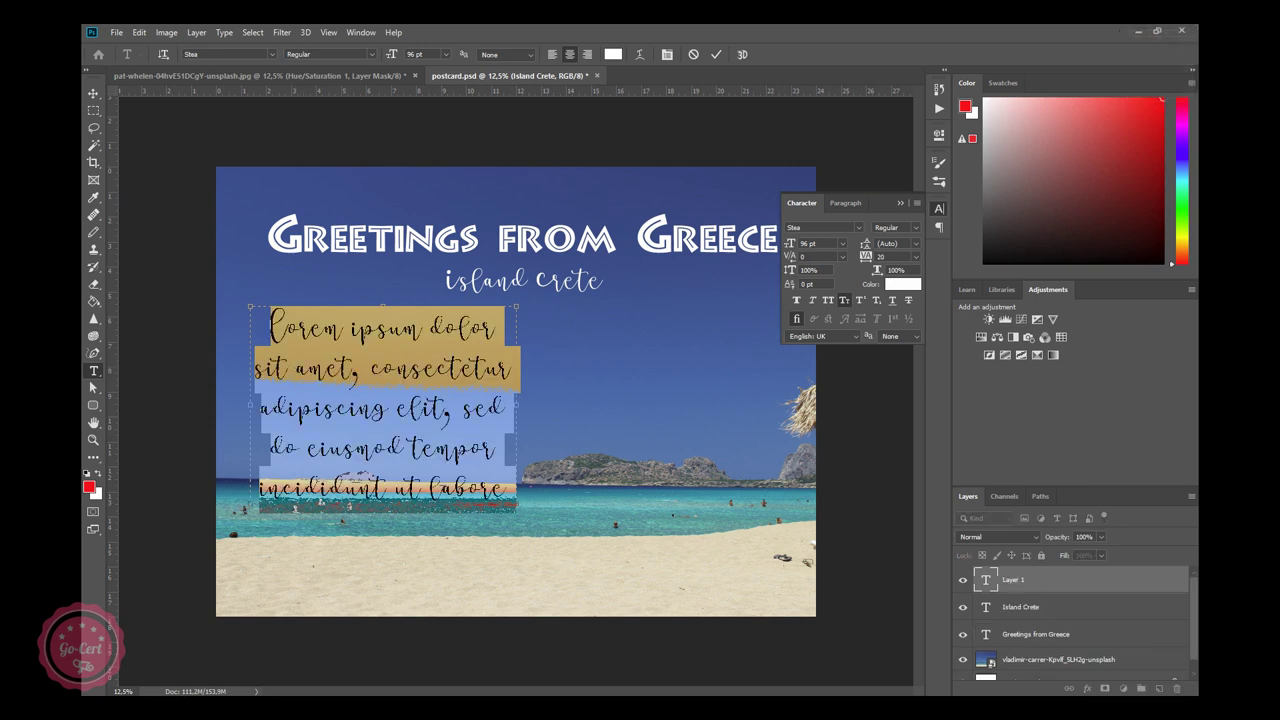
drag(95, 385, 95, 385)
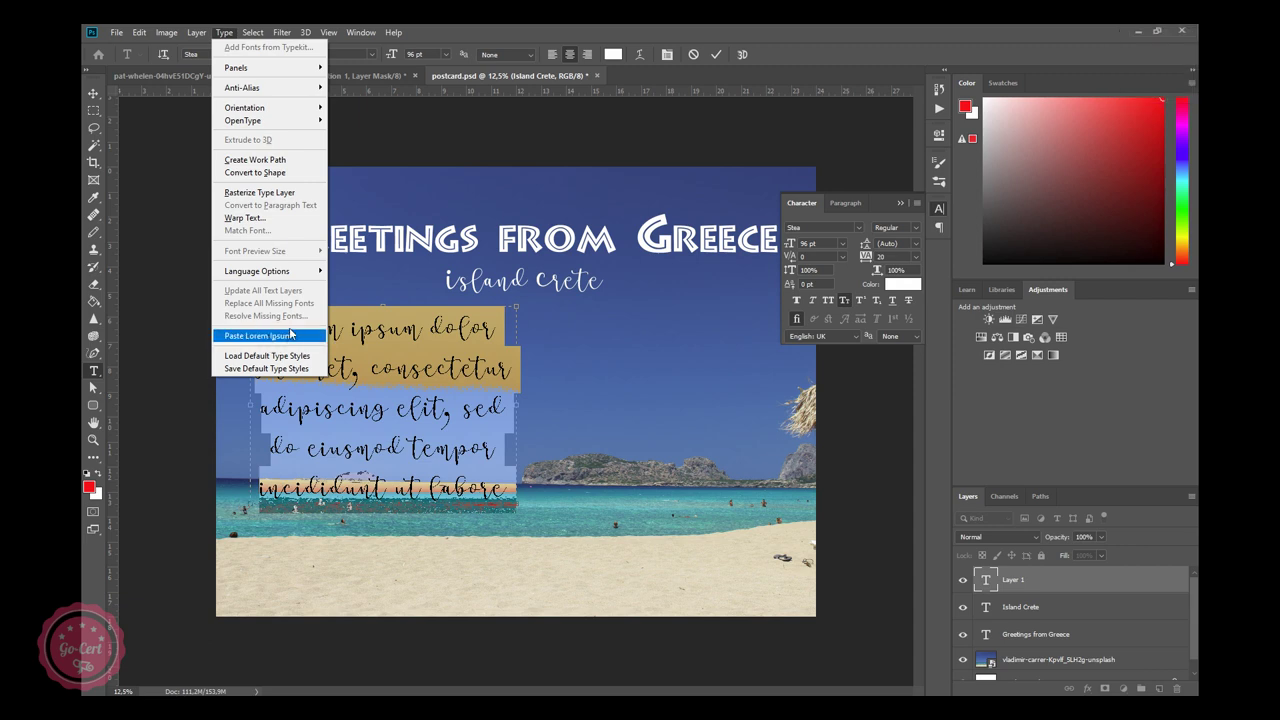
double_click(95, 385)
click(95, 385)
click(95, 385)
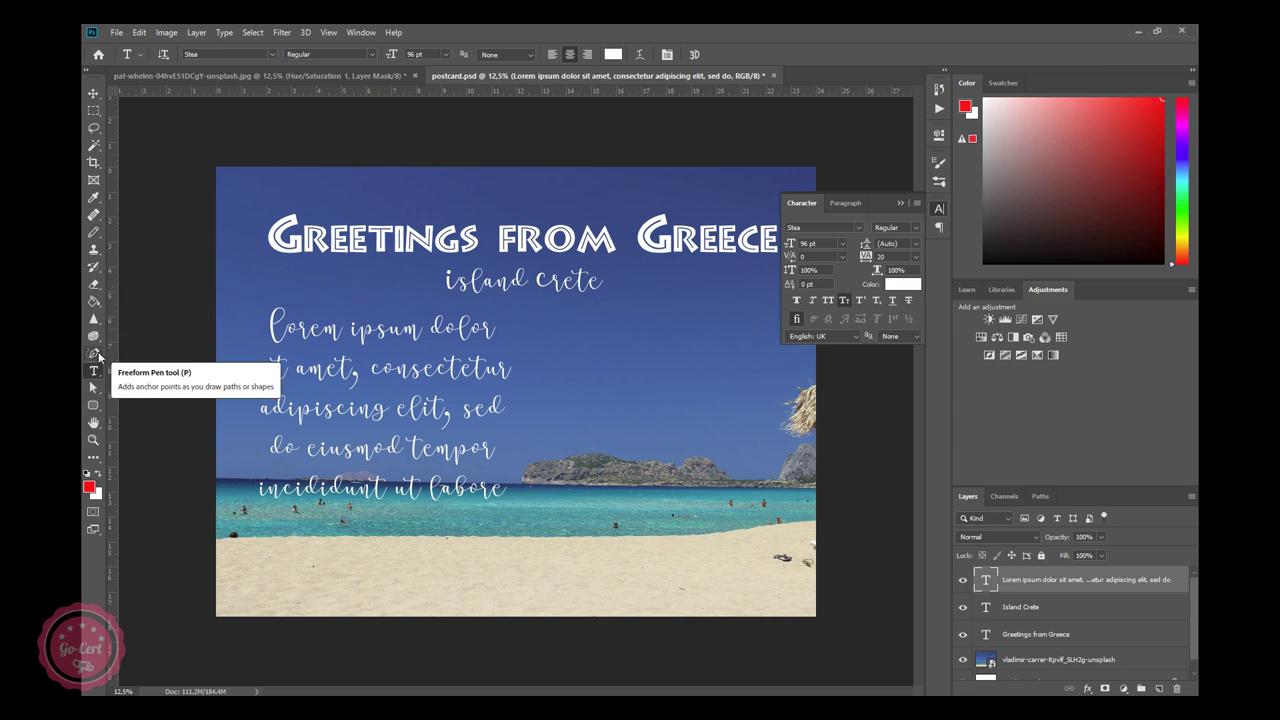
Choose the Freeform Pen tool set to produce plain paths.
click(104, 357)
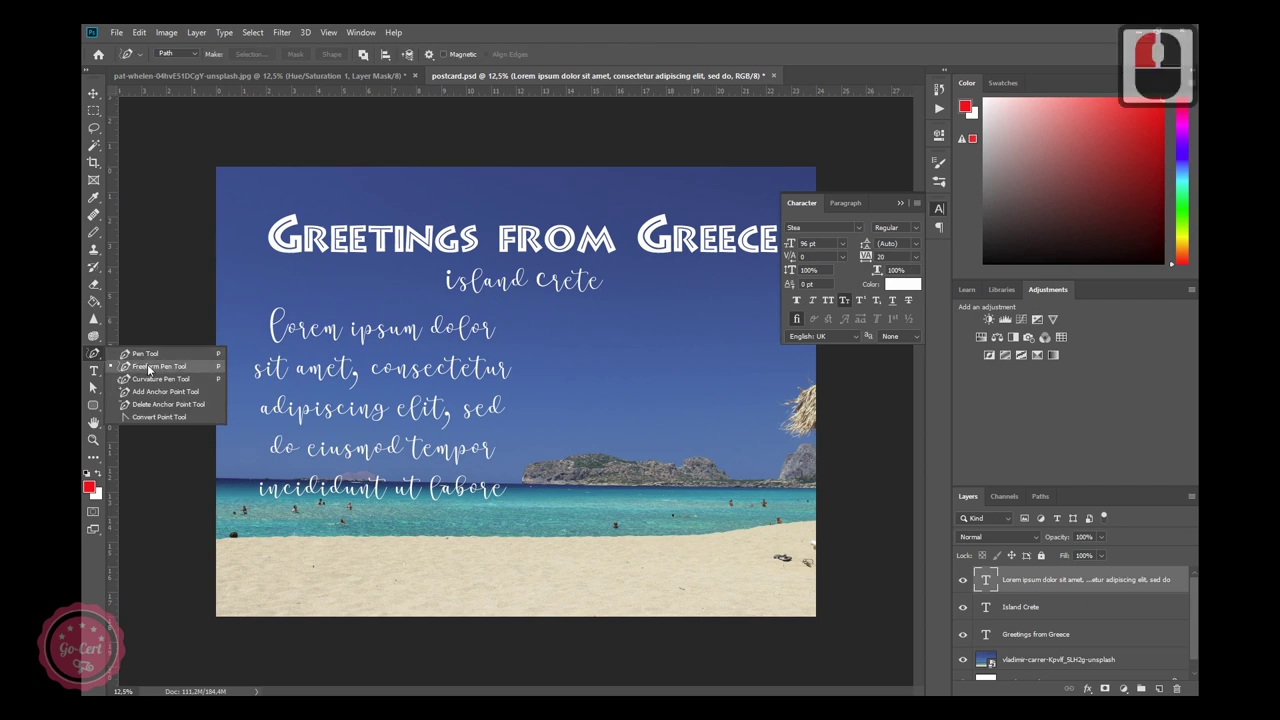
click(154, 370)
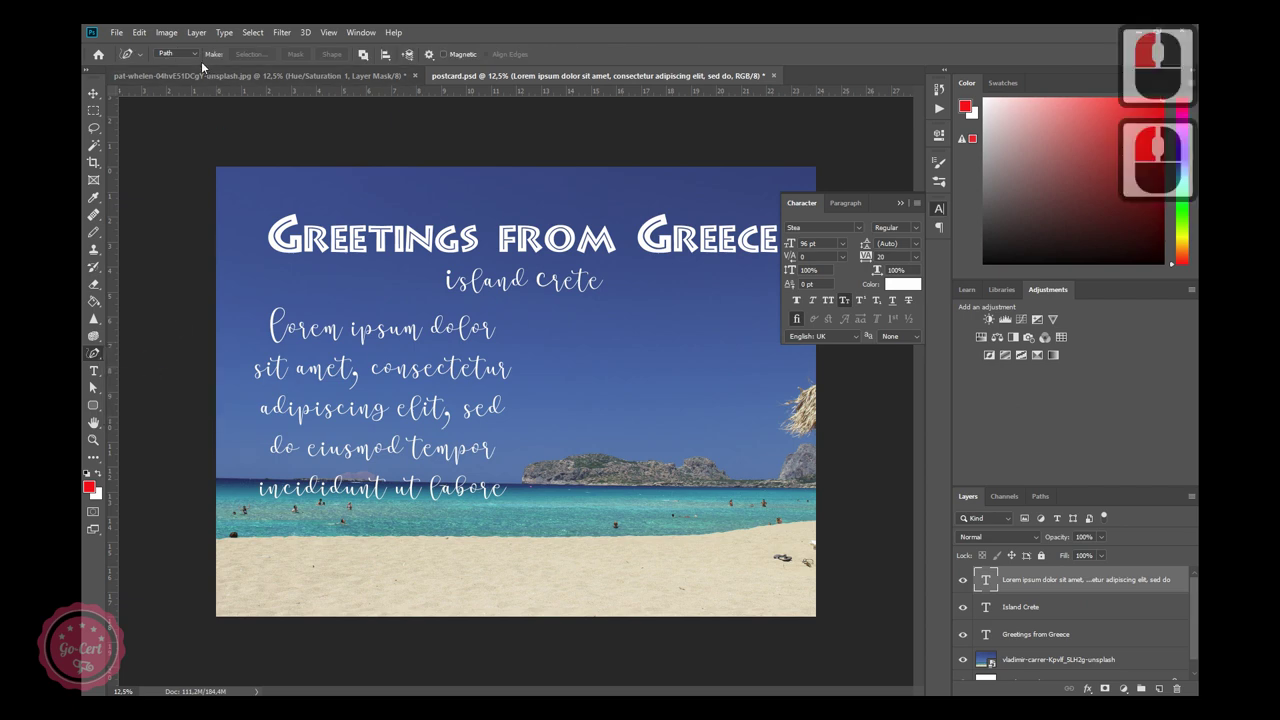
click(203, 55)
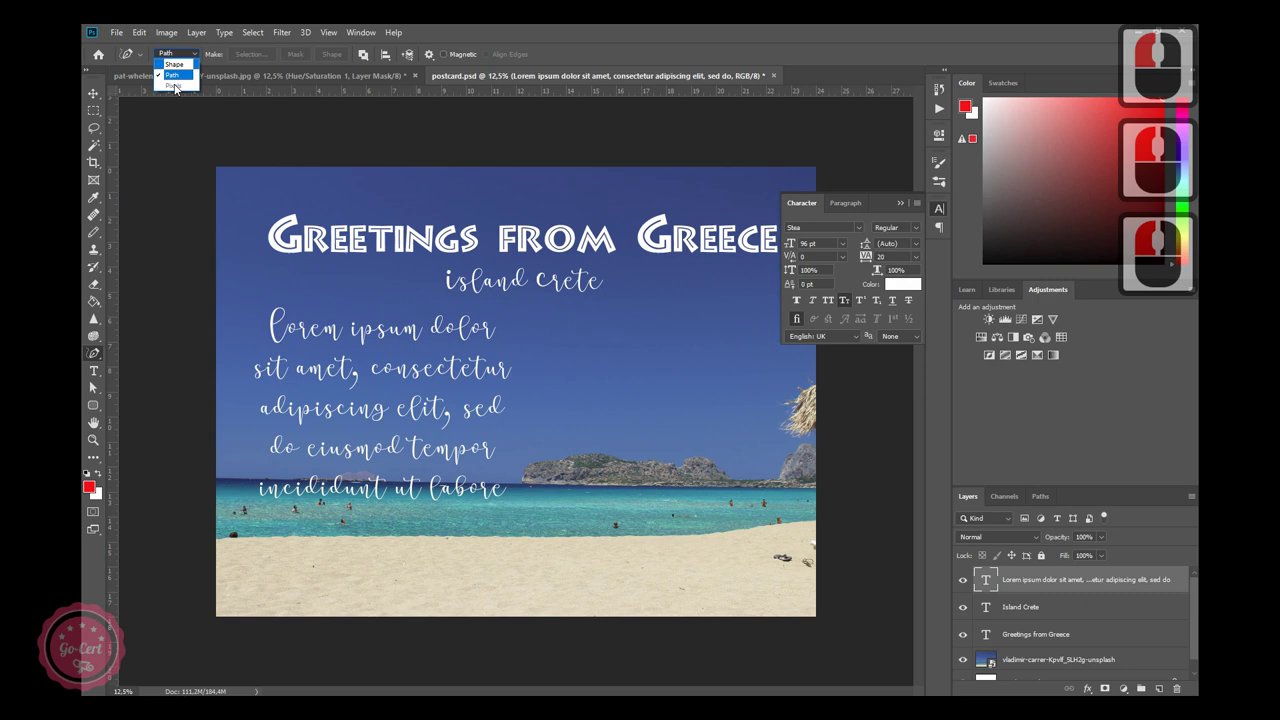
click(178, 81)
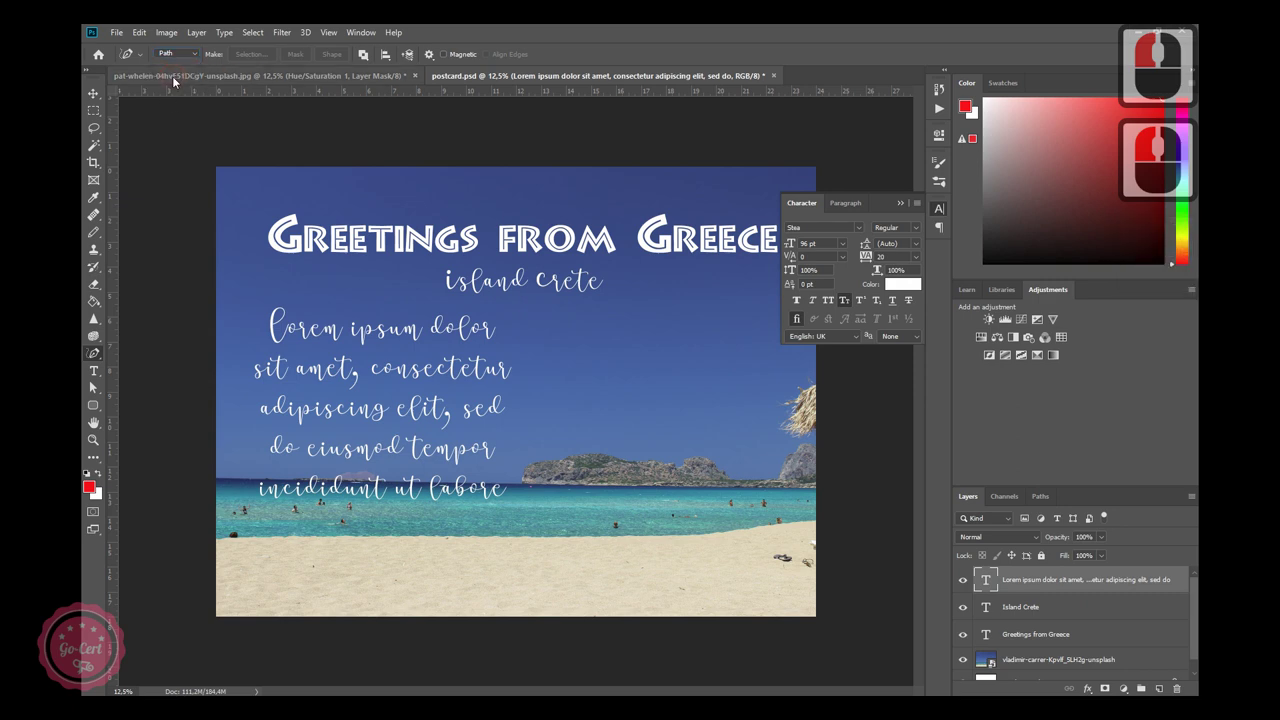
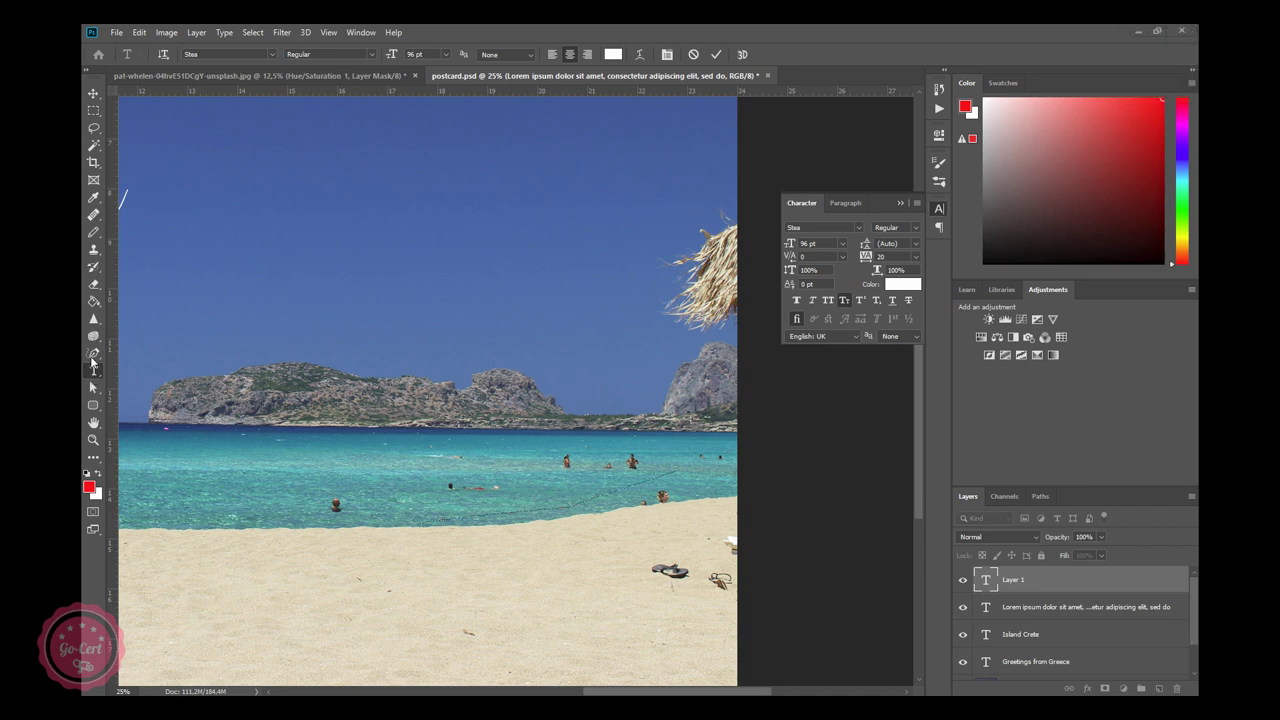
Switch to the standard Pen tool and undo the stray text layer and trial path.
click(97, 361)
click(99, 358)
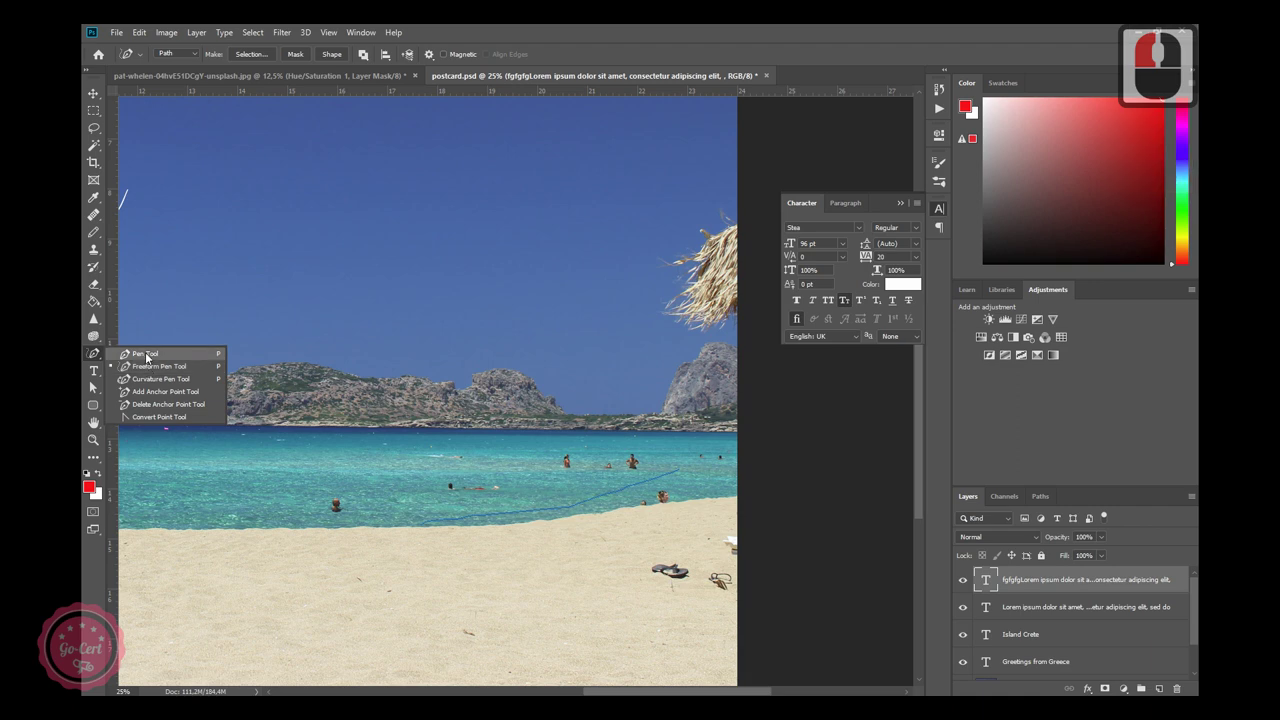
click(152, 358)
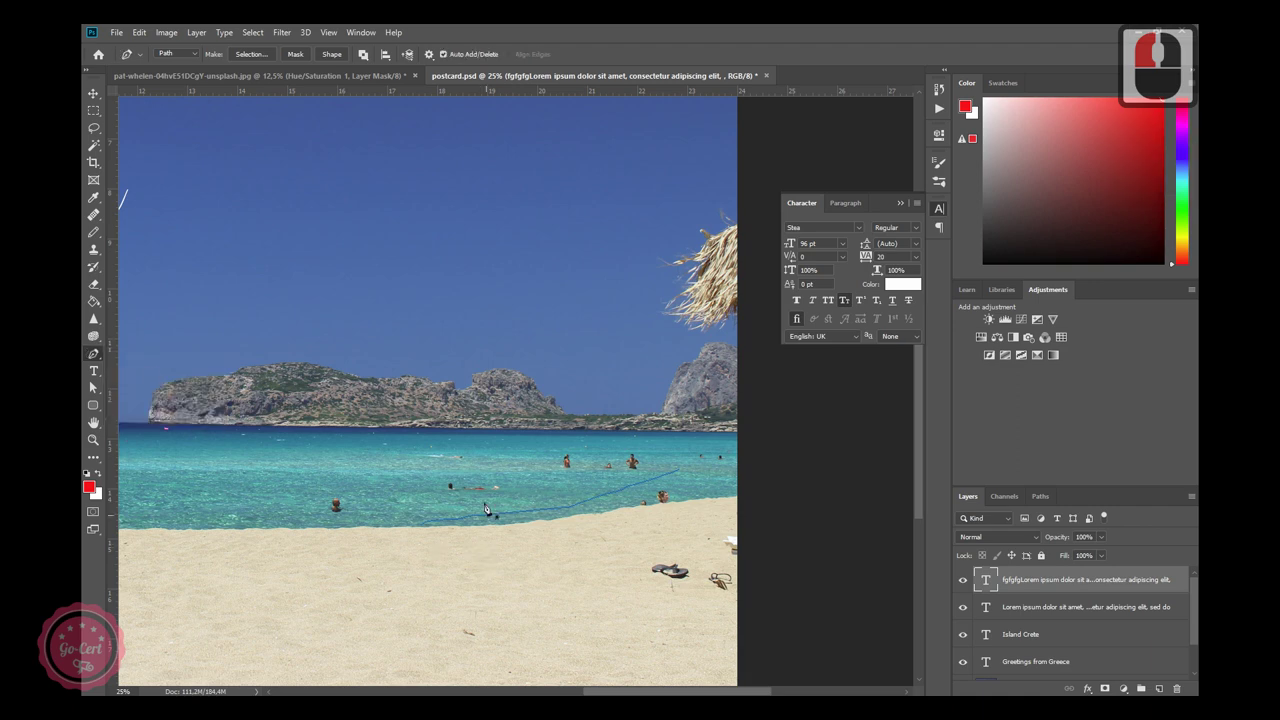
key(ctrl+z)
click(95, 385)
key(ctrl+z)
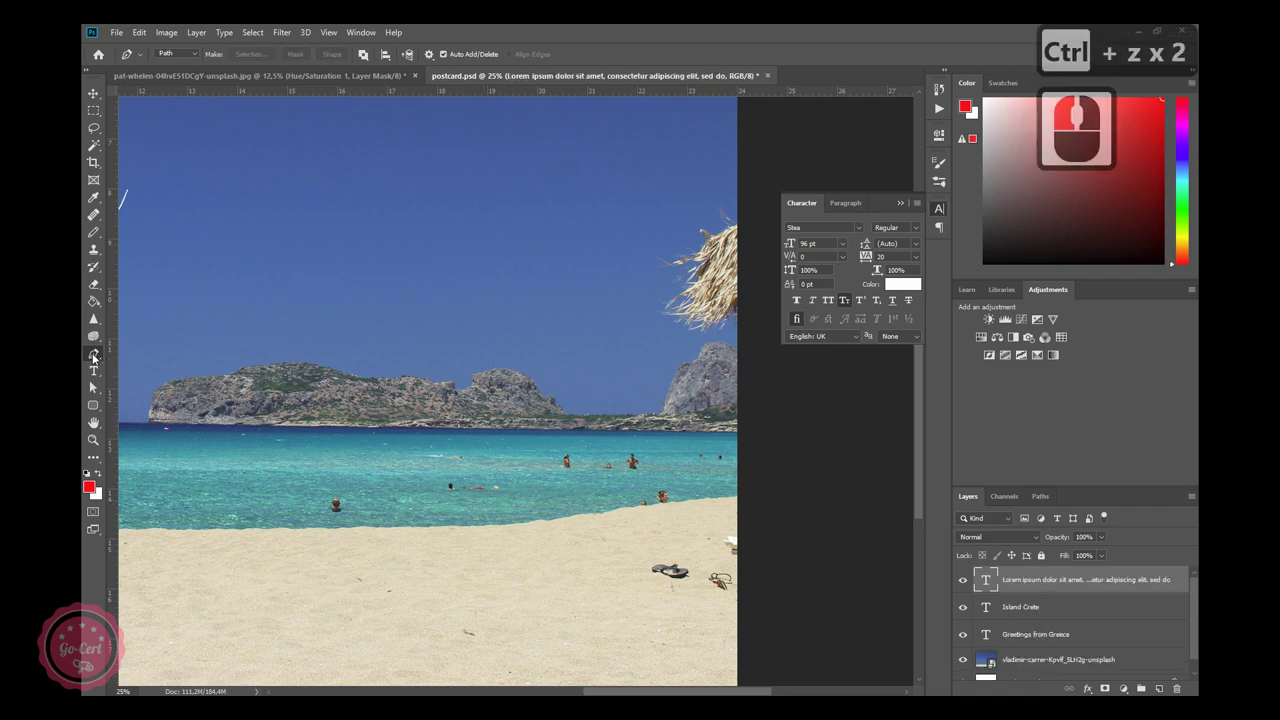
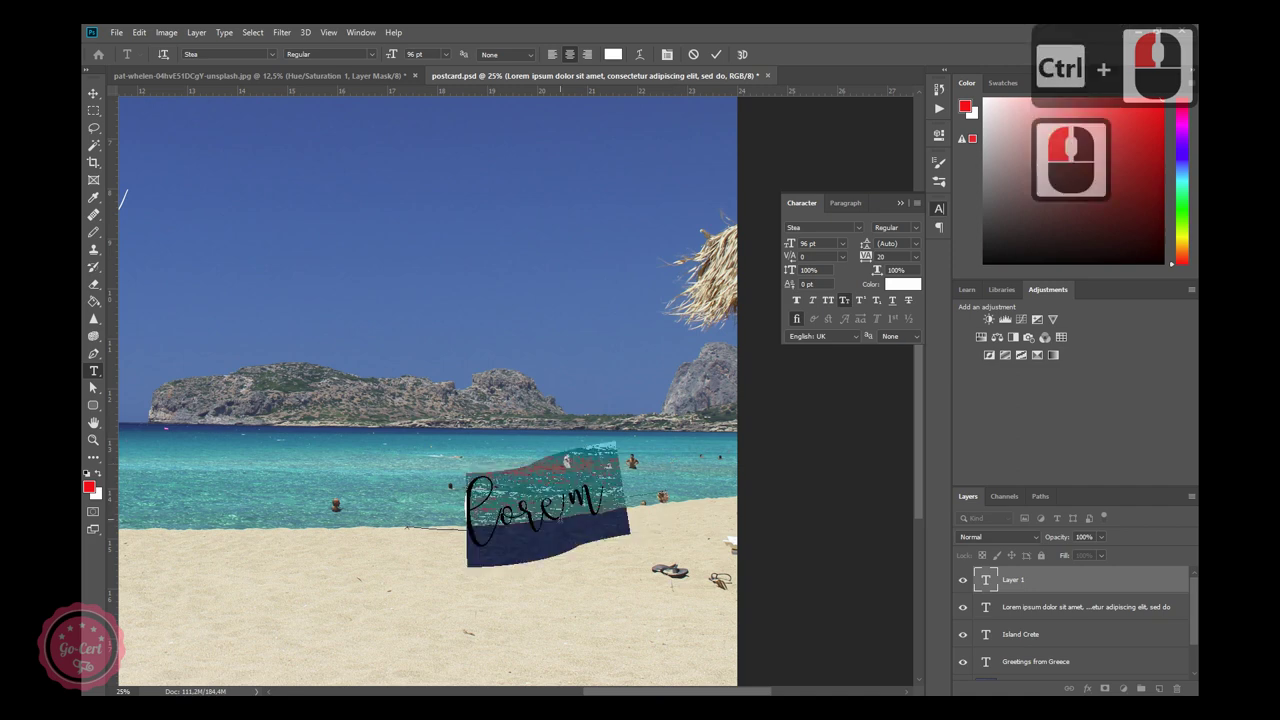
Type 'Falassarna beach' at 54 pt in regular Shea script along the shoreline path and commit.
text(f)
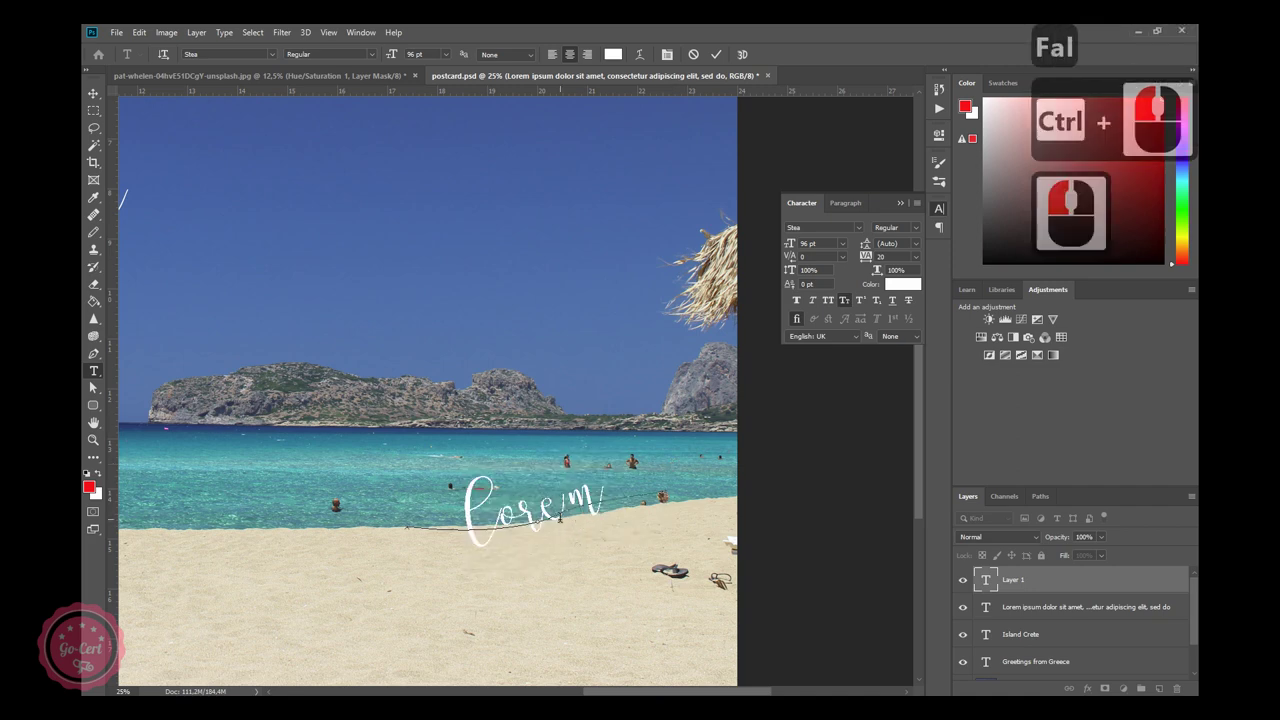
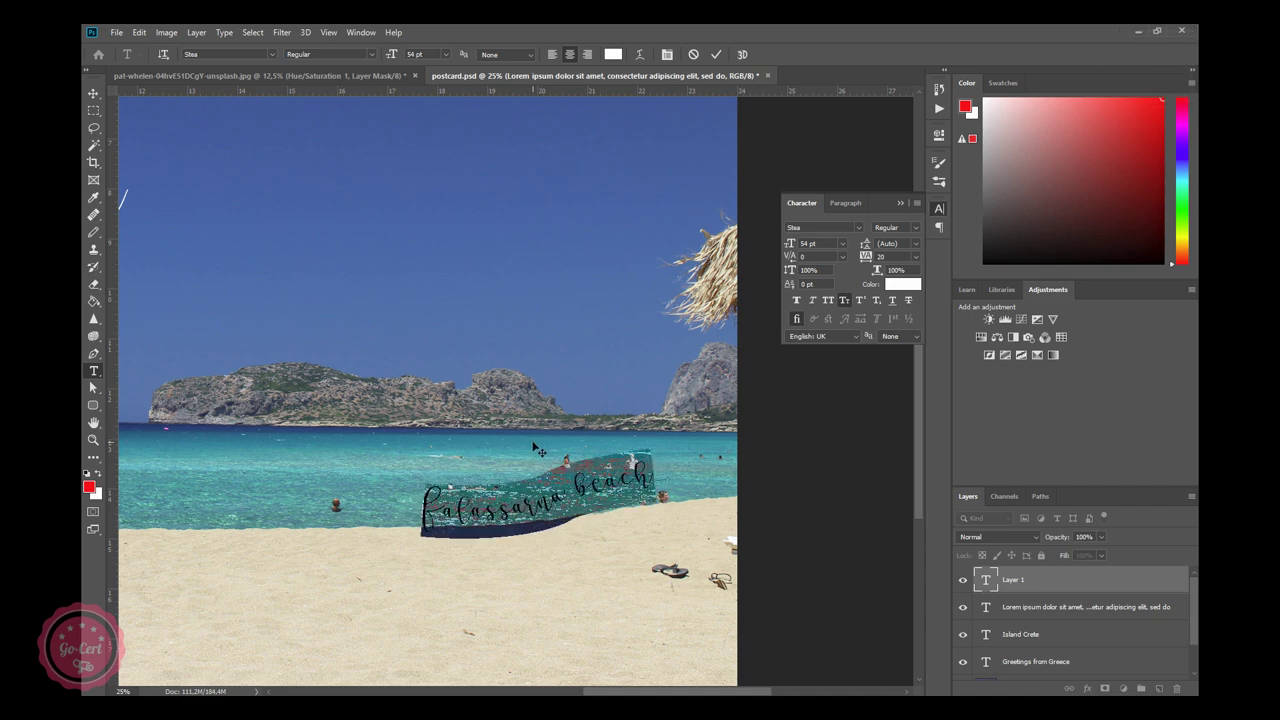
click(534, 445)
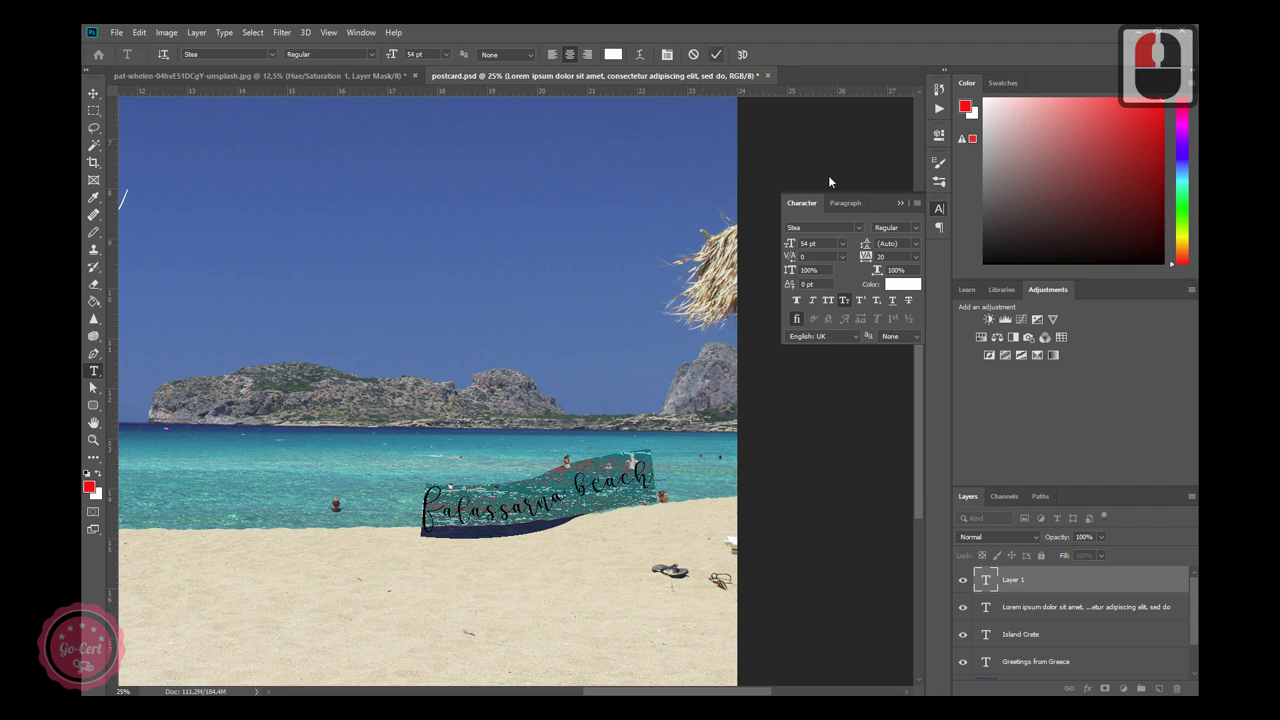
click(919, 231)
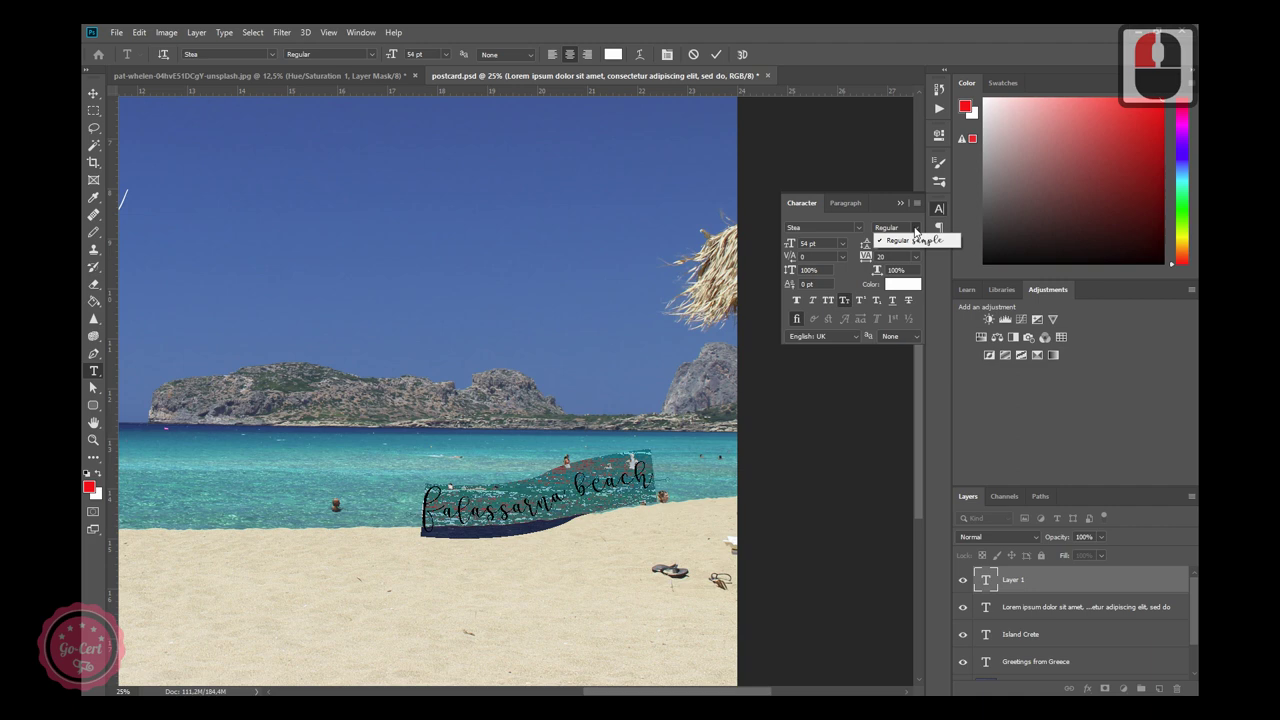
click(923, 229)
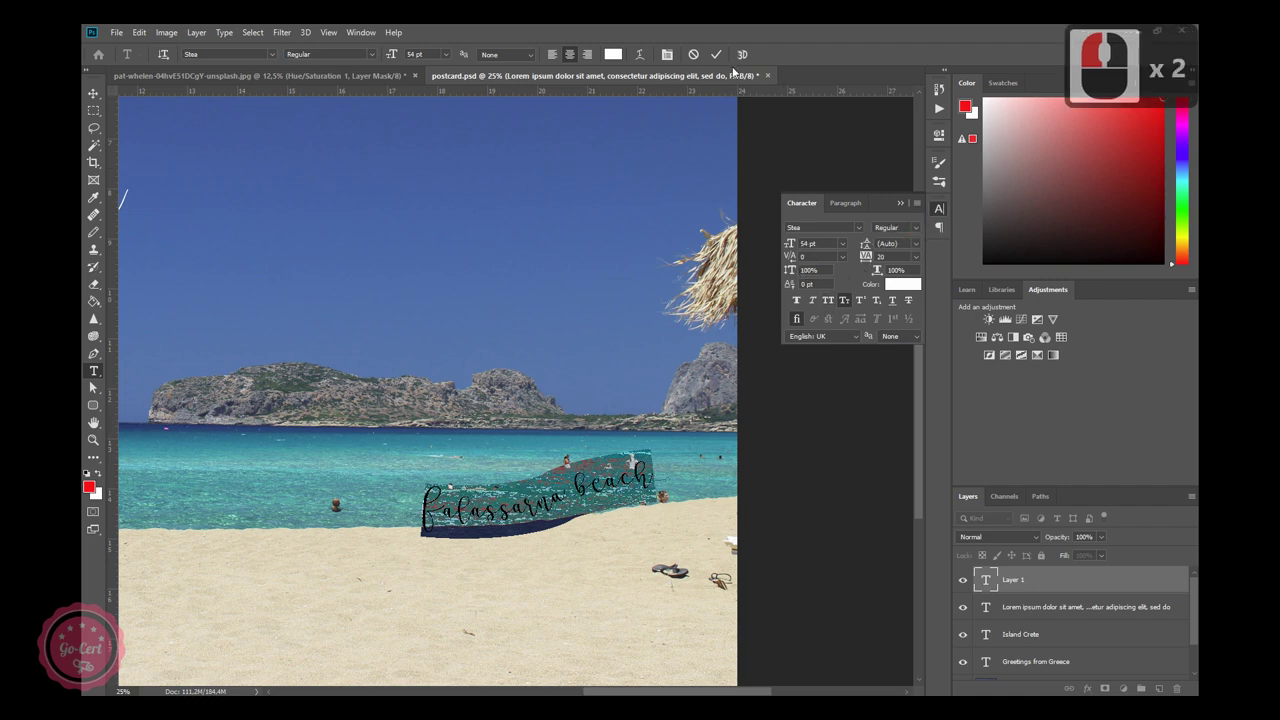
click(721, 60)
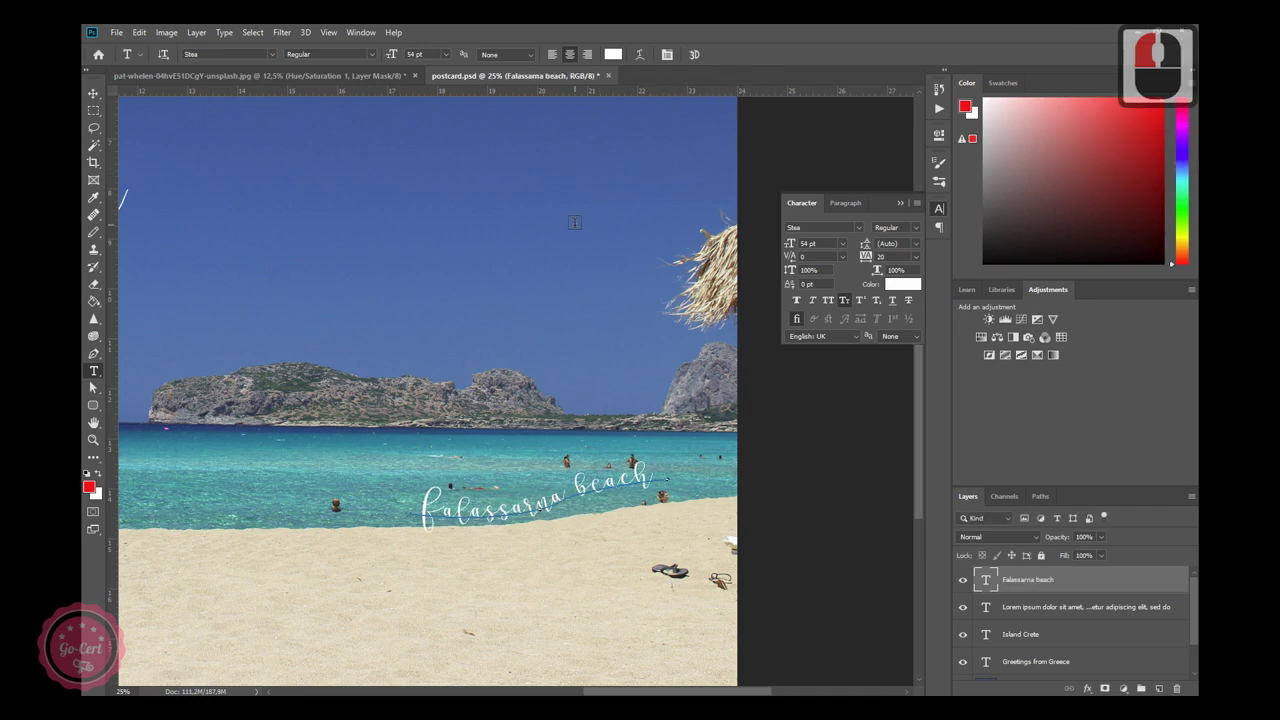
Zoom out and back in to frame the whole postcard with the shoreline caption.
key(ctrl+-)
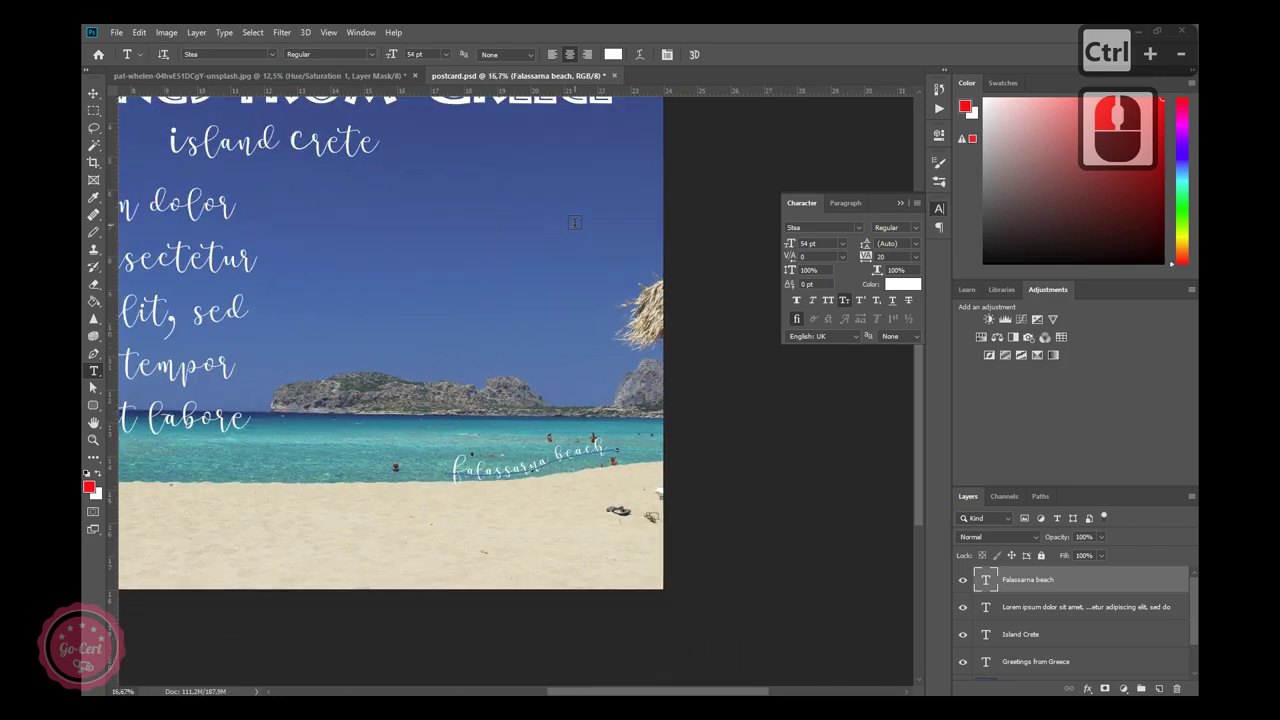
key(ctrl+-)
key(ctrl+-)
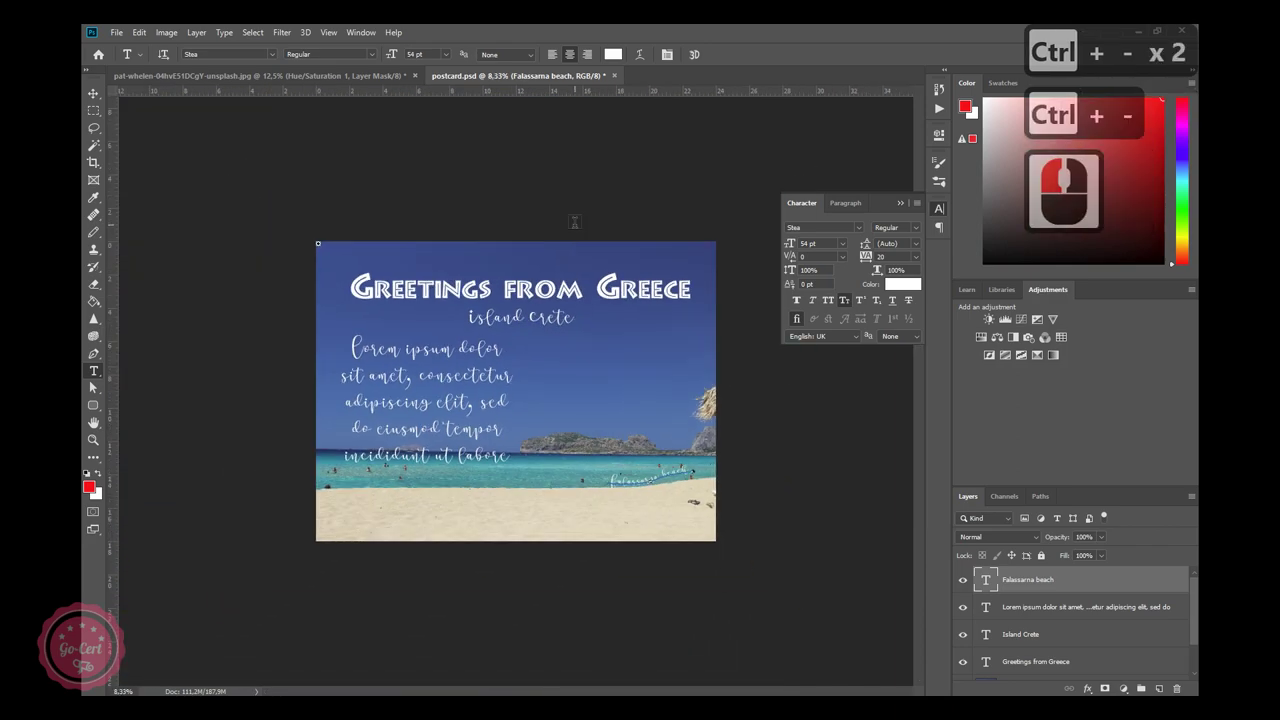
key(ctrl+*)
key(ctrl+*)
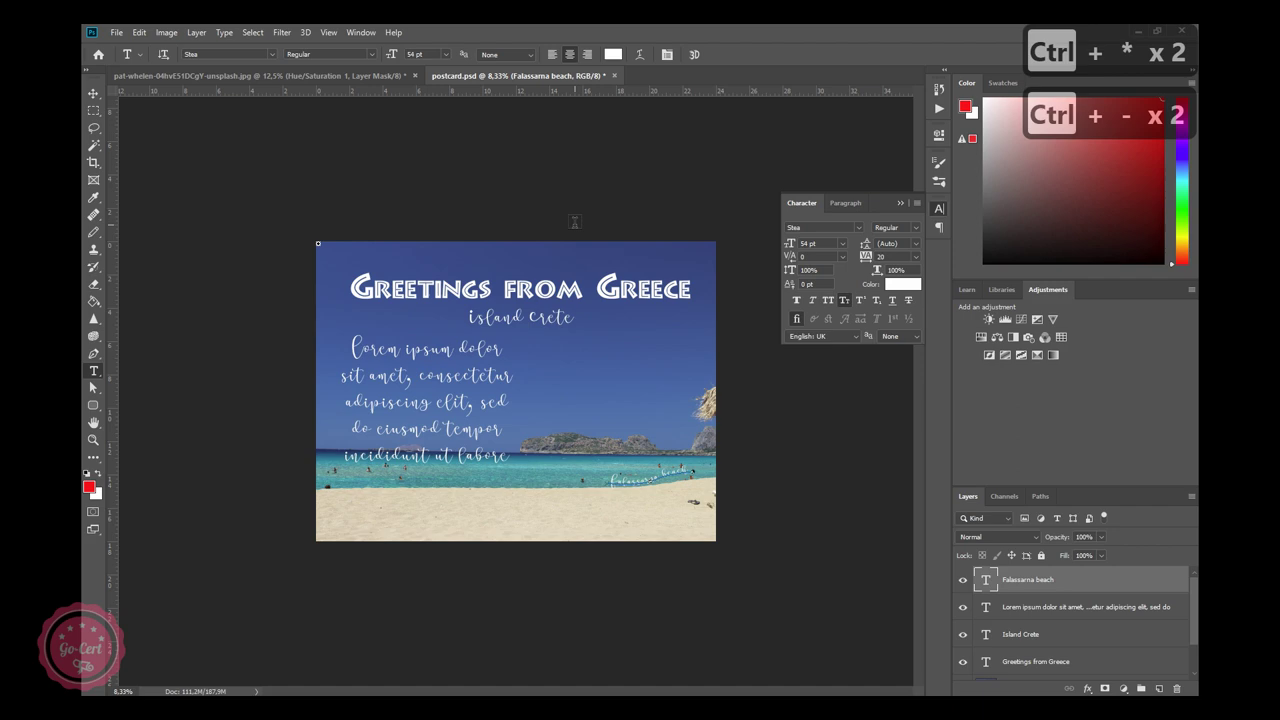
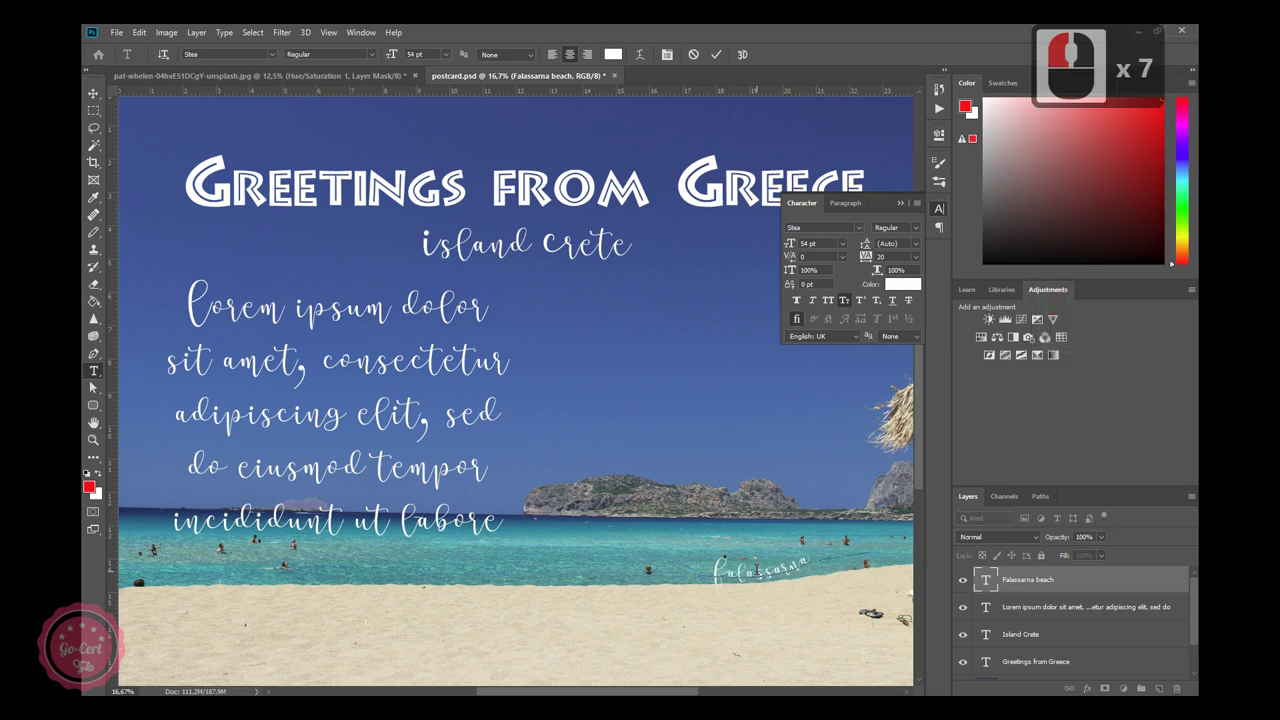
Slide the Falassarna beach caption along its curved path and commit the edit.
key(ctrl+z)
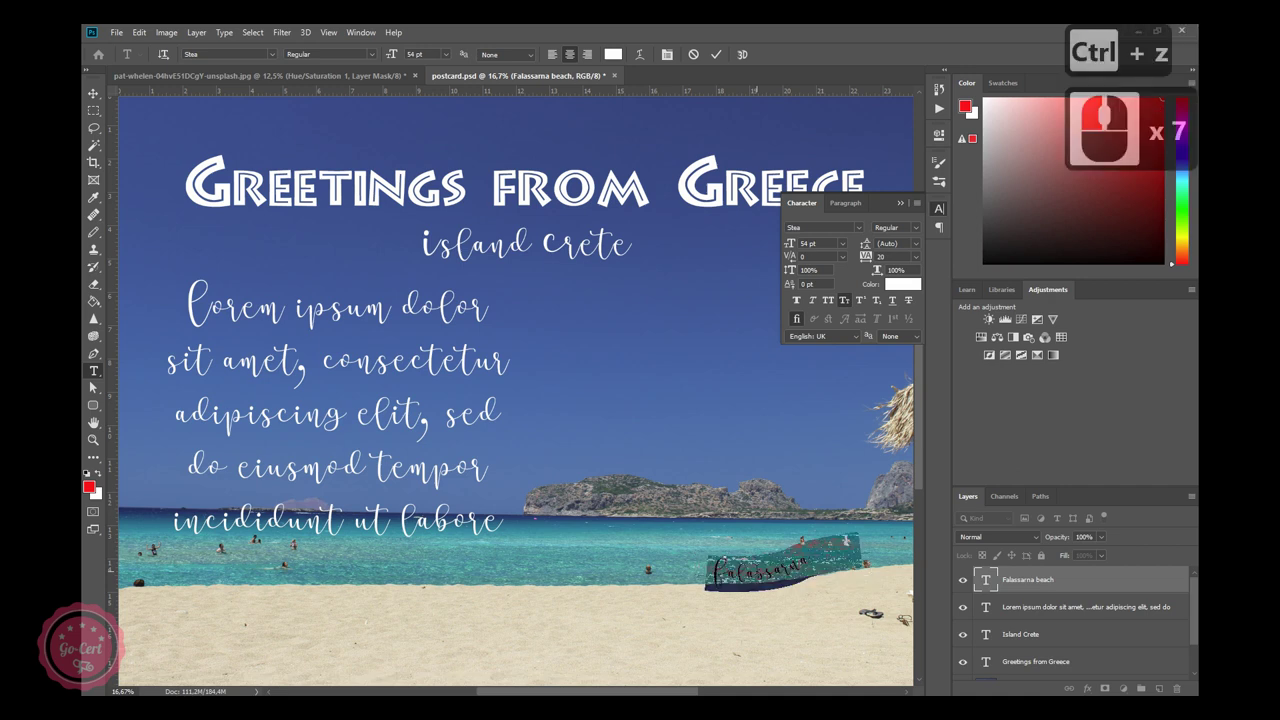
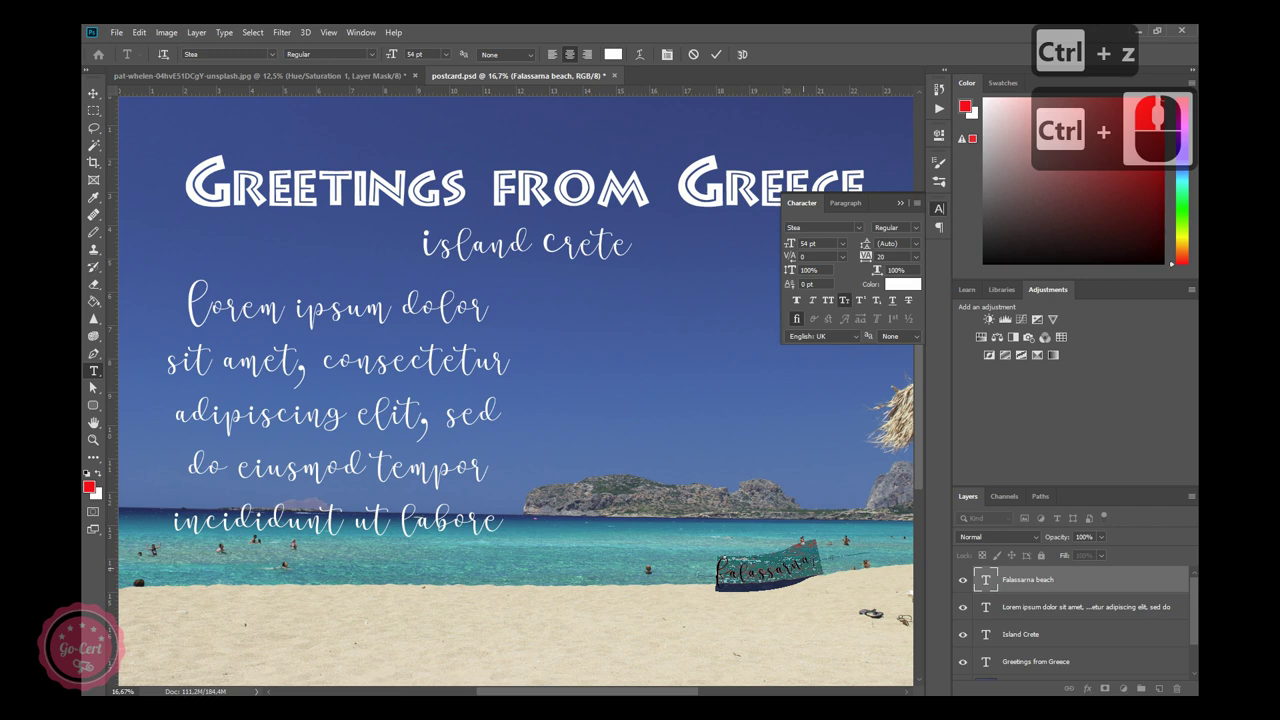
key(ctrl+z)
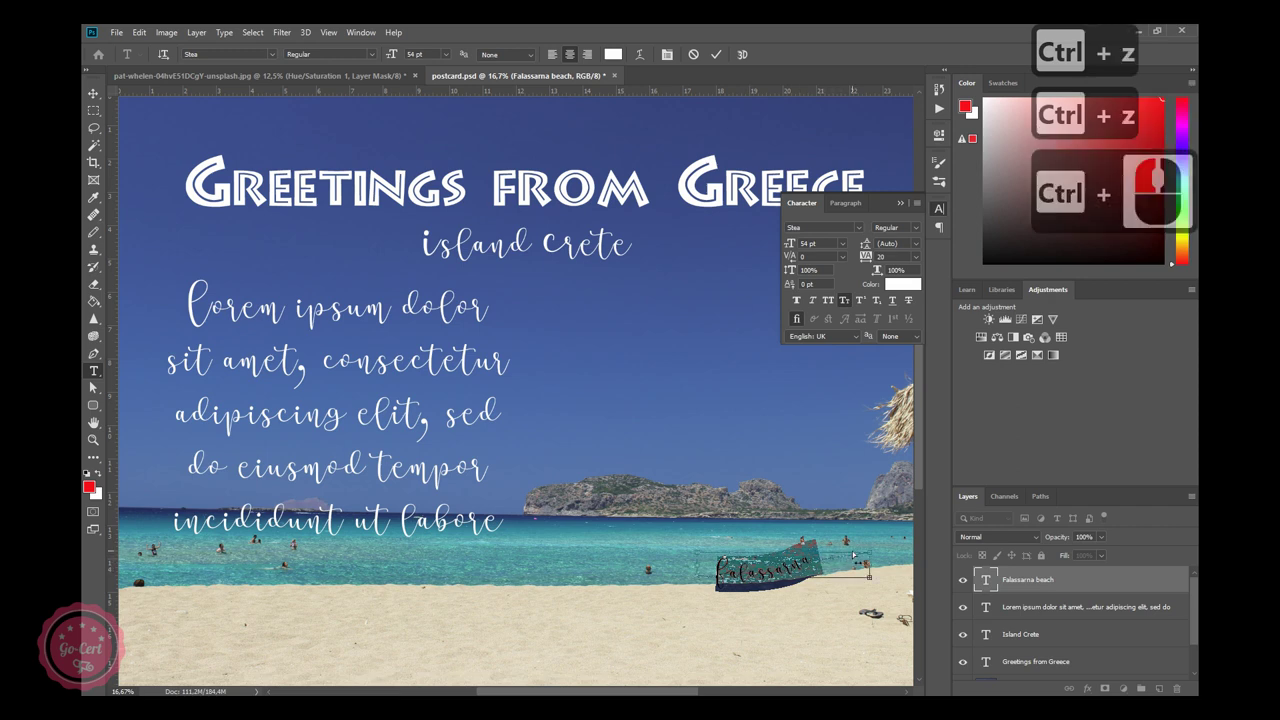
key(ctrl+z)
click(815, 477)
key(ctrl+z)
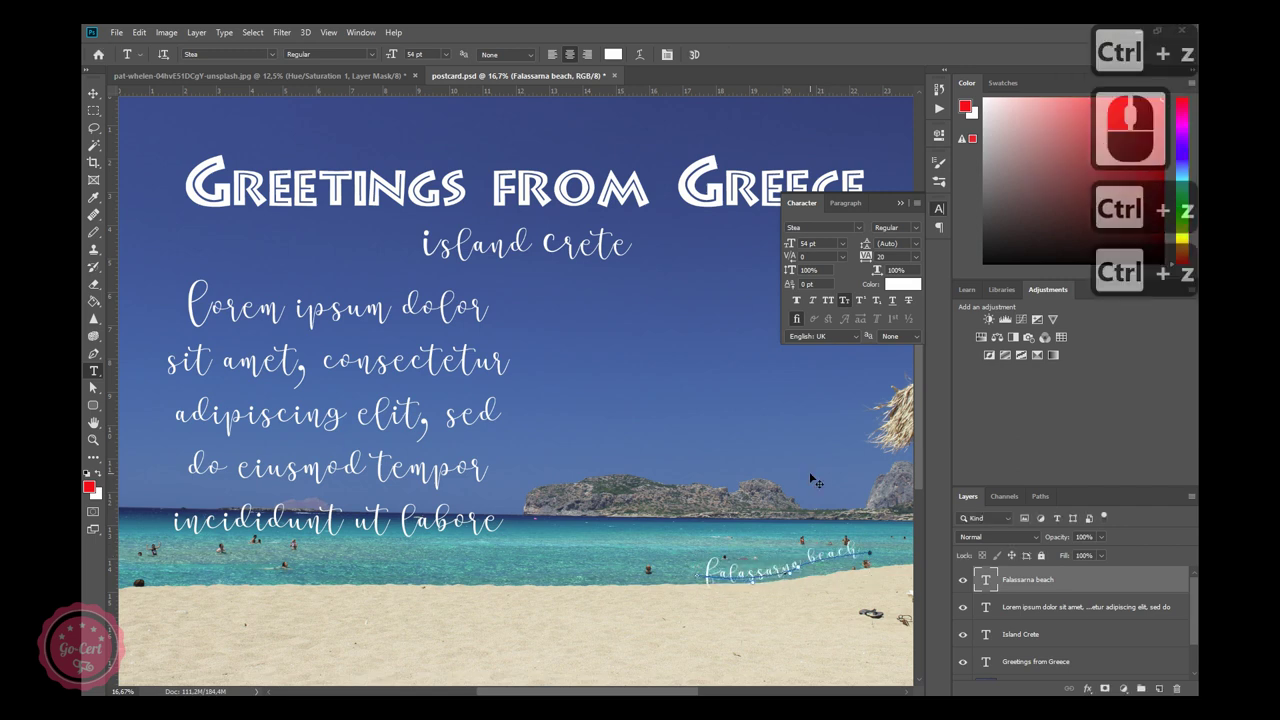
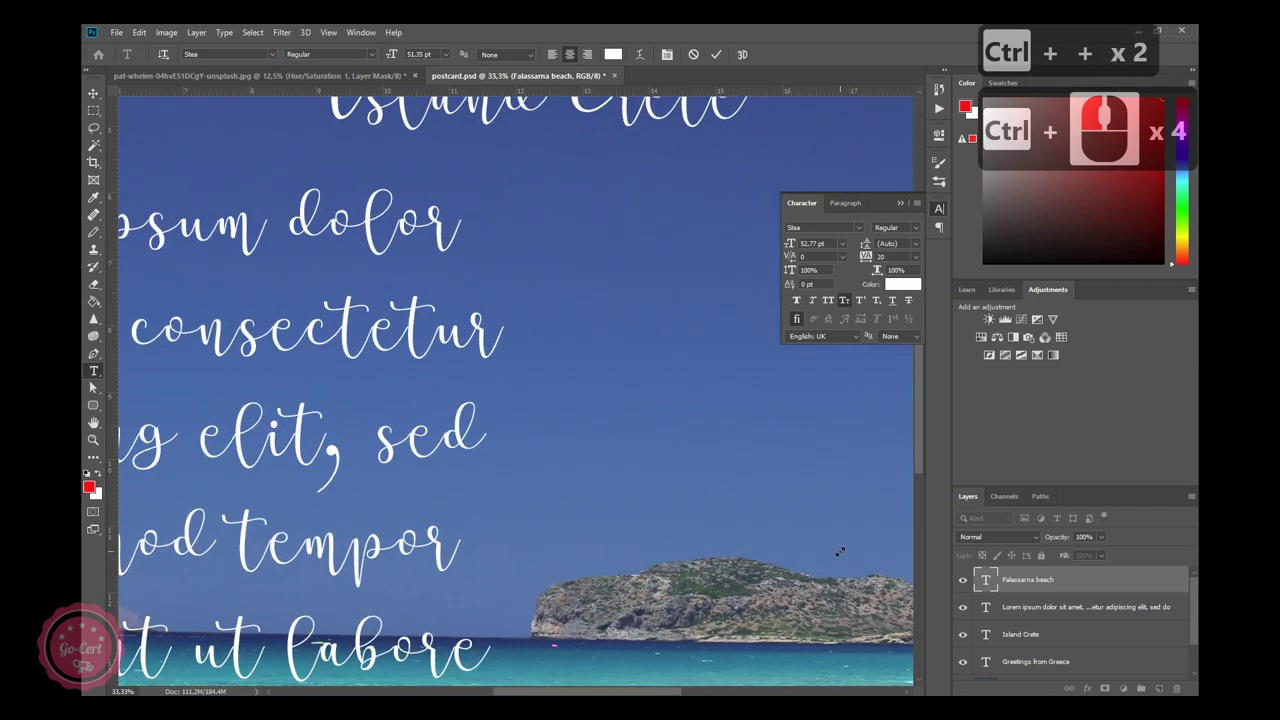
text(0)
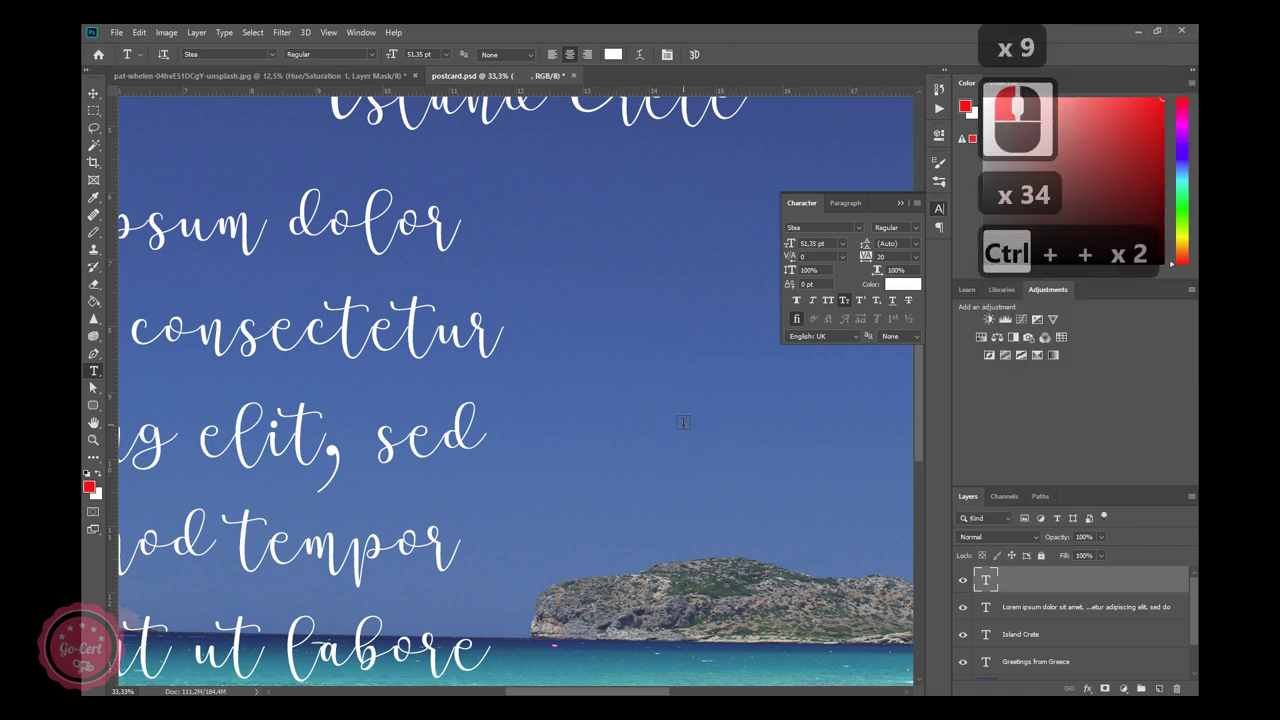
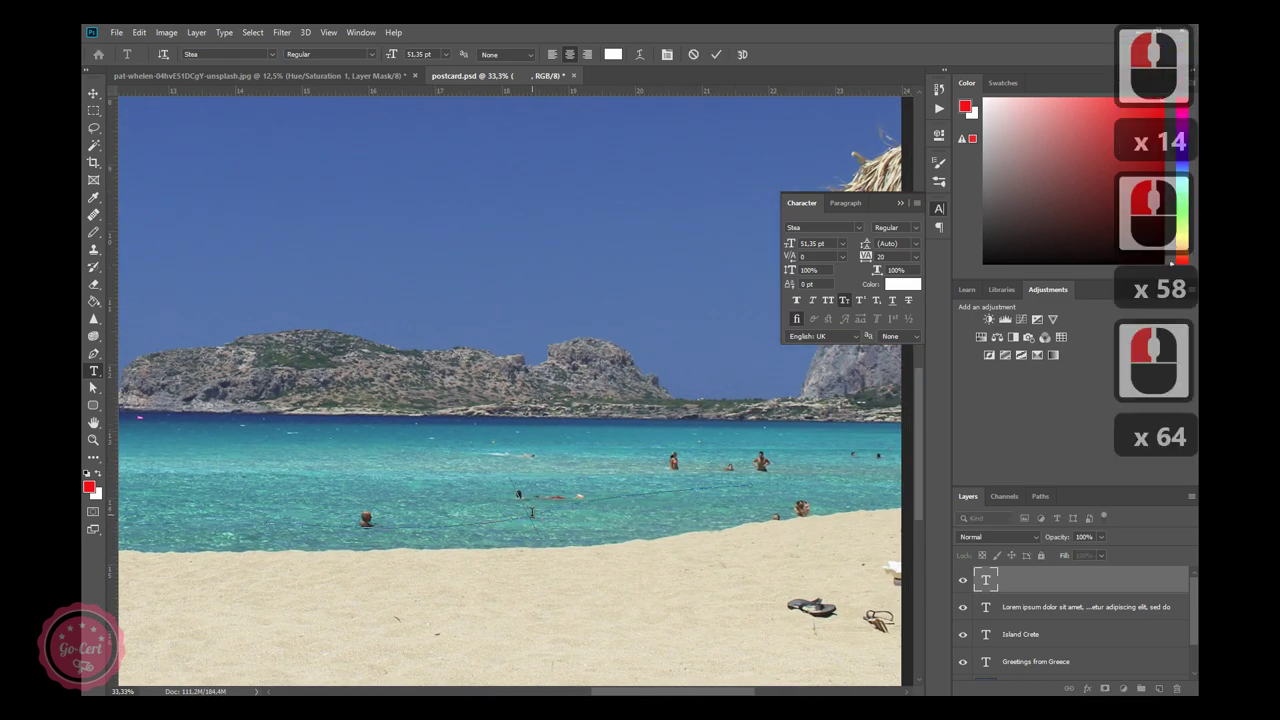
text(dgfgffgfg)
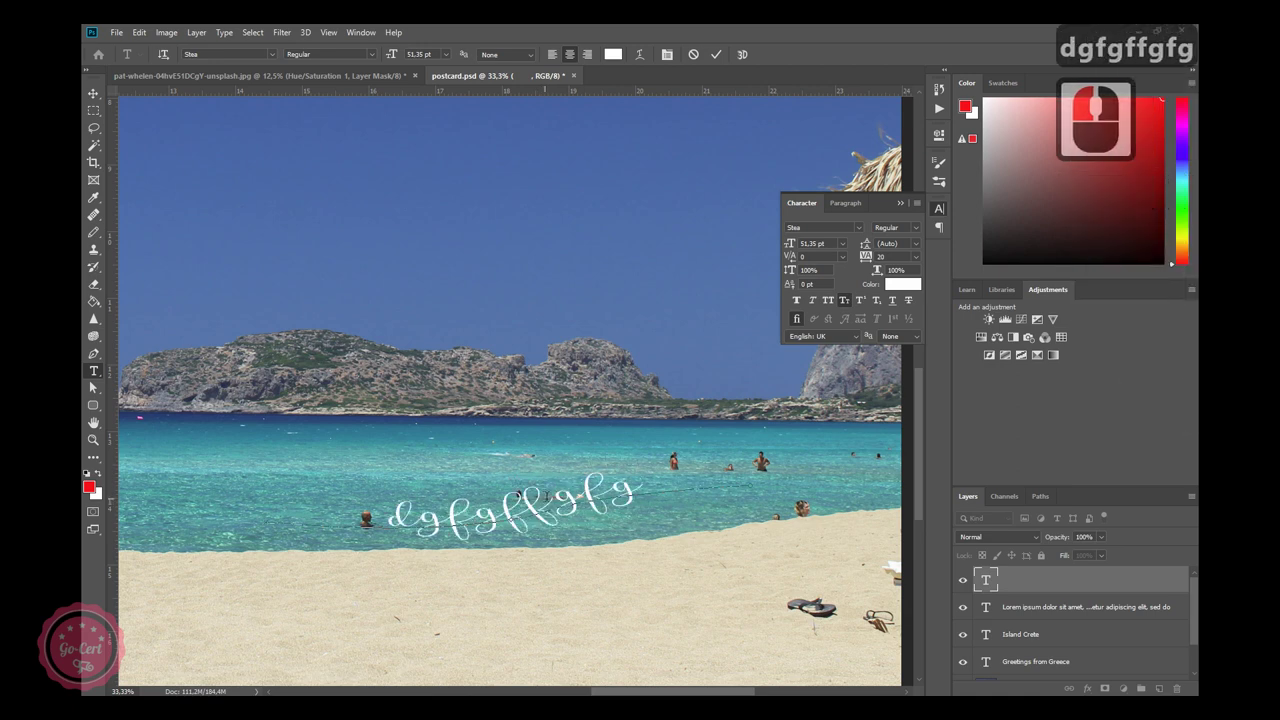
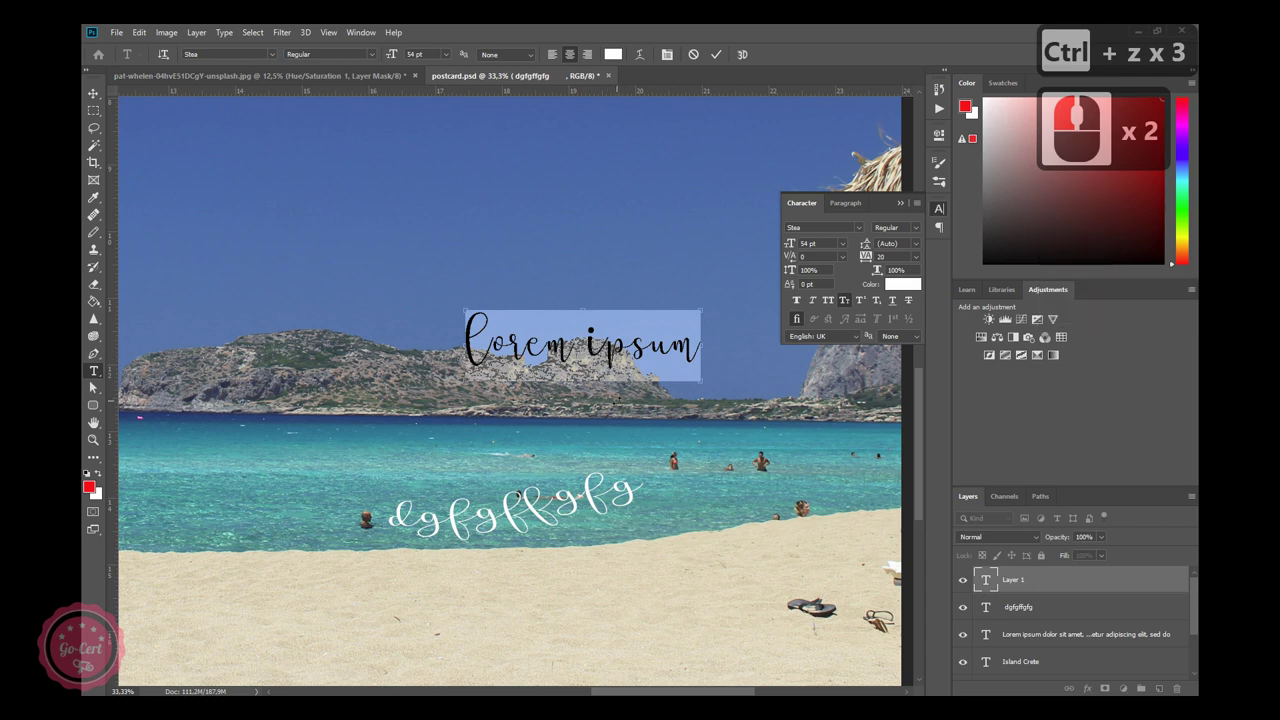
click(703, 64)
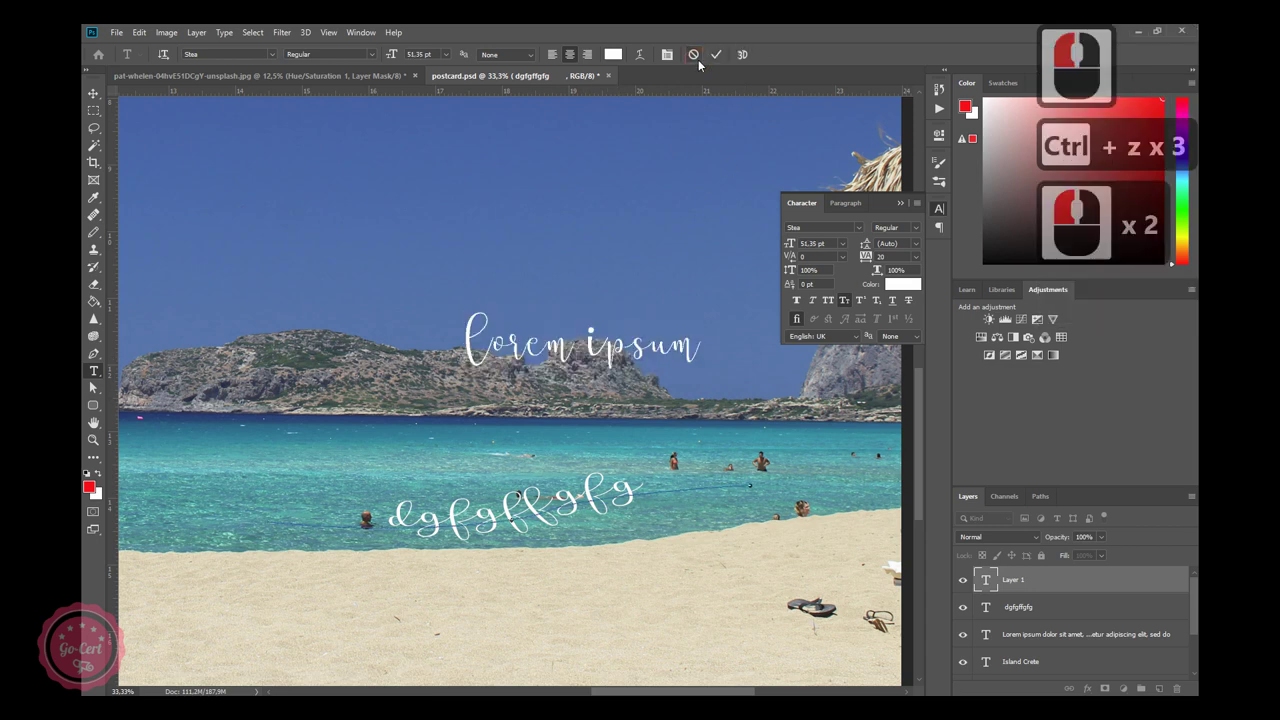
key(ctrl+z)
key(ctrl+z)
key(ctrl+z)
key(ctrl+z)
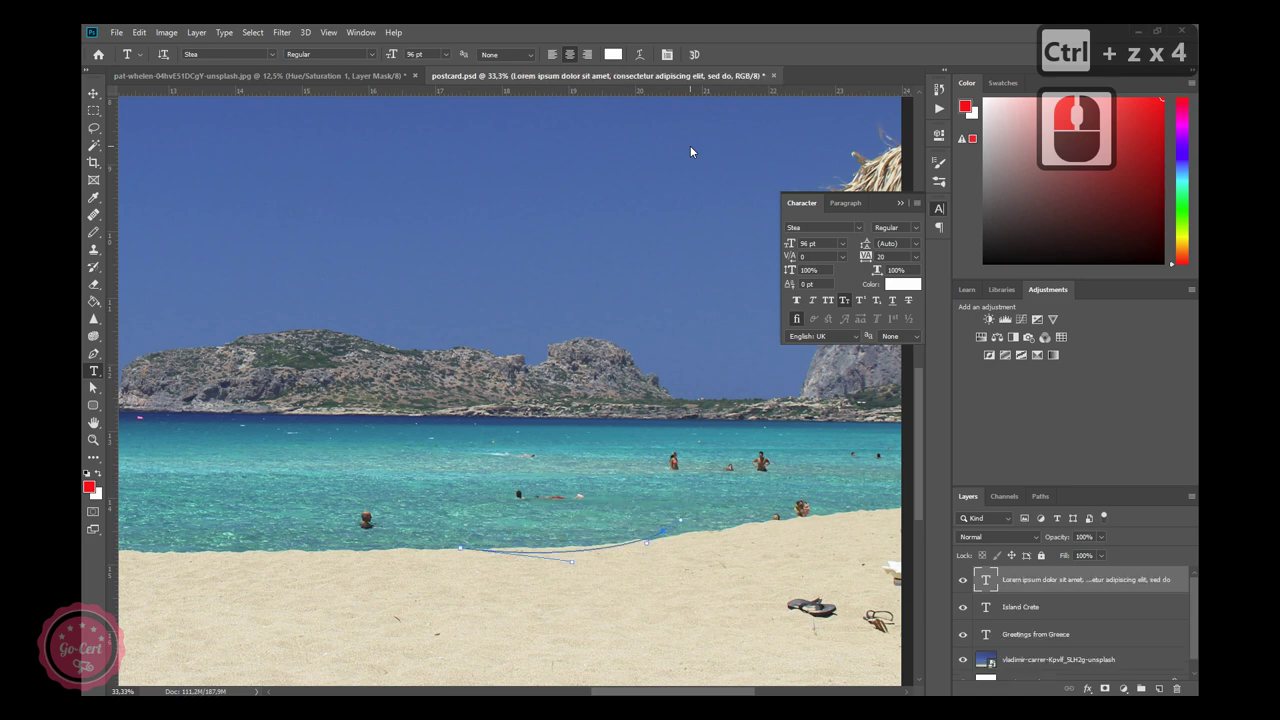
click(142, 33)
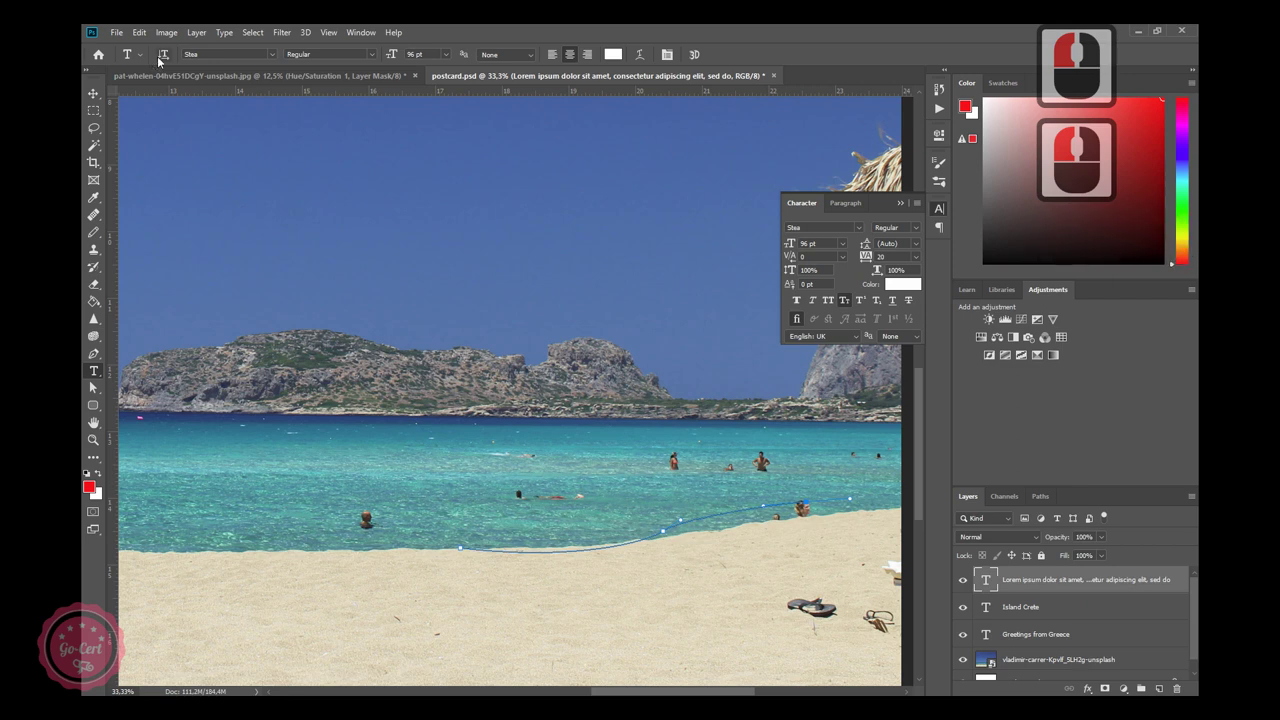
click(144, 39)
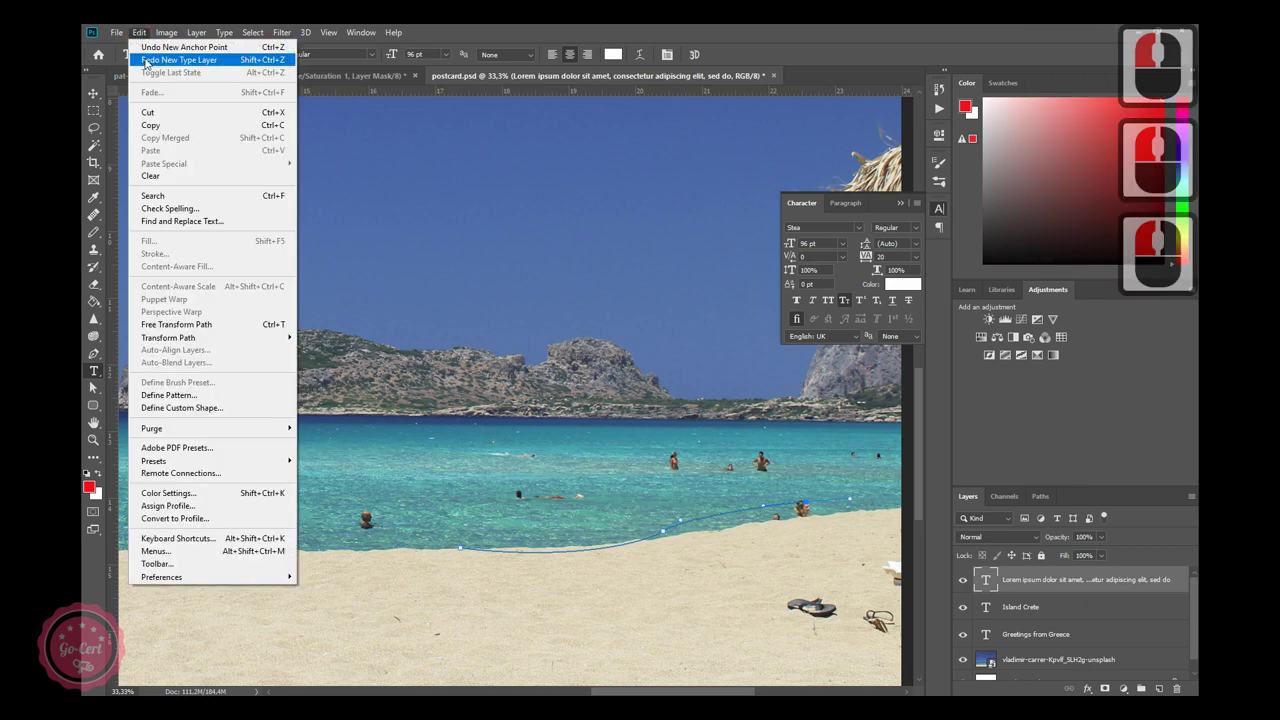
click(151, 63)
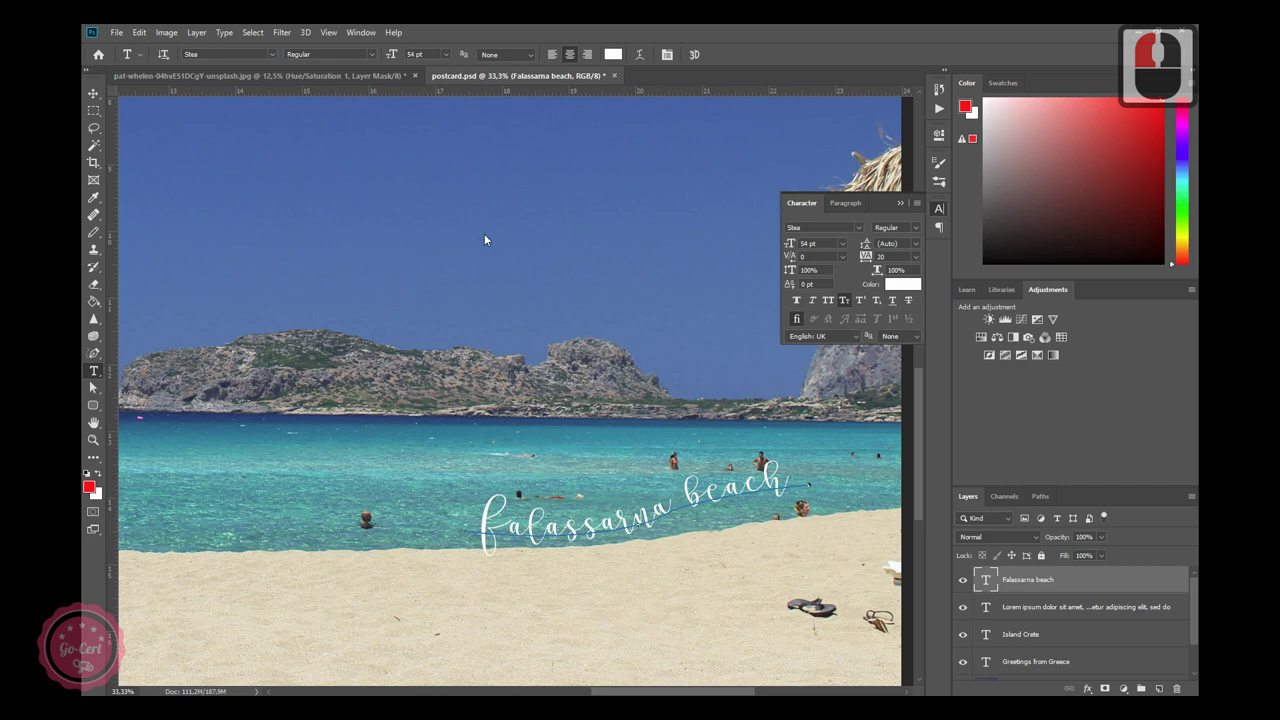
key(ctrl+-)
click(490, 239)
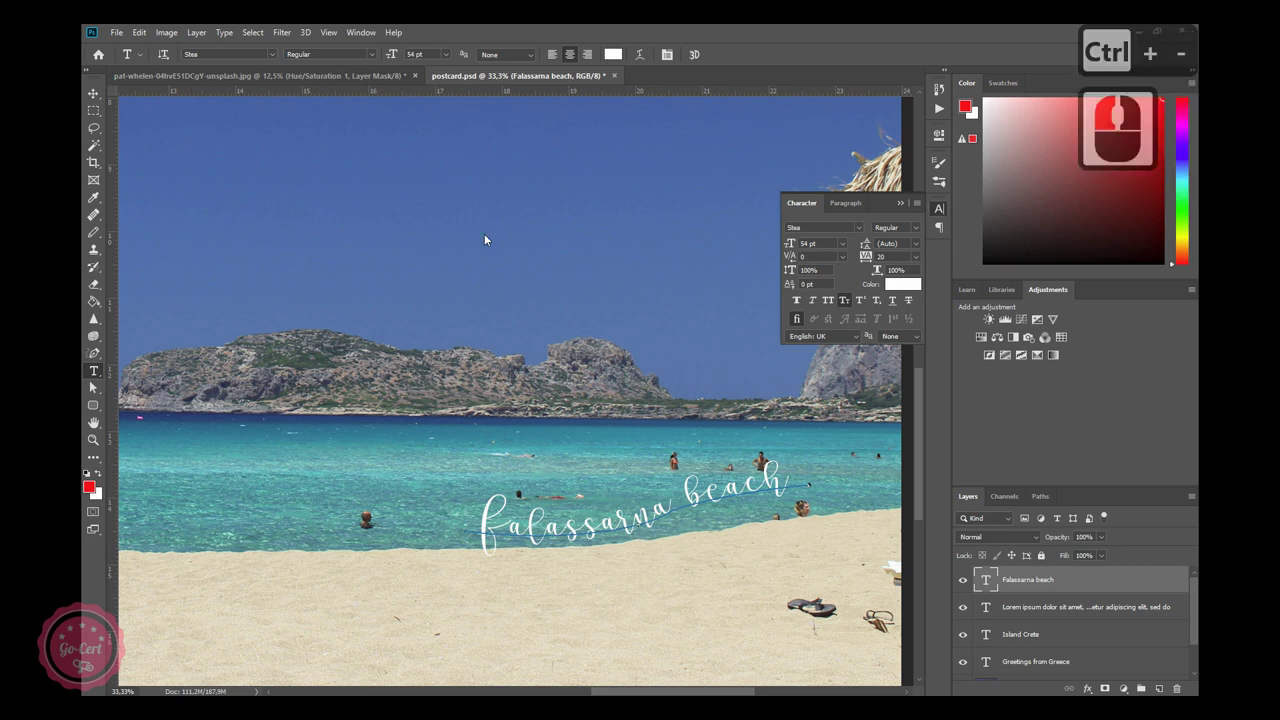
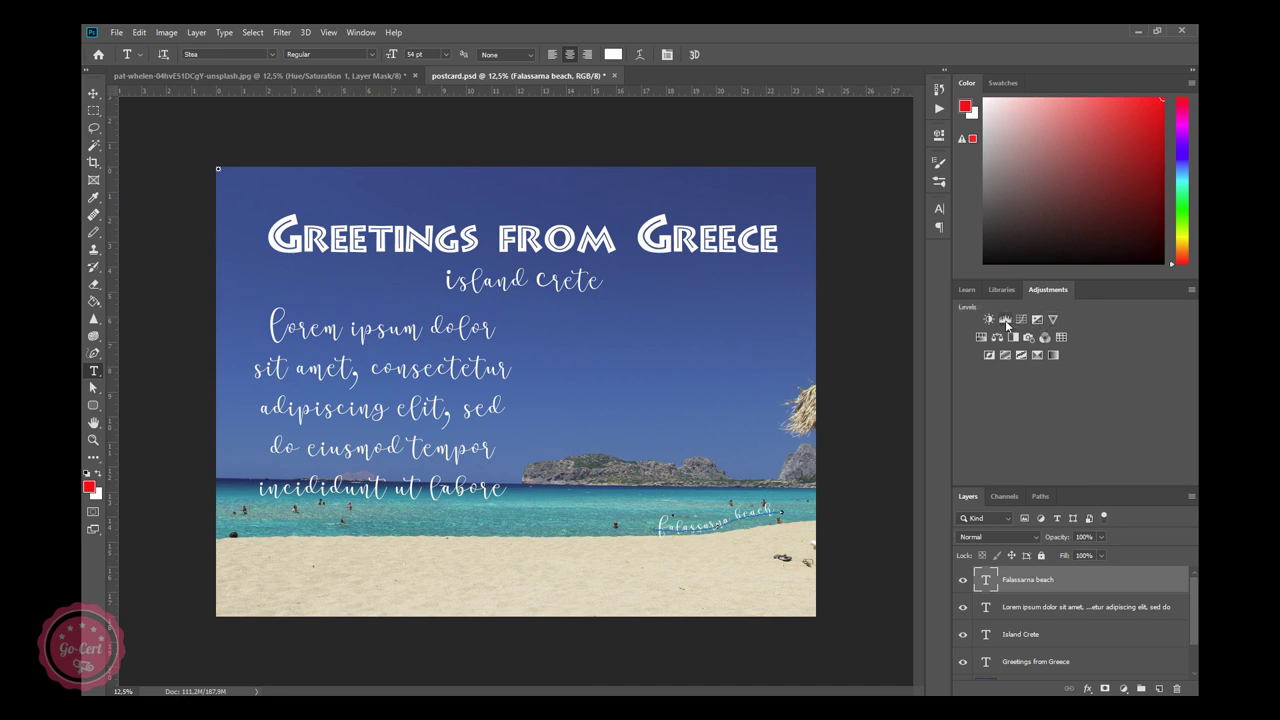
Add a Levels adjustment brightening the highlights, then a Vibrance adjustment boosting colour.
click(1011, 325)
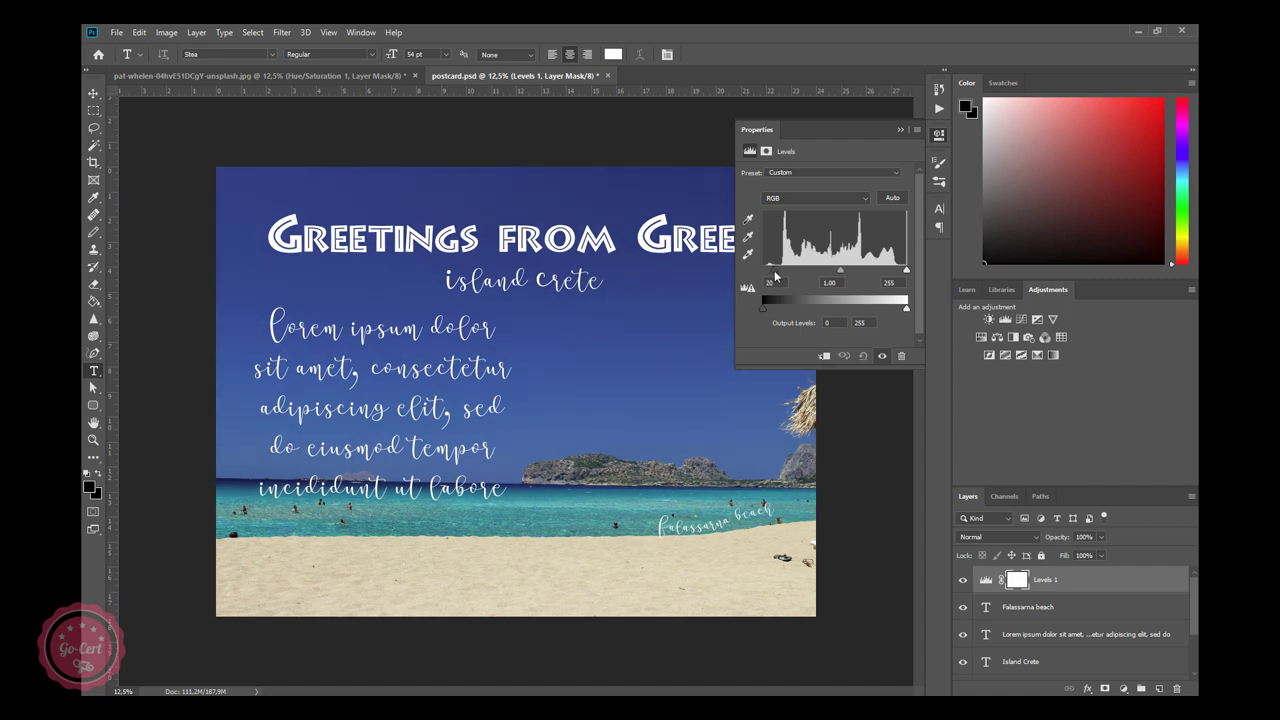
click(780, 276)
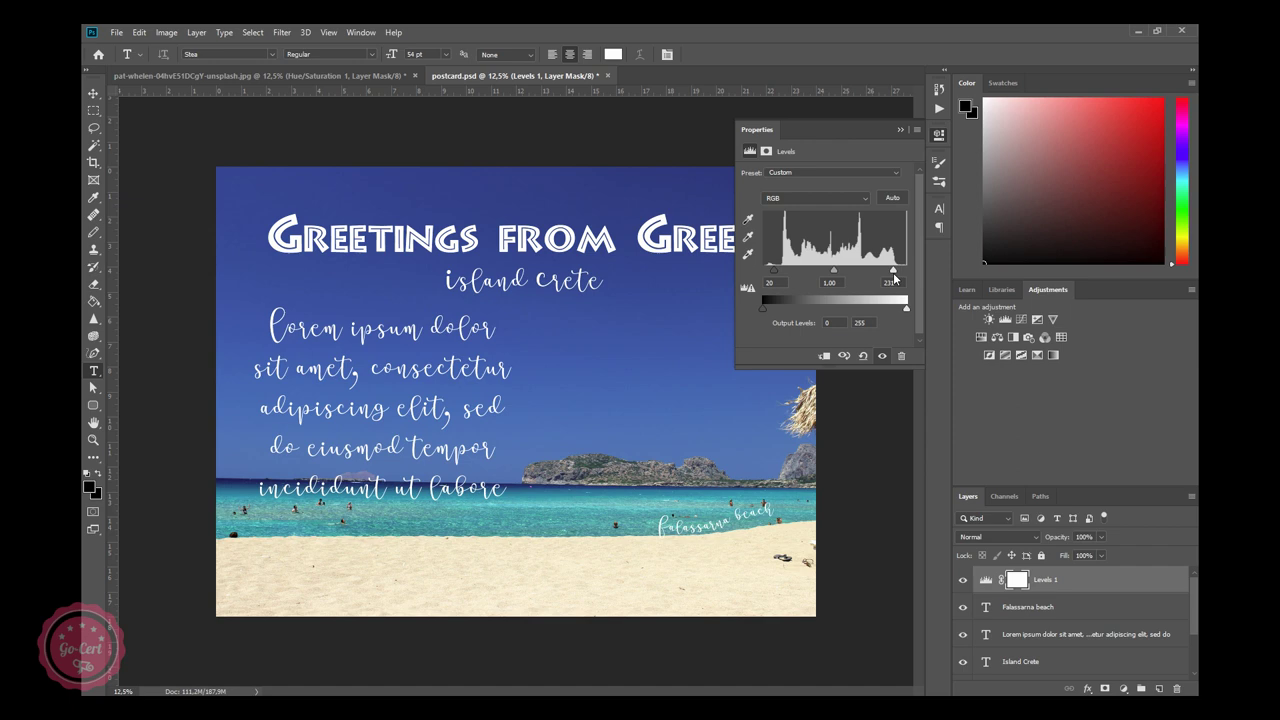
drag(902, 279, 796, 195)
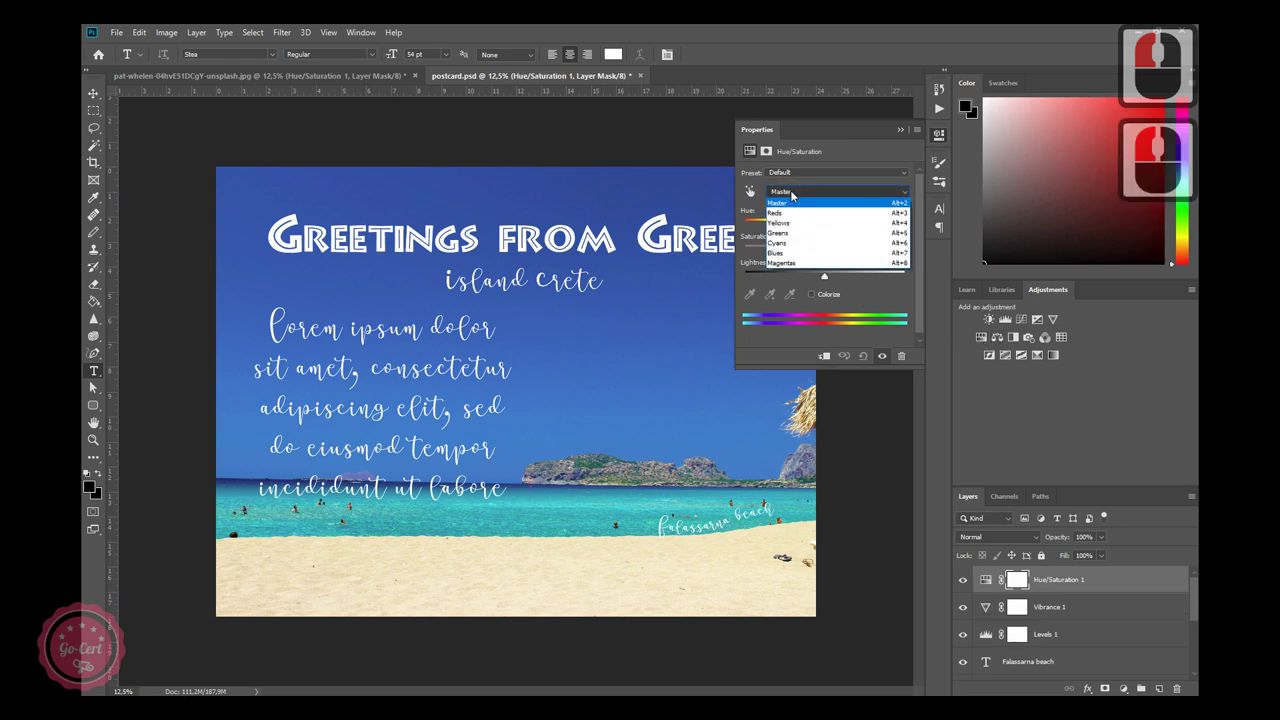
In Hue/Saturation shift the cyan tones, then the blue tones to about +13 hue.
drag(796, 198, 821, 235)
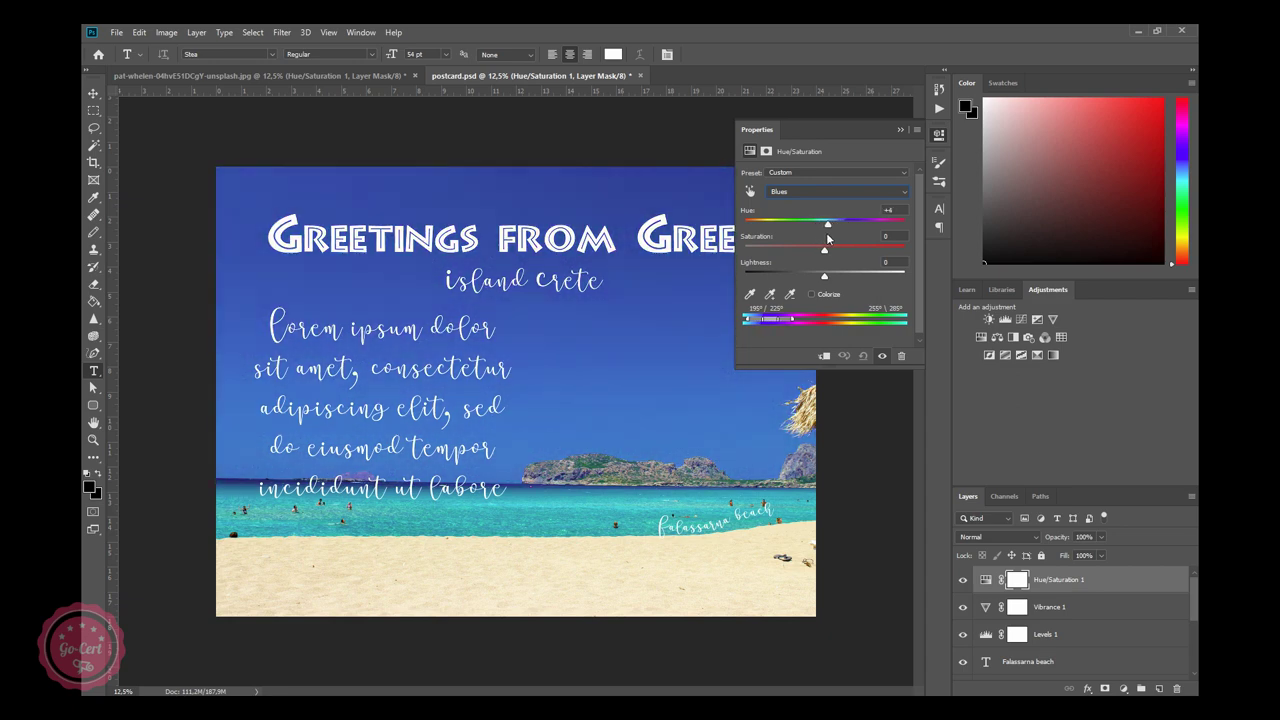
click(832, 238)
click(823, 195)
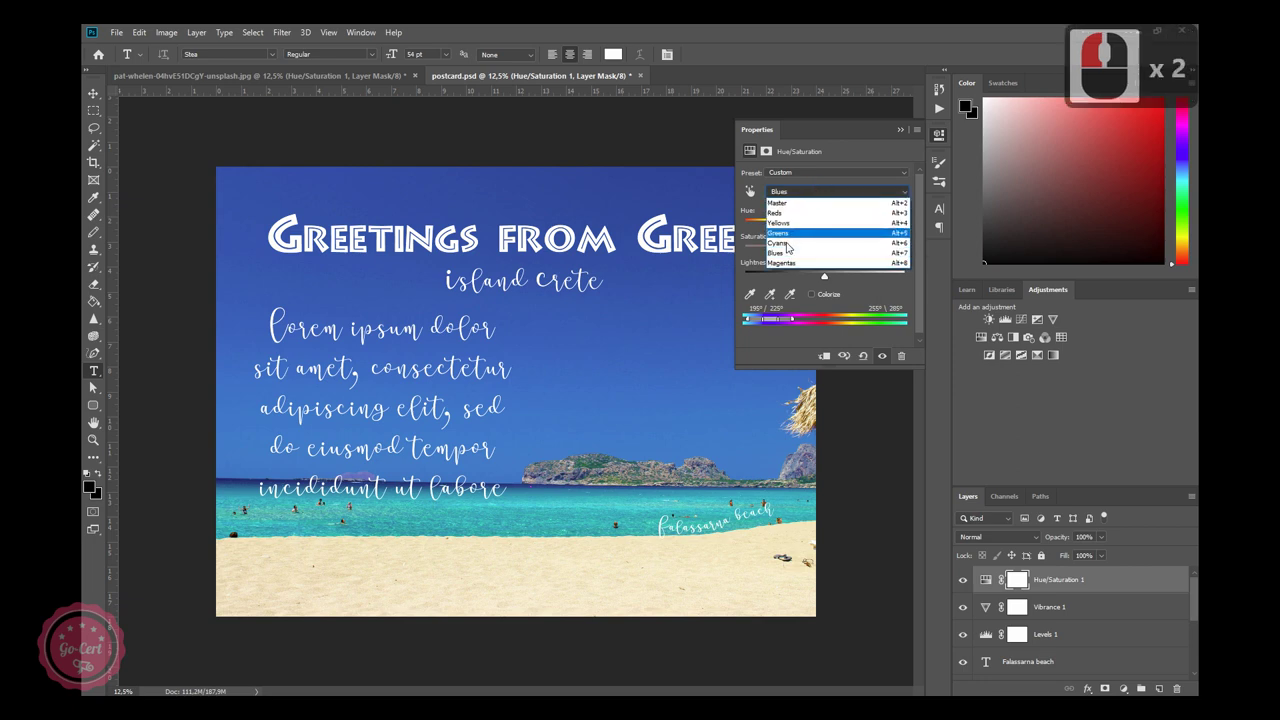
click(791, 246)
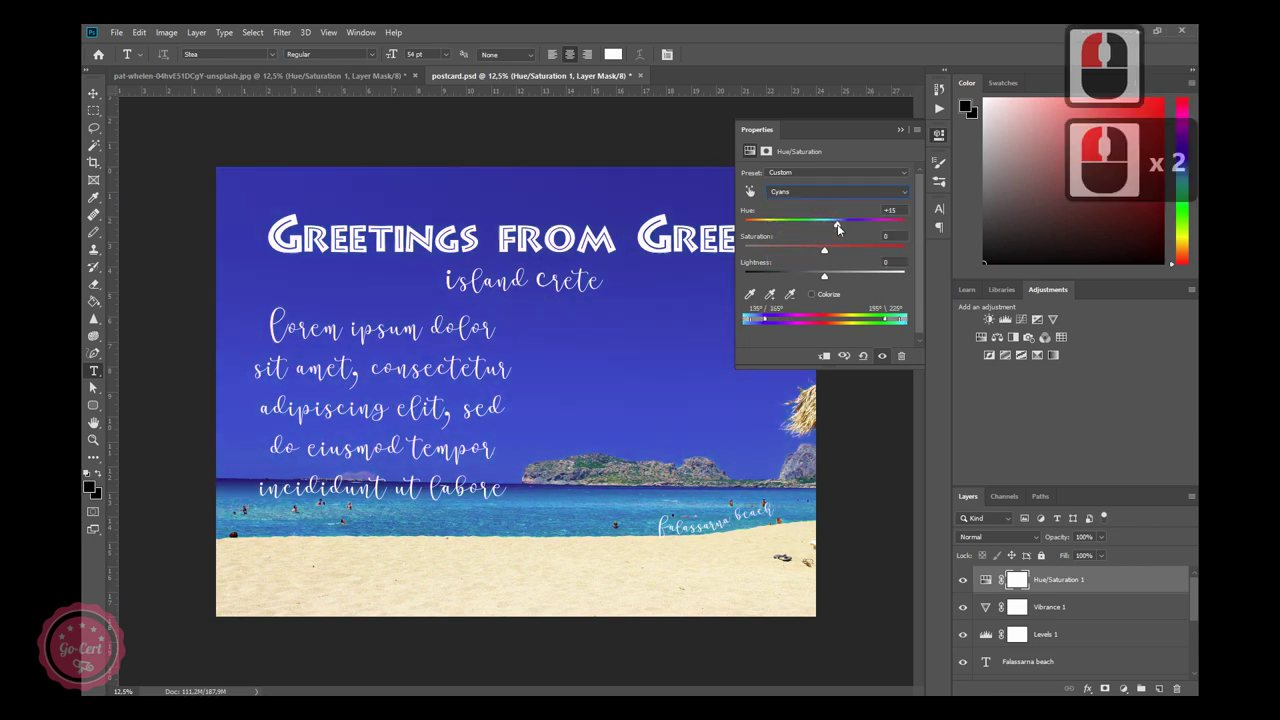
click(823, 229)
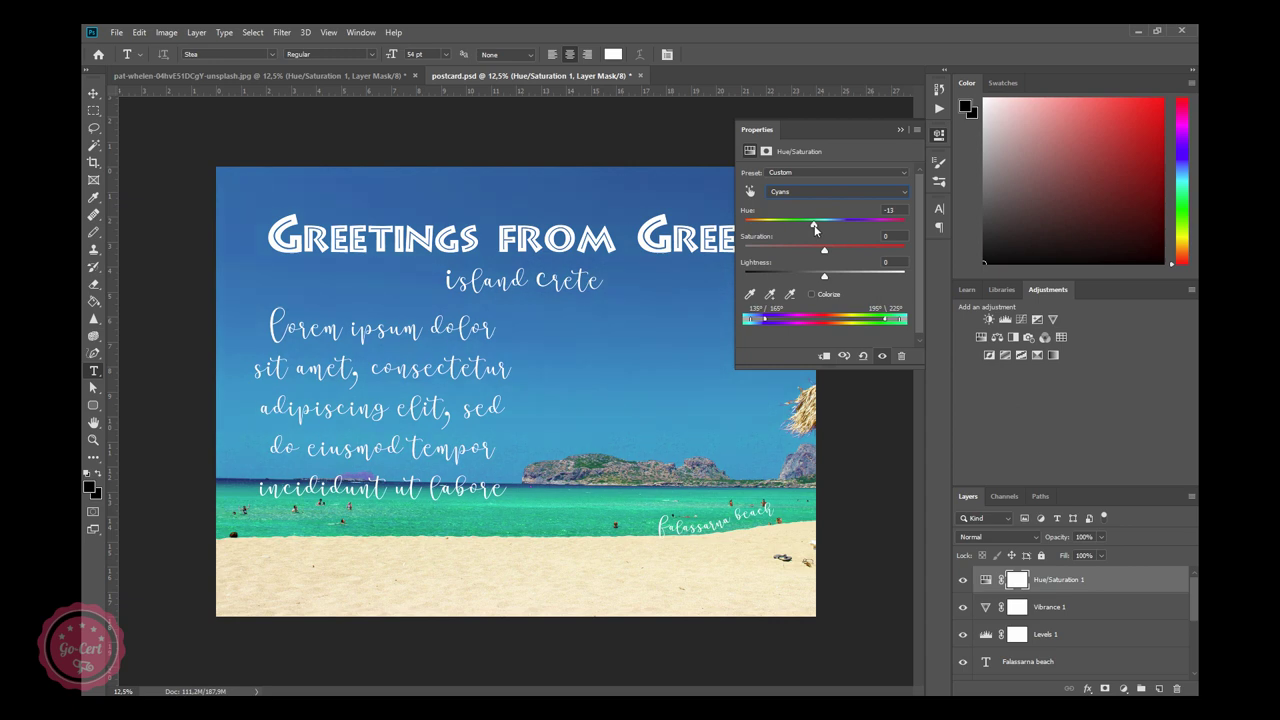
click(822, 229)
click(820, 191)
click(805, 245)
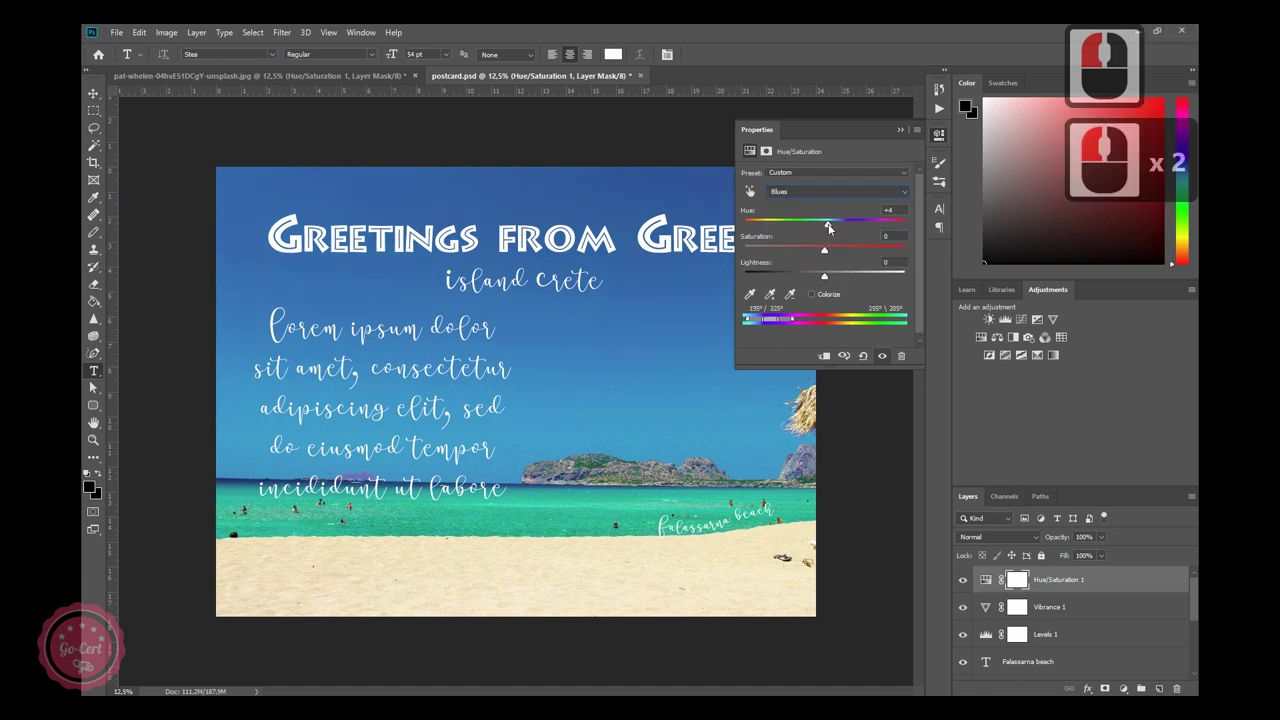
click(839, 228)
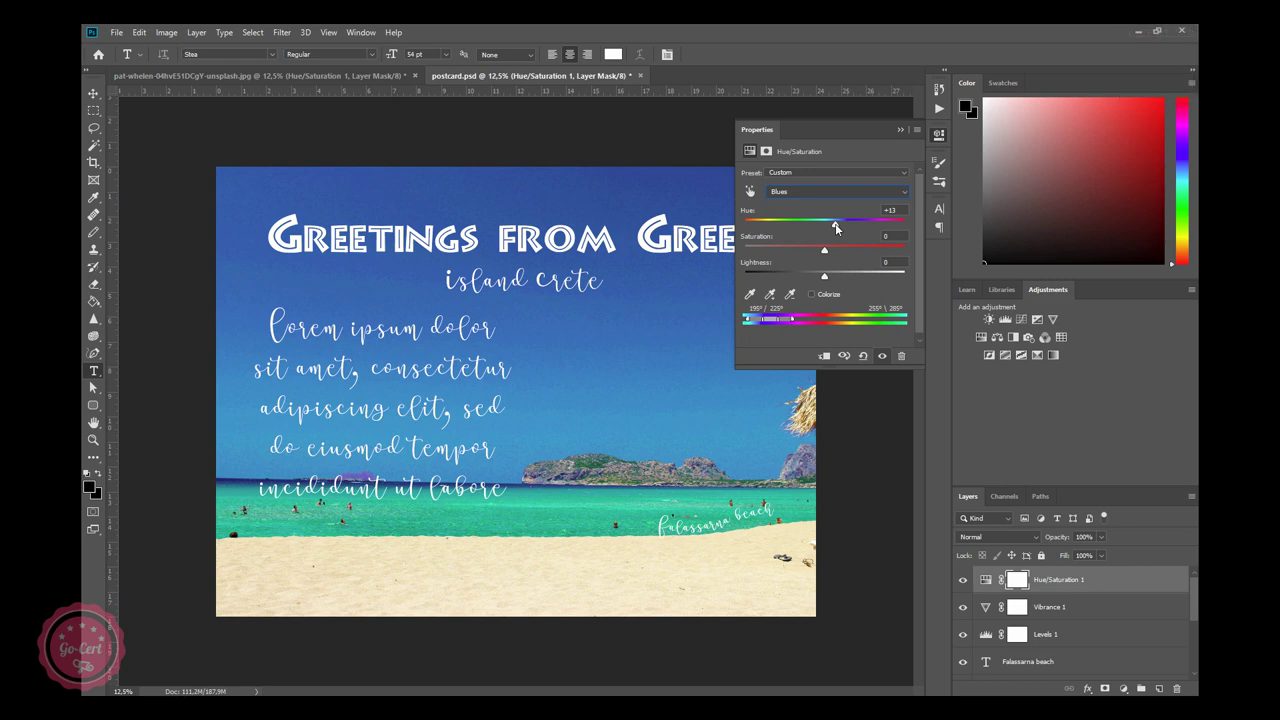
Hide the Hue/Saturation, Vibrance and Levels layers, then show them again to compare.
click(841, 228)
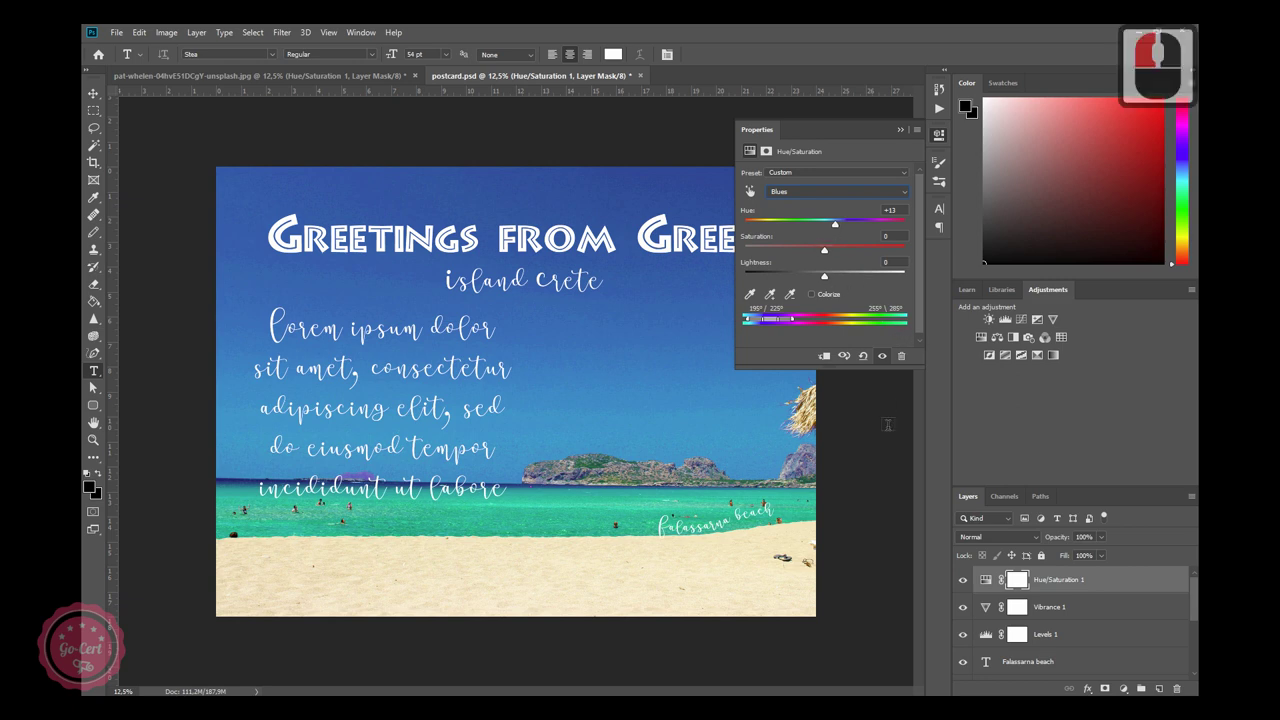
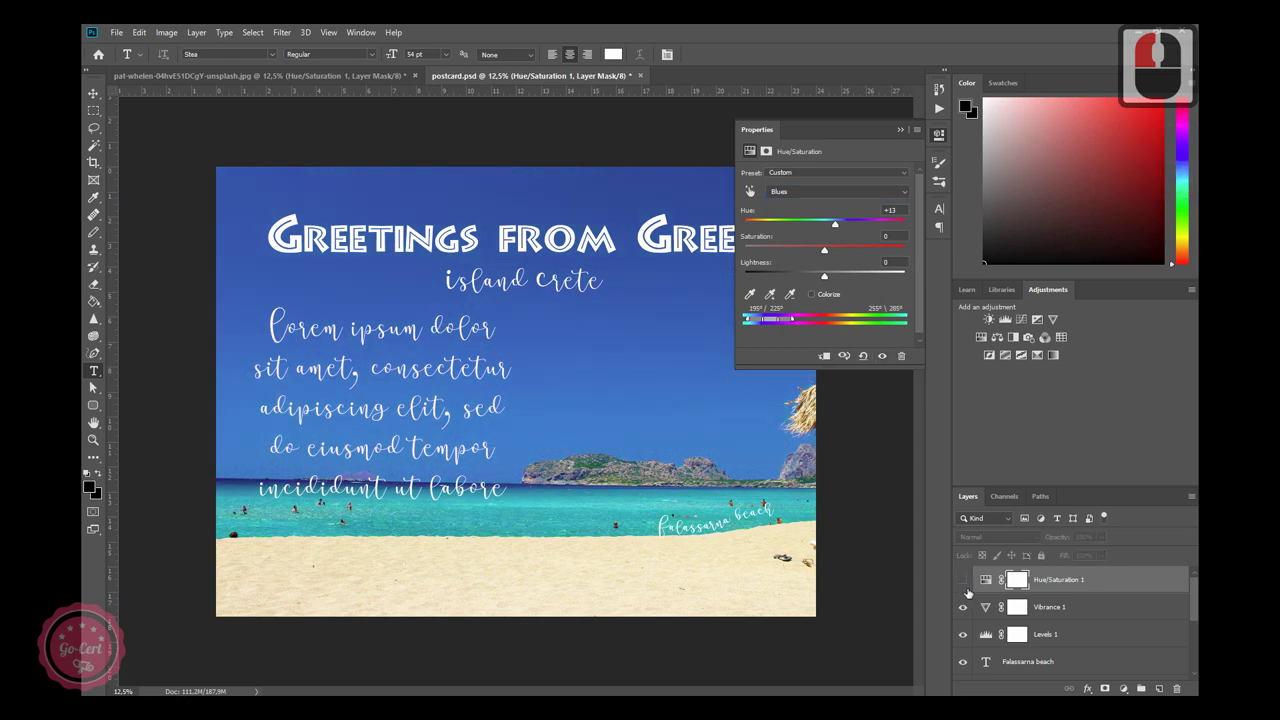
click(95, 385)
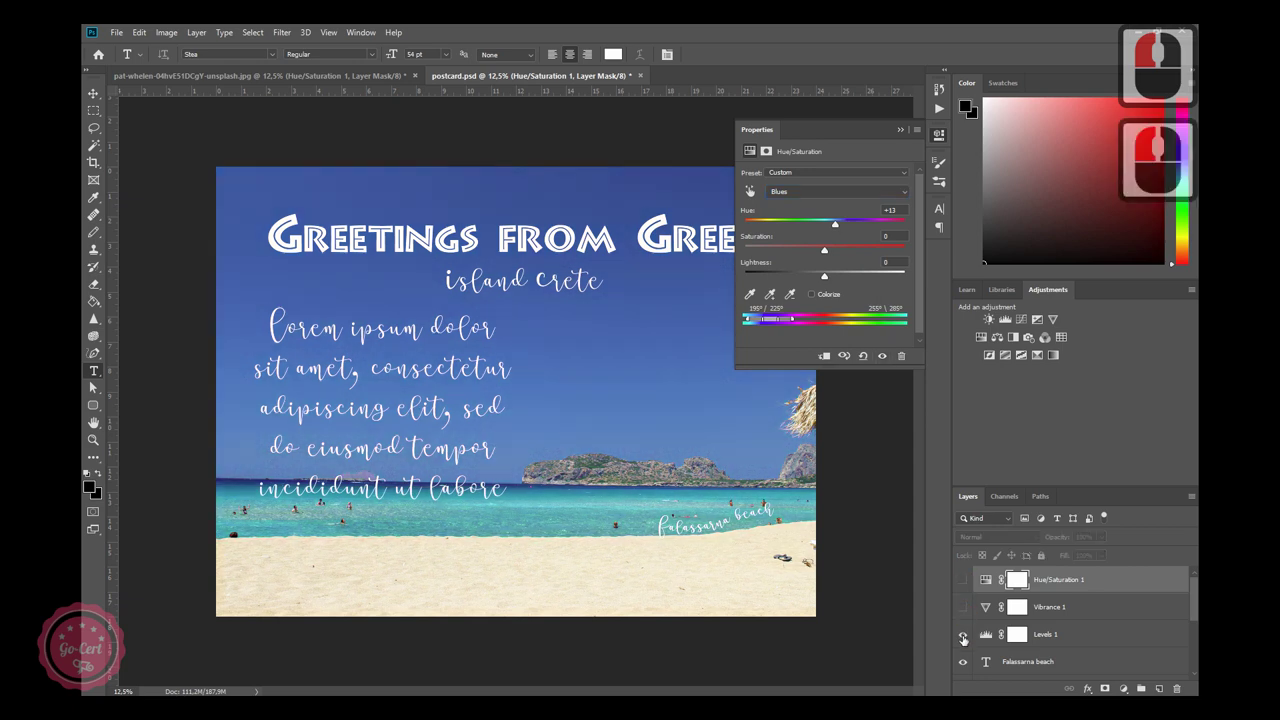
click(95, 385)
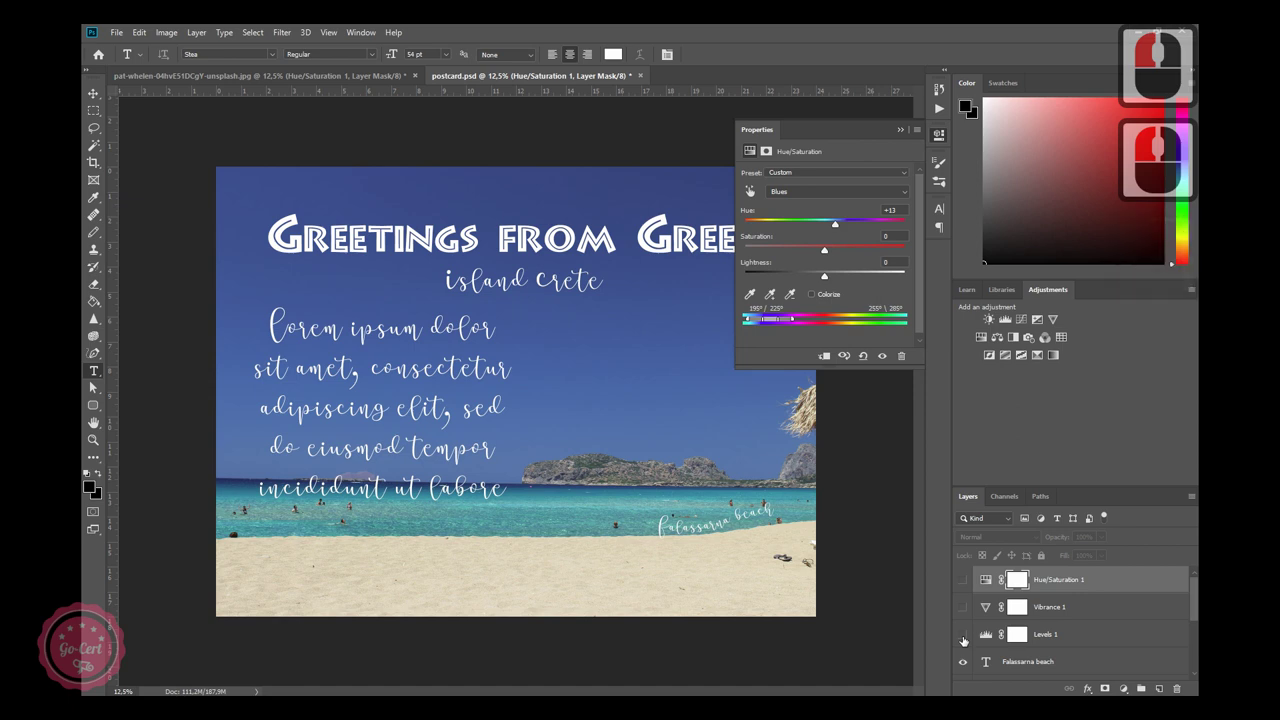
click(96, 386)
click(95, 385)
click(96, 386)
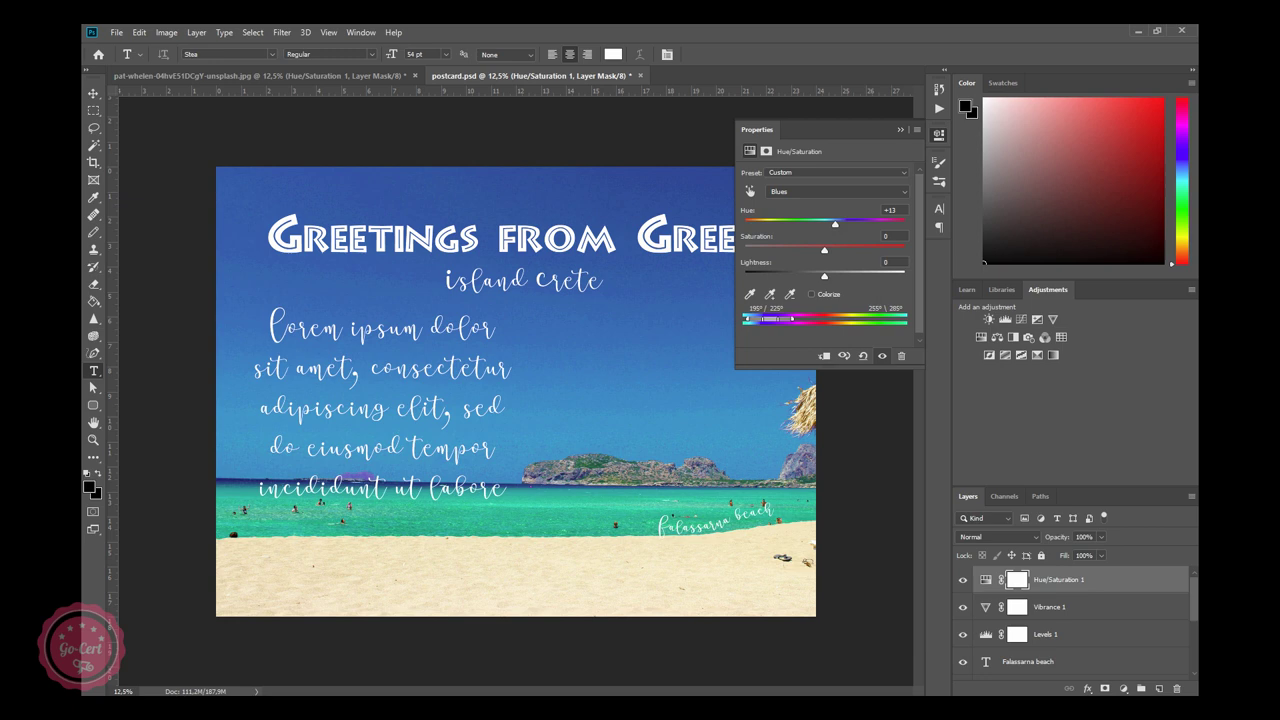
click(96, 386)
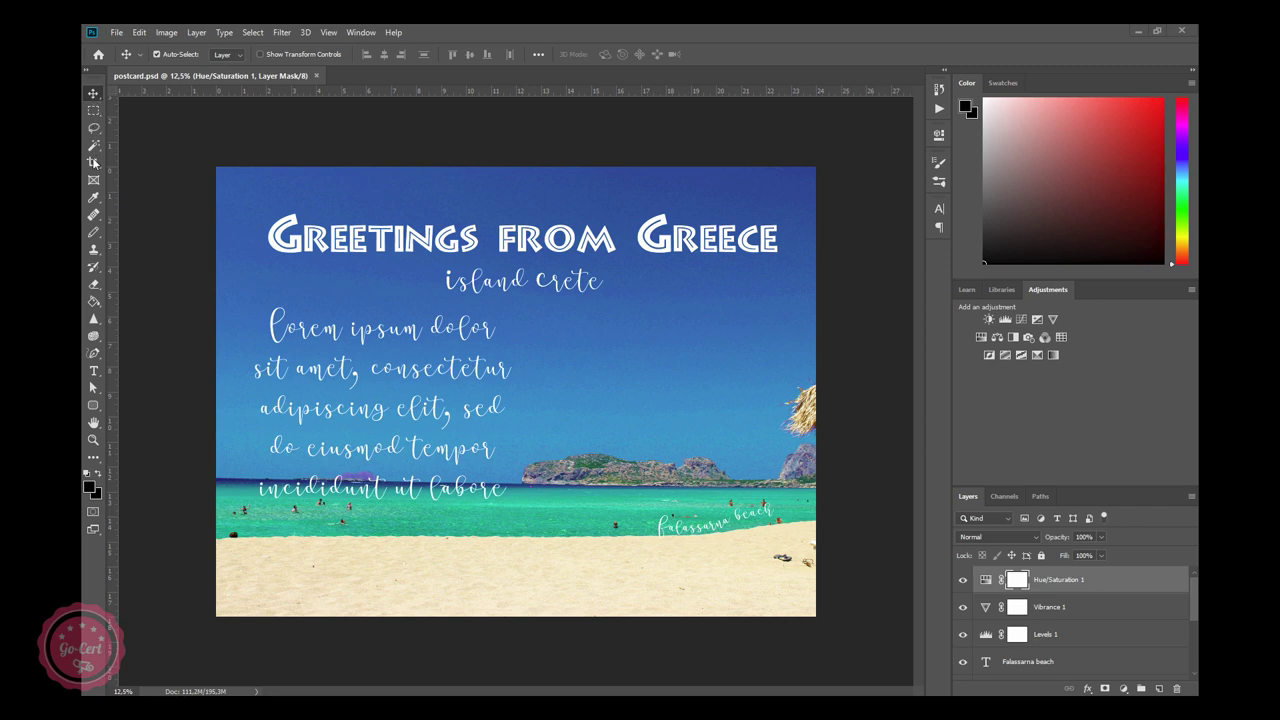
click(100, 167)
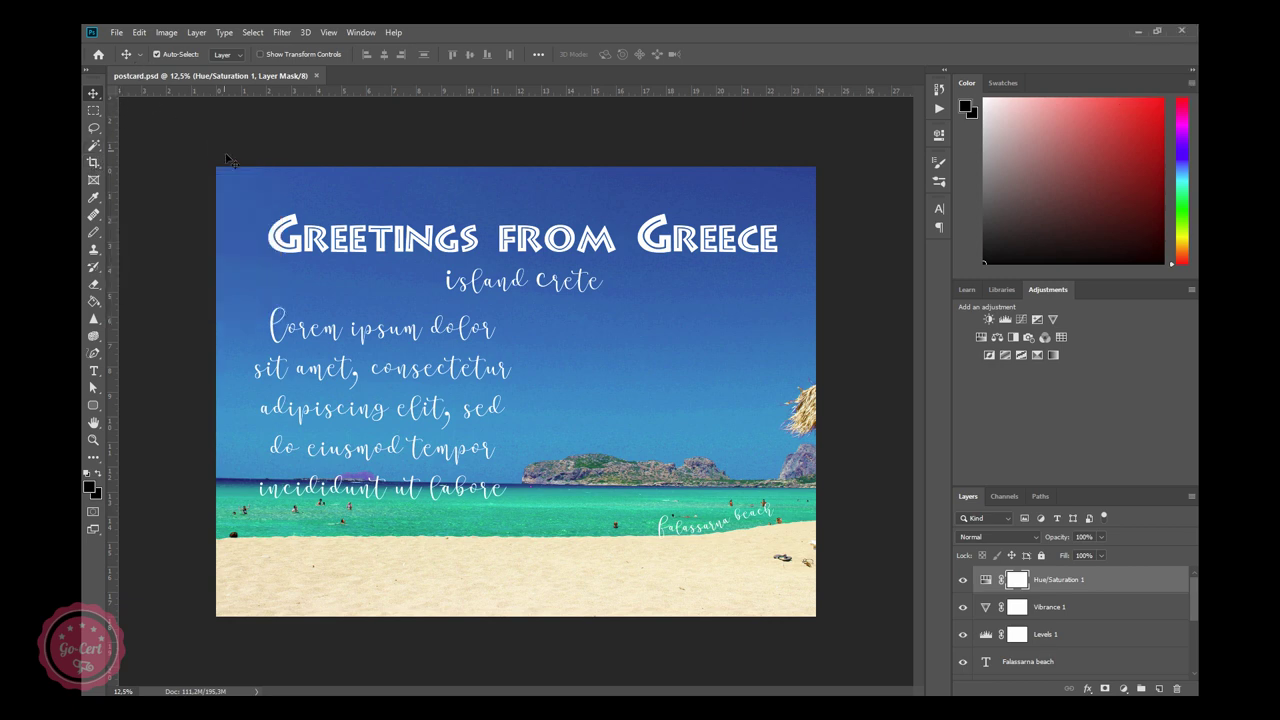
click(99, 164)
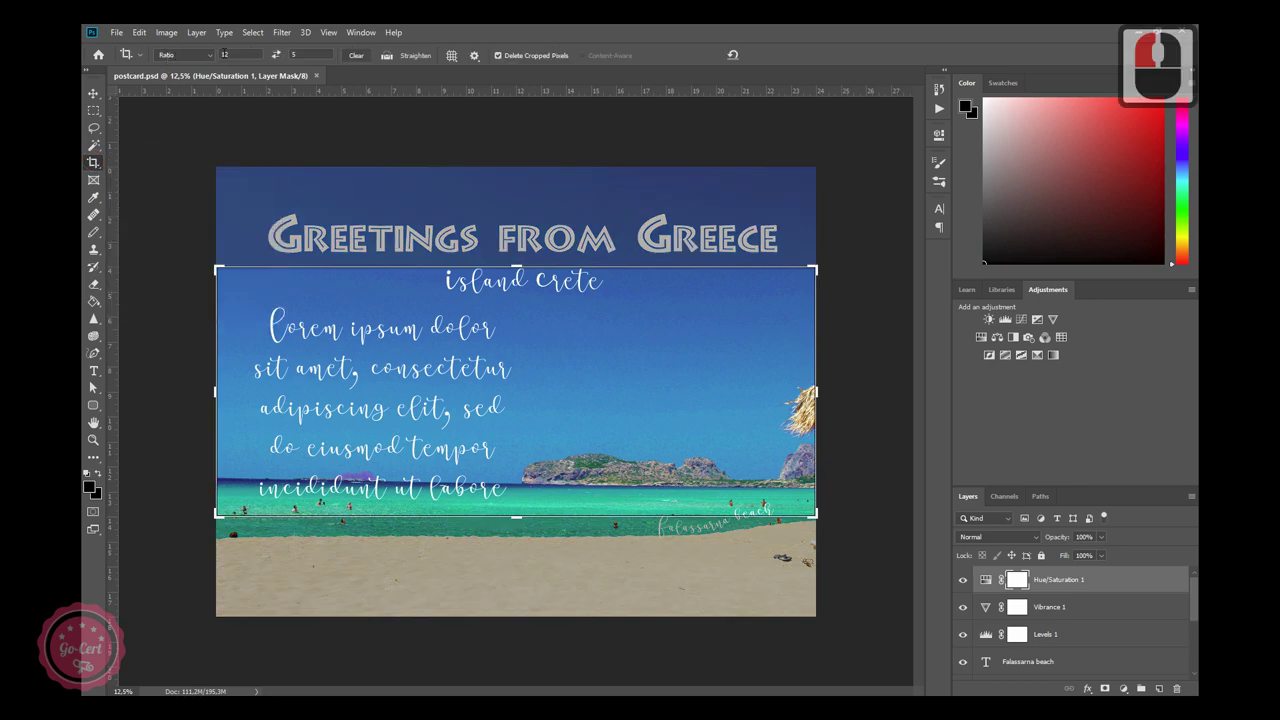
click(208, 58)
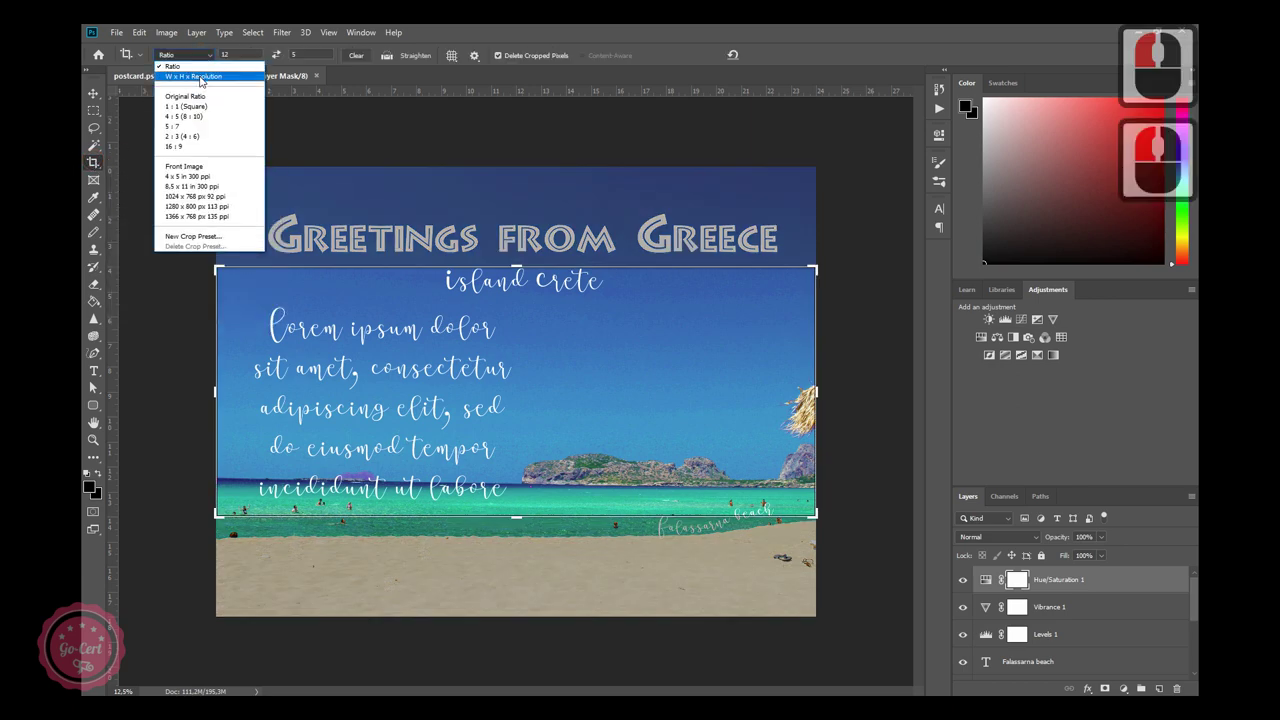
click(205, 80)
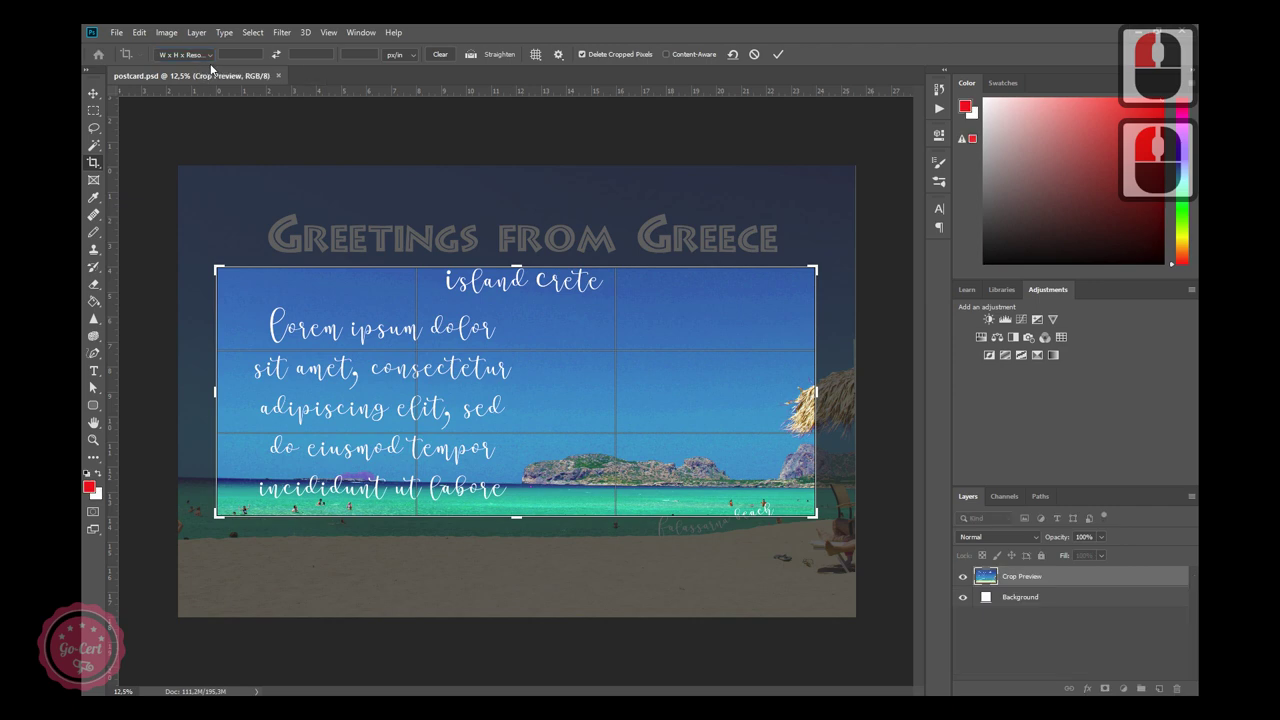
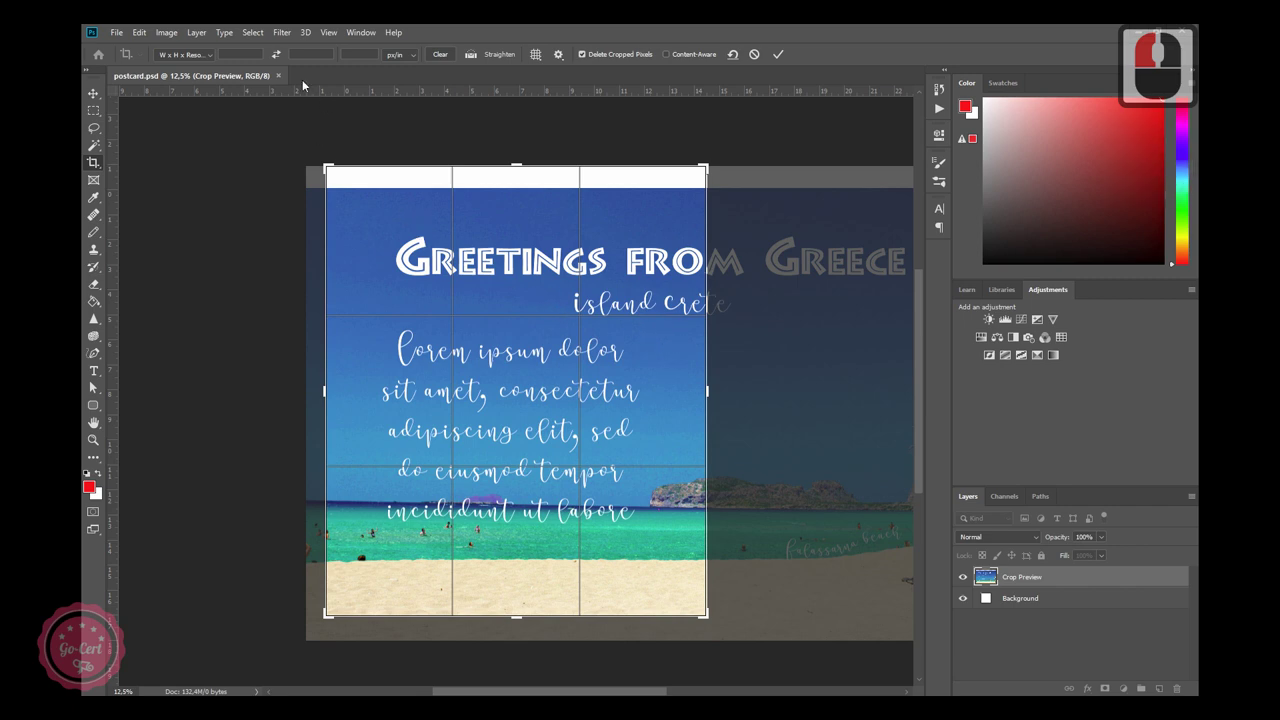
click(210, 55)
click(211, 56)
click(191, 129)
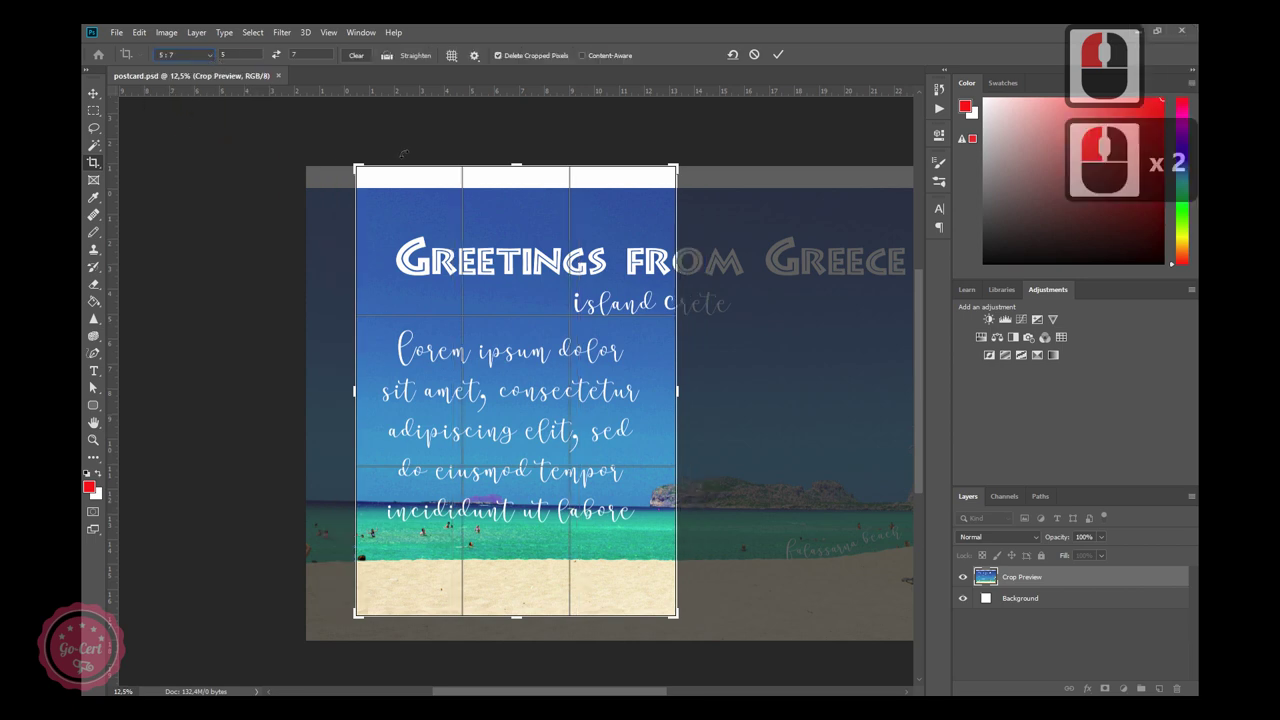
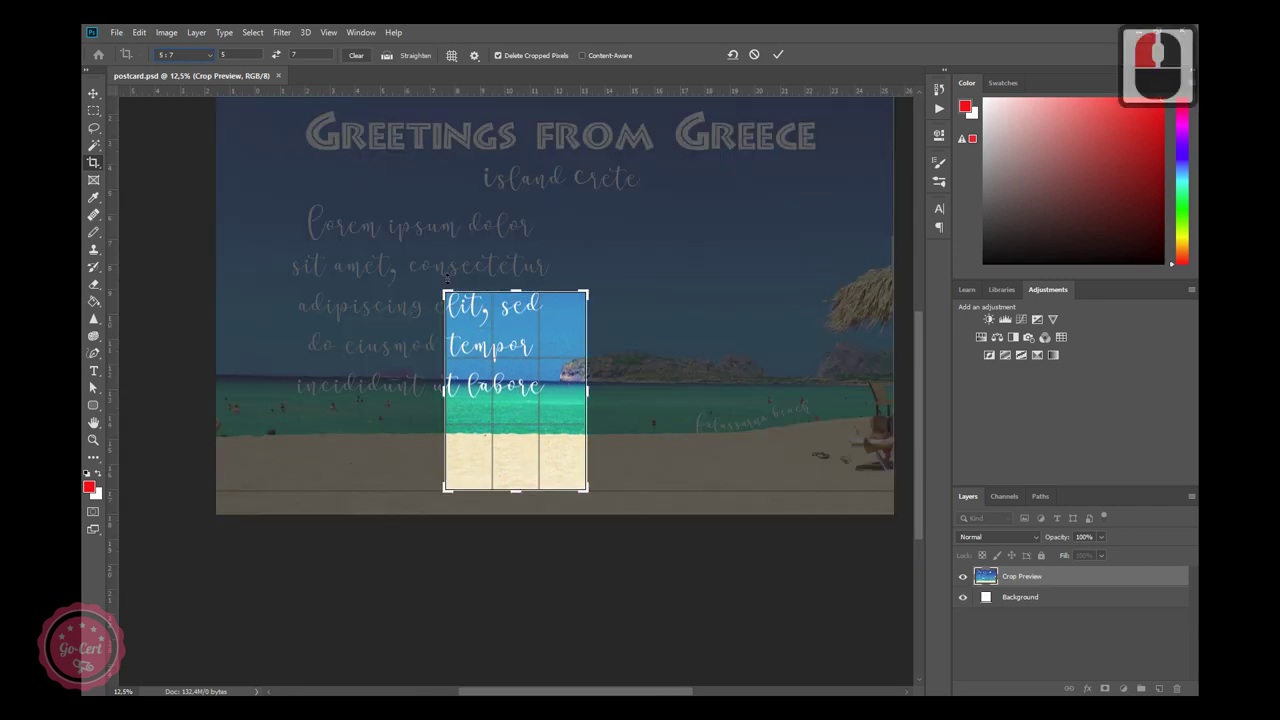
click(210, 56)
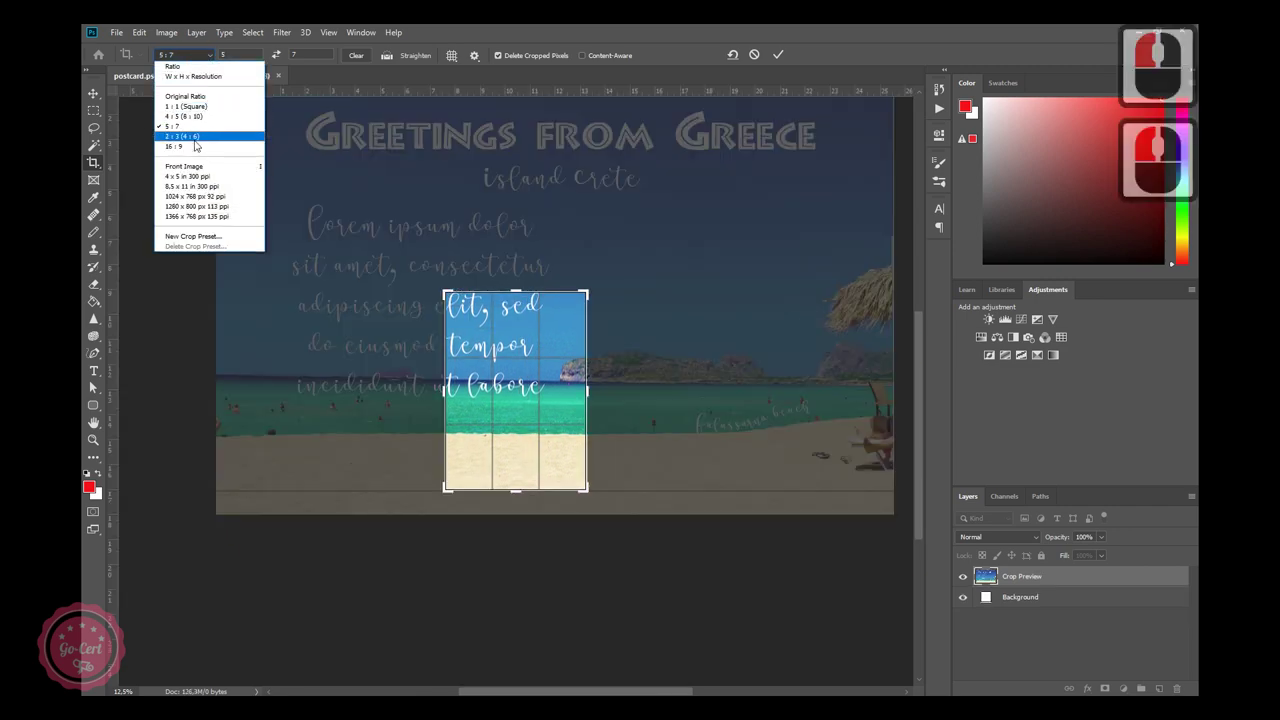
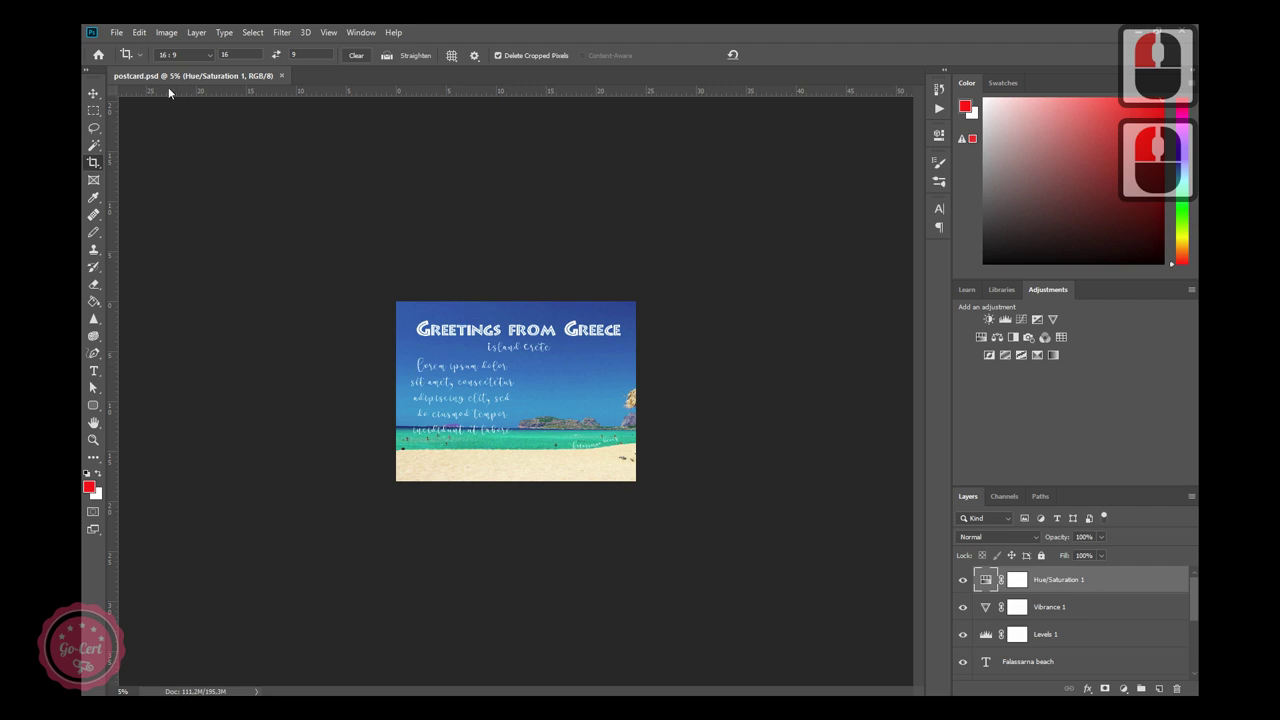
click(123, 35)
Open the alex-loup leaf-and-books photo and apply a 16:9 Content-Aware crop.
click(131, 66)
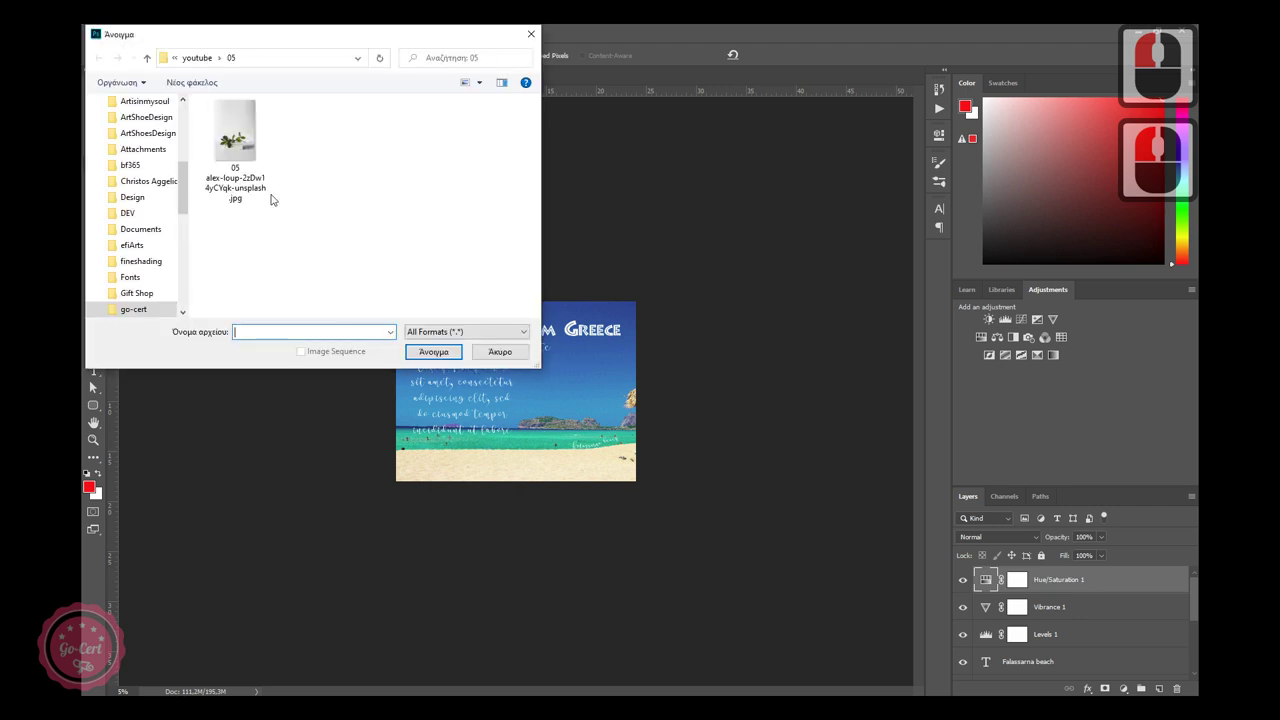
double_click(251, 146)
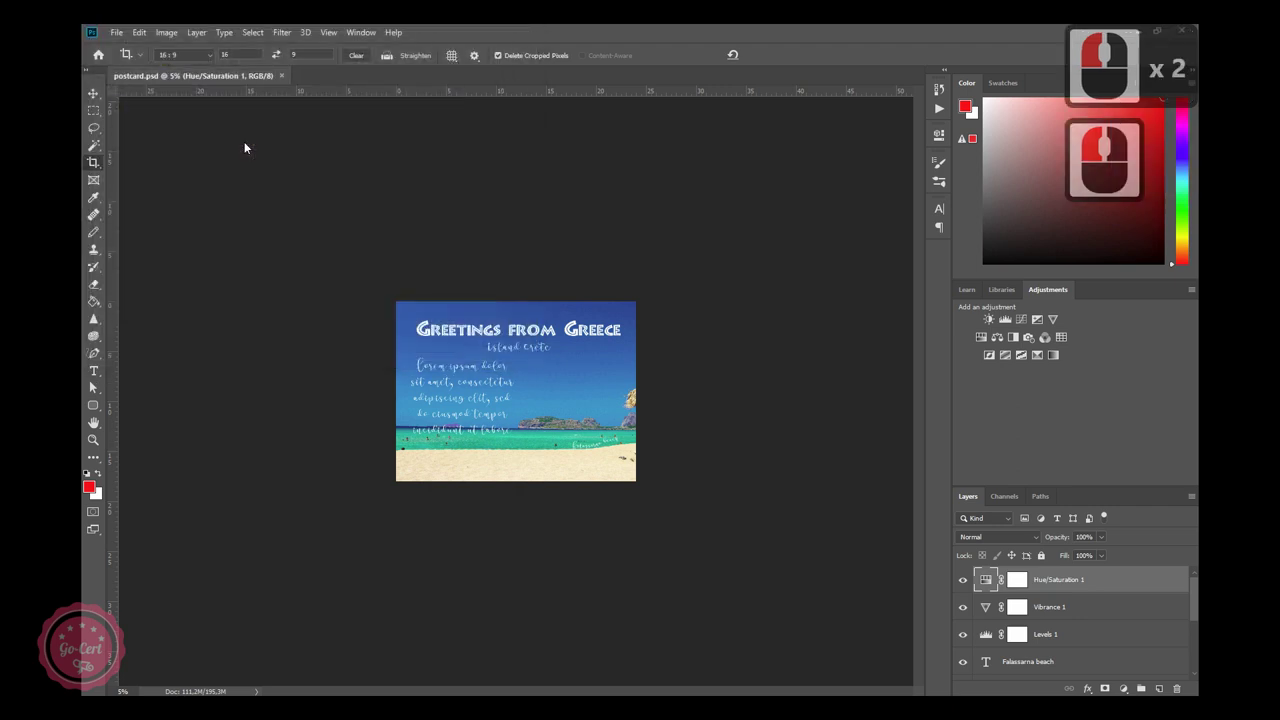
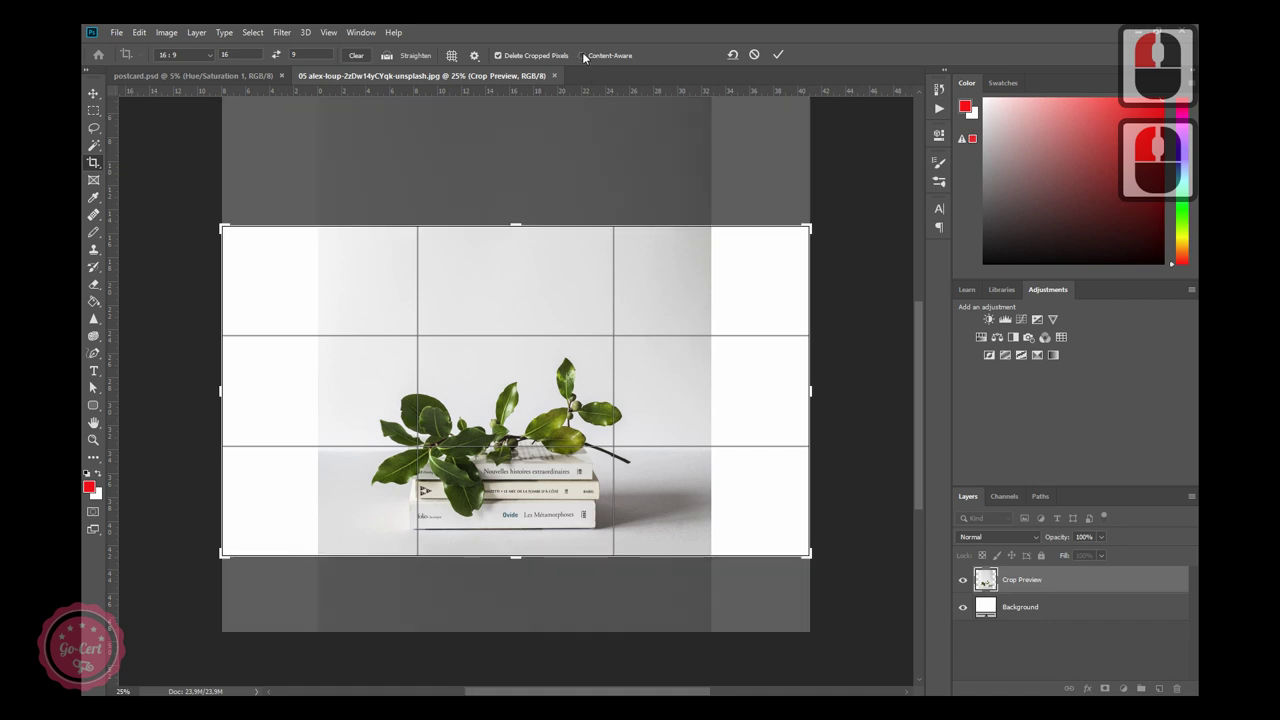
click(588, 57)
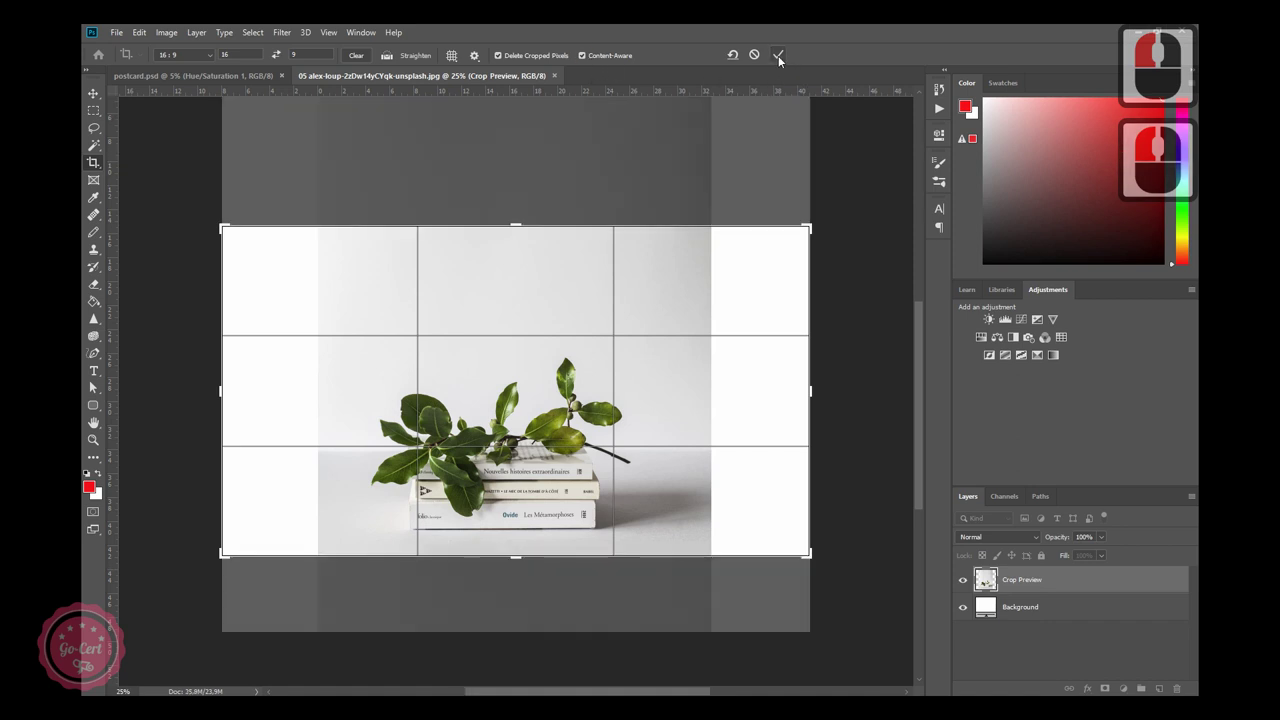
click(783, 60)
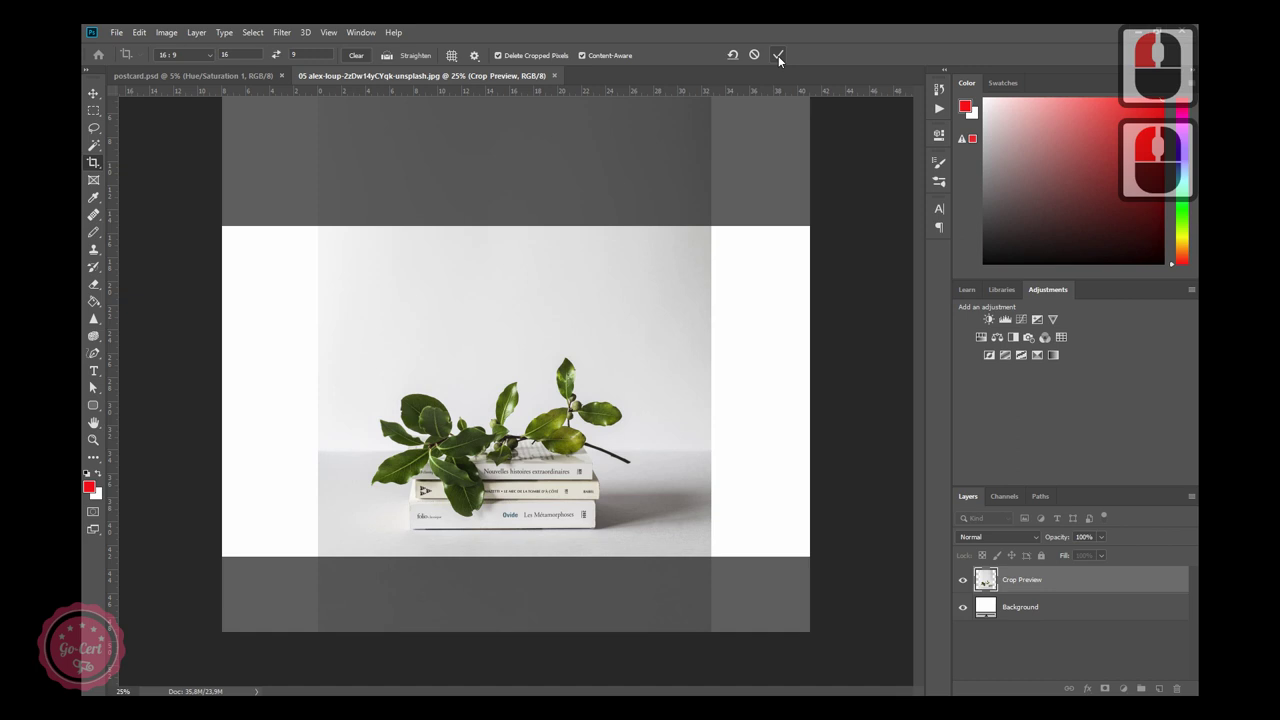
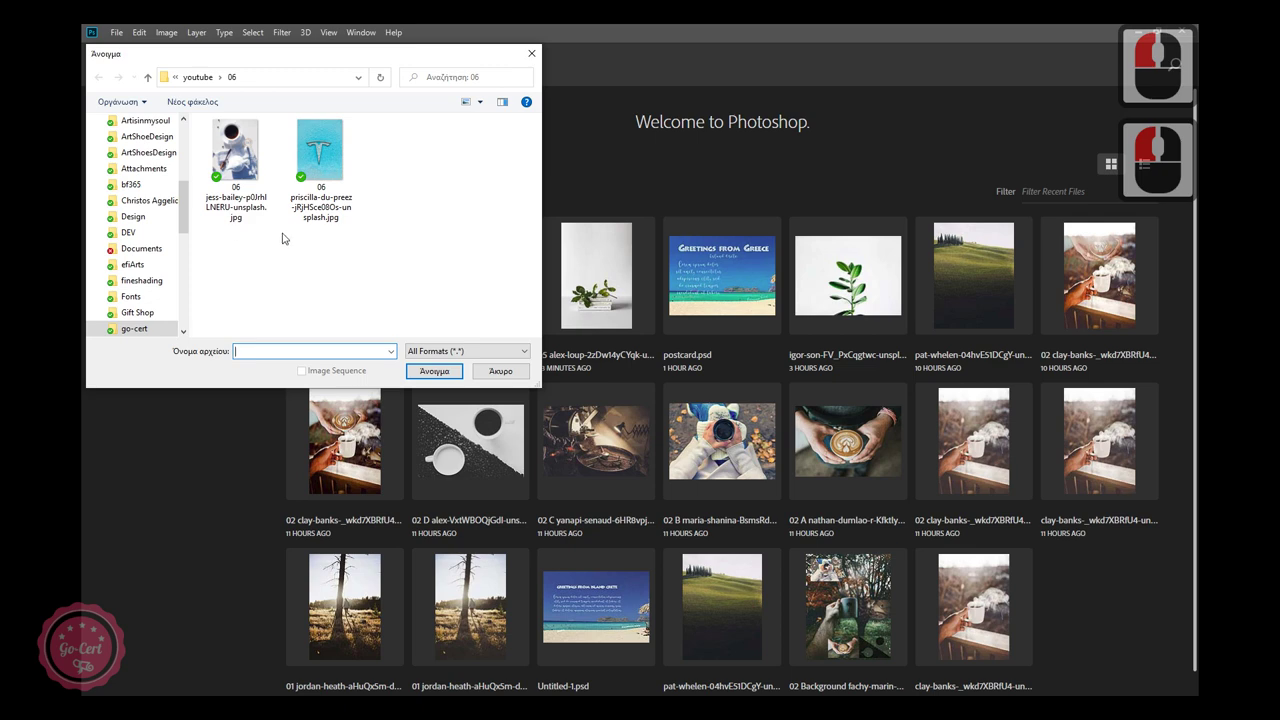
Open the jess-bailey coffee-table photo and create a blank 1000×1000 px, 300 ppi document.
click(373, 305)
click(435, 374)
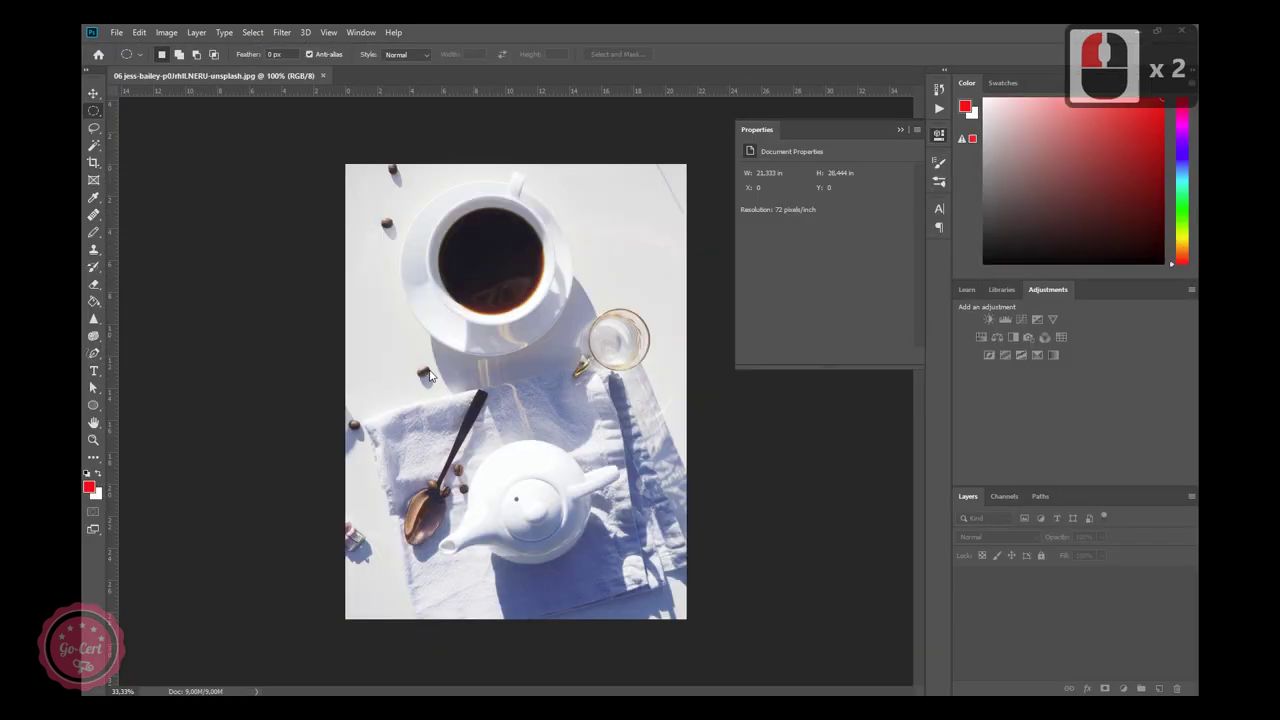
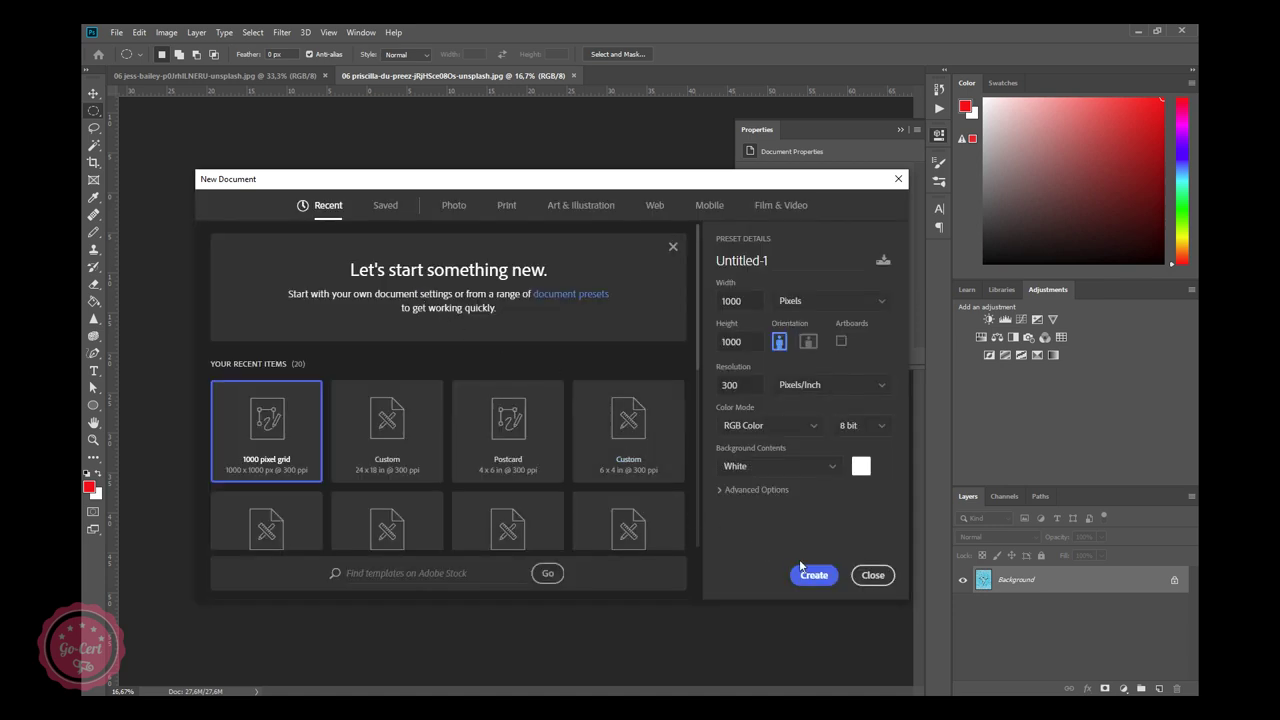
click(817, 581)
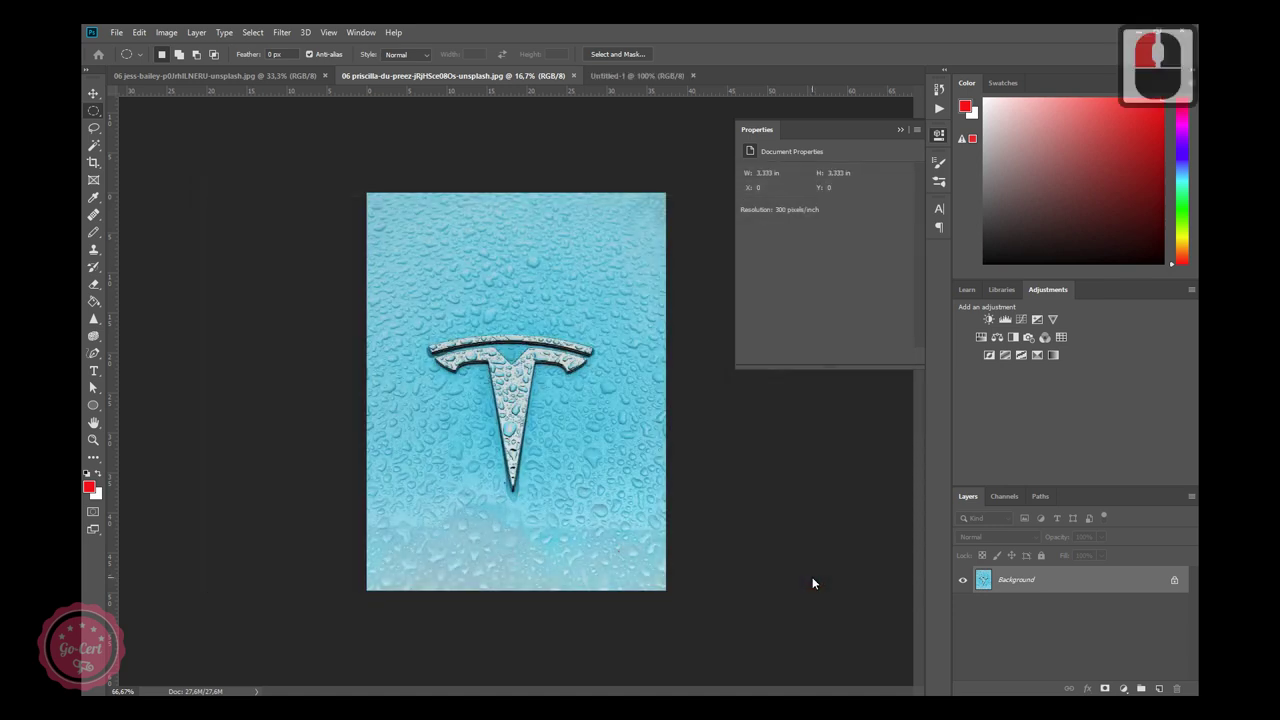
Copy a rectangular selection of the coffee photo into Untitled-1 and commit it scaled to fit.
click(268, 75)
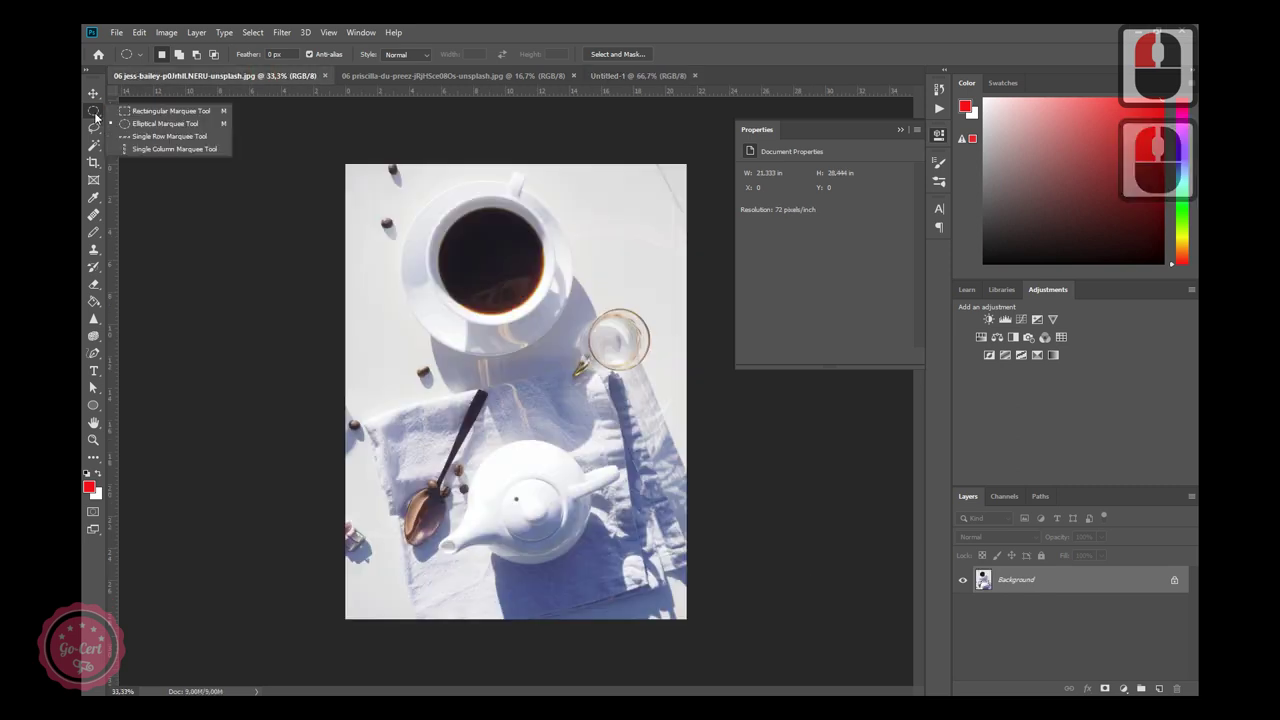
click(100, 117)
click(145, 115)
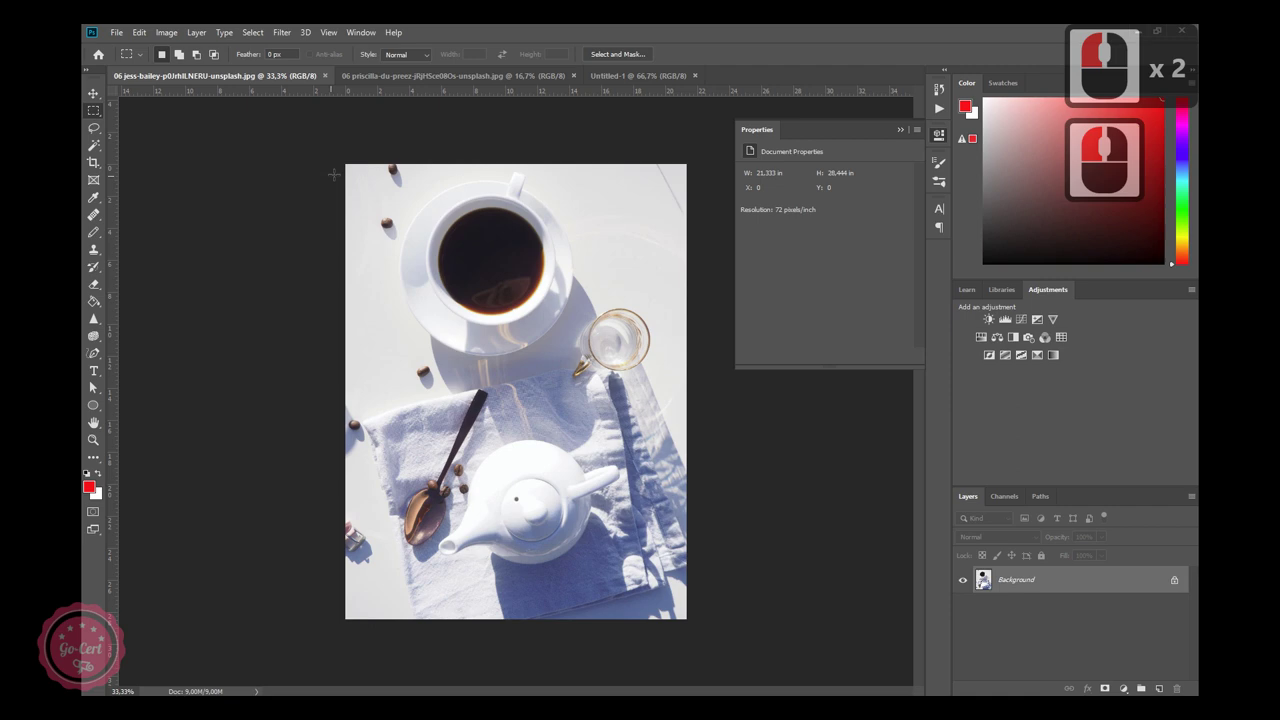
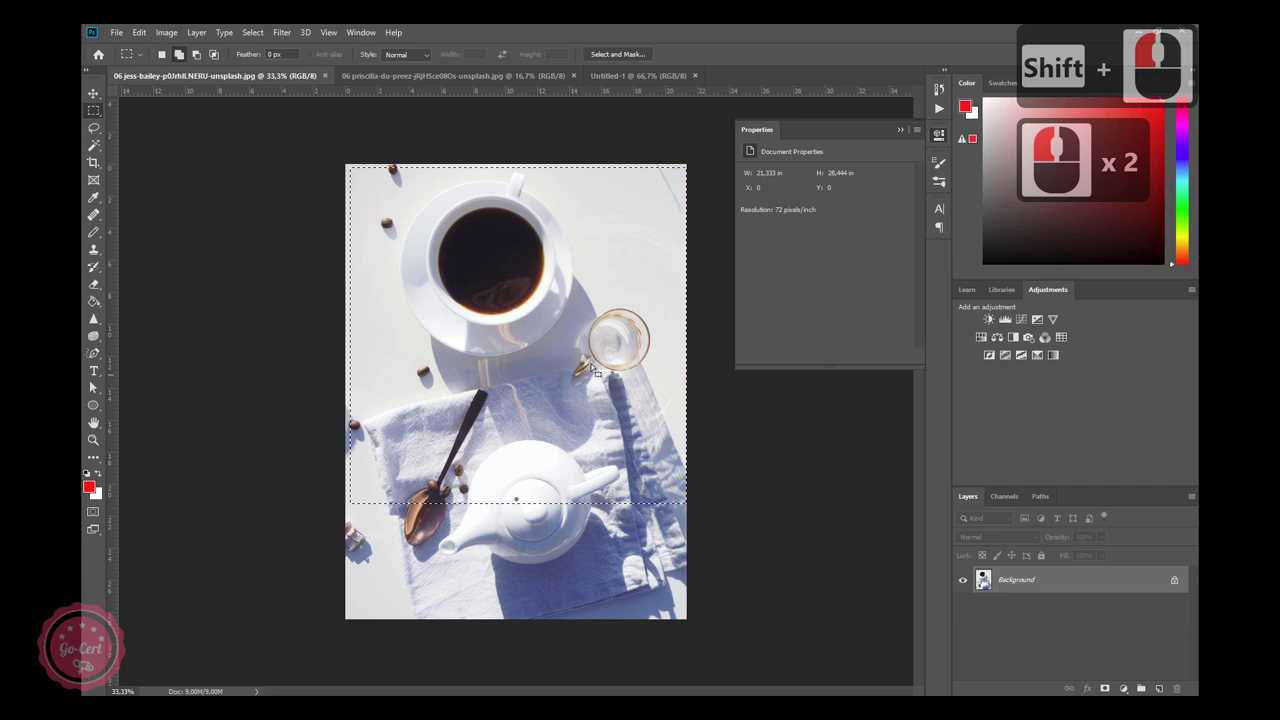
click(101, 97)
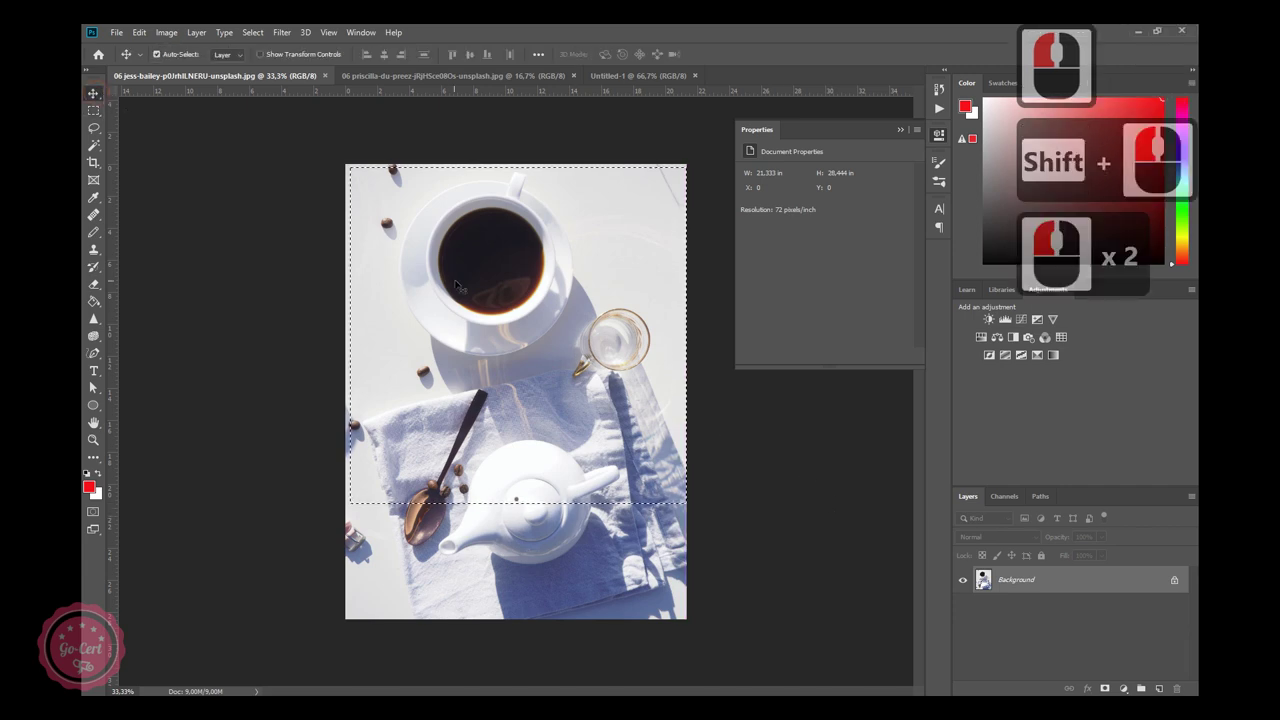
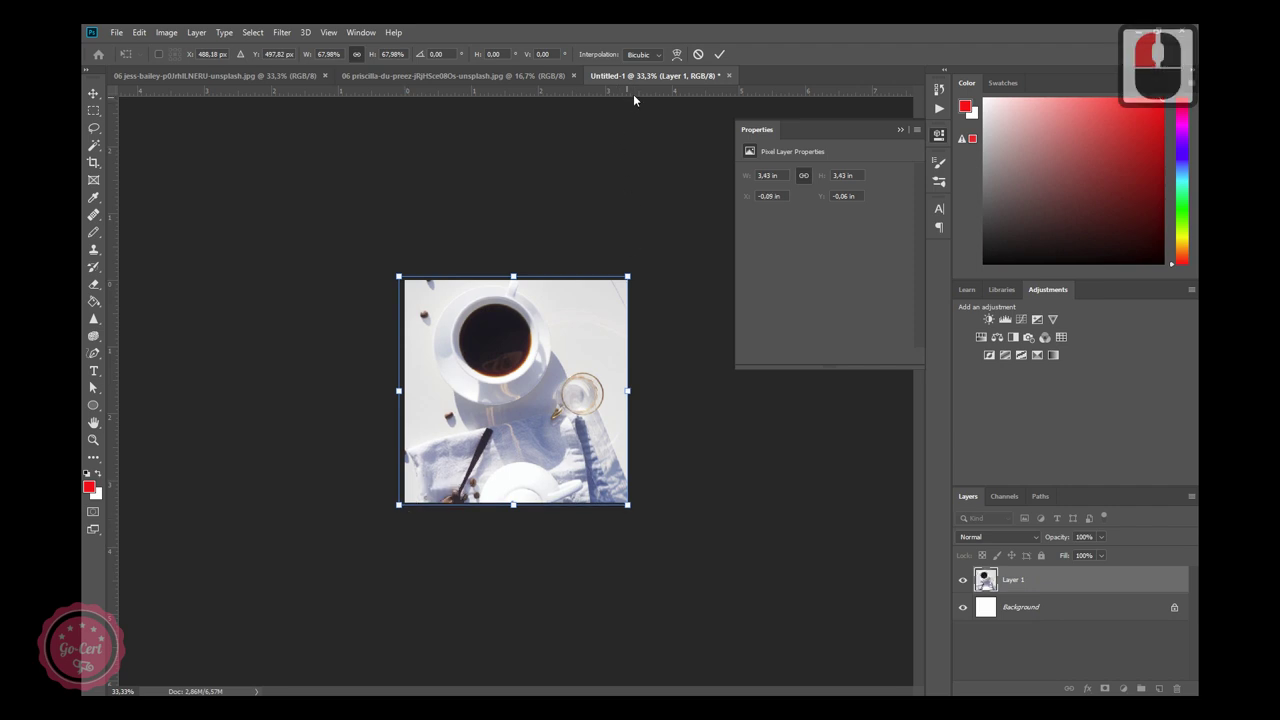
click(729, 57)
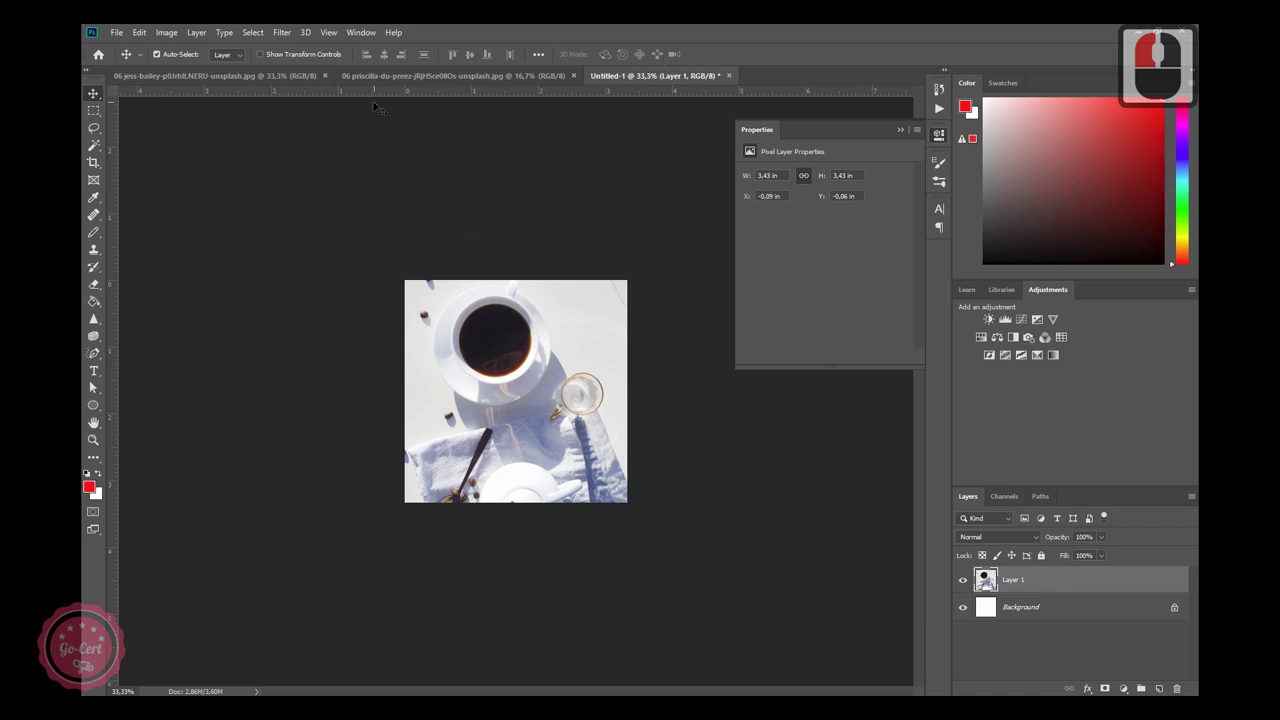
Select a circle around the T logo with the Elliptical Marquee and drag it out with Move.
click(371, 81)
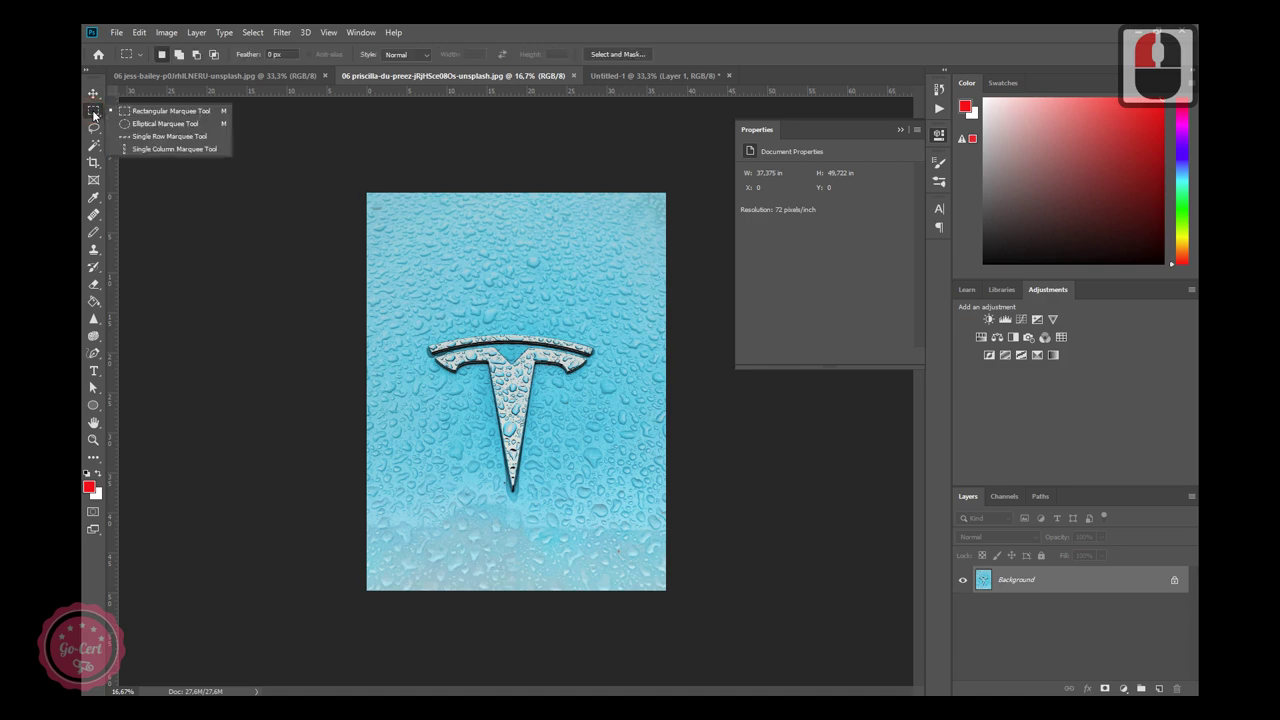
click(145, 124)
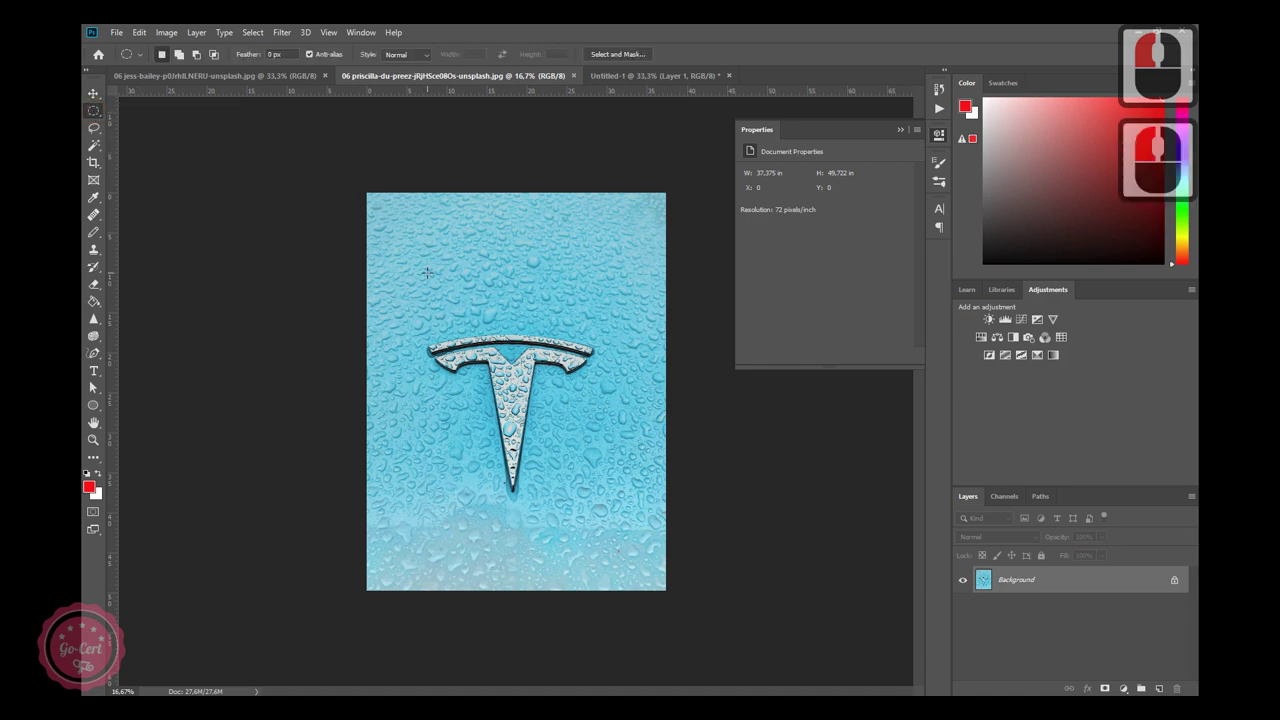
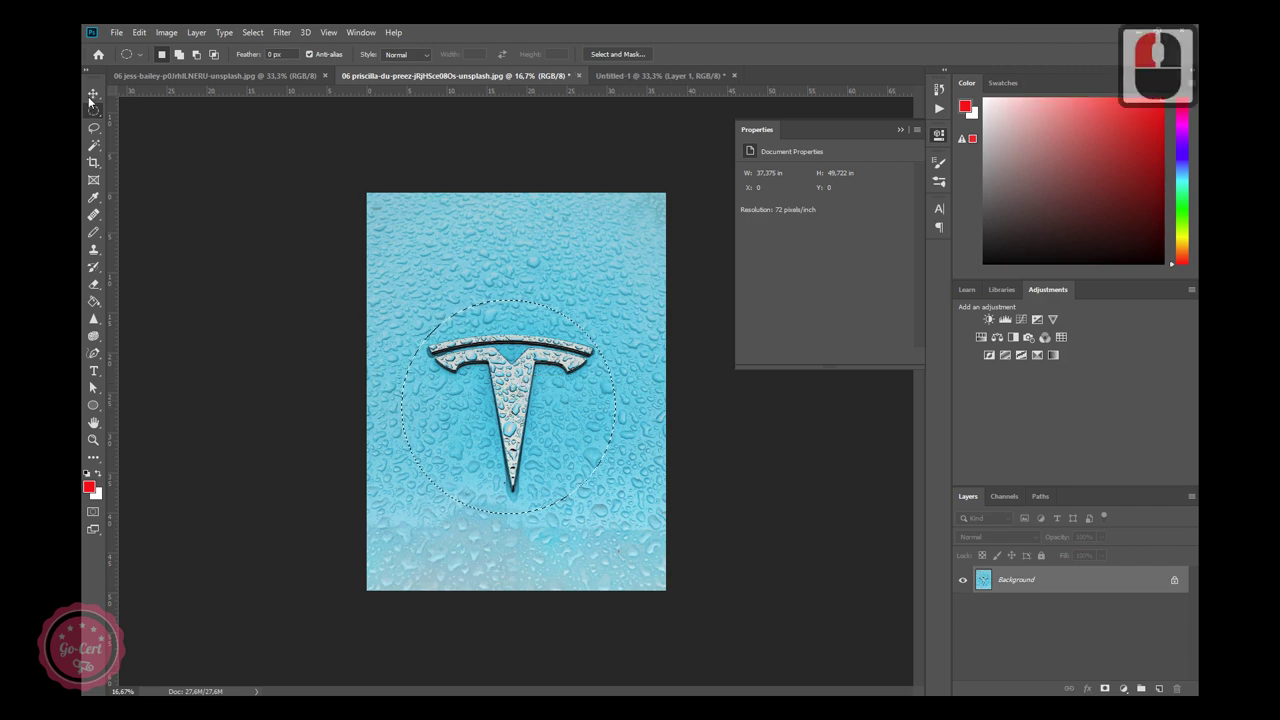
click(93, 99)
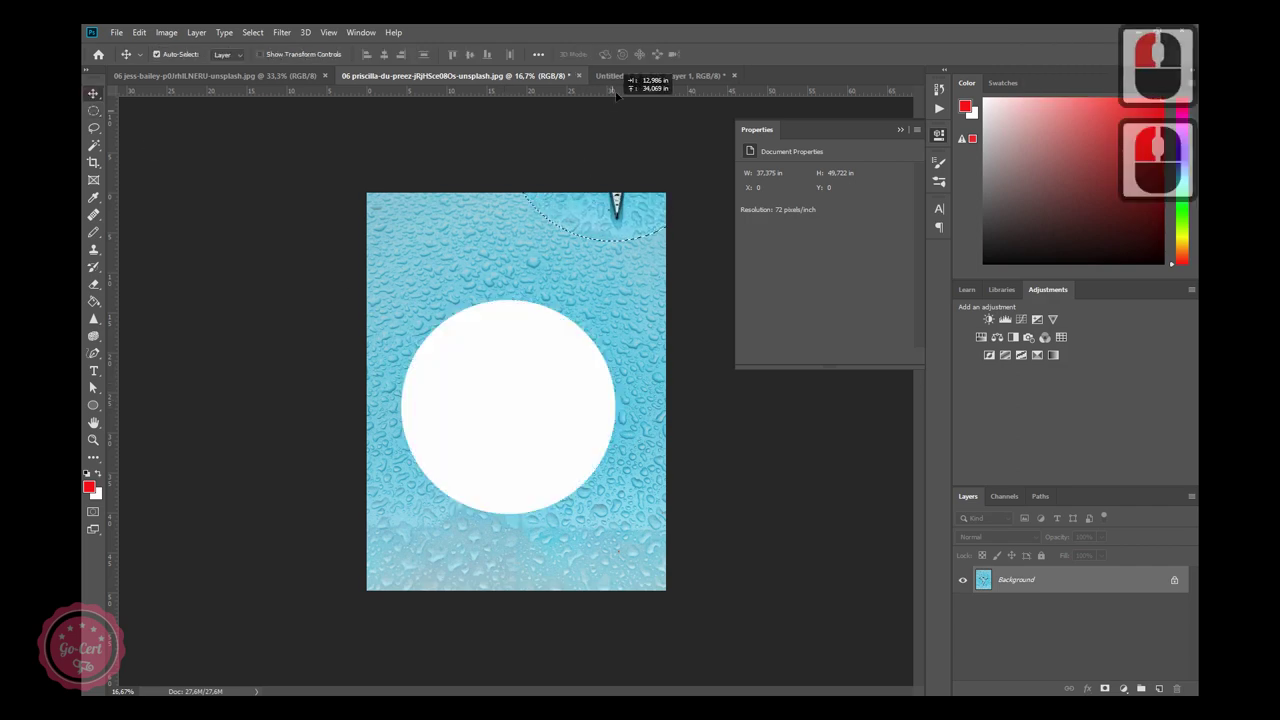
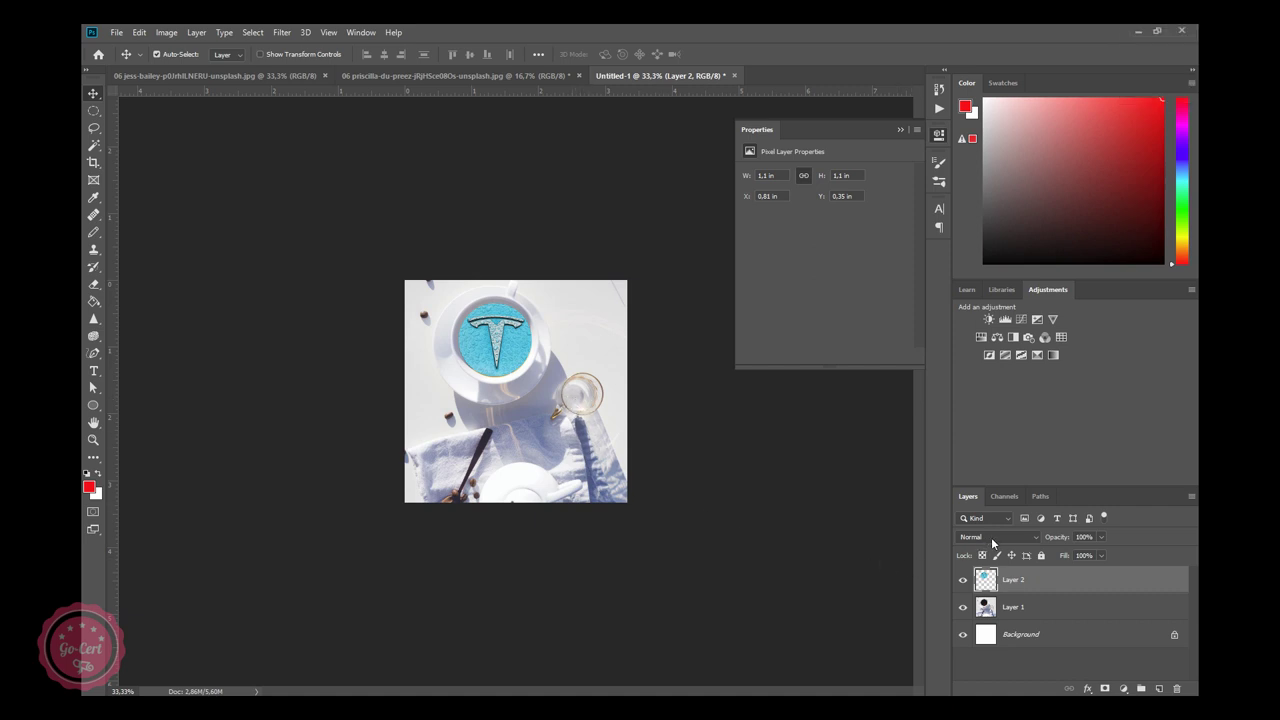
Set the logo circle's blend mode to Vivid Light and add Levels and Vibrance layers.
drag(997, 542, 977, 441)
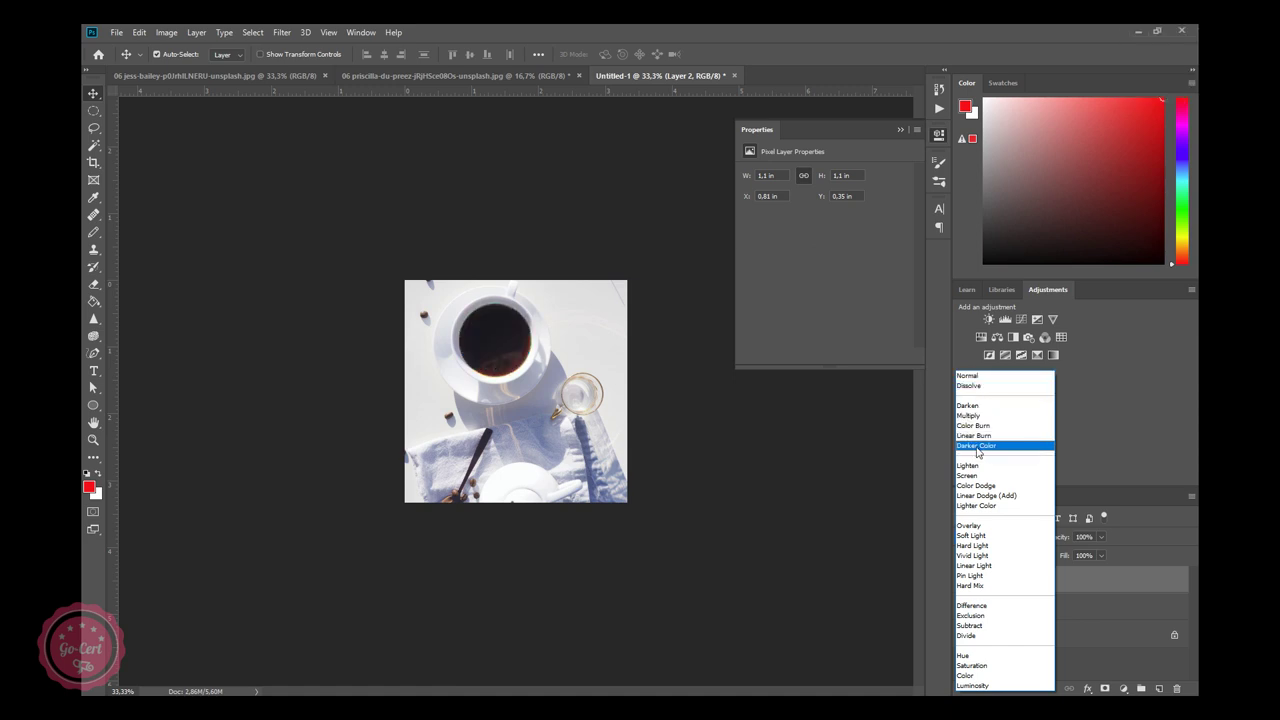
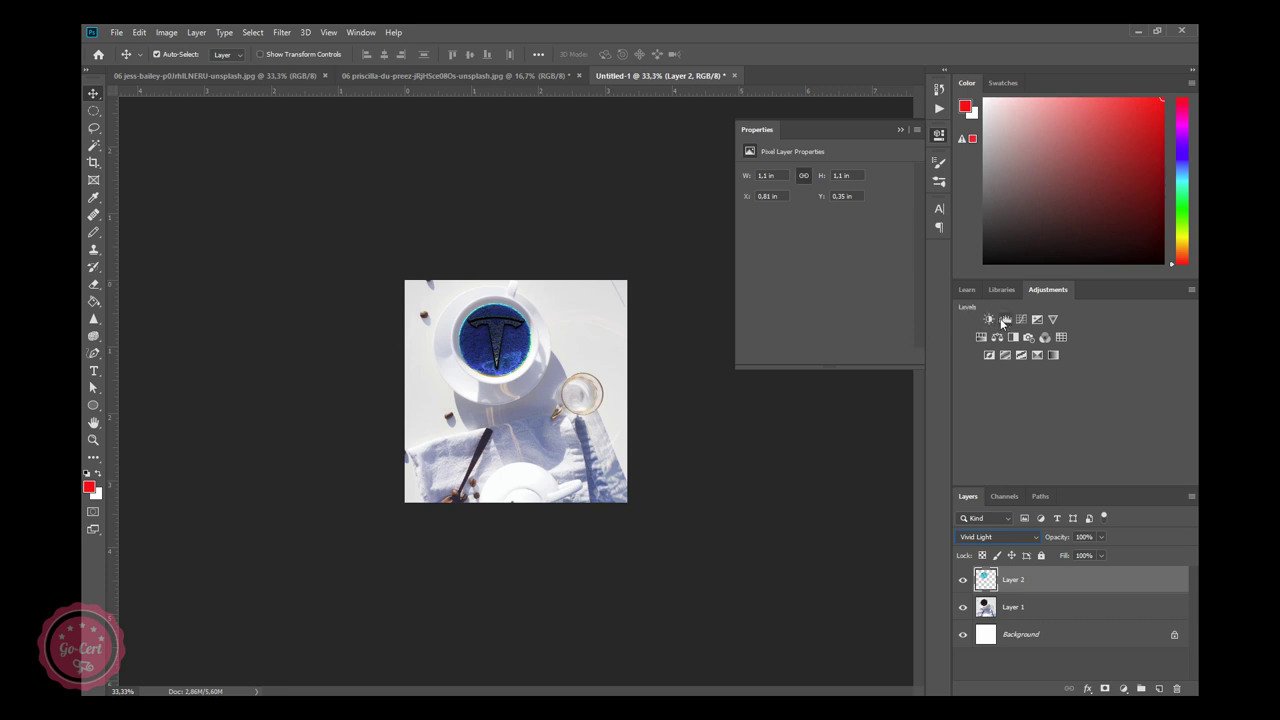
drag(1008, 324, 832, 220)
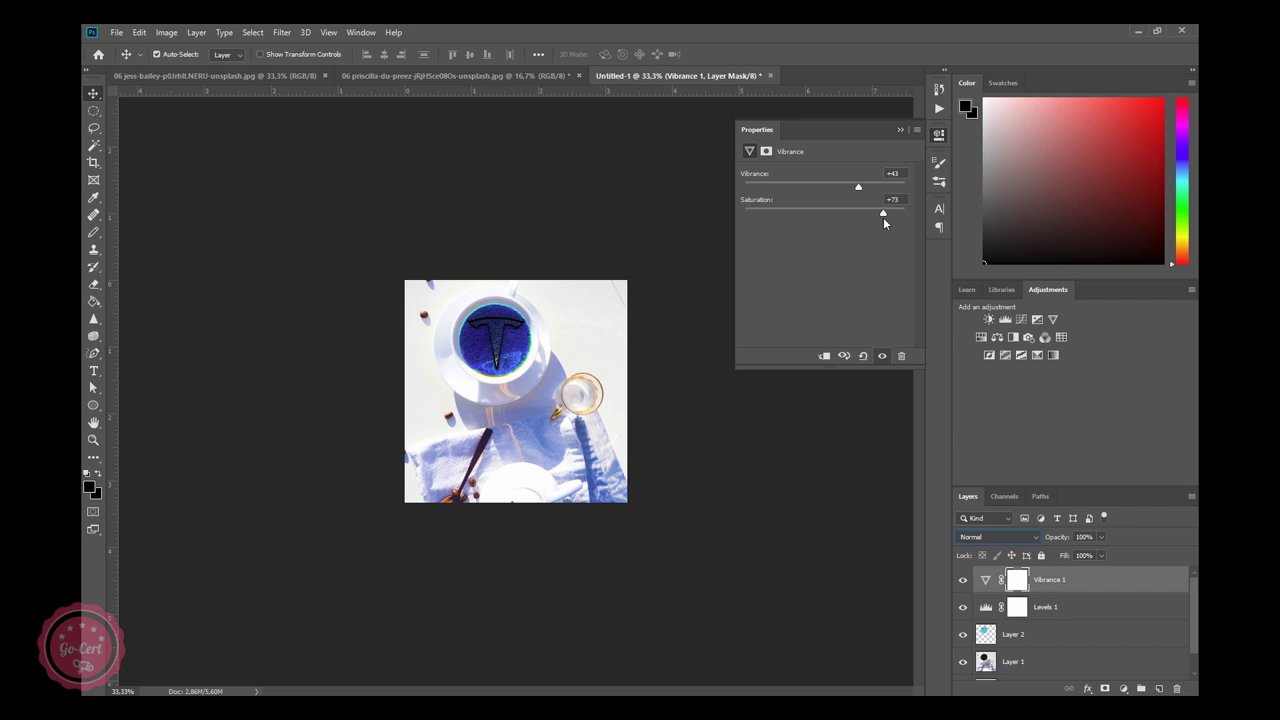
Set Vibrance +43, Saturation +73, then Hue/Saturation cyans to hue -38, saturation +30.
drag(883, 222, 799, 217)
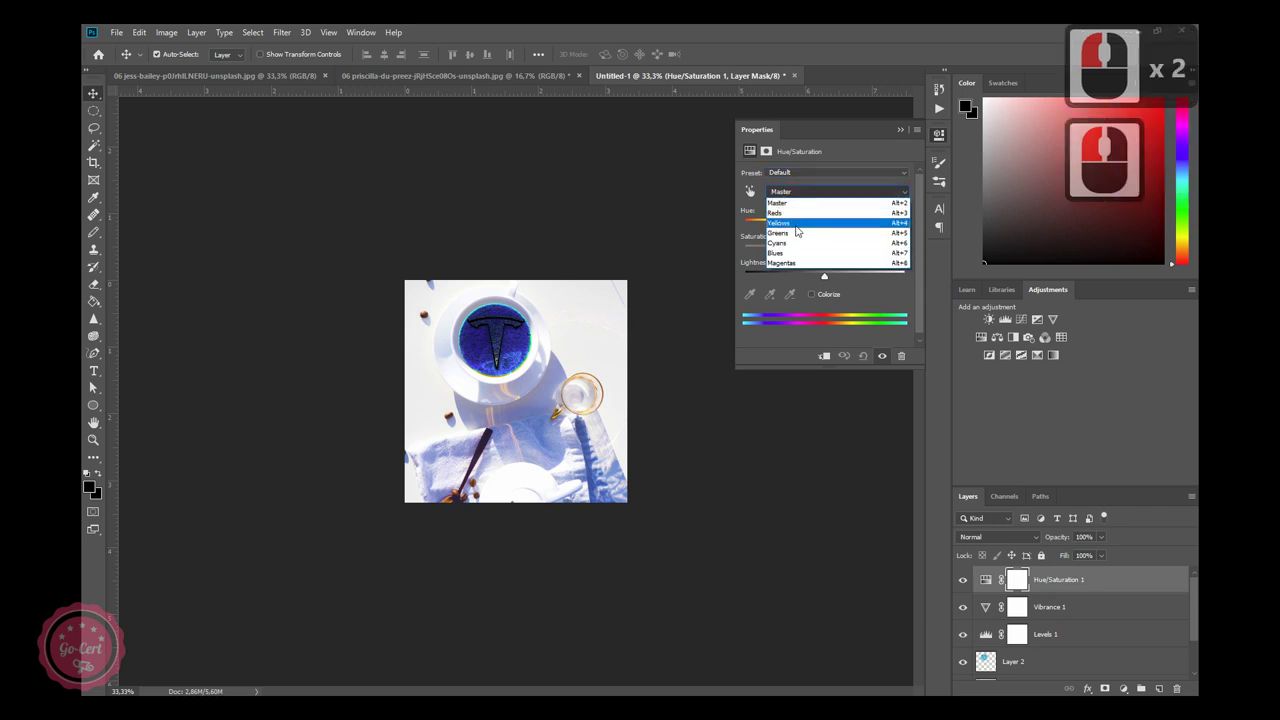
click(795, 247)
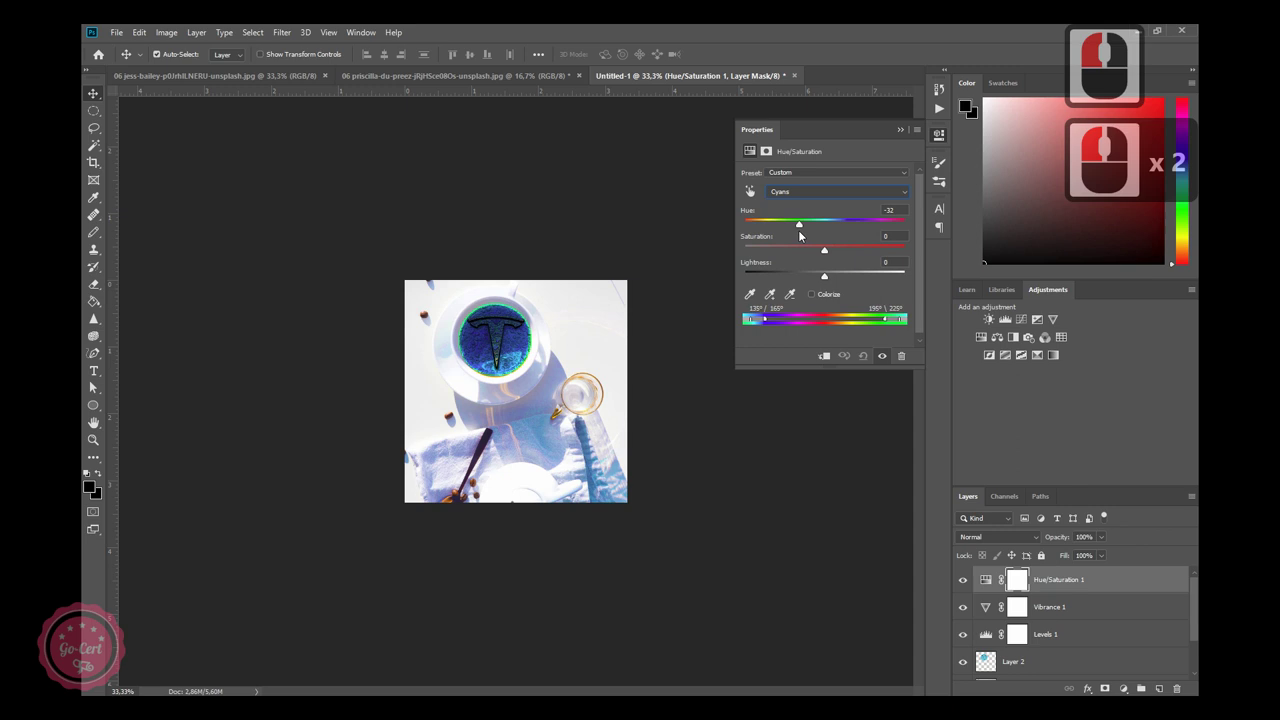
click(795, 238)
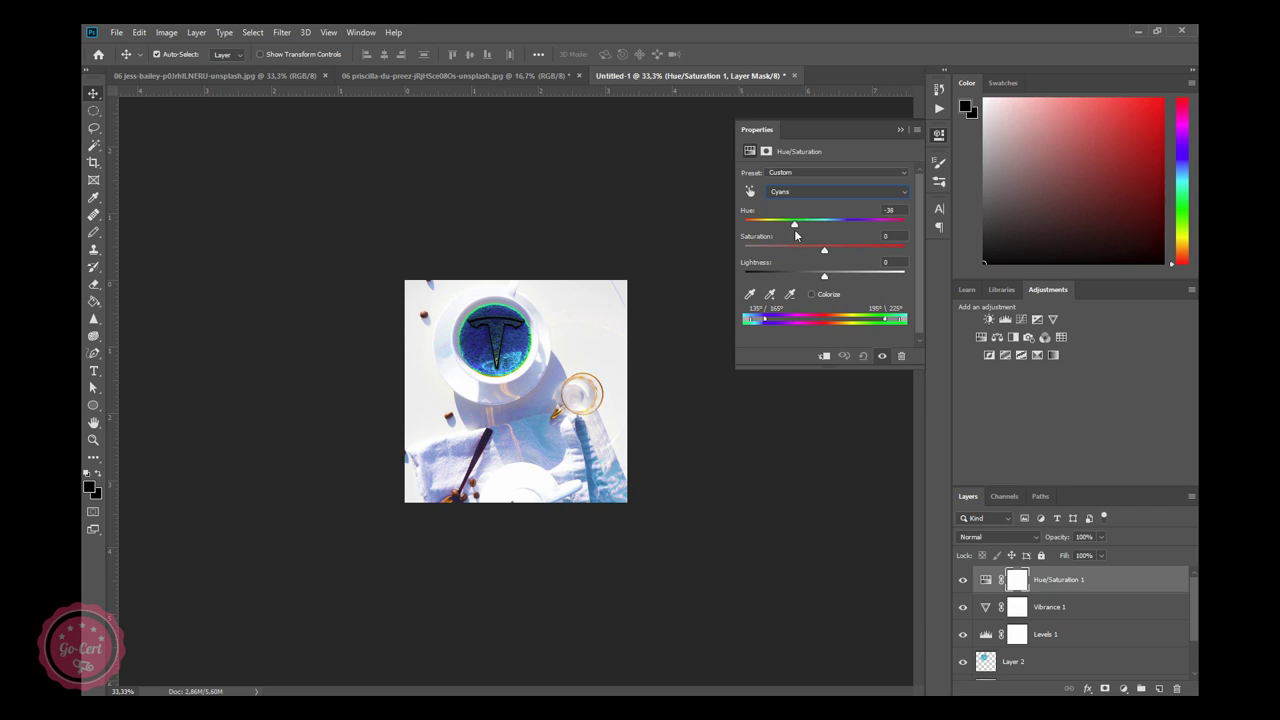
click(800, 234)
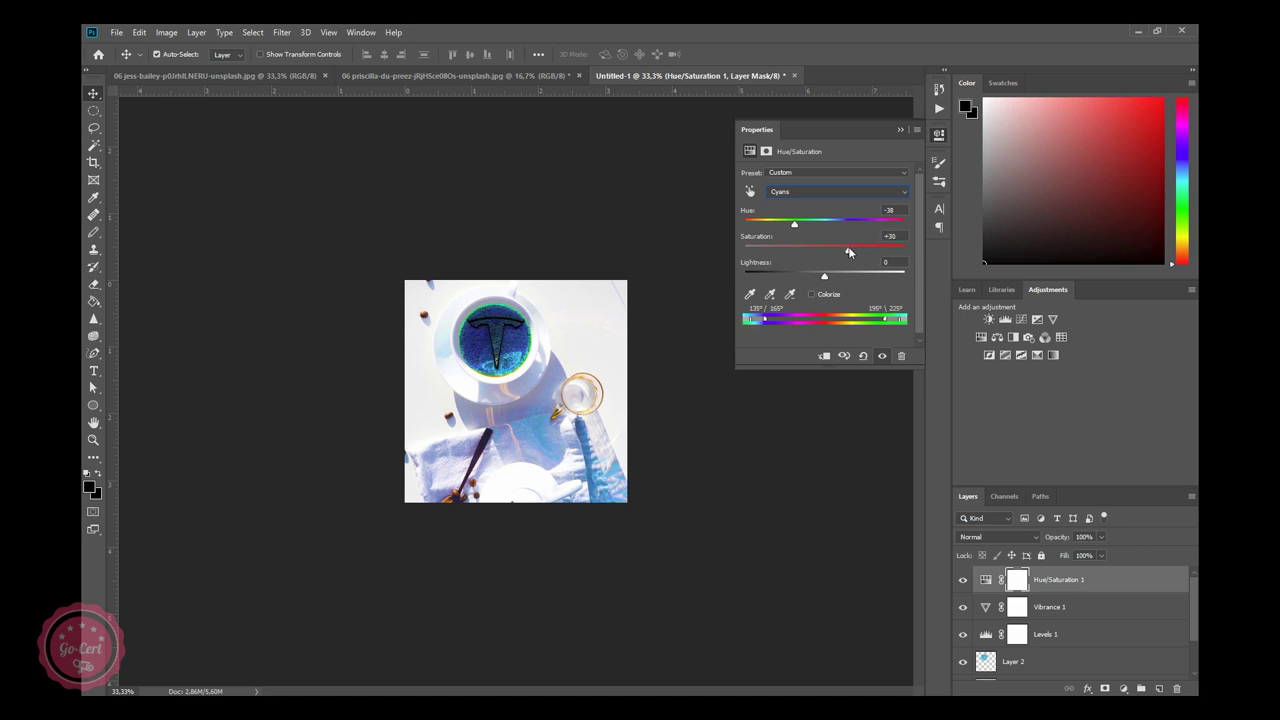
click(854, 251)
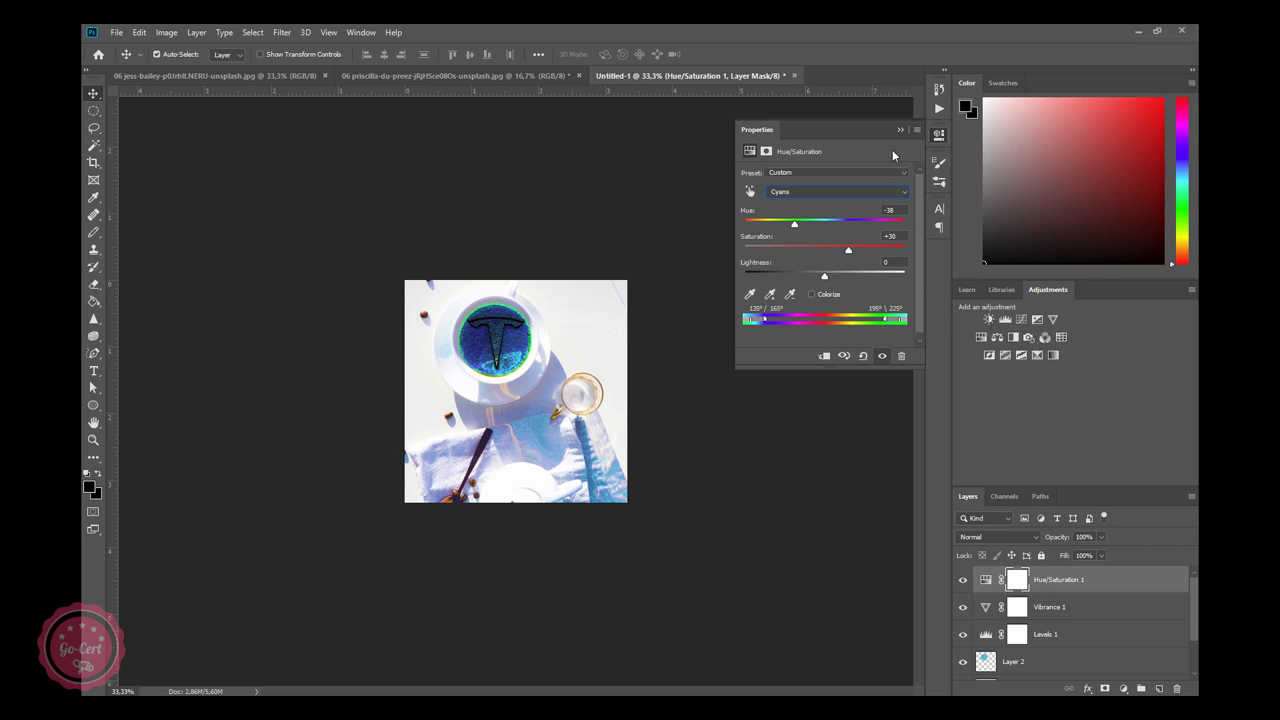
click(905, 136)
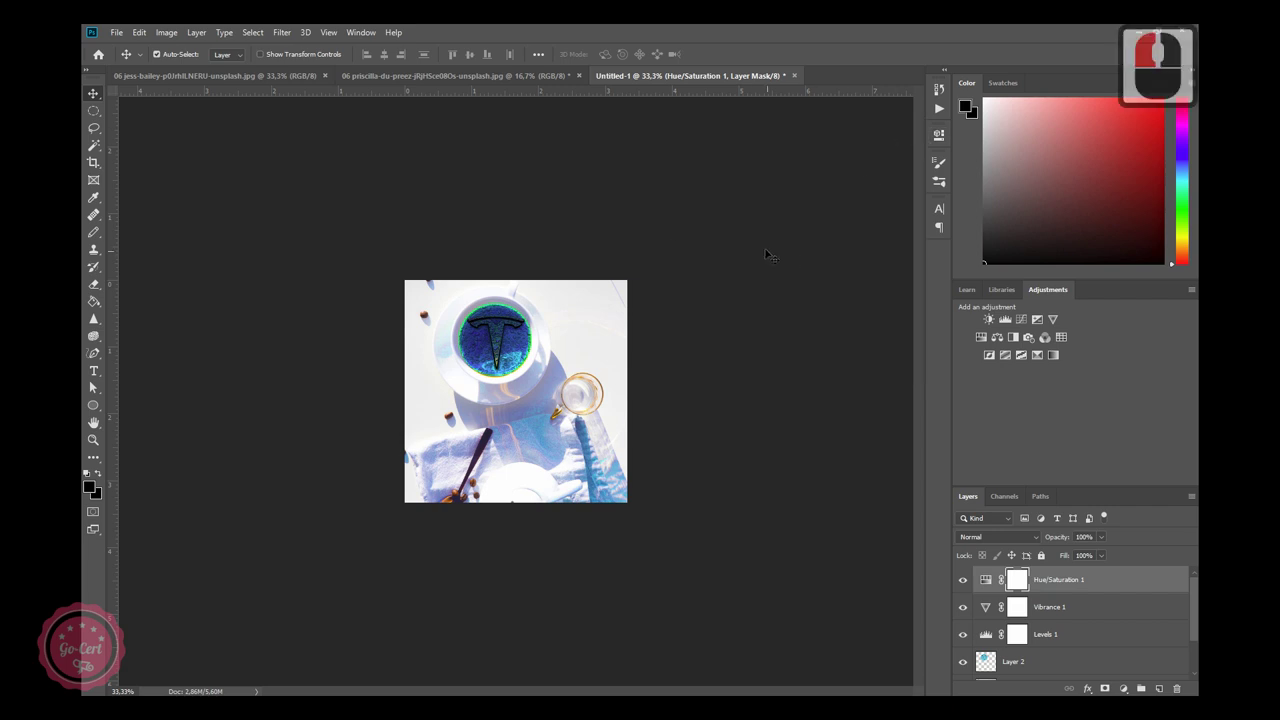
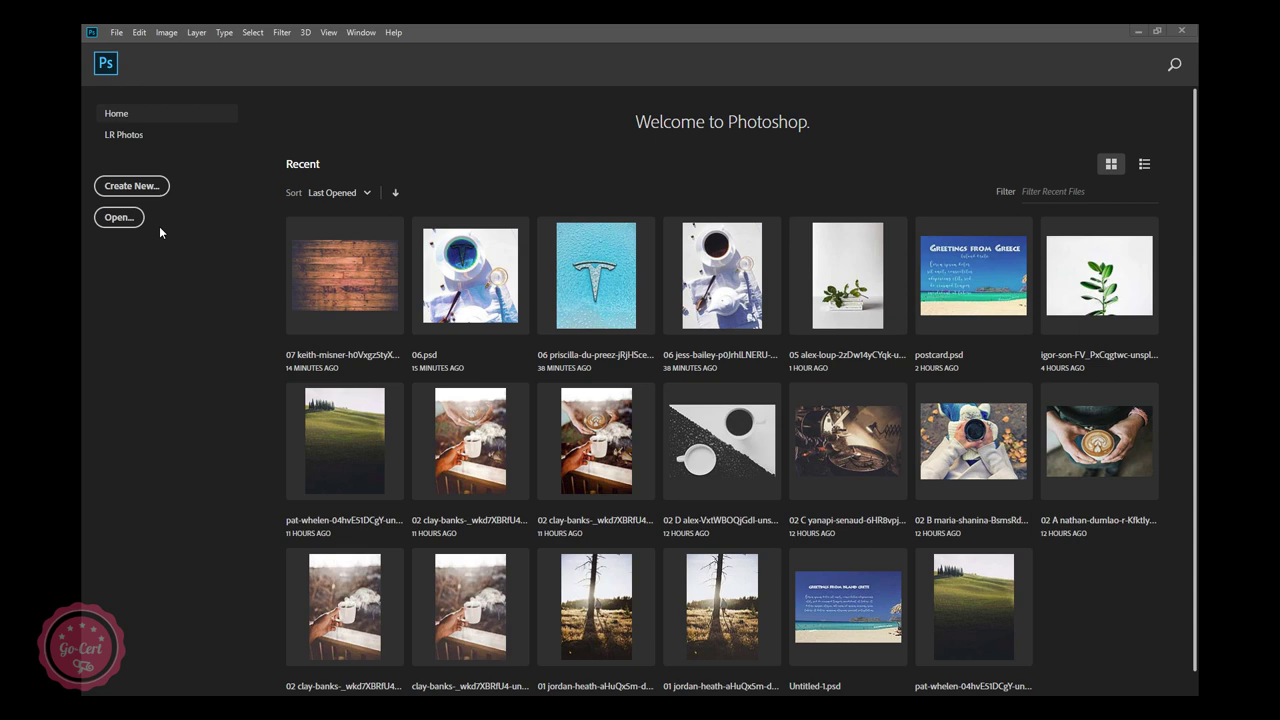
From the Home screen browse to folder 07 and open the keith-misner wooden planks photo.
click(157, 232)
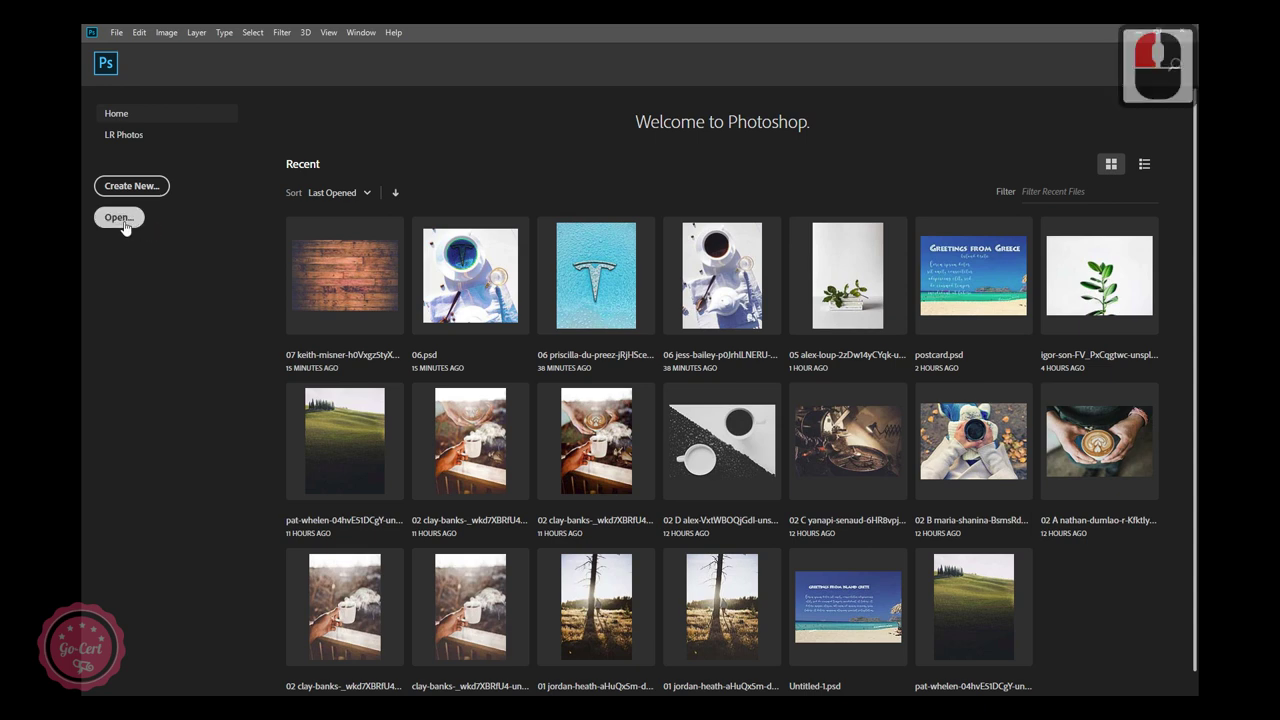
click(129, 225)
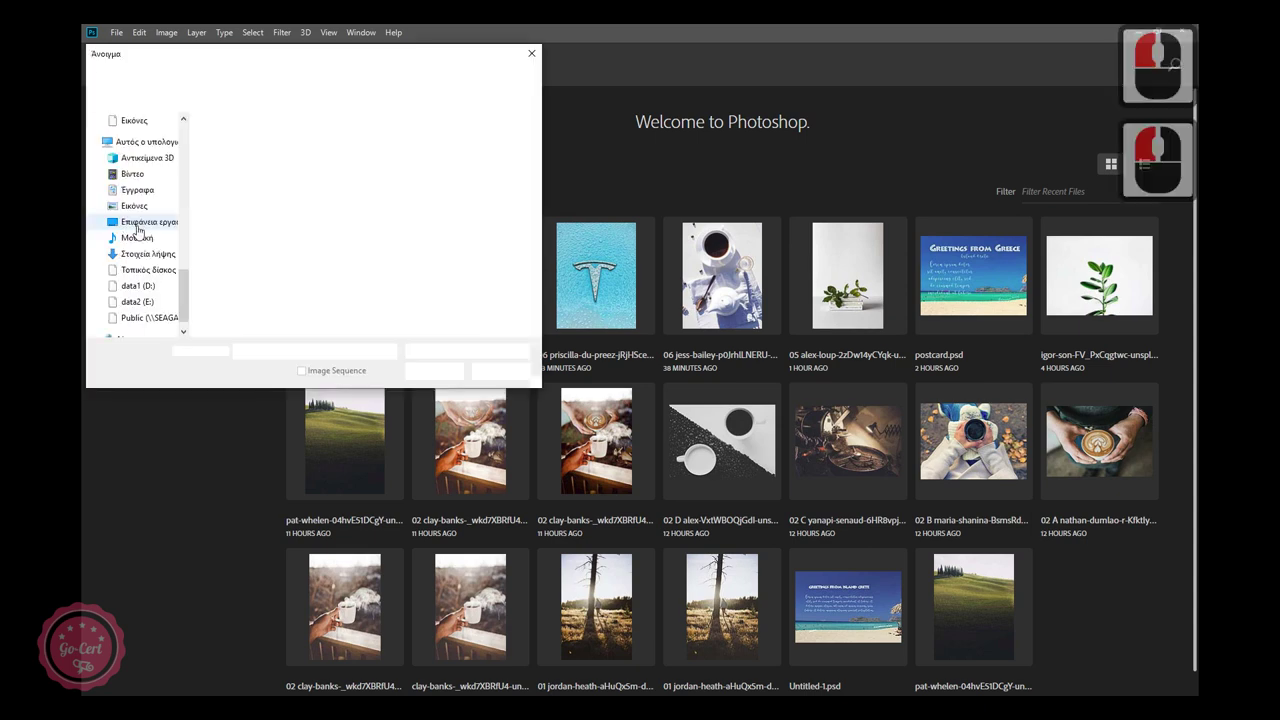
click(240, 165)
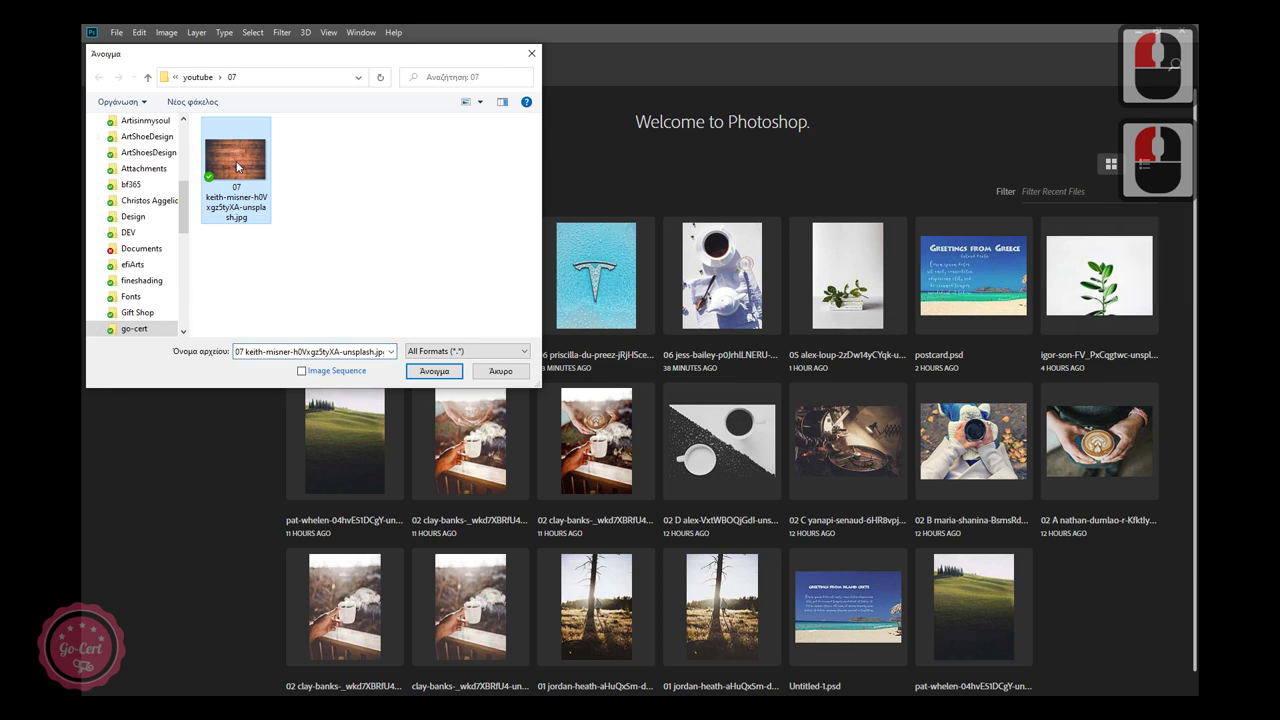
double_click(241, 165)
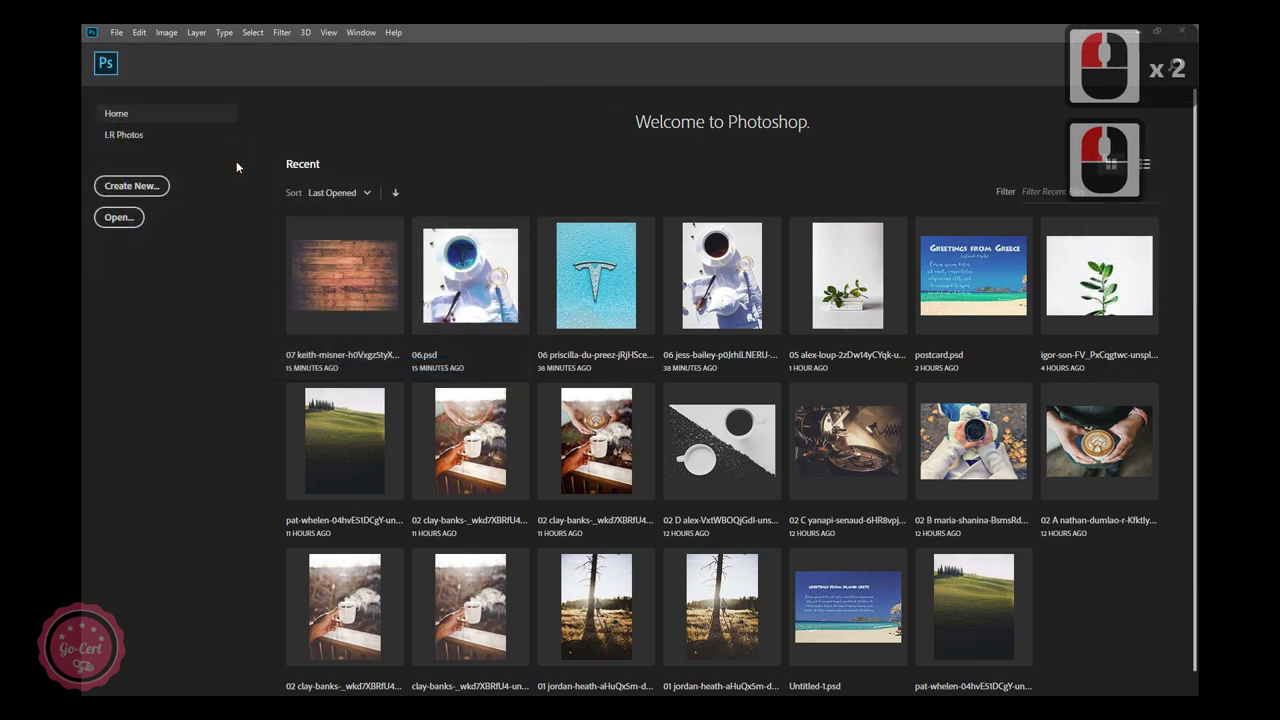
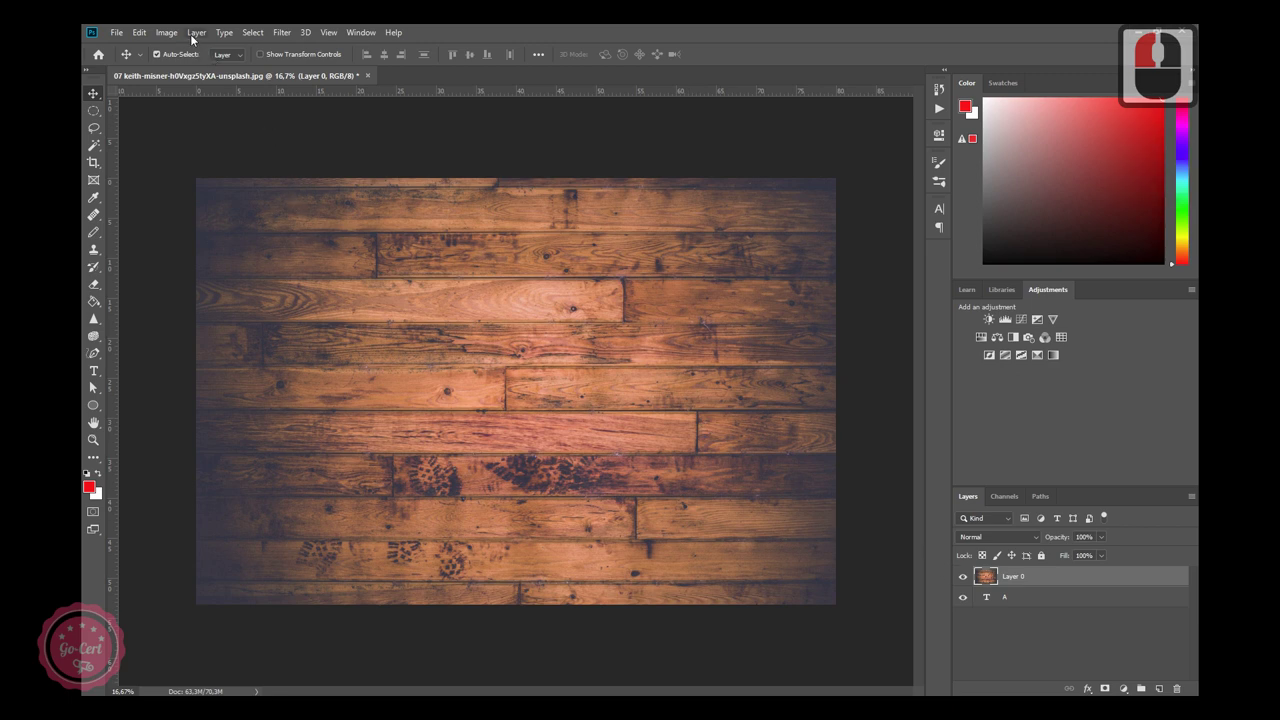
Clip the wood photo layer into the letter A with Create Clipping Mask.
click(201, 40)
click(233, 268)
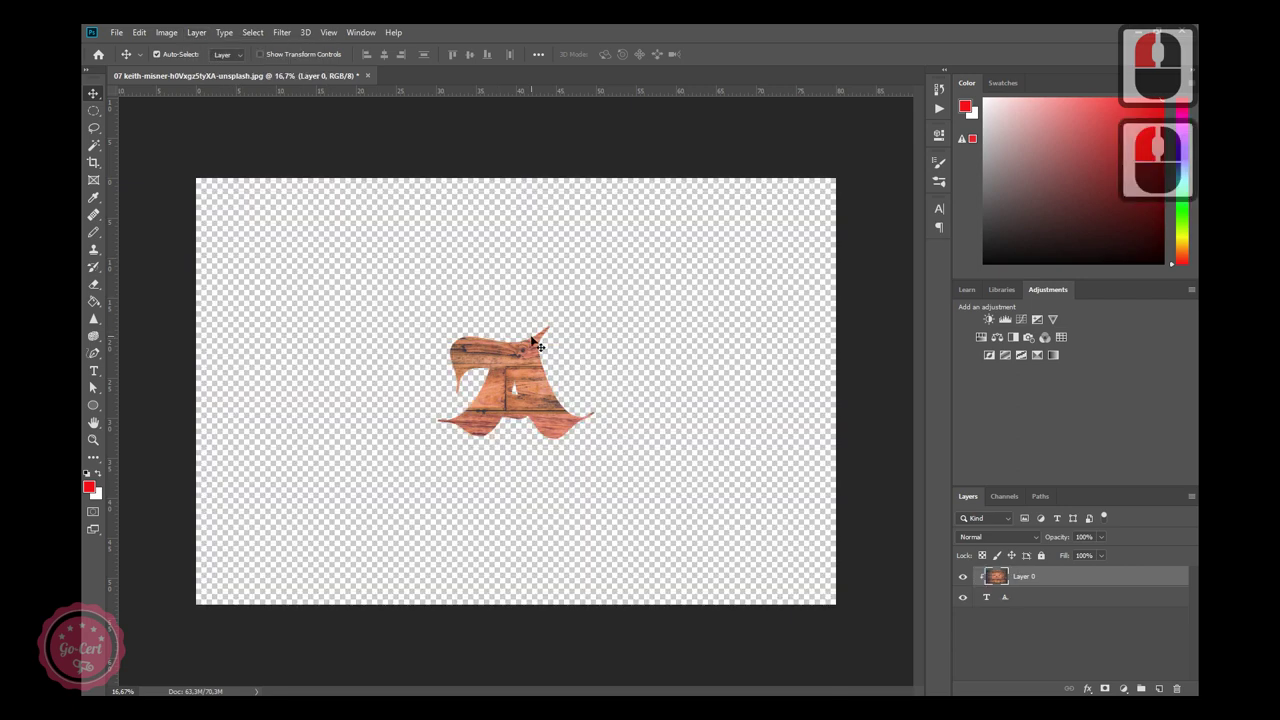
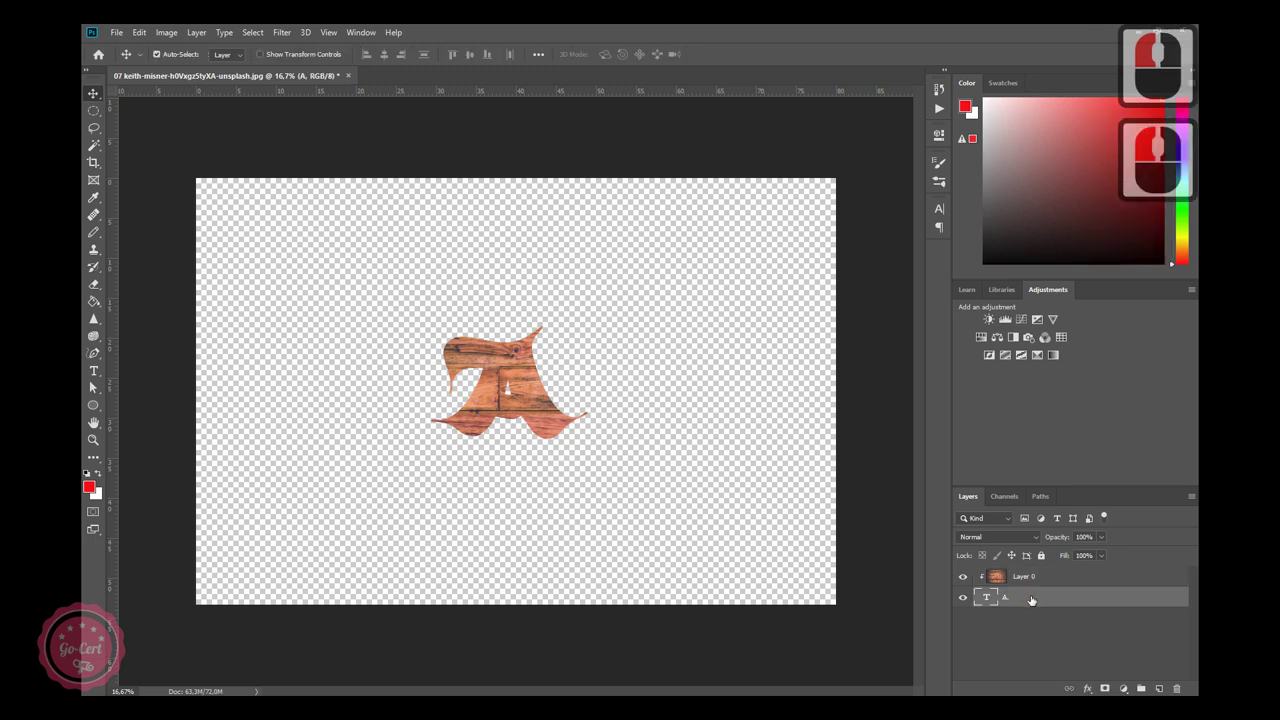
Scale up the letter A with Free Transform and commit the new size.
key(ctrl+t)
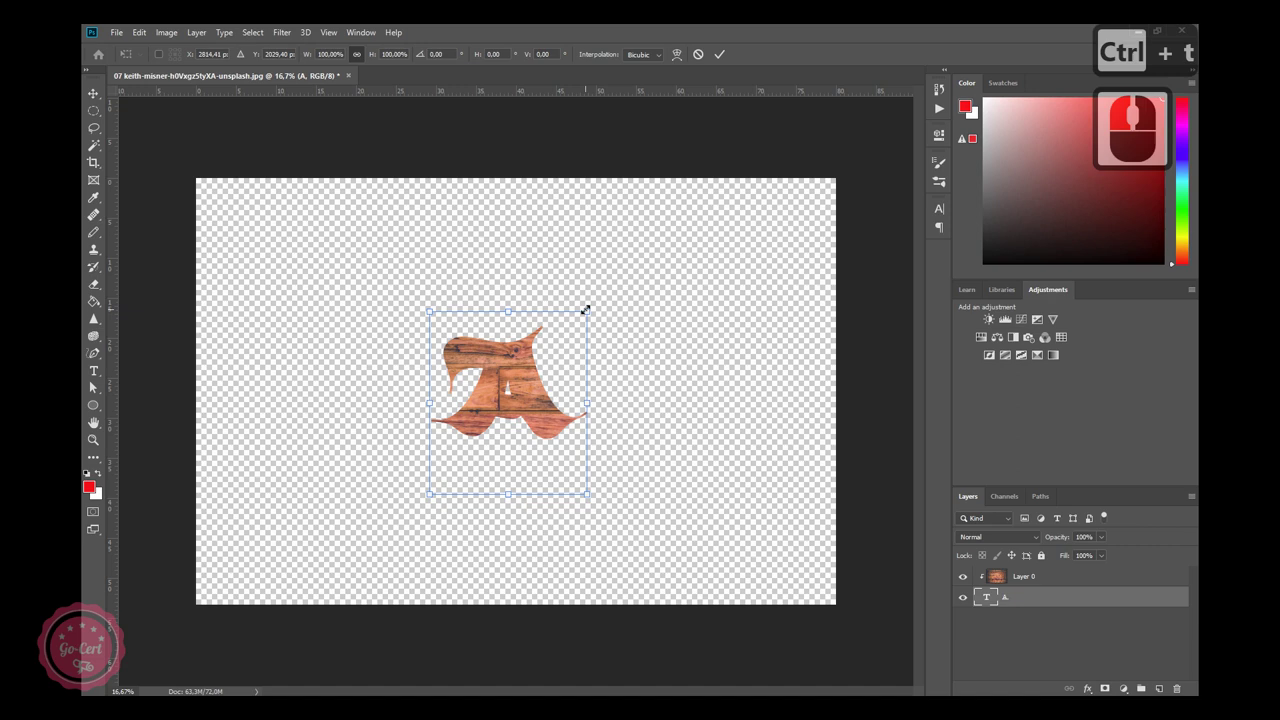
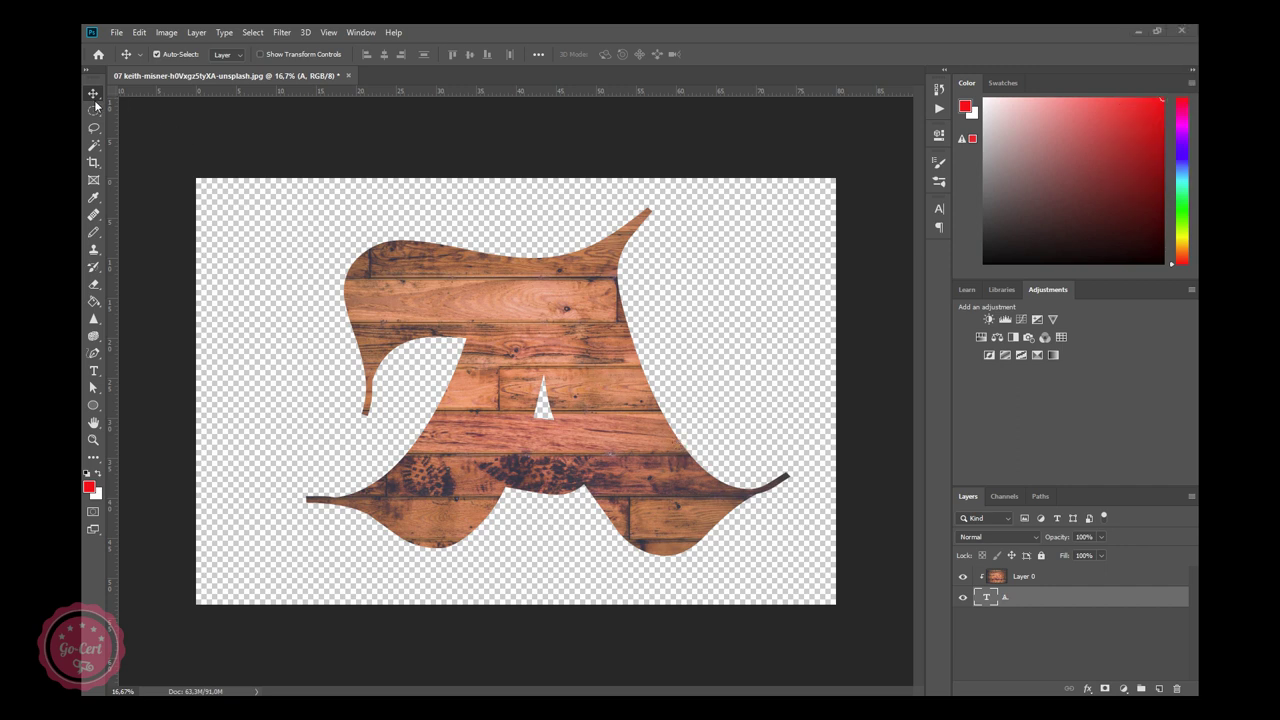
click(128, 126)
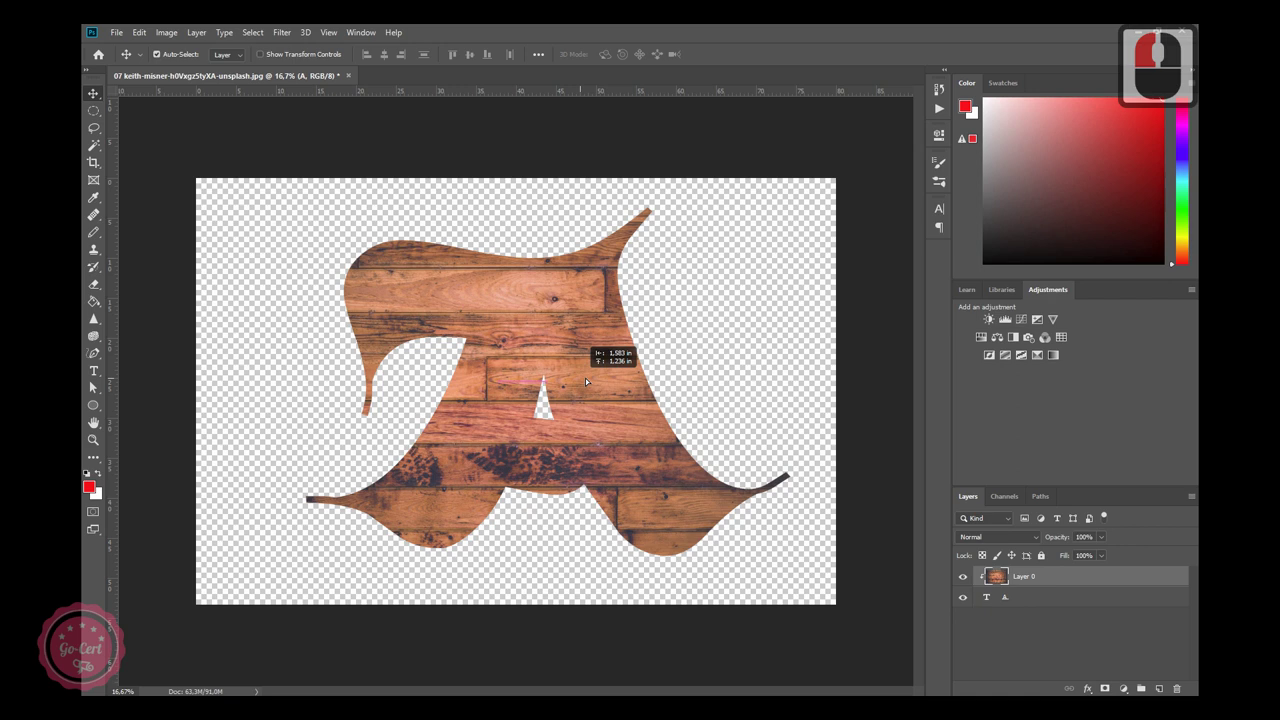
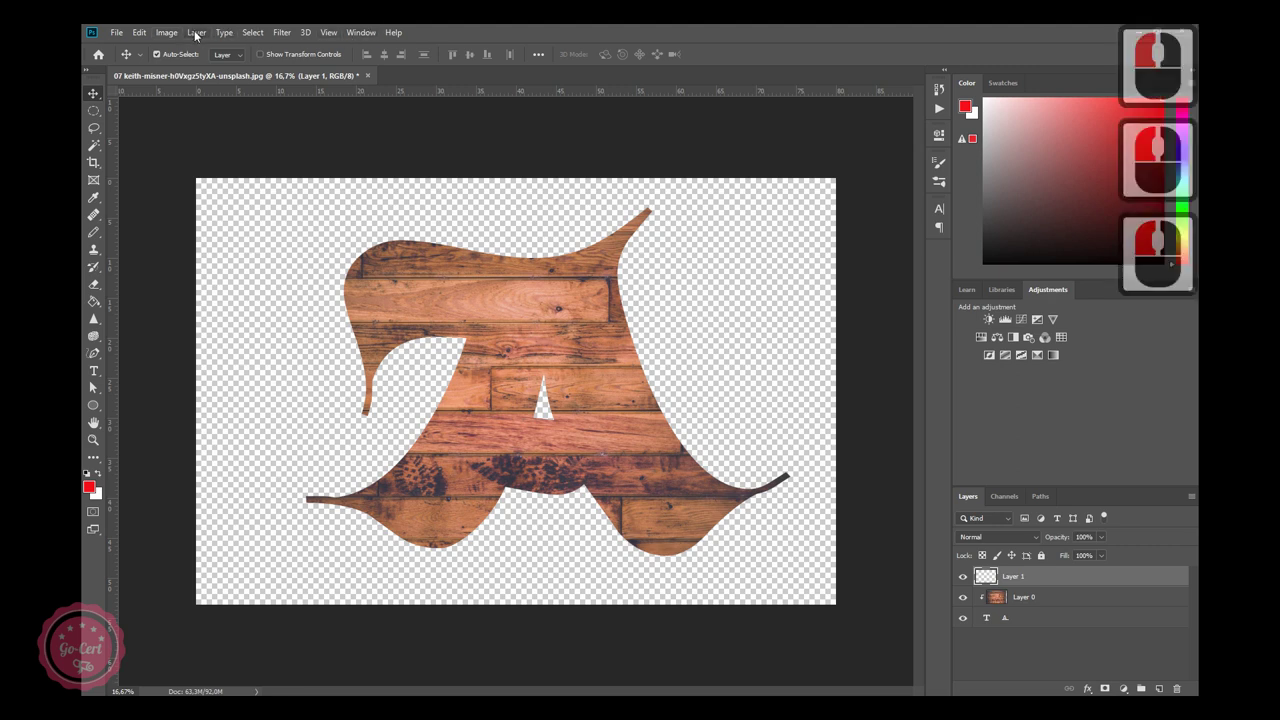
Fill the new Layer 1 with white via Edit > Fill so it covers the canvas.
click(180, 37)
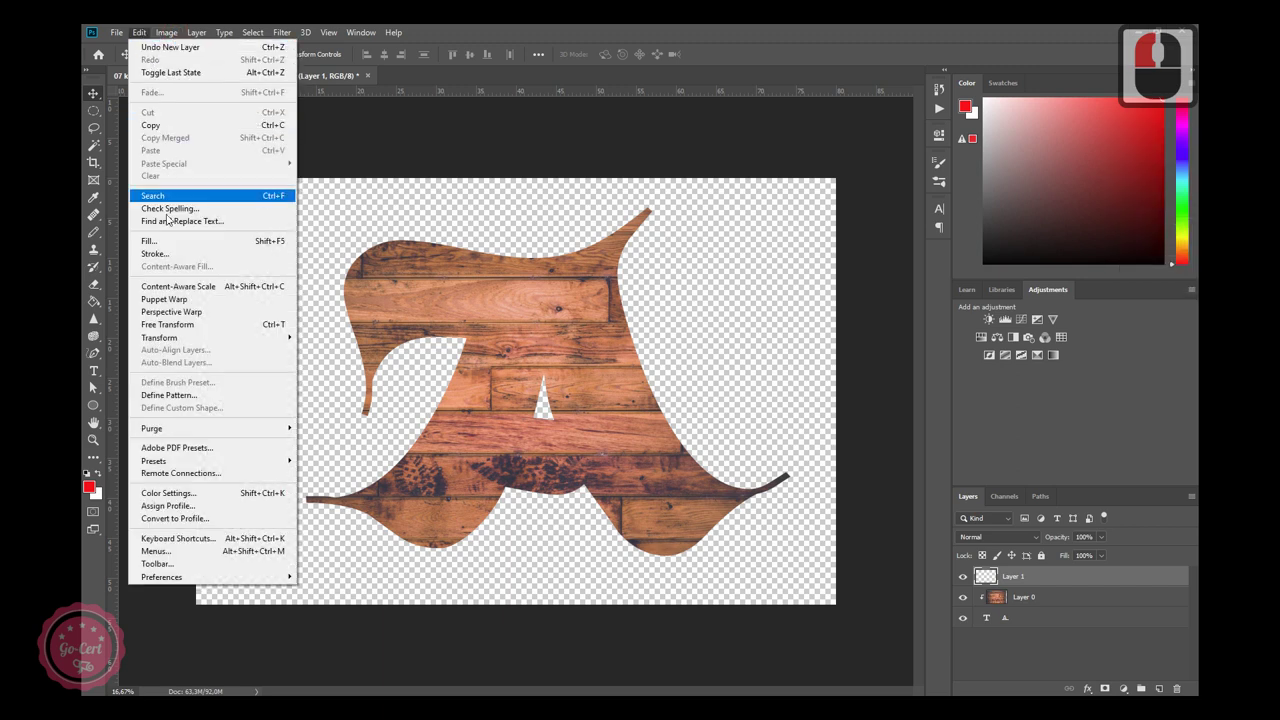
click(171, 245)
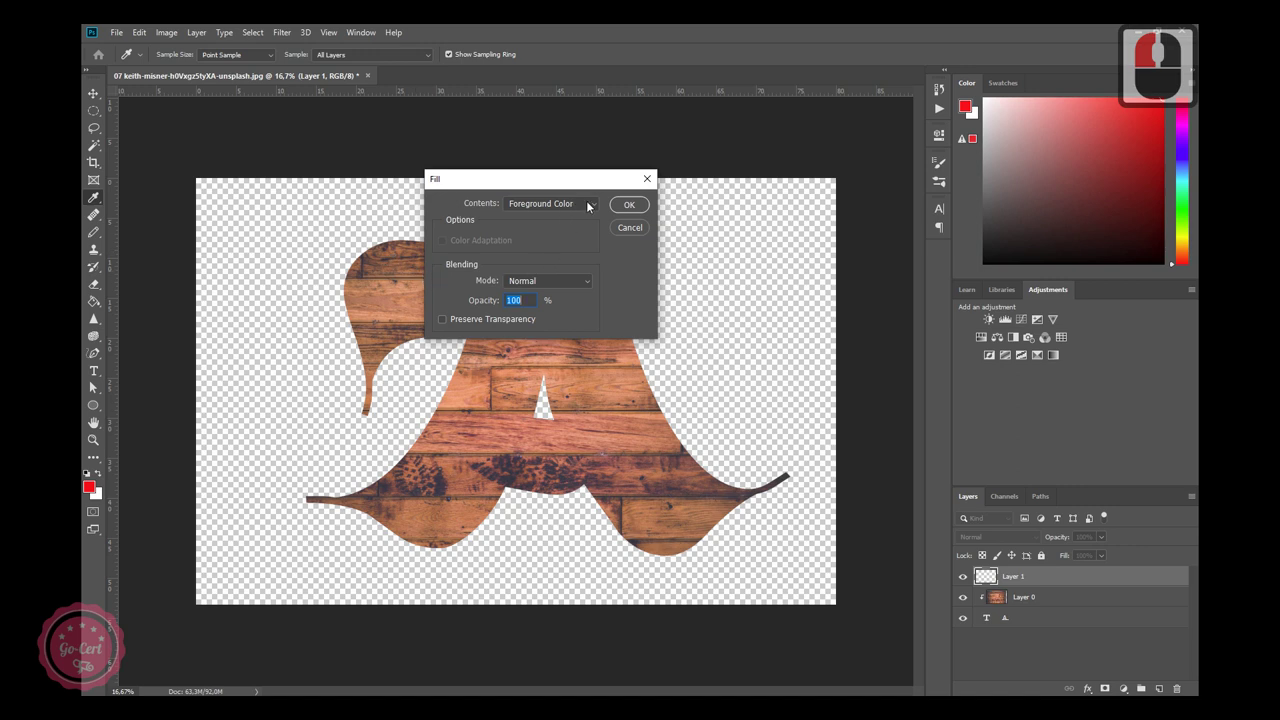
click(594, 205)
click(566, 235)
click(587, 248)
click(587, 248)
double_click(638, 208)
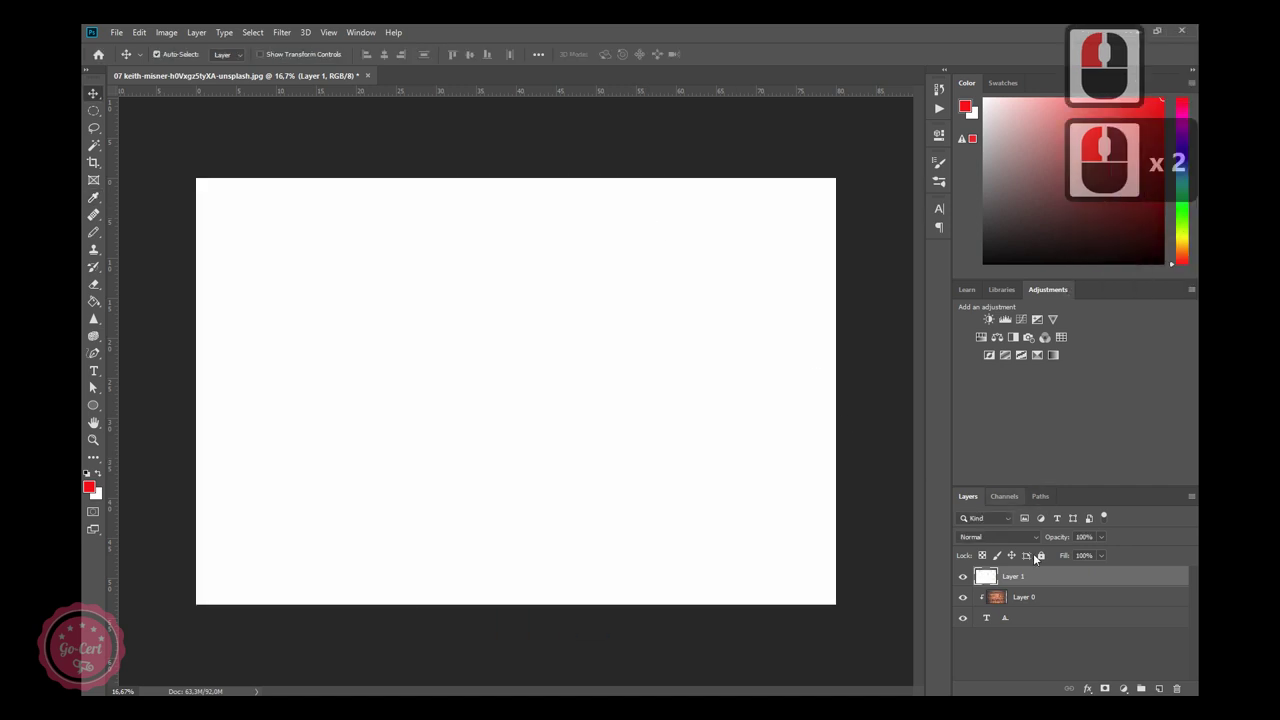
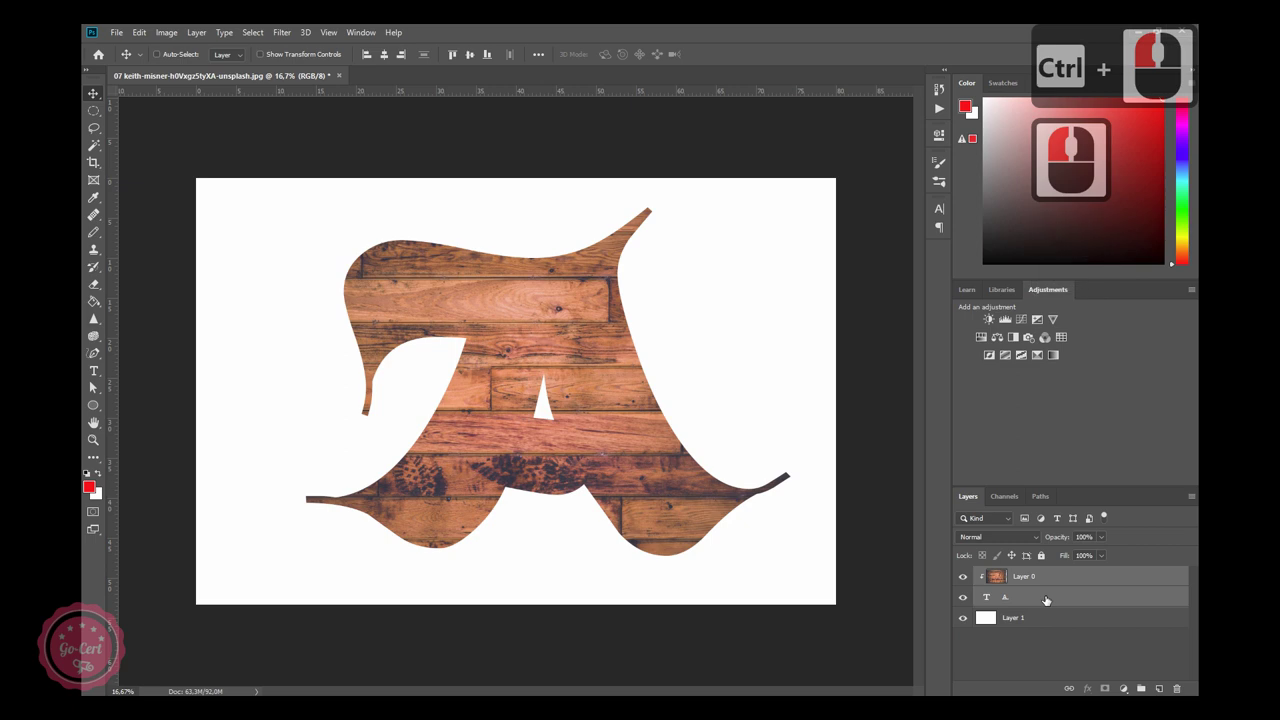
Merge the wood photo and letter type layers into one Layer 0 above the white layer.
key(ctrl+m)
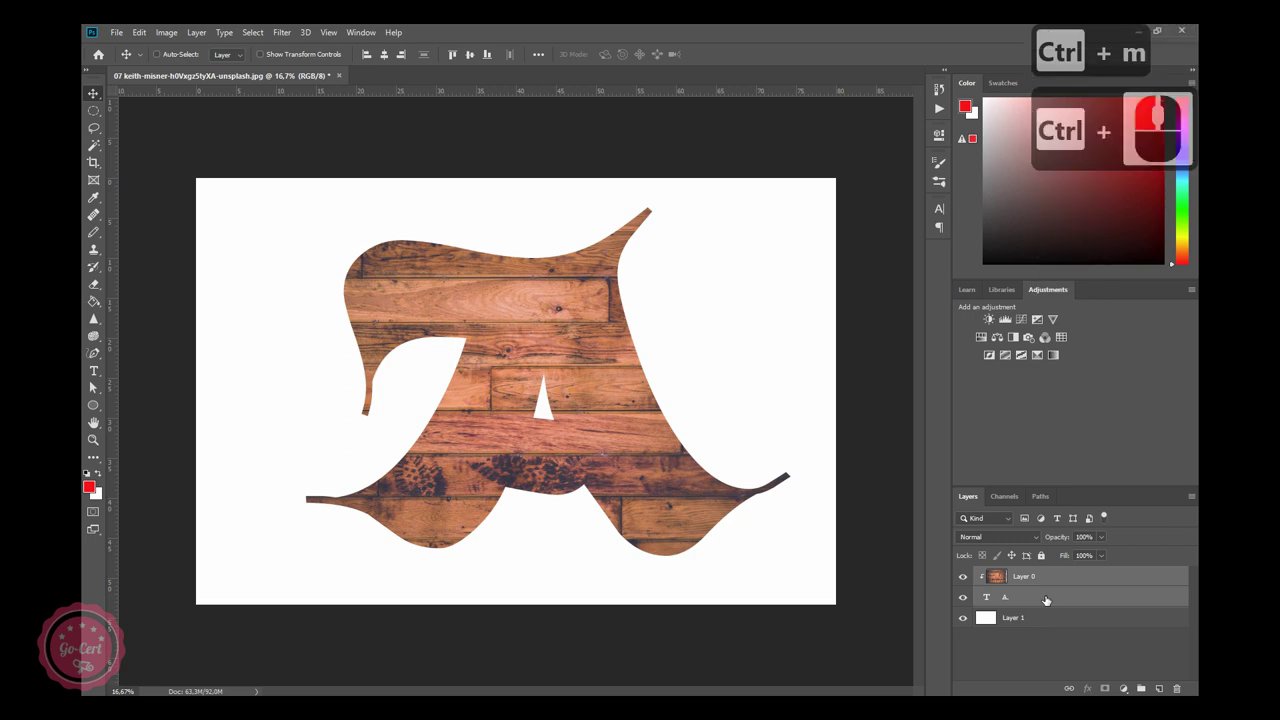
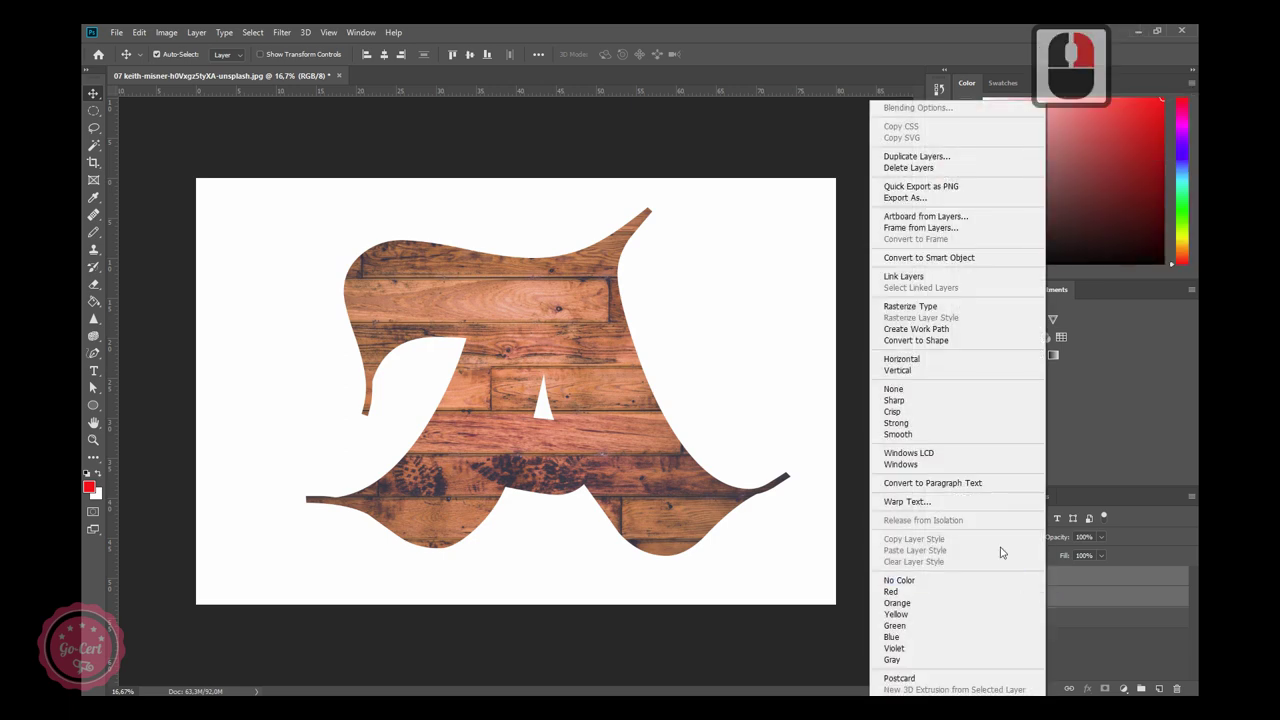
right_click(1005, 551)
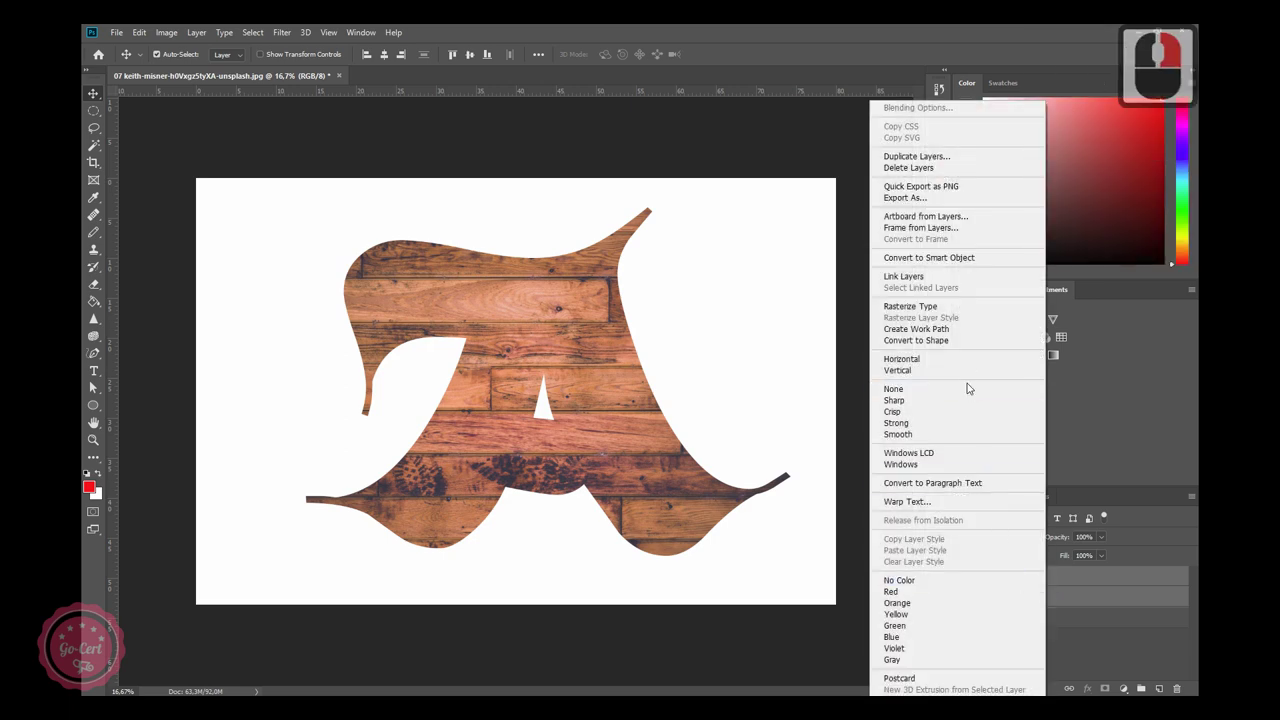
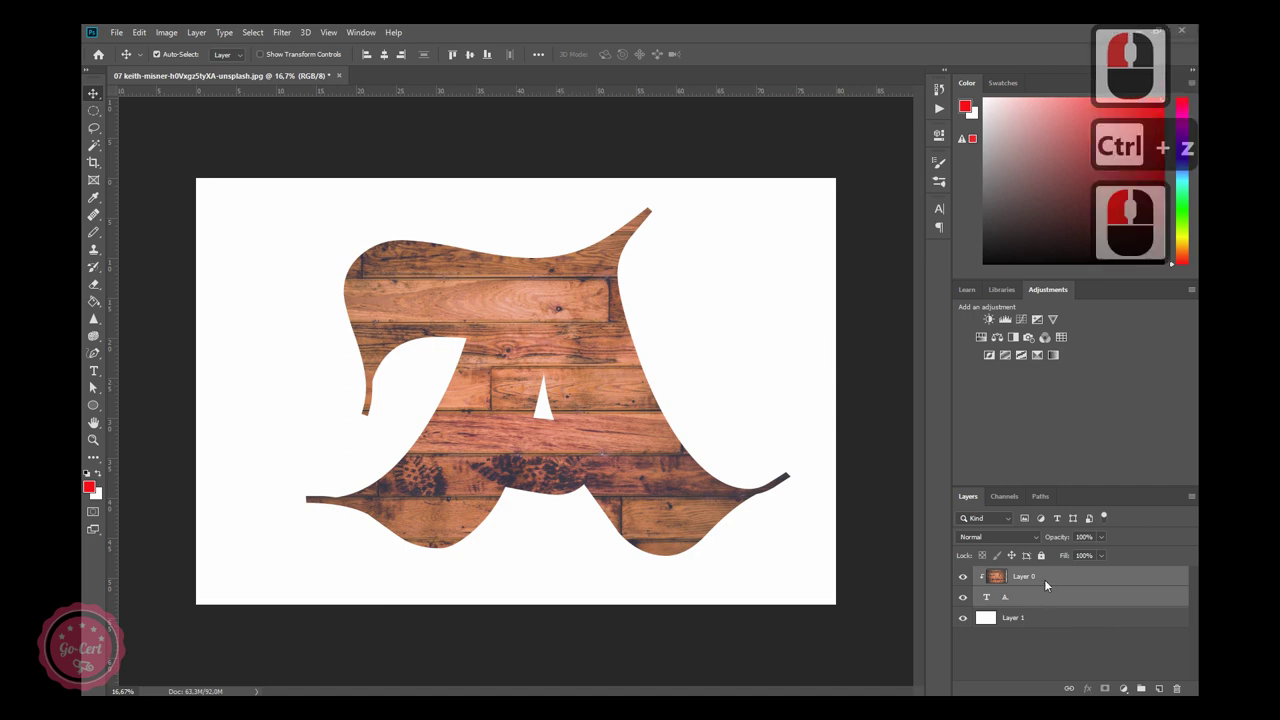
right_click(1051, 580)
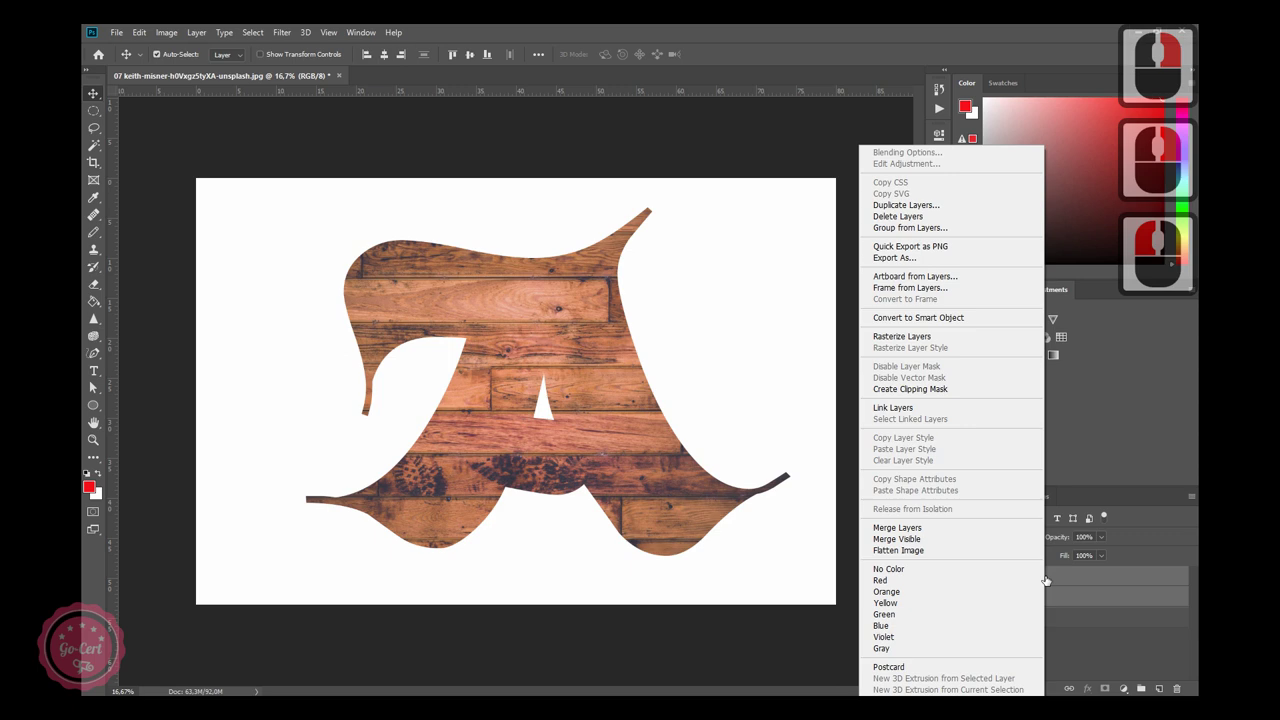
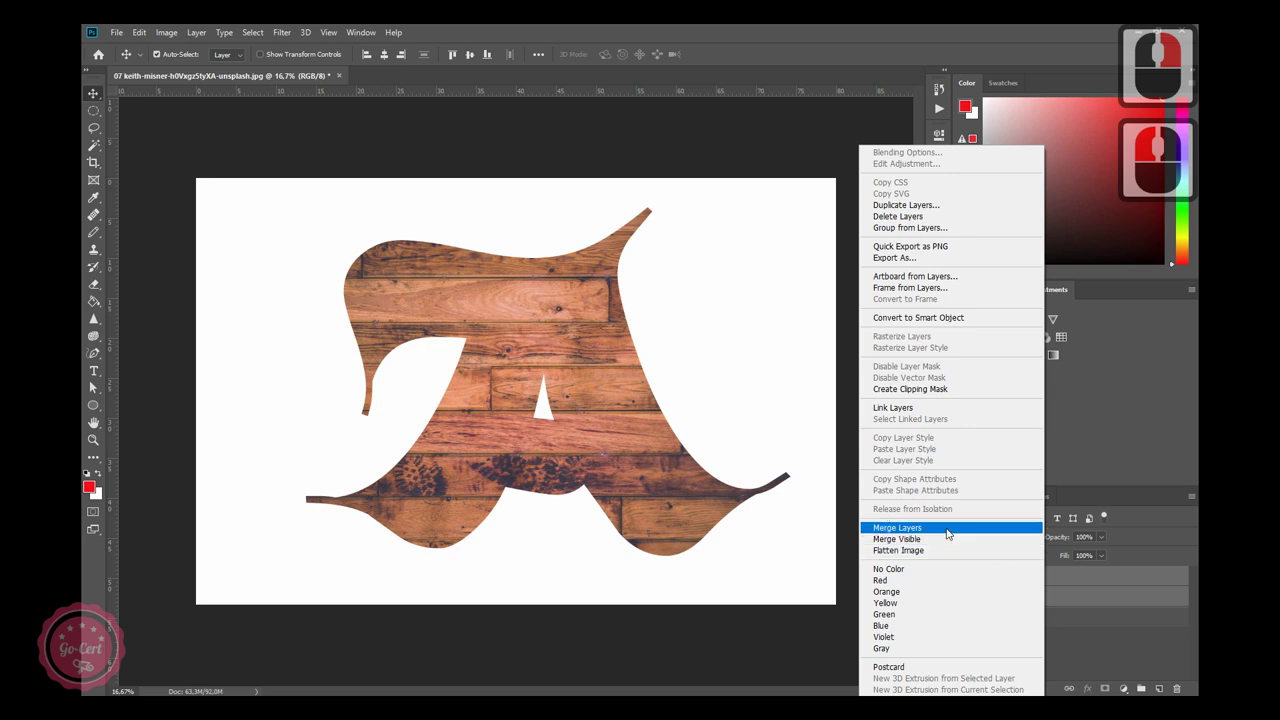
drag(951, 532, 951, 532)
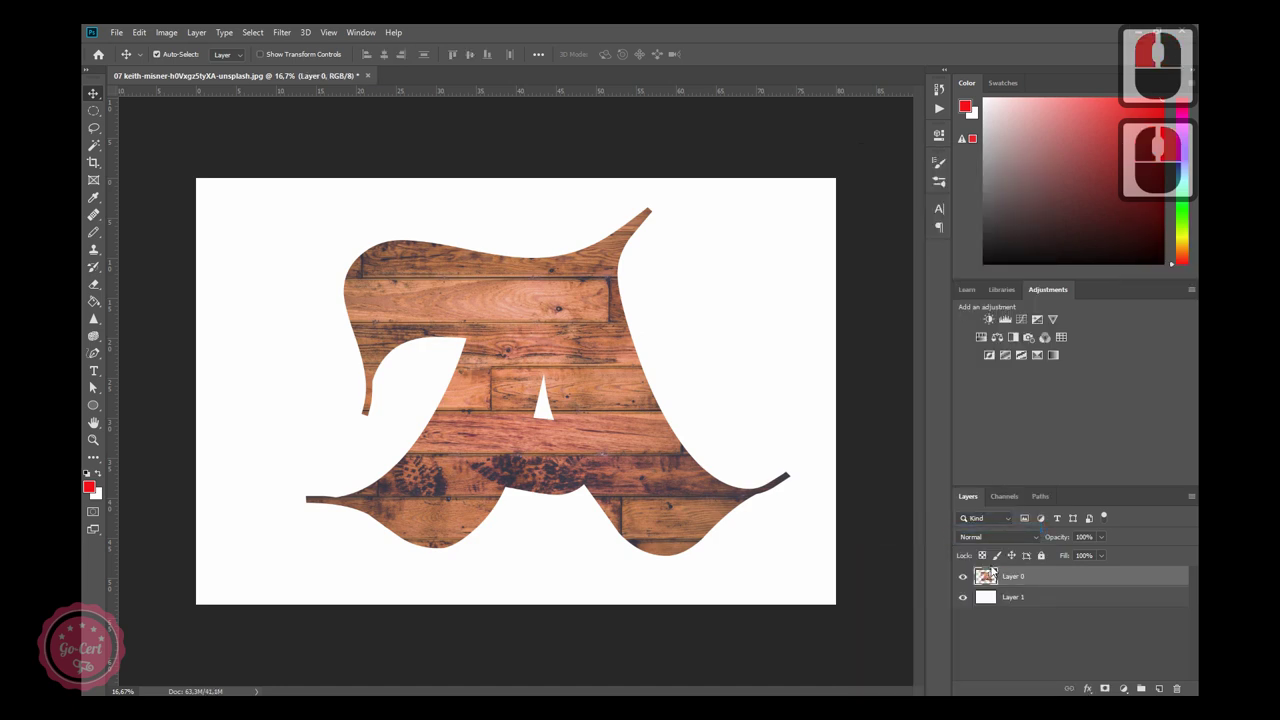
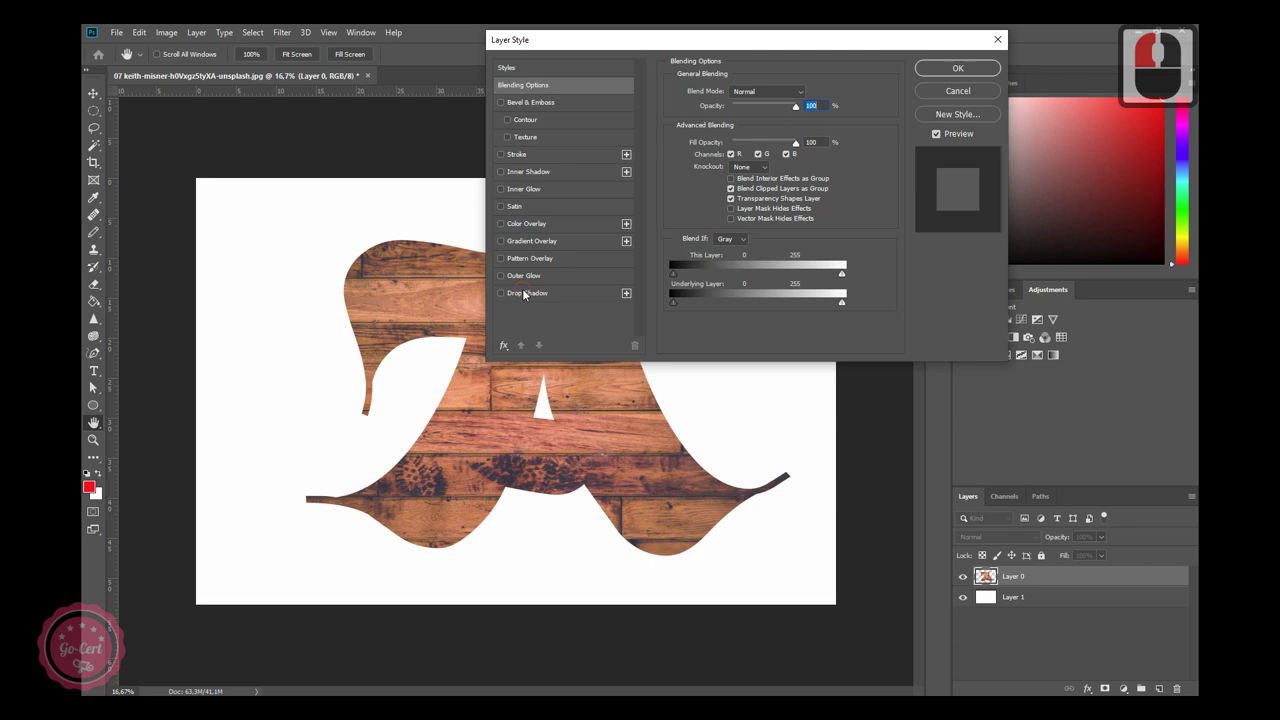
Lower and soften the drop shadow, then deepen the bevel on the letter.
drag(528, 294, 741, 185)
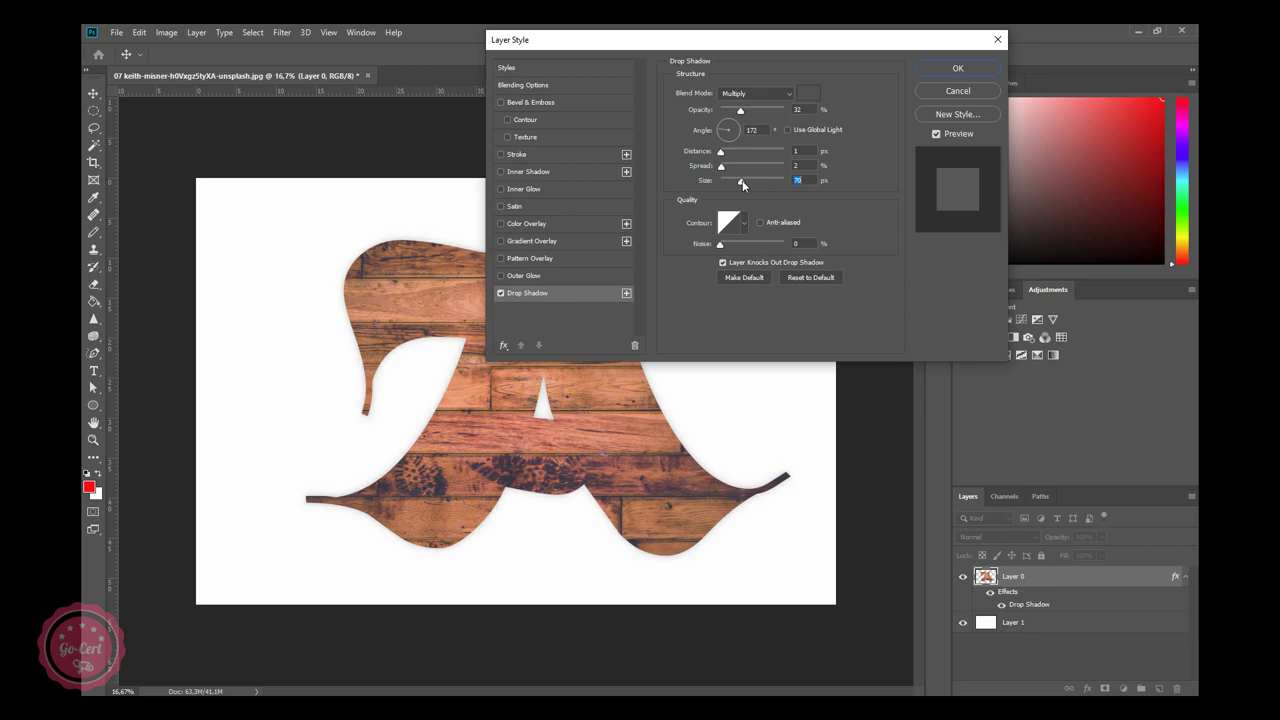
drag(751, 184, 727, 172)
drag(727, 172, 540, 143)
Set the bevel Size to 8 px and Soften to 1 px for slightly softer edges.
click(541, 106)
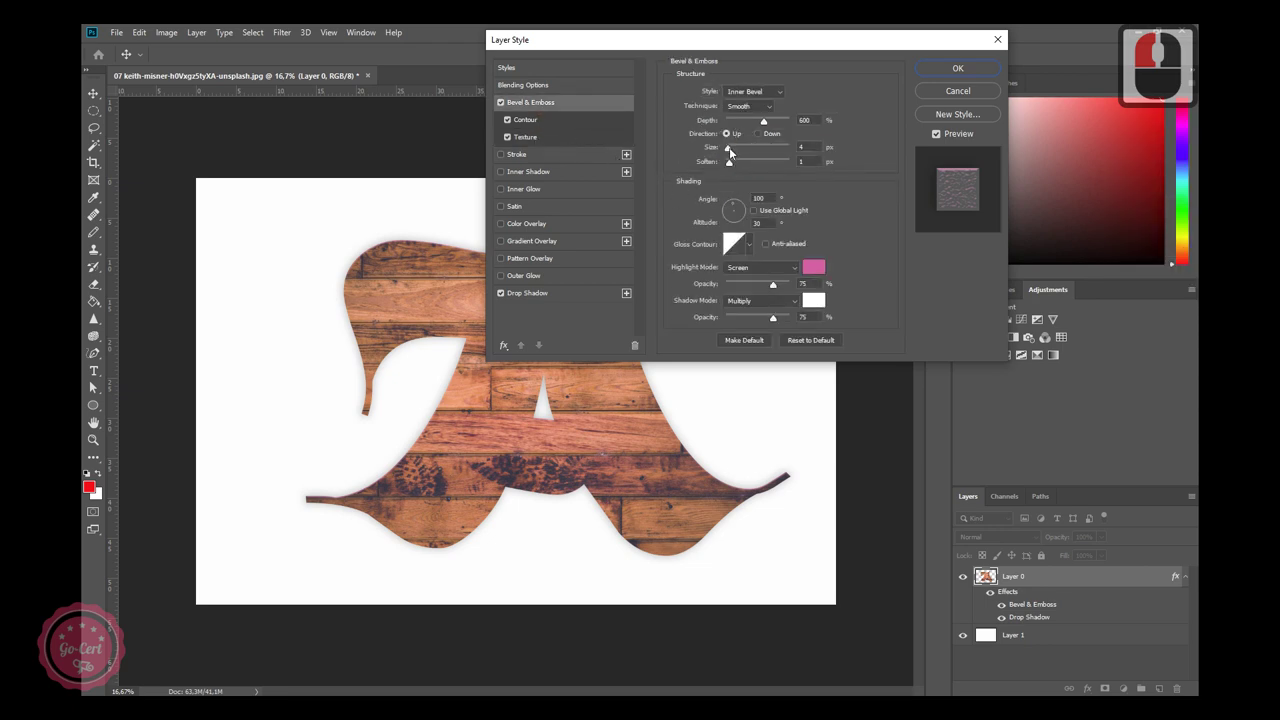
click(737, 154)
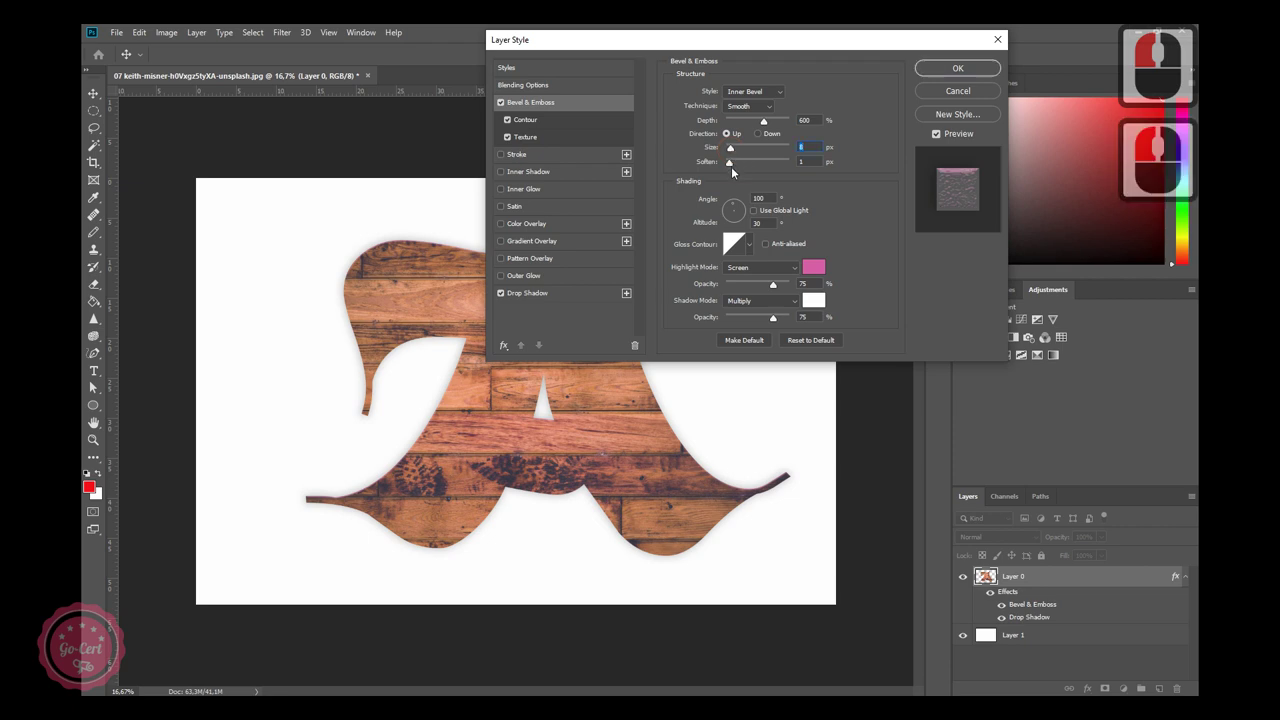
click(737, 167)
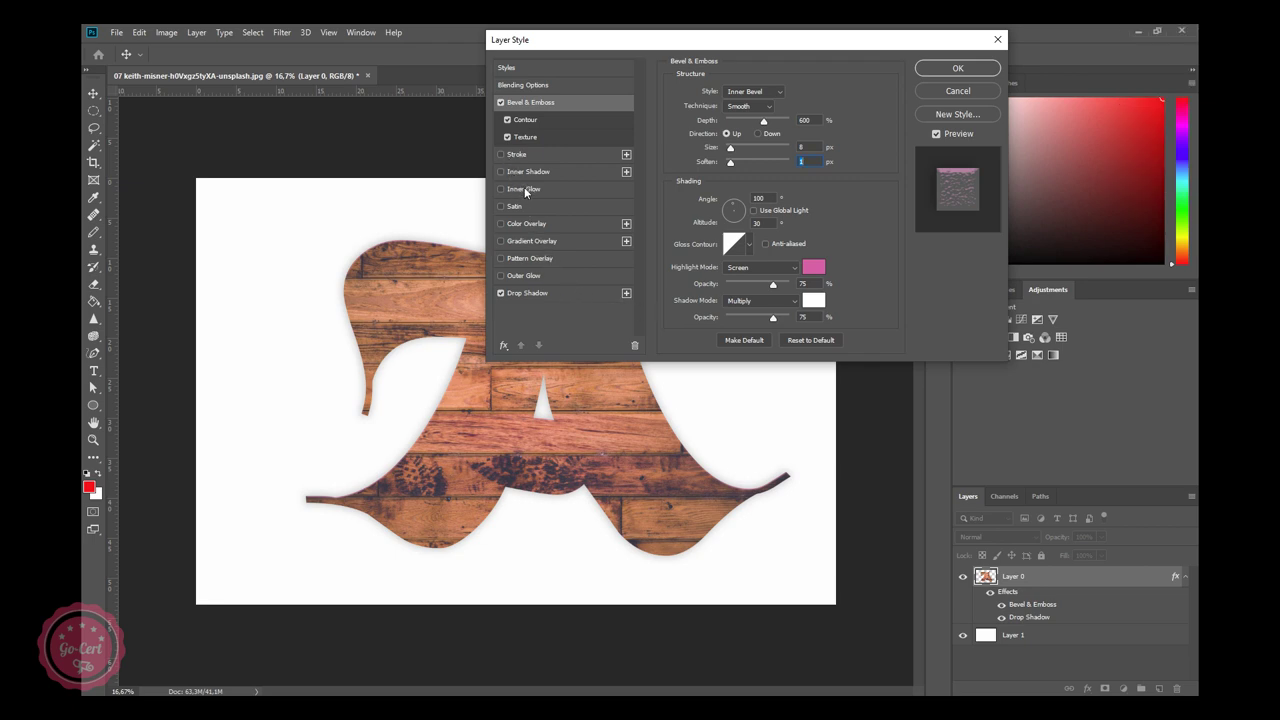
Try the Inner Glow and Satin effects on the letter, leaving both off.
click(529, 191)
click(511, 195)
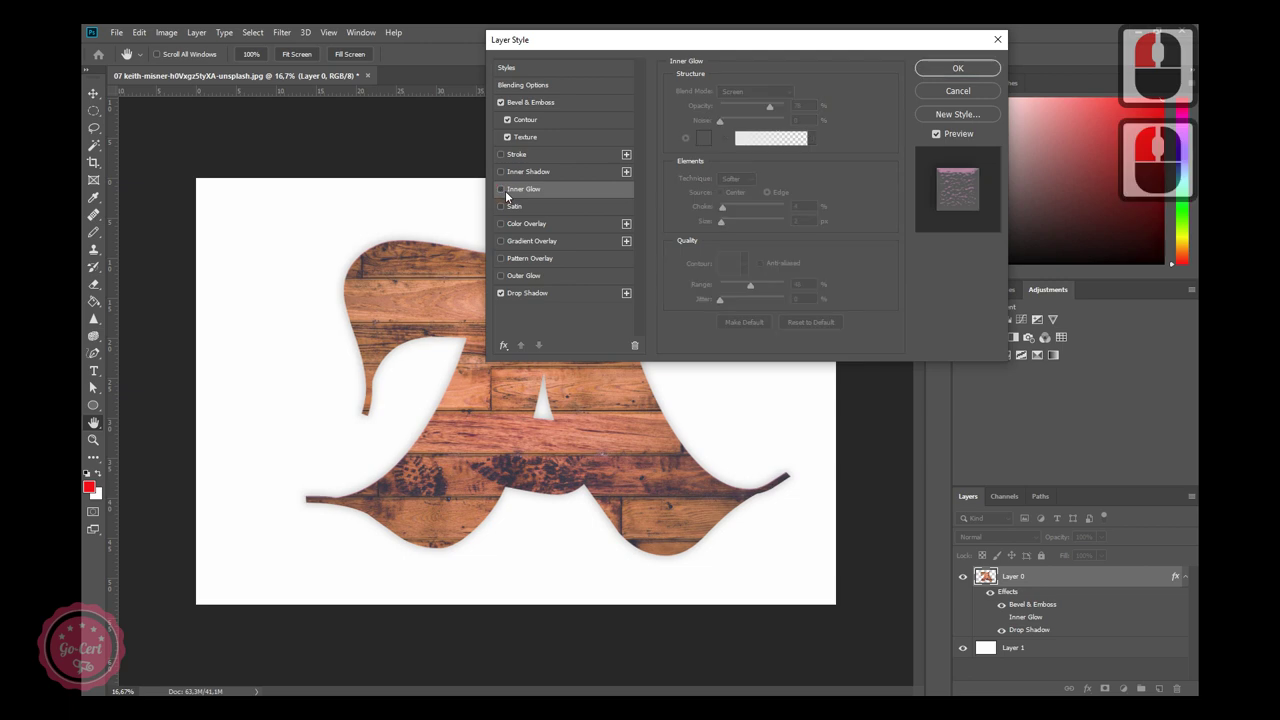
click(521, 211)
click(521, 211)
click(505, 209)
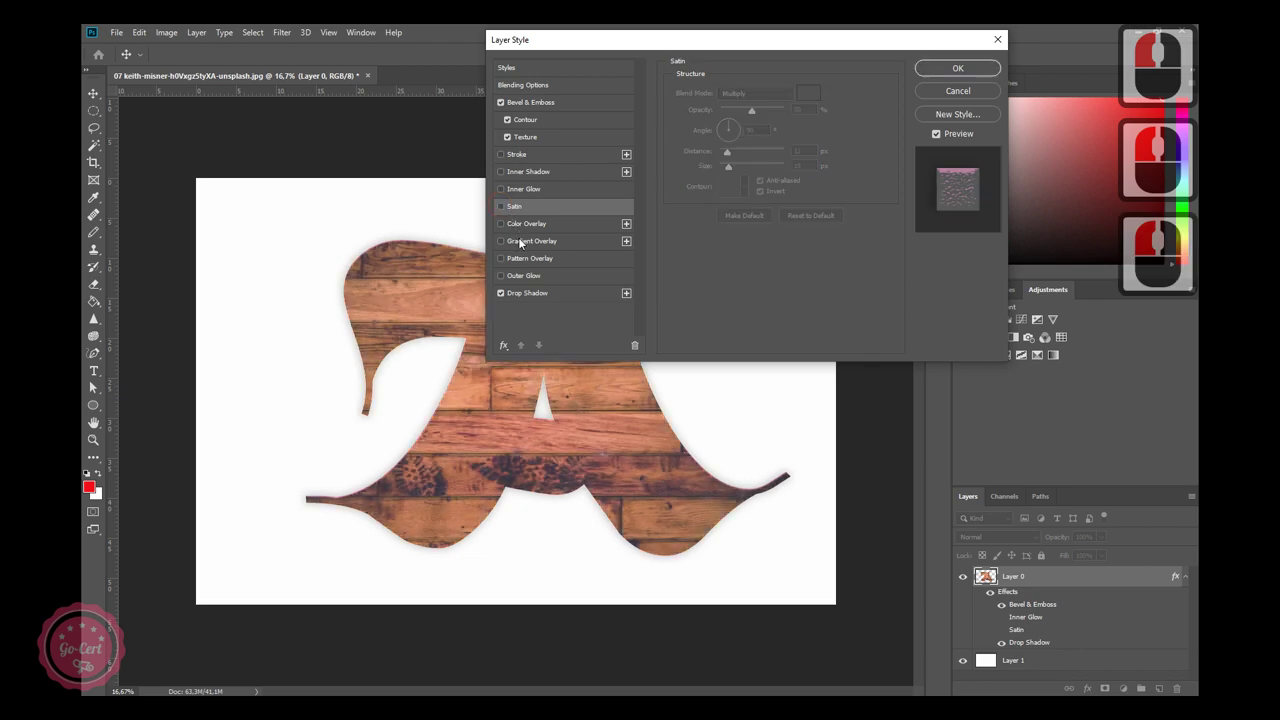
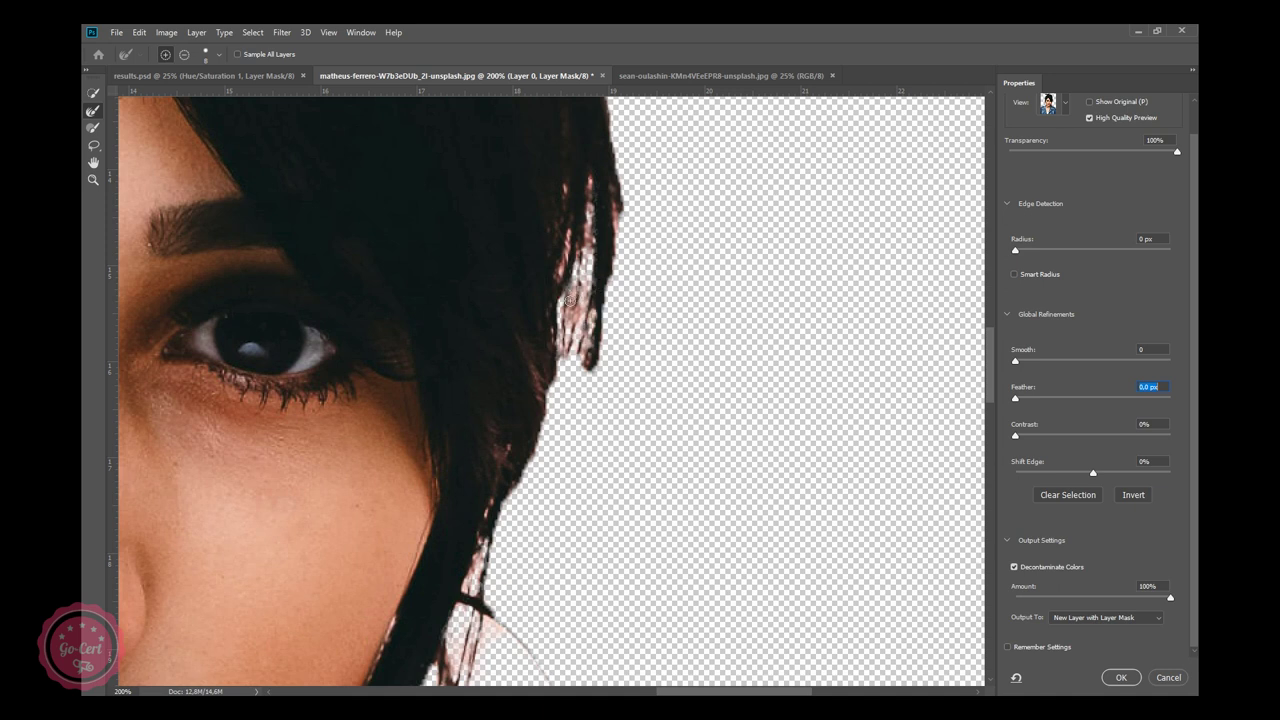
Resize the Refine Edge Brush with the bracket keys while brushing the hair strands by the chin.
key([)
key([)
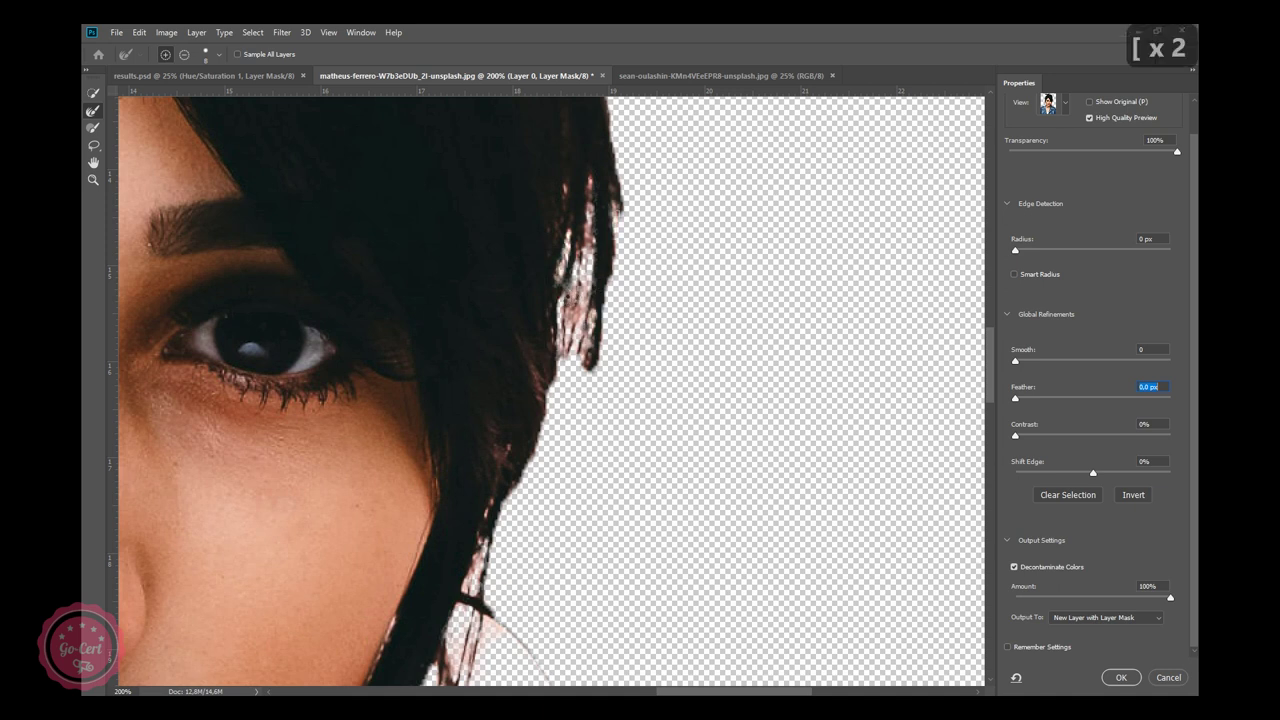
key([)
key([)
key([)
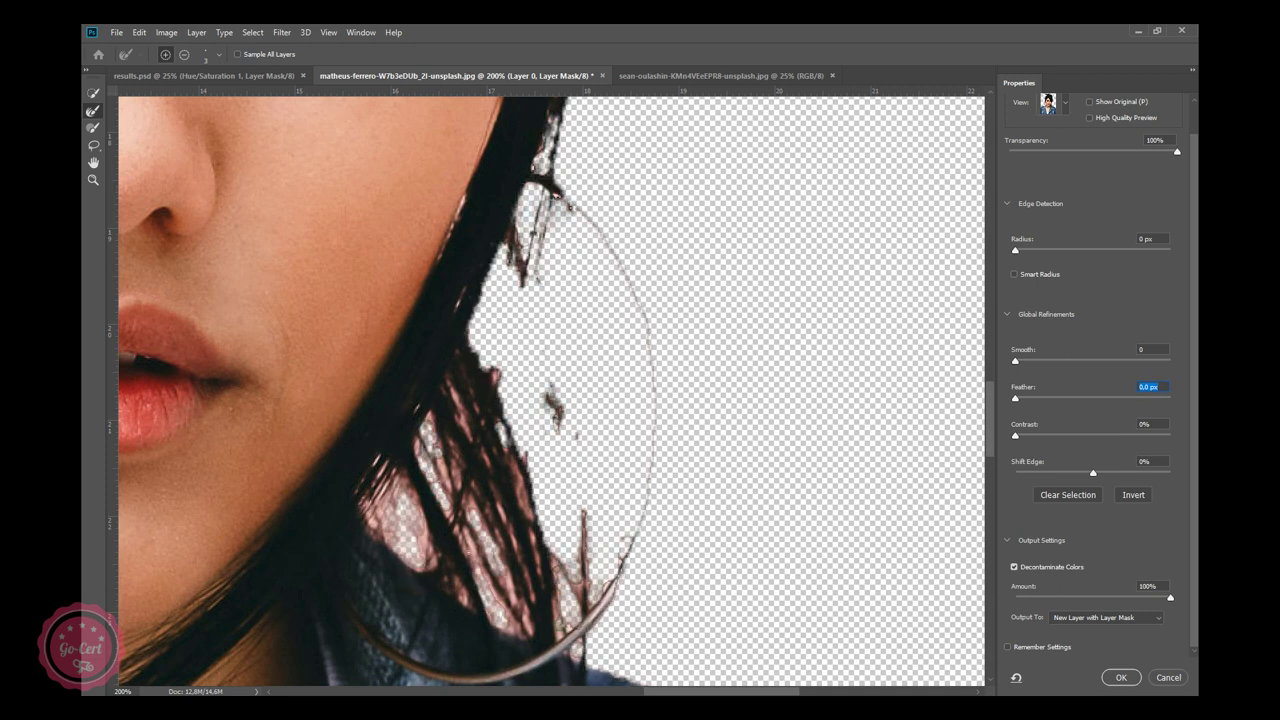
key(])
key(])
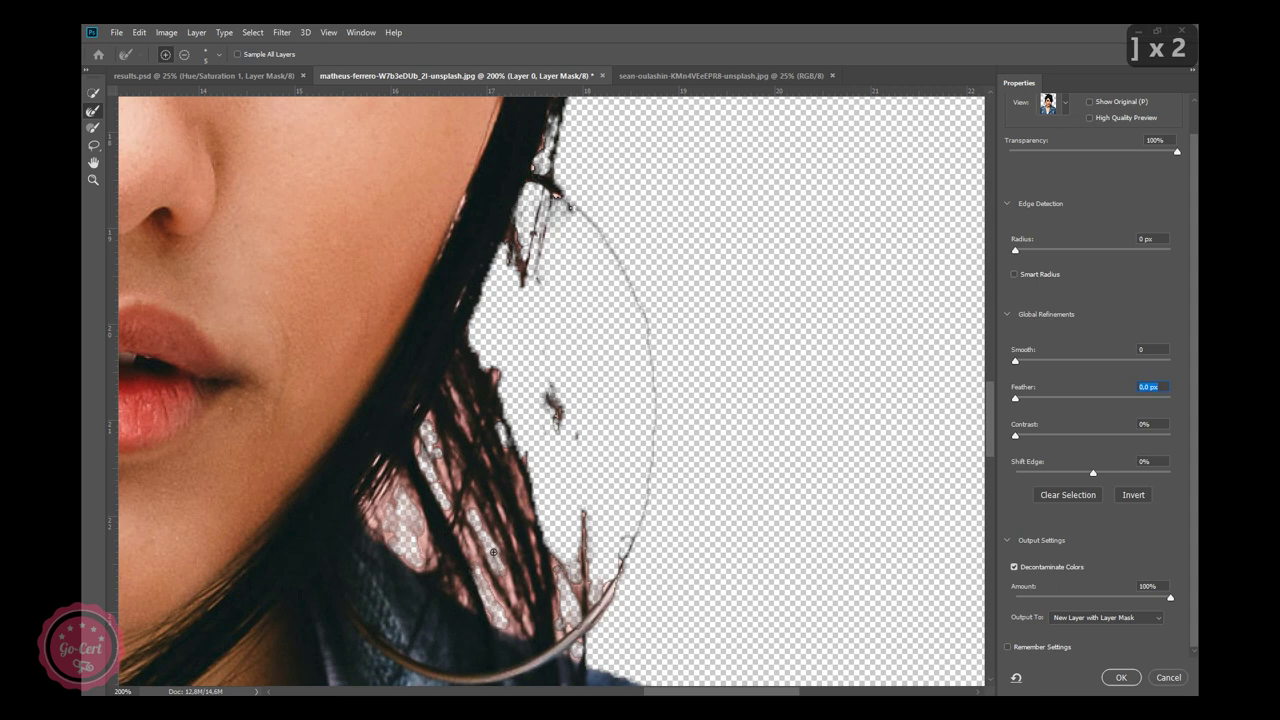